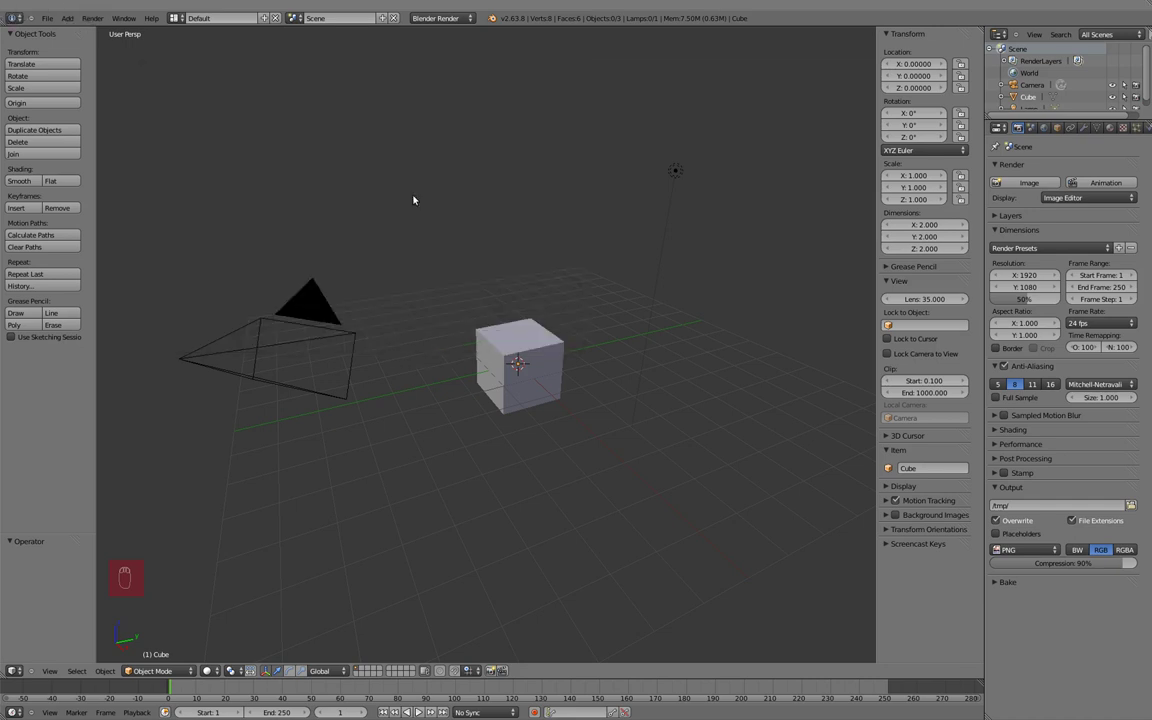
# Step: Select the default cube and delete all its vertices, leaving an empty mesh in Edit Mode
pyautogui.click(126, 567)
pyautogui.press('KP_5')
pyautogui.press('KP_1')
pyautogui.press('KP_1')
pyautogui.press('KP_Decimal')
pyautogui.press('Tab')
# Step: Clear out any remaining cube vertices and face the scene from the front
pyautogui.press('z')
pyautogui.press('a')
pyautogui.press('x')
pyautogui.press('a')
pyautogui.press('x')
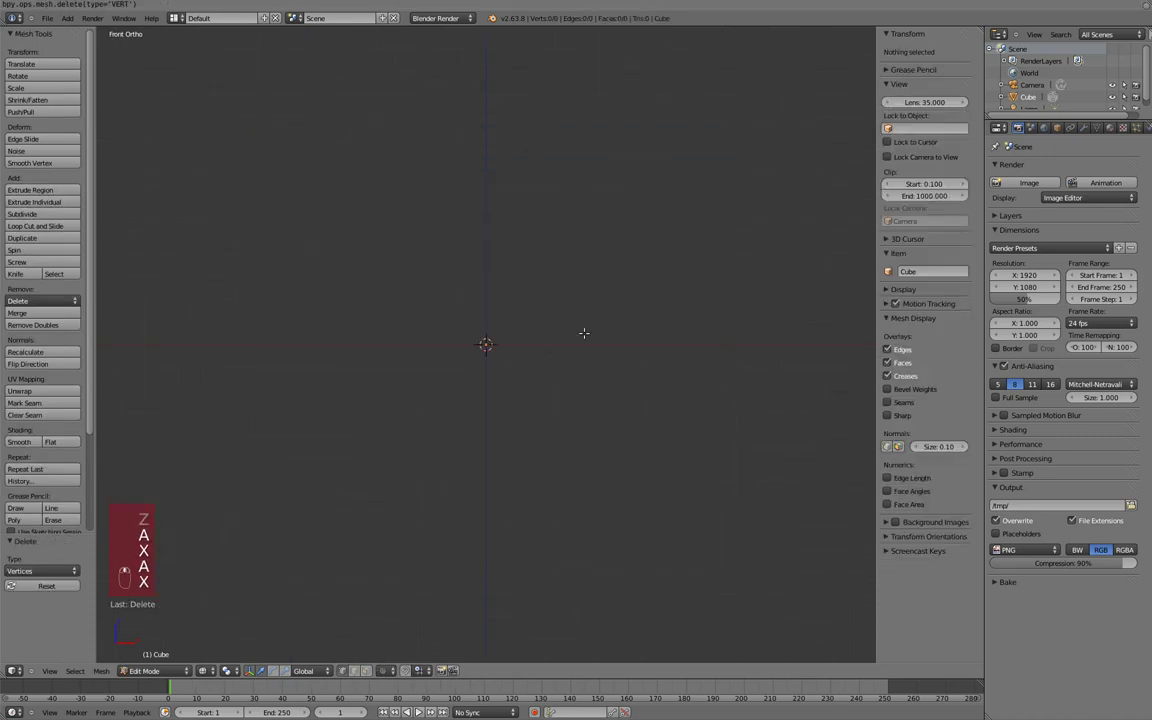
# Step: Add a 32-vertex circle and extrude its loops into a thick ring, viewed from the top
pyautogui.press('shift+a')
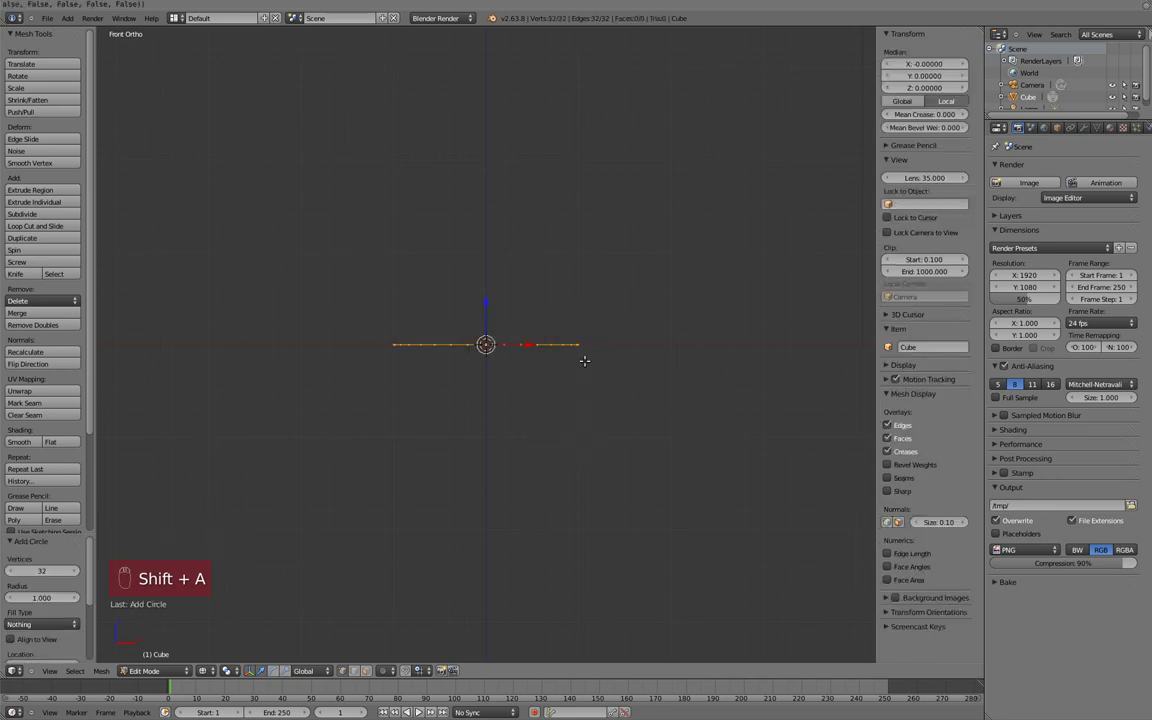
pyautogui.press('KP_7')
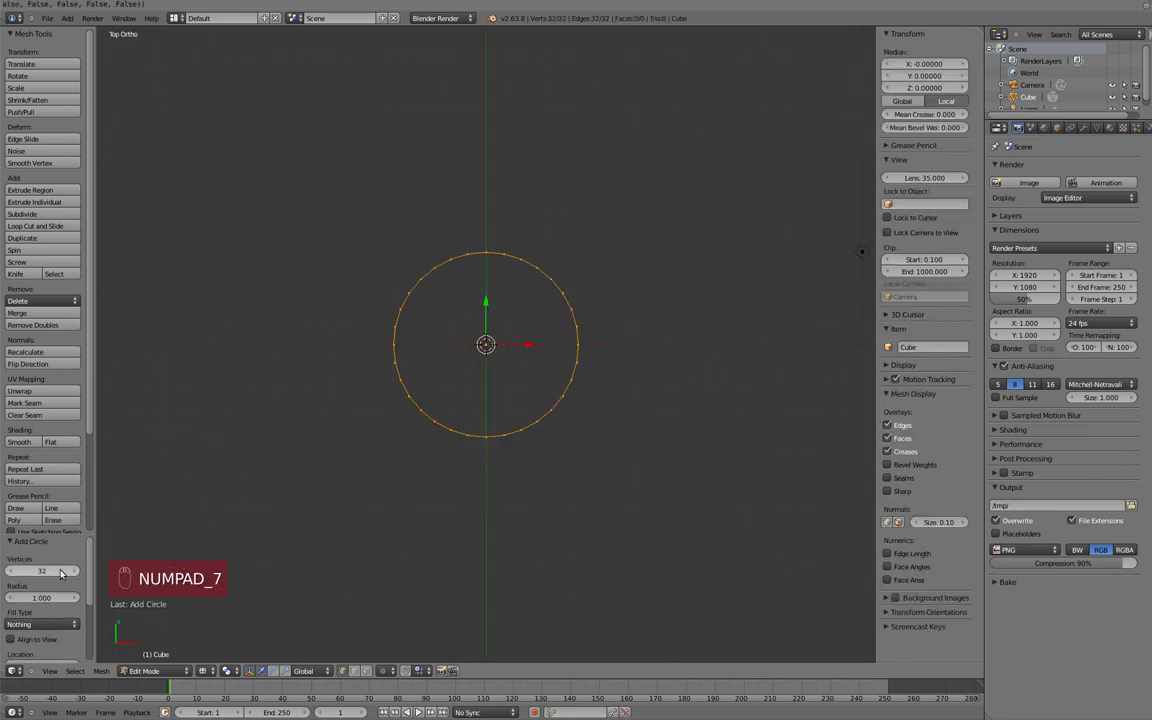
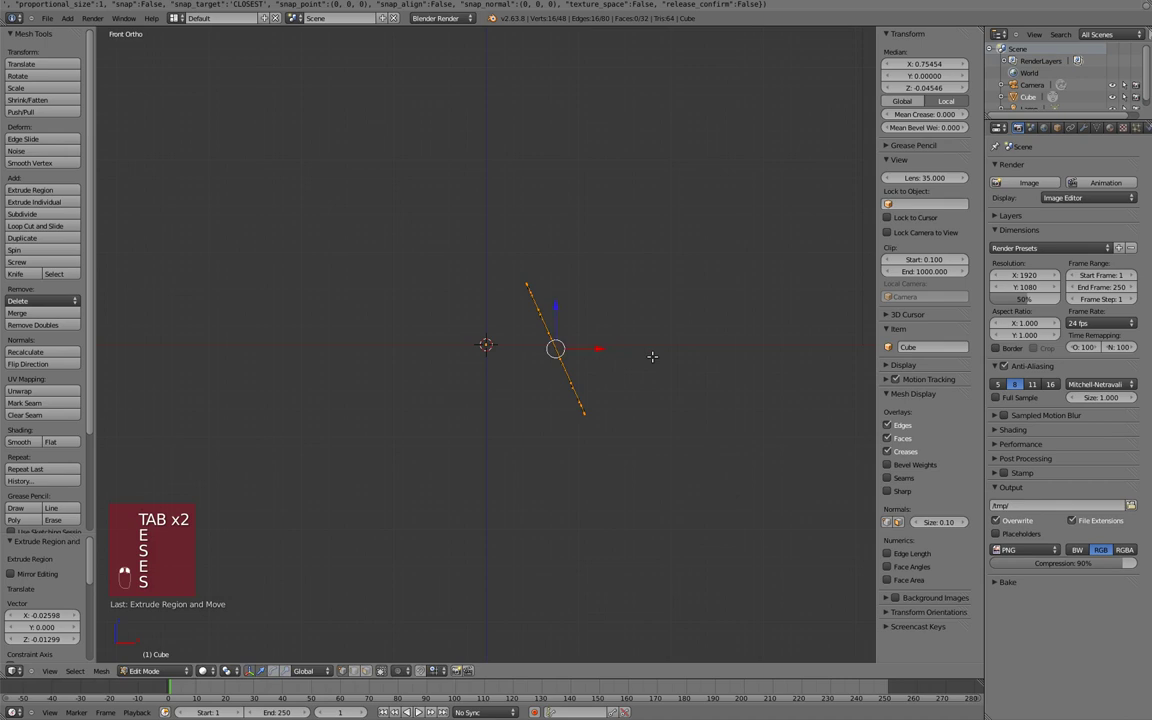
pyautogui.press('g')
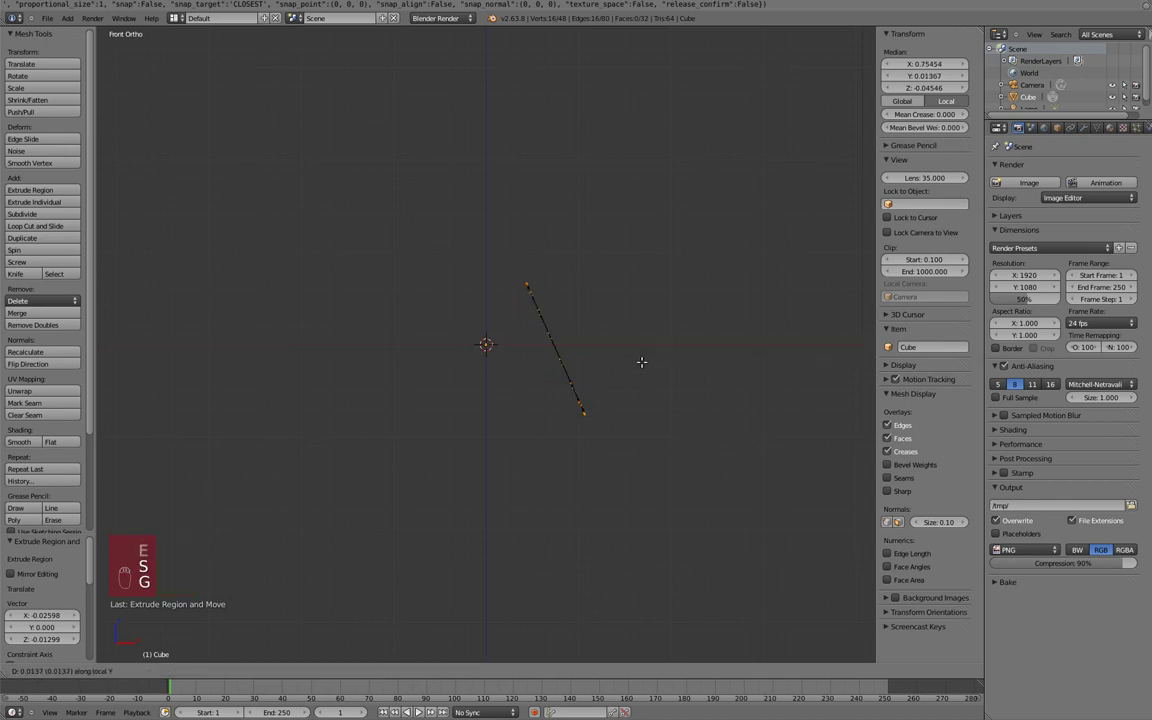
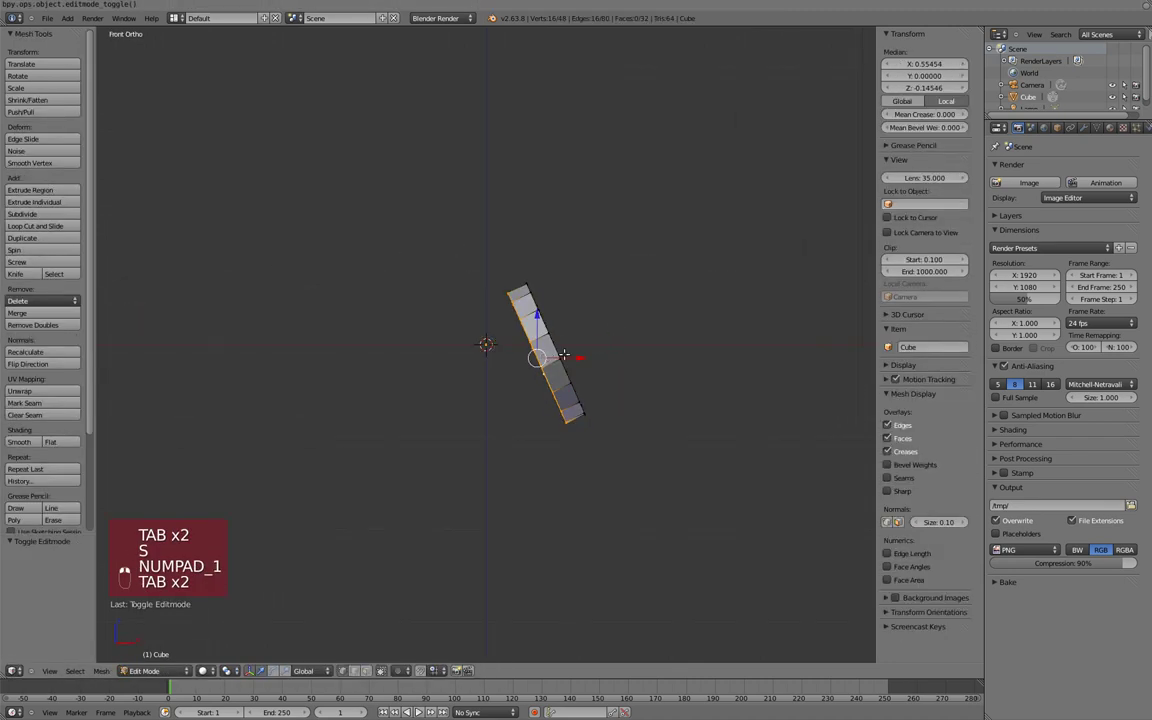
# Step: Rotate and scale the ring so it sits tilted and tapered, then deselect it
pyautogui.press('r')
pyautogui.press('s')
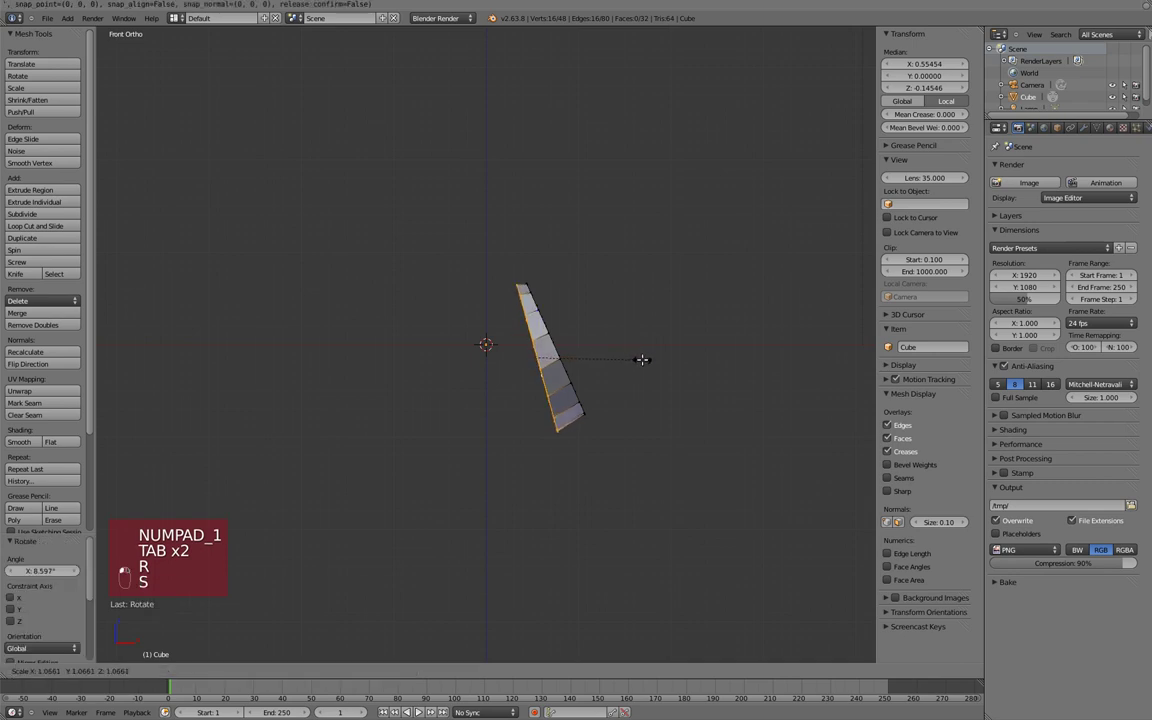
pyautogui.press('a')
# Step: Move the whole ring sideways off the centre and add a Mirror modifier for the other side
pyautogui.middleClick(126, 567)
pyautogui.press('KP_3')
pyautogui.press('KP_1')
pyautogui.press('a')
pyautogui.press('a')
pyautogui.press('g')
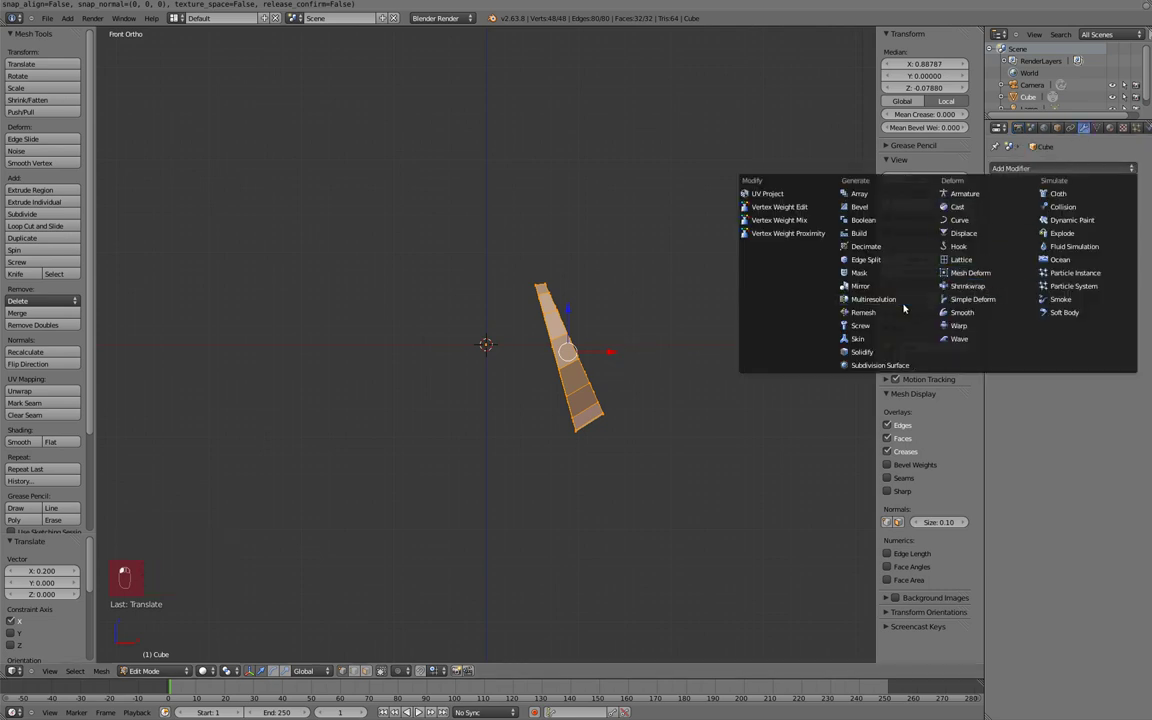
pyautogui.click(902, 304)
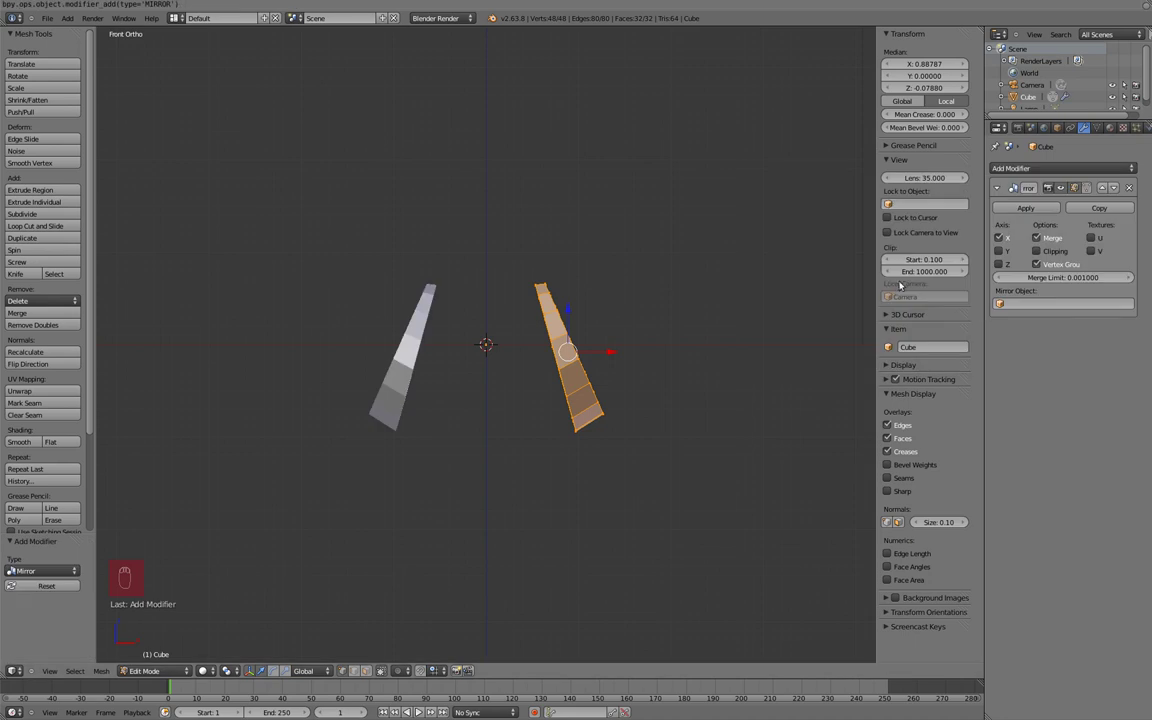
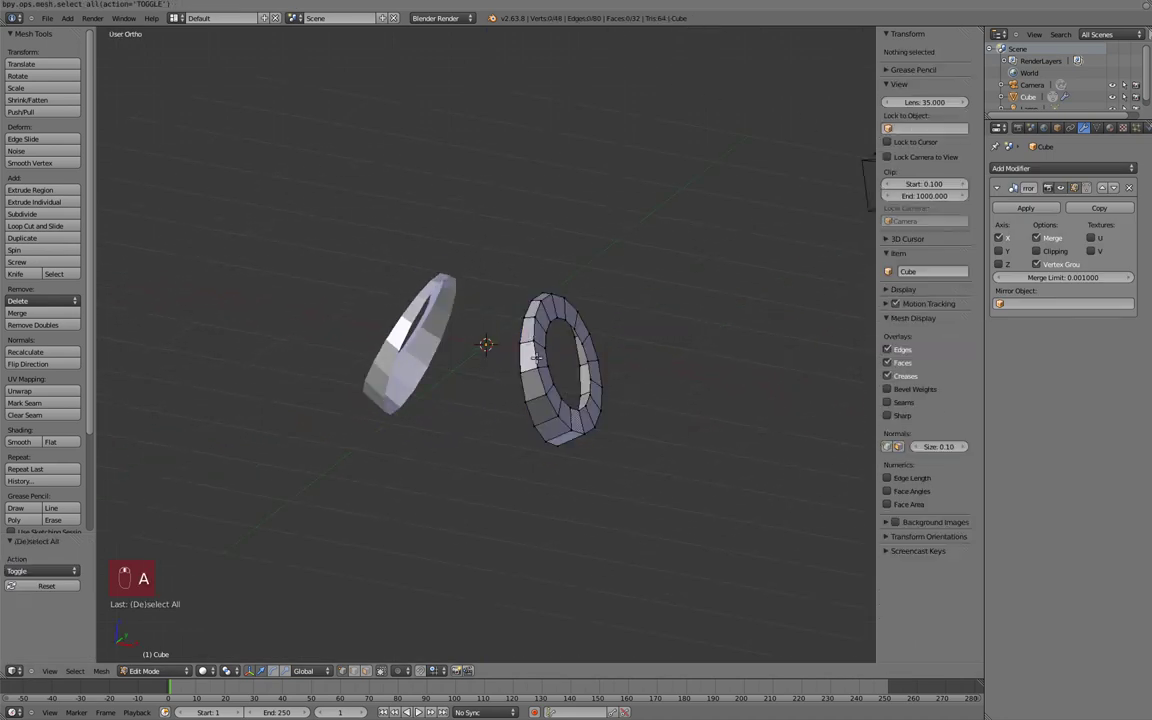
# Step: Extrude the ring's top edge onto the X=0 centre line with clipping and fill the gap face
pyautogui.press('KP_1')
pyautogui.press('z')
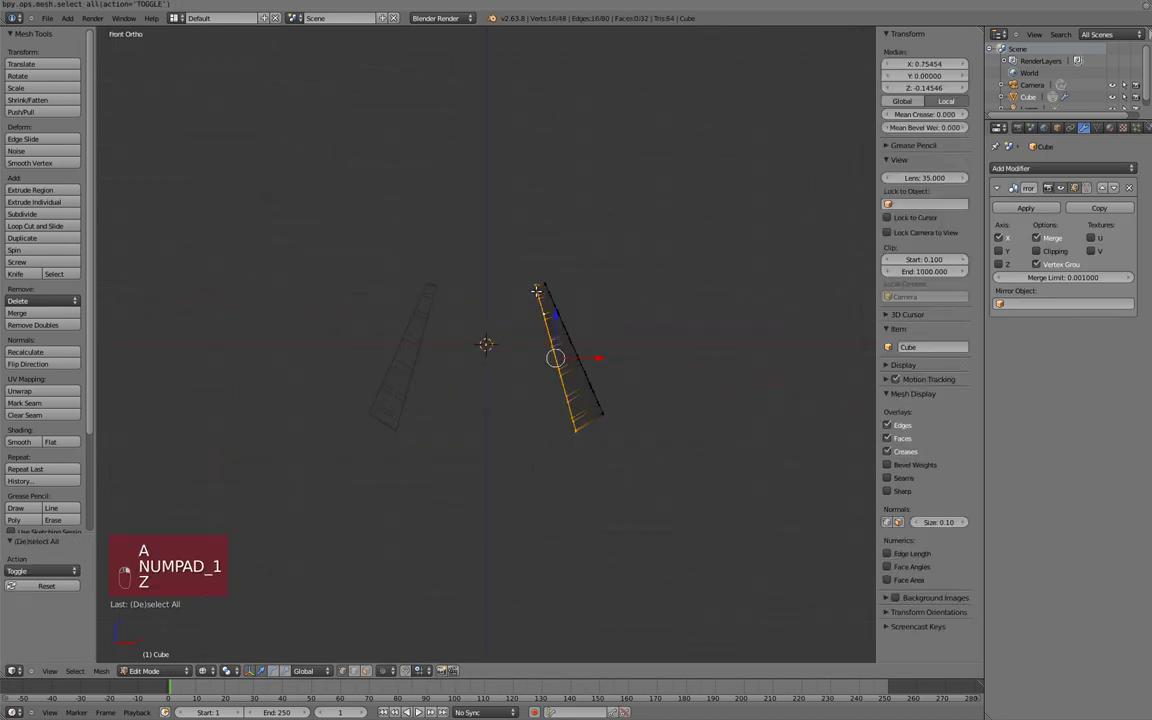
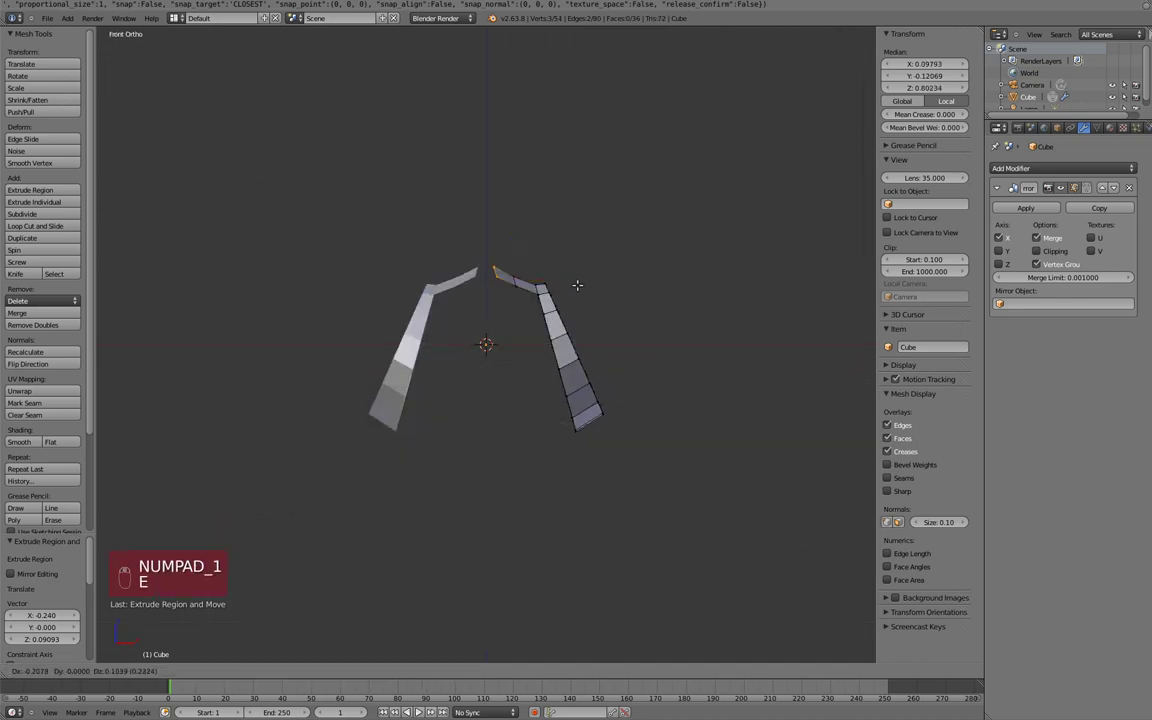
pyautogui.press('g')
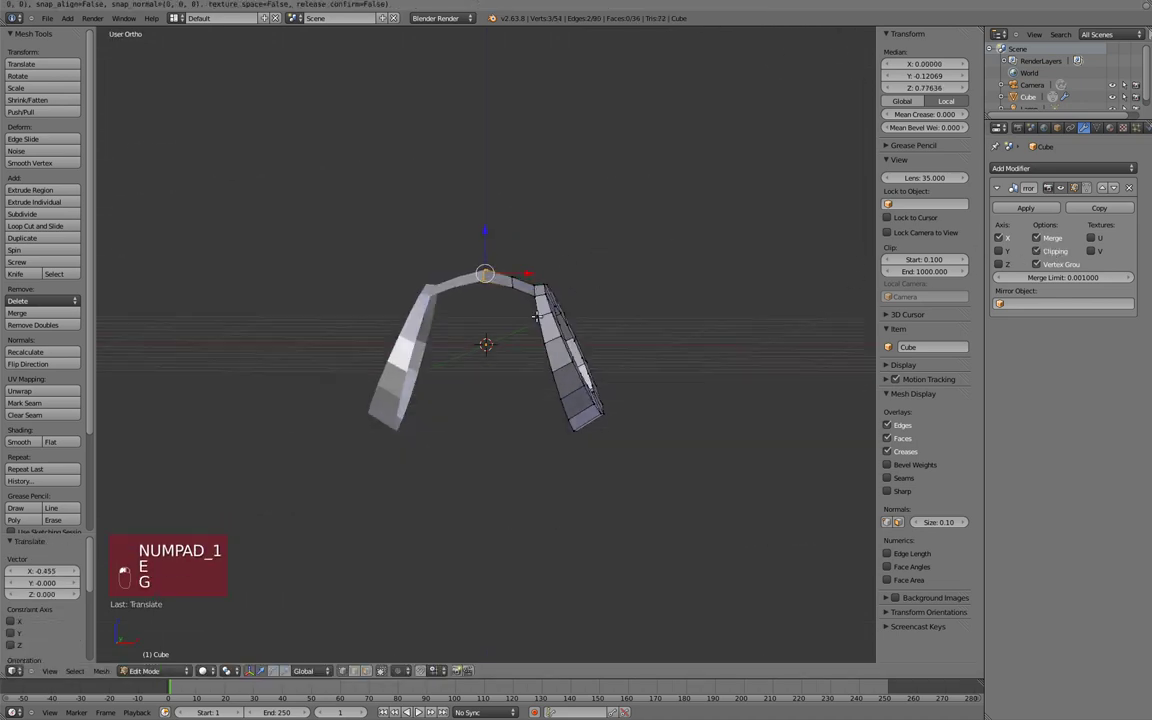
pyautogui.press('a')
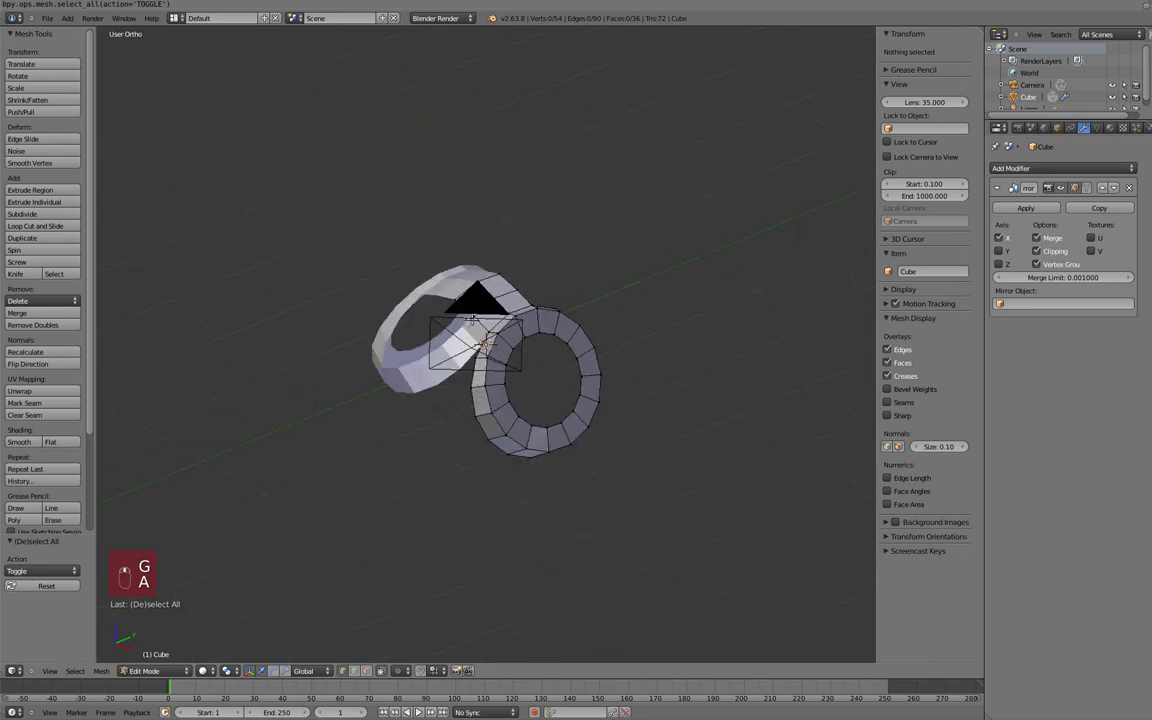
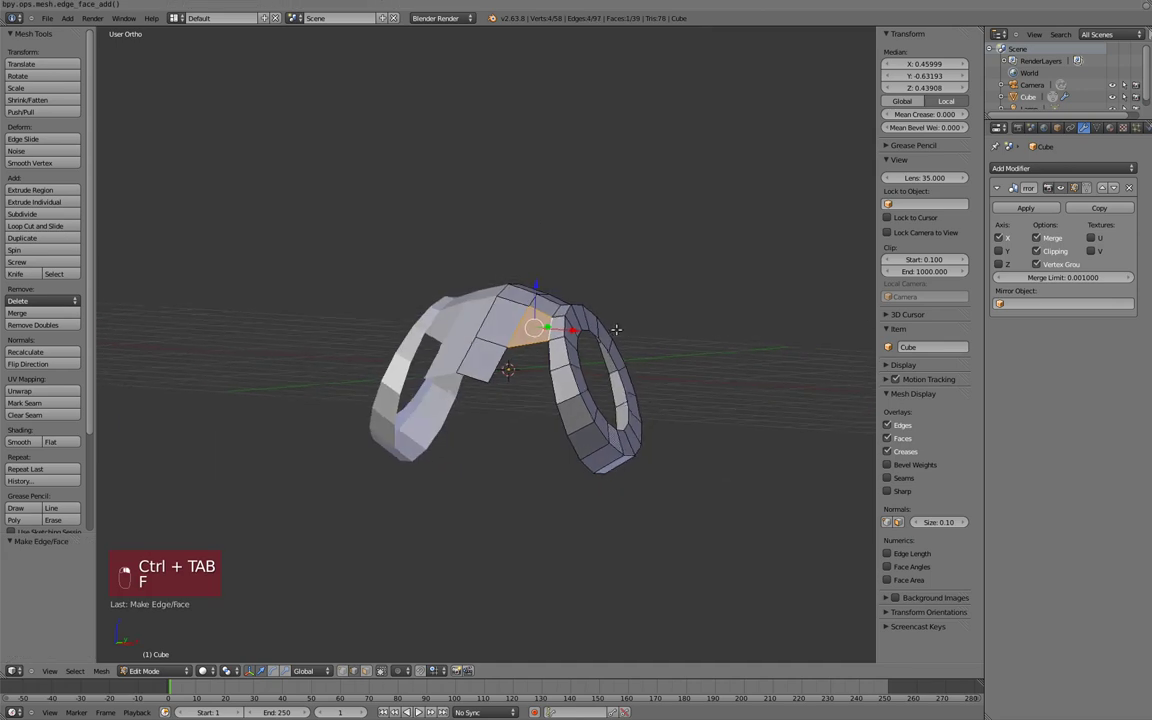
pyautogui.press('KP_3')
pyautogui.press('a')
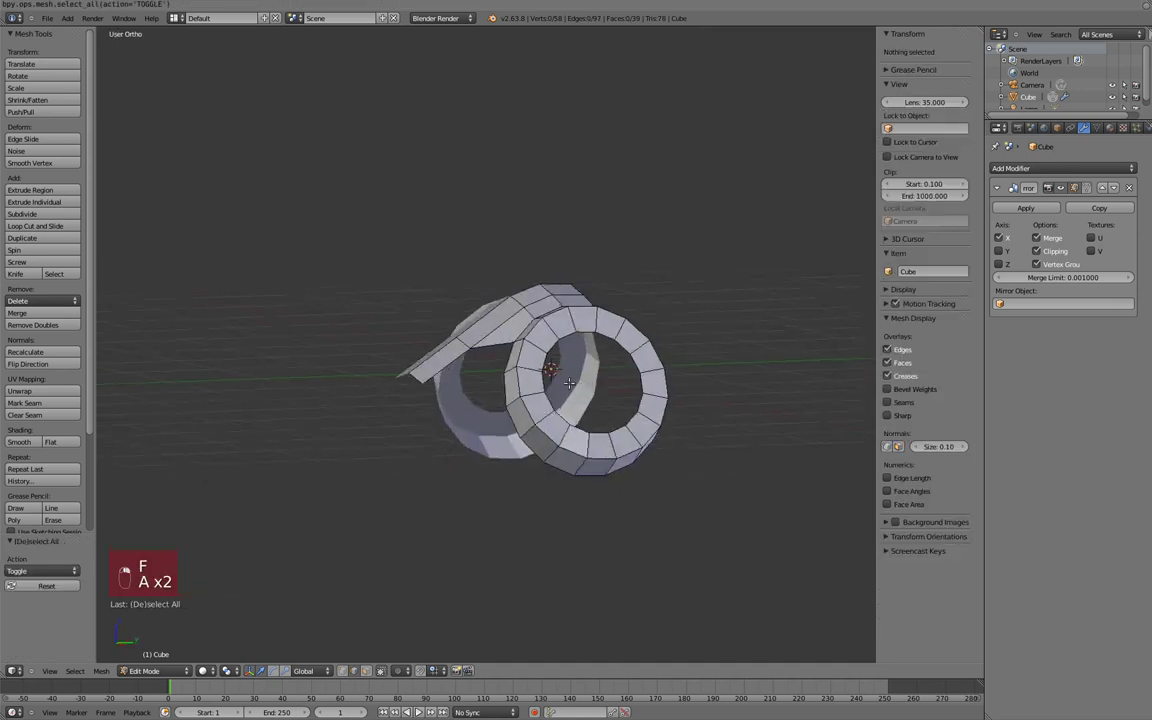
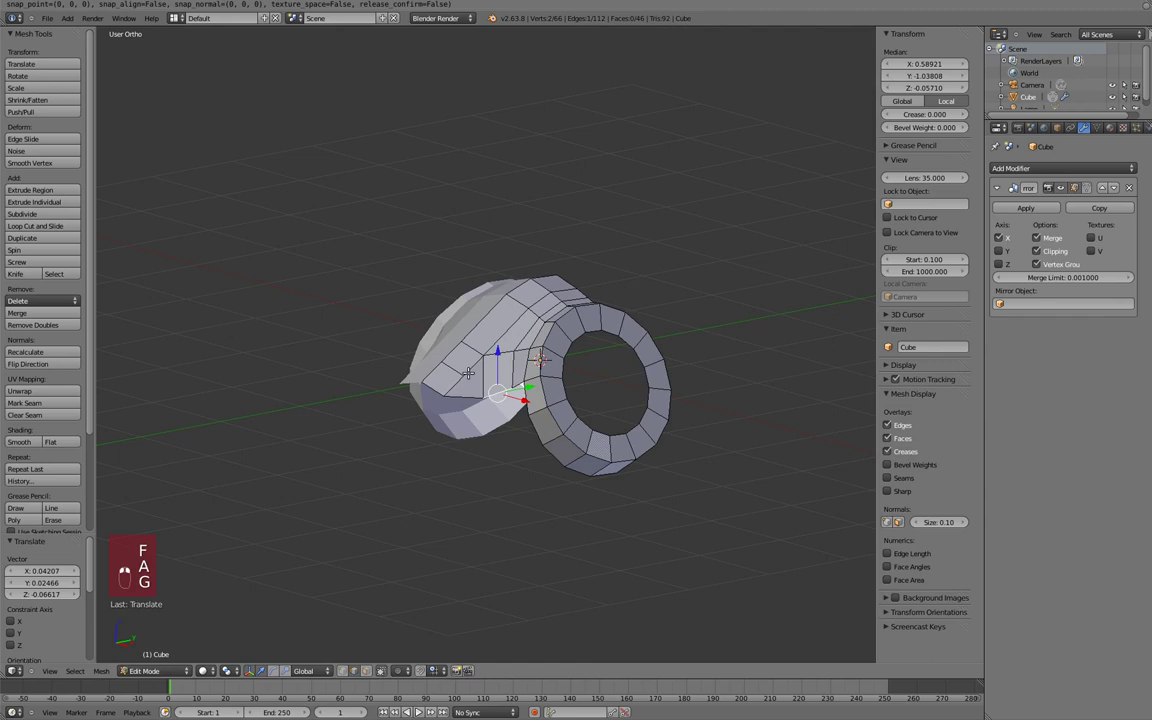
# Step: Extrude the strip's edge loops forward into a brow, checking the shape from side and front views
pyautogui.press('g')
pyautogui.press('KP_3')
pyautogui.press('z')
pyautogui.press('c')
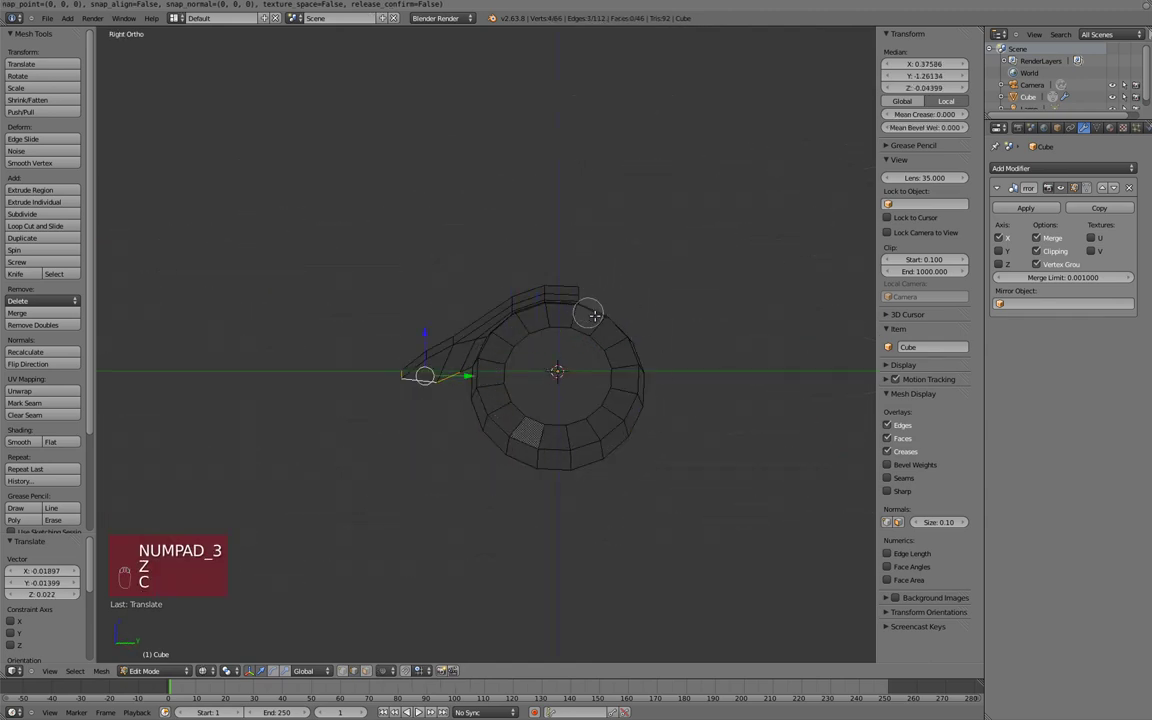
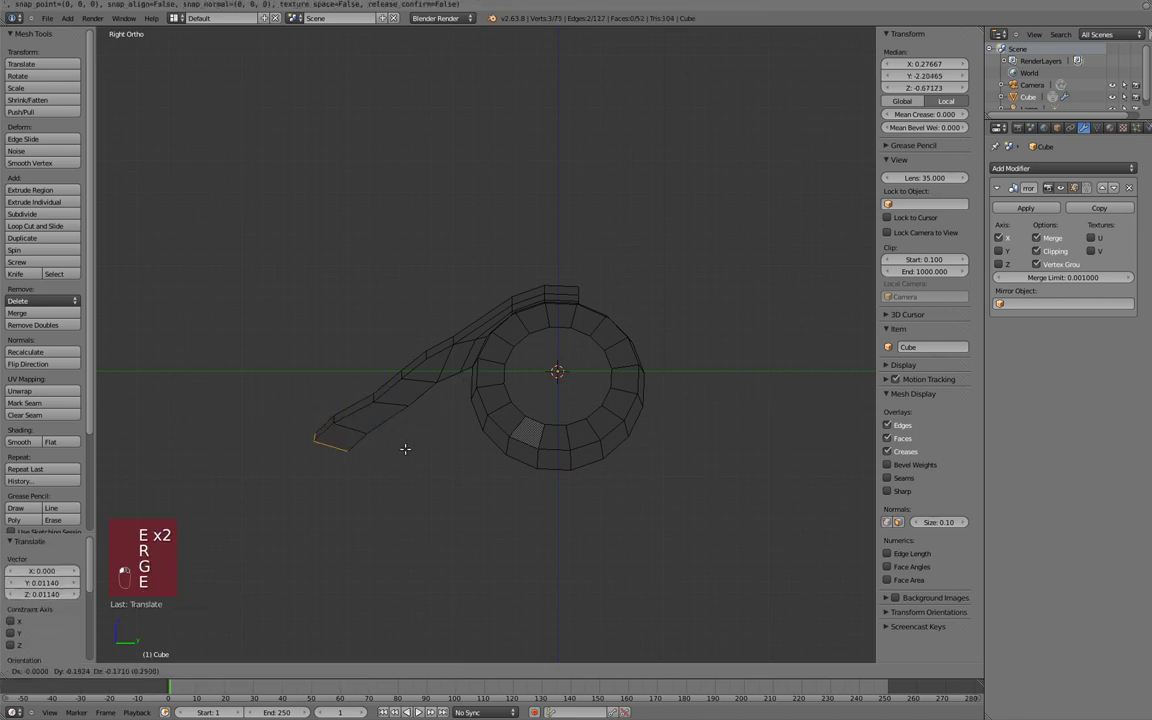
pyautogui.press('Tab')
pyautogui.press('KP_1')
pyautogui.press('z')
pyautogui.press('KP_3')
pyautogui.press('Tab')
pyautogui.press('z')
pyautogui.press('a')
pyautogui.press('a')
pyautogui.press('a')
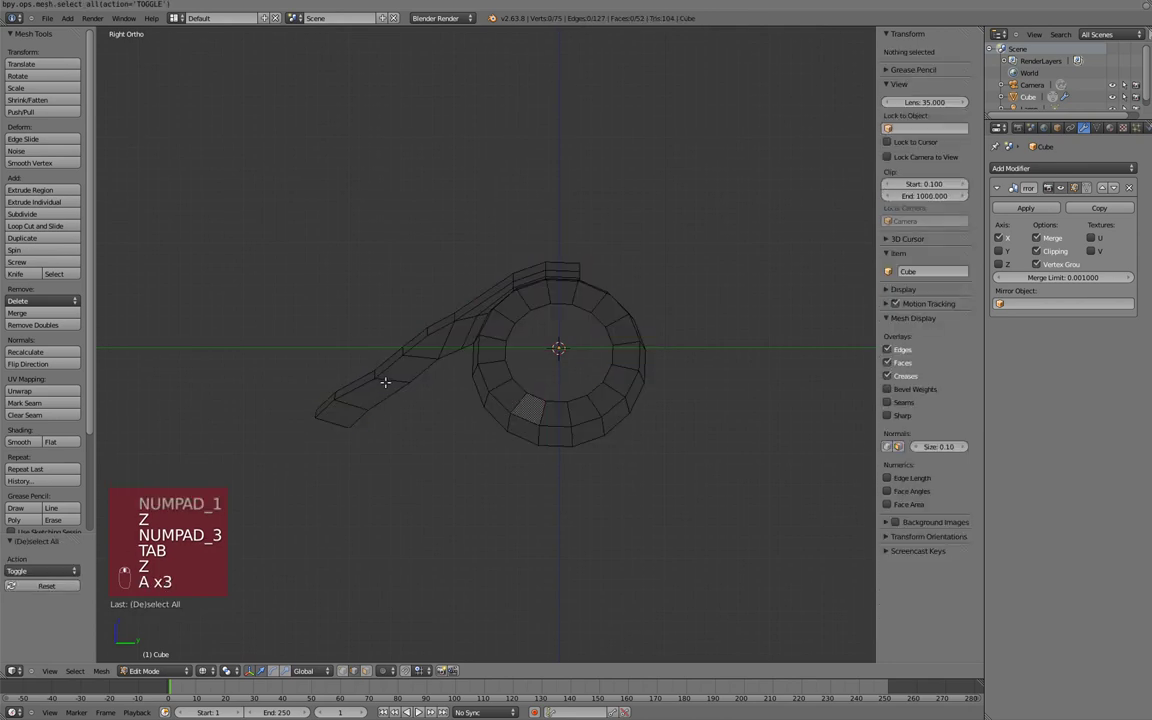
# Step: Continue extruding and rotating loops so the band sweeps downward around the eye ring
pyautogui.press('g')
pyautogui.press('r')
pyautogui.press('a')
pyautogui.press('a')
pyautogui.press('ctrl+Tab')
pyautogui.press('a')
pyautogui.press('KP_1')
pyautogui.press('z')
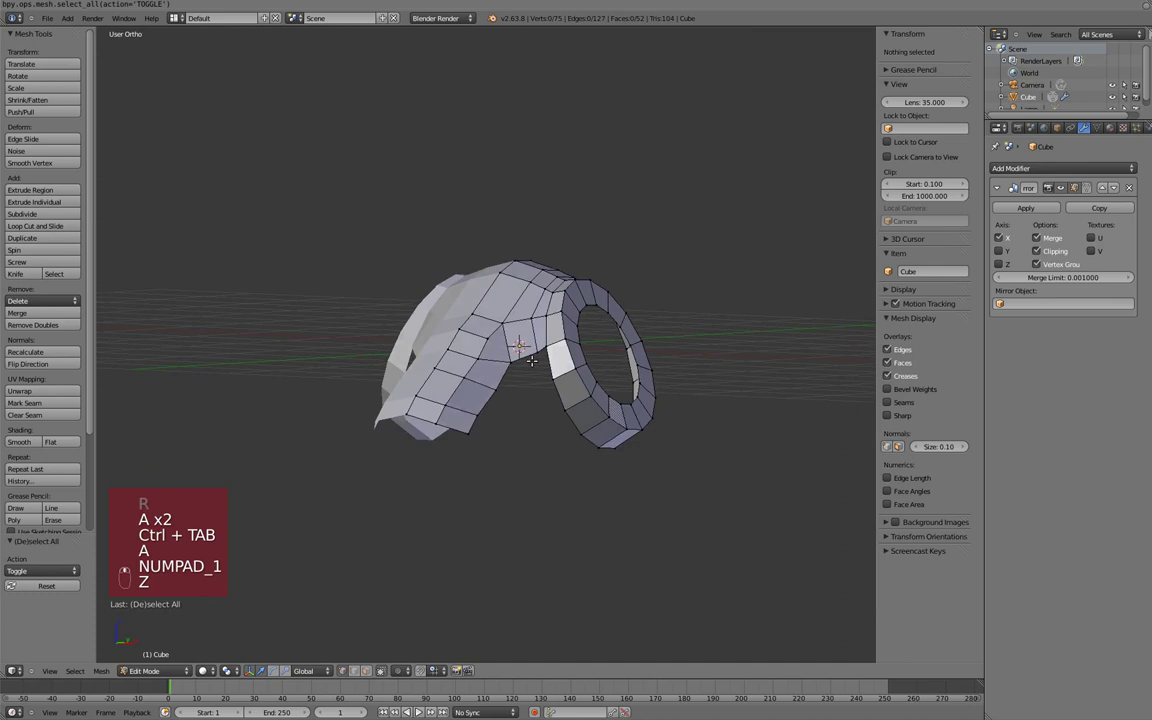
pyautogui.press('Tab')
pyautogui.press('Tab')
pyautogui.press('a')
pyautogui.press('KP_3')
pyautogui.press('a')
pyautogui.press('z')
pyautogui.press('KP_1')
# Step: Extrude the eye ring's inner loop inward to deepen it and add an extra edge loop
pyautogui.press('e')
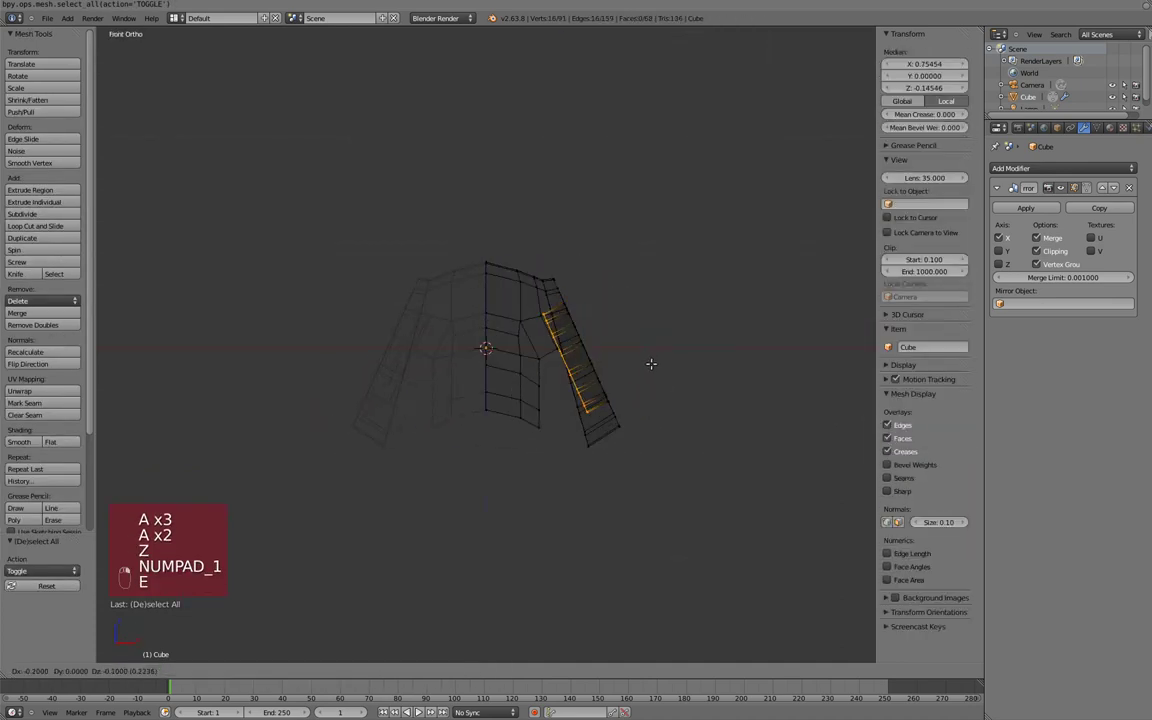
pyautogui.click(153, 568)
pyautogui.press('z')
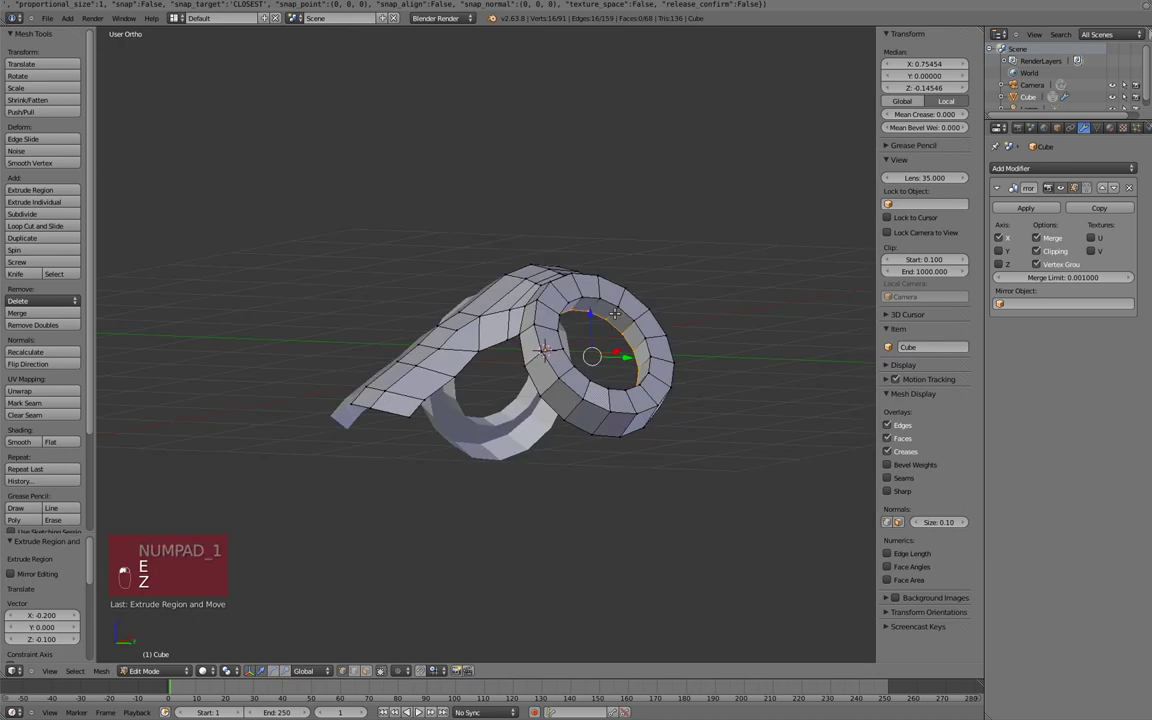
pyautogui.press('ctrl+r')
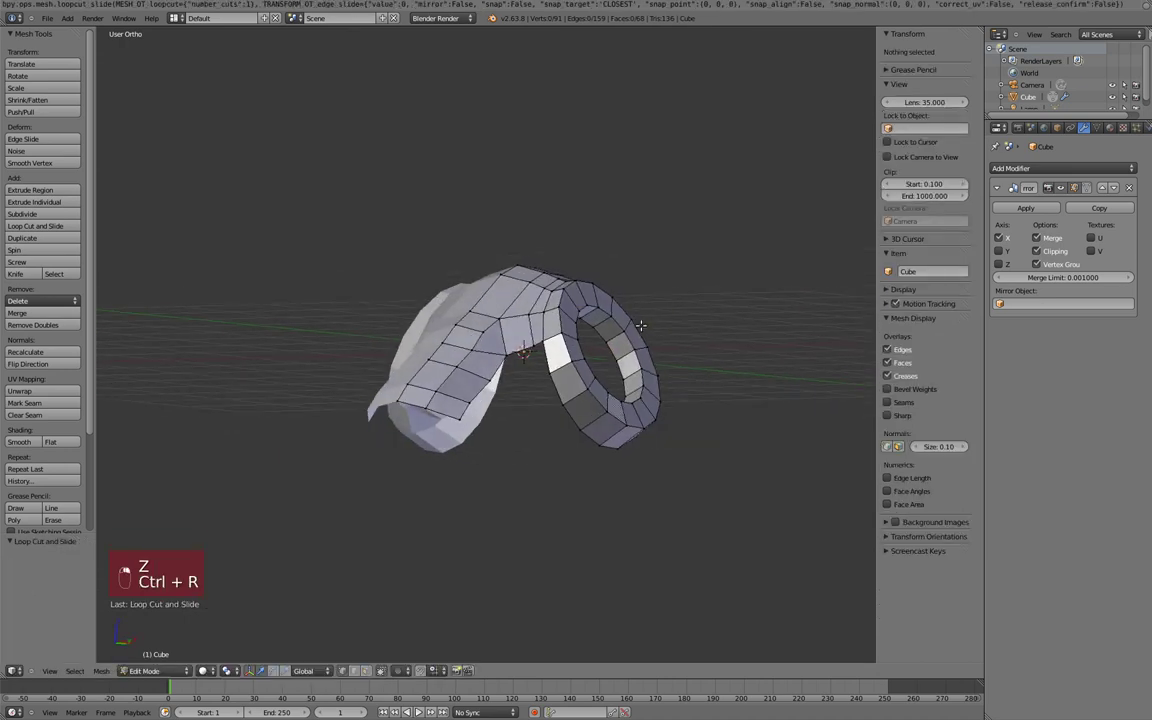
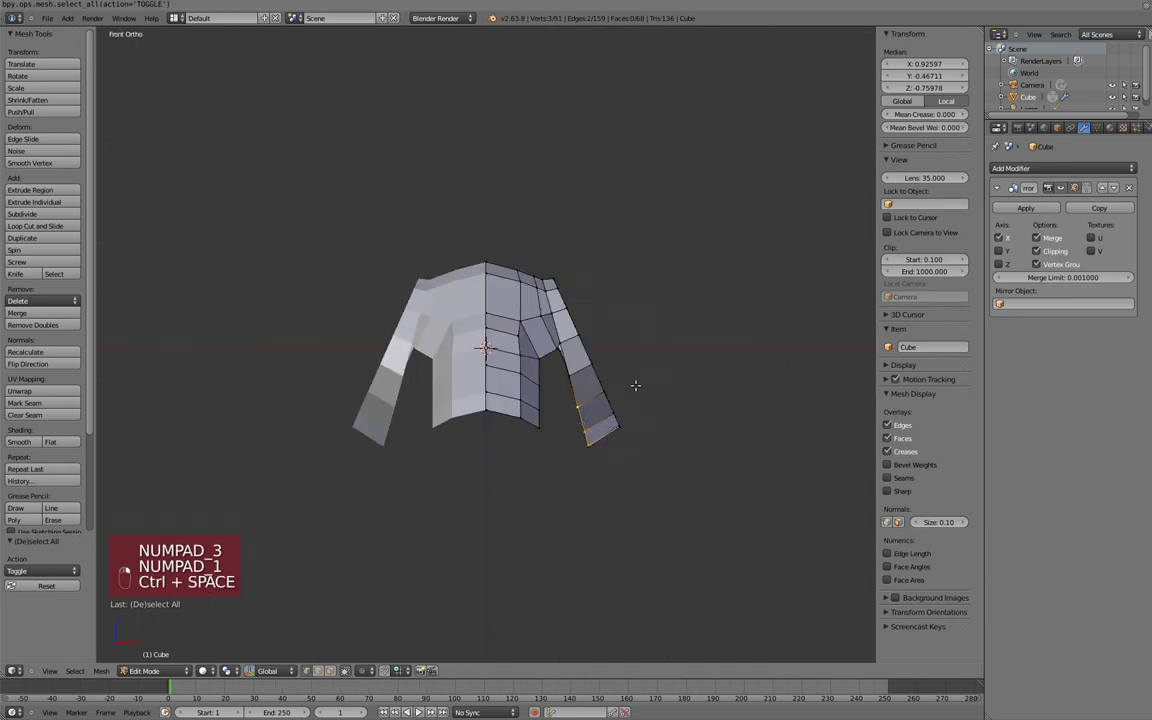
# Step: Make a trial extrusion below the ring, adjust it, then delete the unwanted vertices
pyautogui.press('e')
pyautogui.press('KP_3')
pyautogui.press('g')
pyautogui.press('r')
pyautogui.press('g')
pyautogui.press('e')
pyautogui.press('r')
pyautogui.press('c')
pyautogui.press('x')
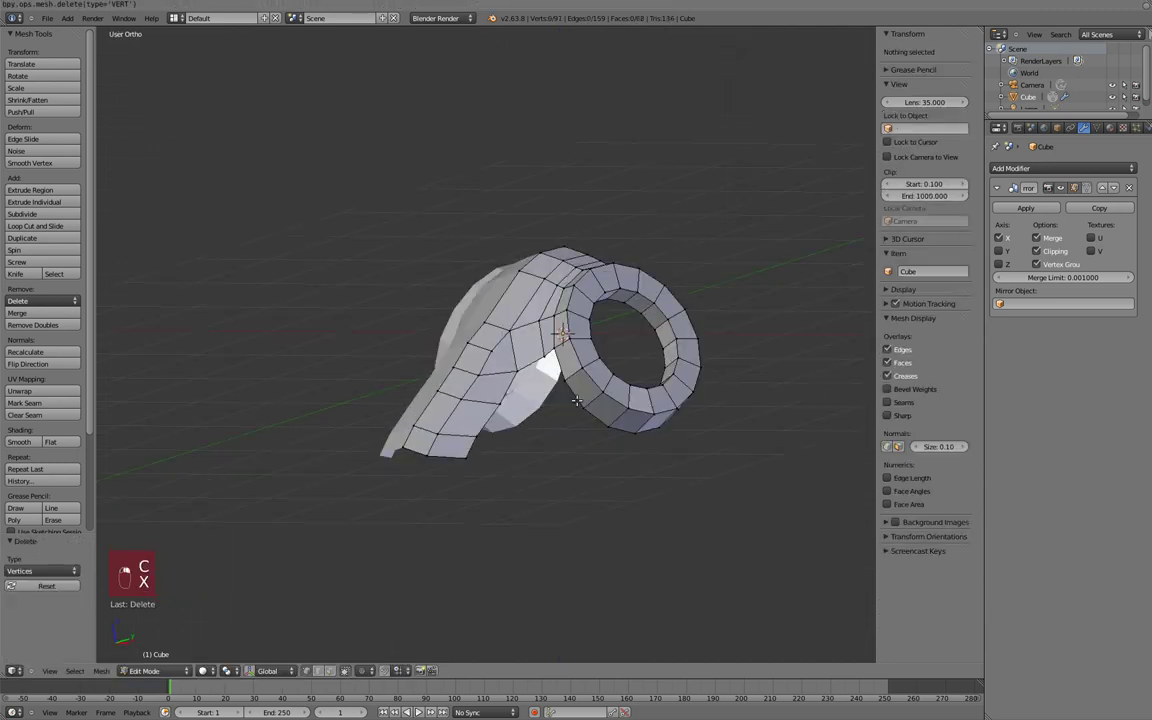
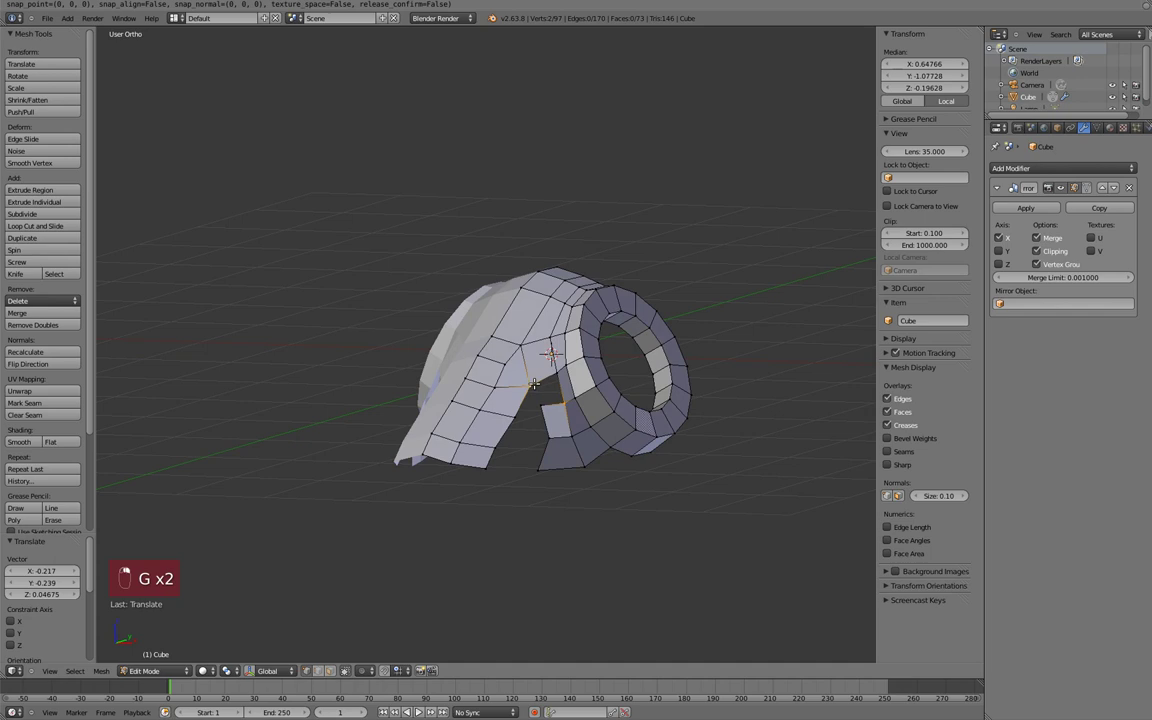
# Step: Fill faces between the brow and the ring and nudge the head flap's vertices into place
pyautogui.press('f')
pyautogui.press('a')
pyautogui.press('g')
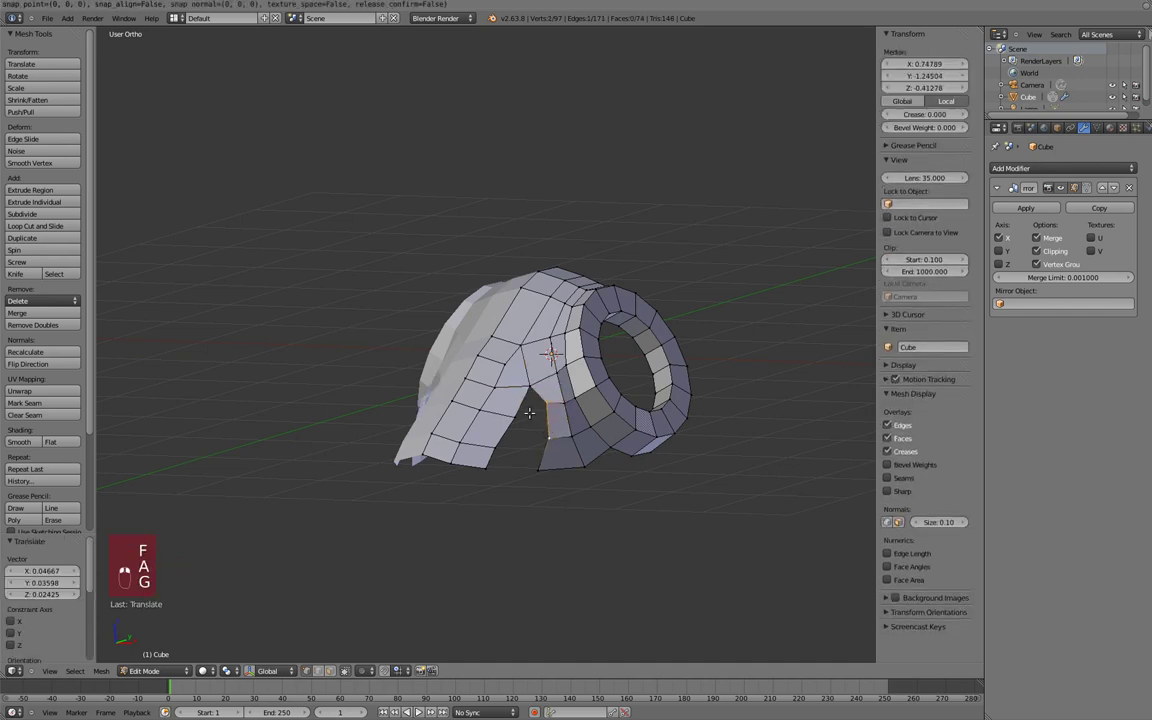
pyautogui.press('f')
pyautogui.press('a')
pyautogui.press('KP_3')
pyautogui.press('KP_1')
pyautogui.press('g')
pyautogui.press('g')
pyautogui.press('KP_3')
pyautogui.press('g')
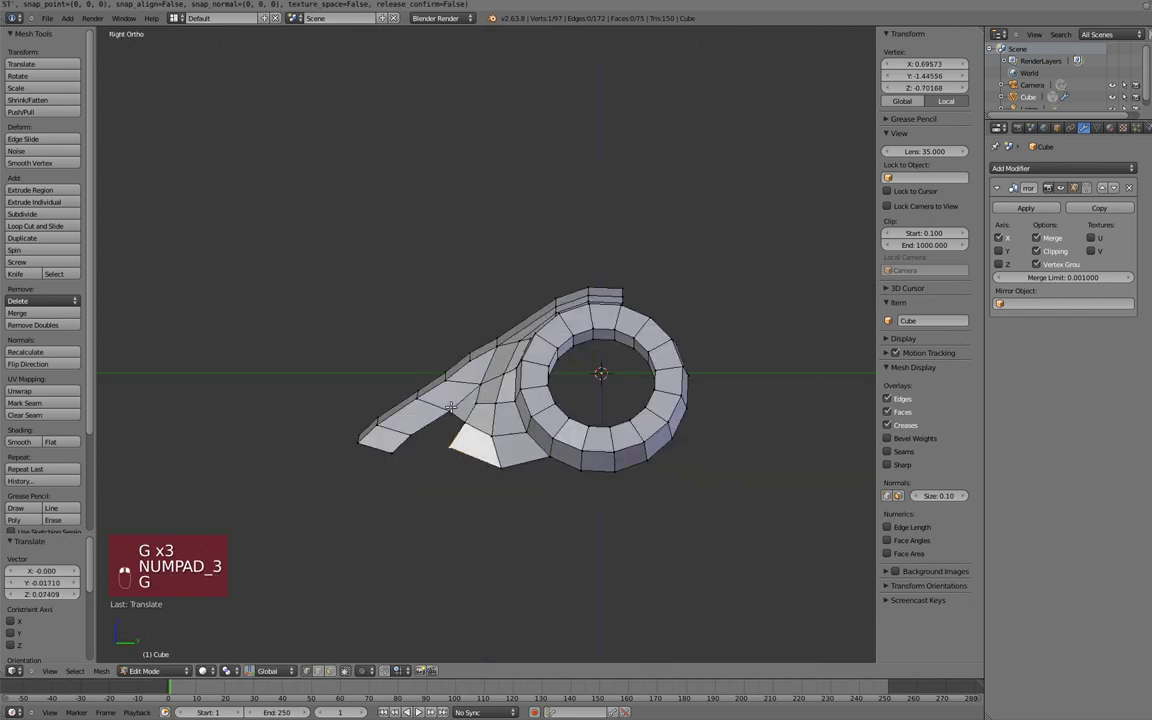
# Step: Delete the unwanted bottom vertices in wireframe and select the remaining bottom edge
pyautogui.press('ctrl+Tab')
pyautogui.press('f')
pyautogui.press('a')
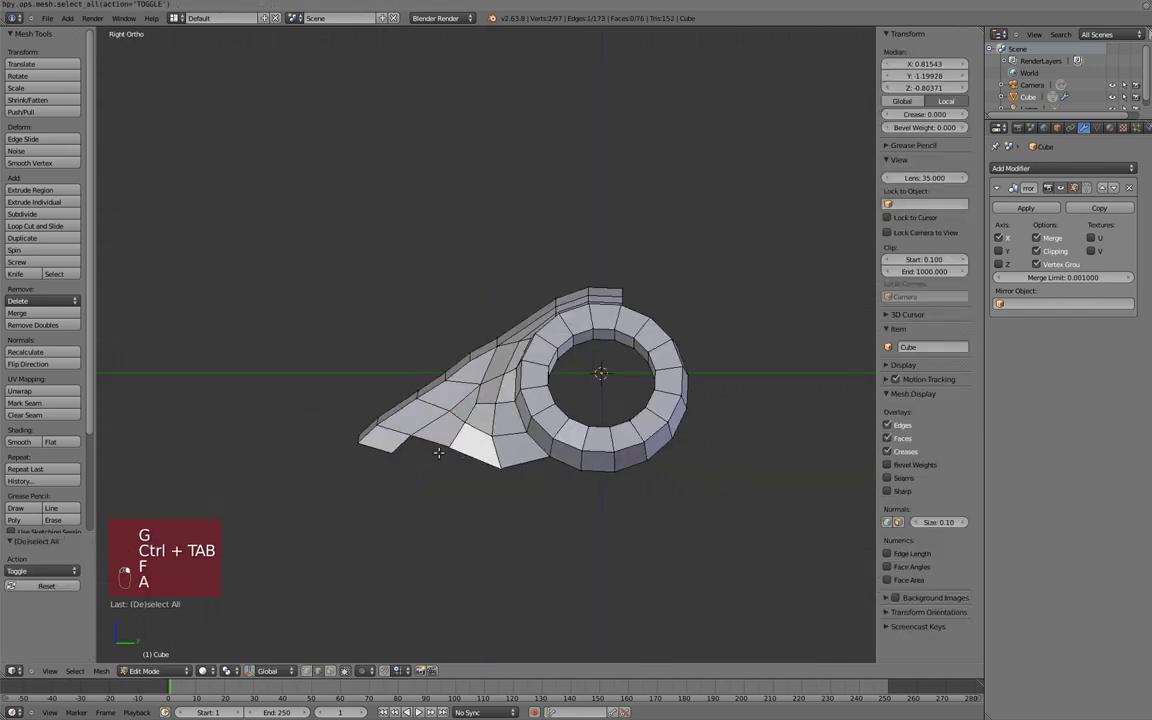
pyautogui.press('z')
pyautogui.press('x')
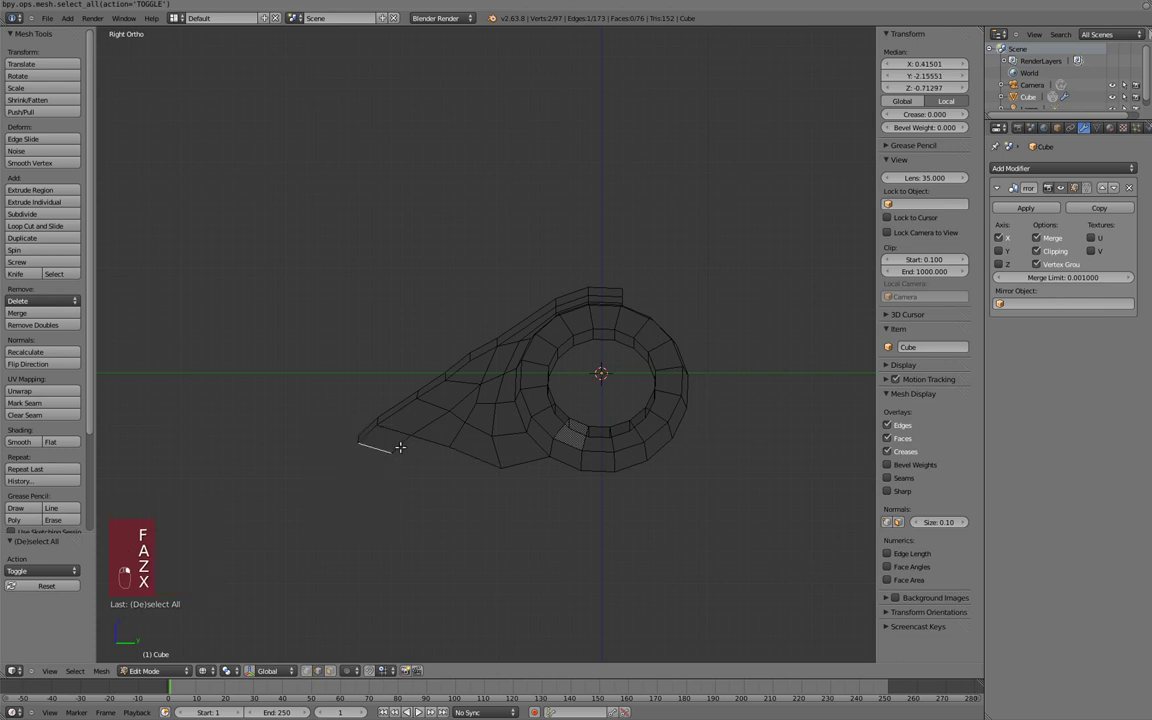
pyautogui.press('x')
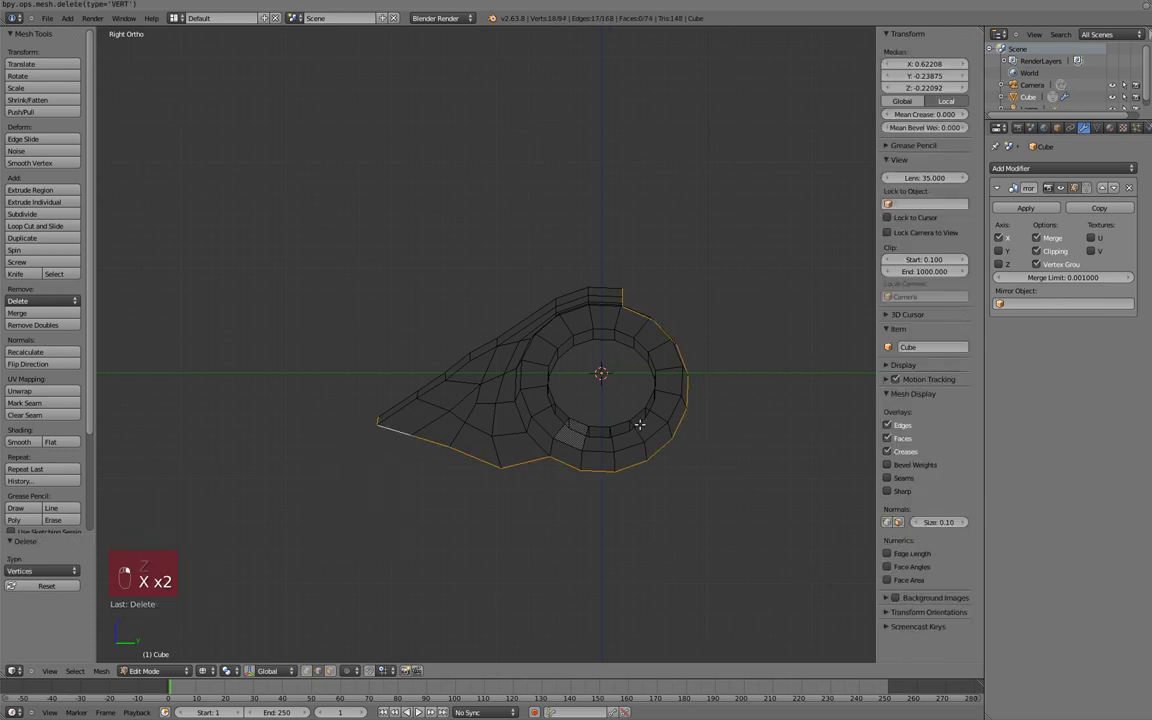
pyautogui.press('c')
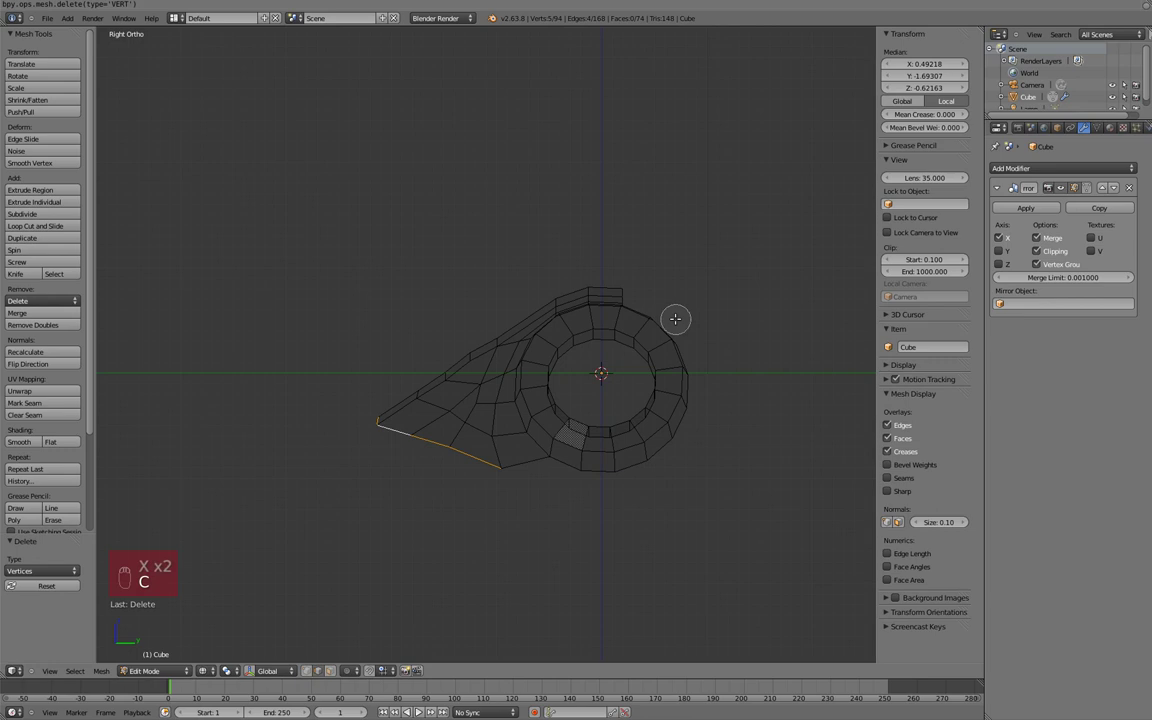
# Step: Extrude the bottom edge down into a short wall and review the mirrored head in Object Mode
pyautogui.press('e')
pyautogui.press('r')
pyautogui.press('Tab')
pyautogui.press('z')
pyautogui.press('KP_3')
pyautogui.press('Tab')
pyautogui.press('r')
pyautogui.press('g')
pyautogui.press('e')
pyautogui.press('r')
pyautogui.press('g')
pyautogui.press('Tab')
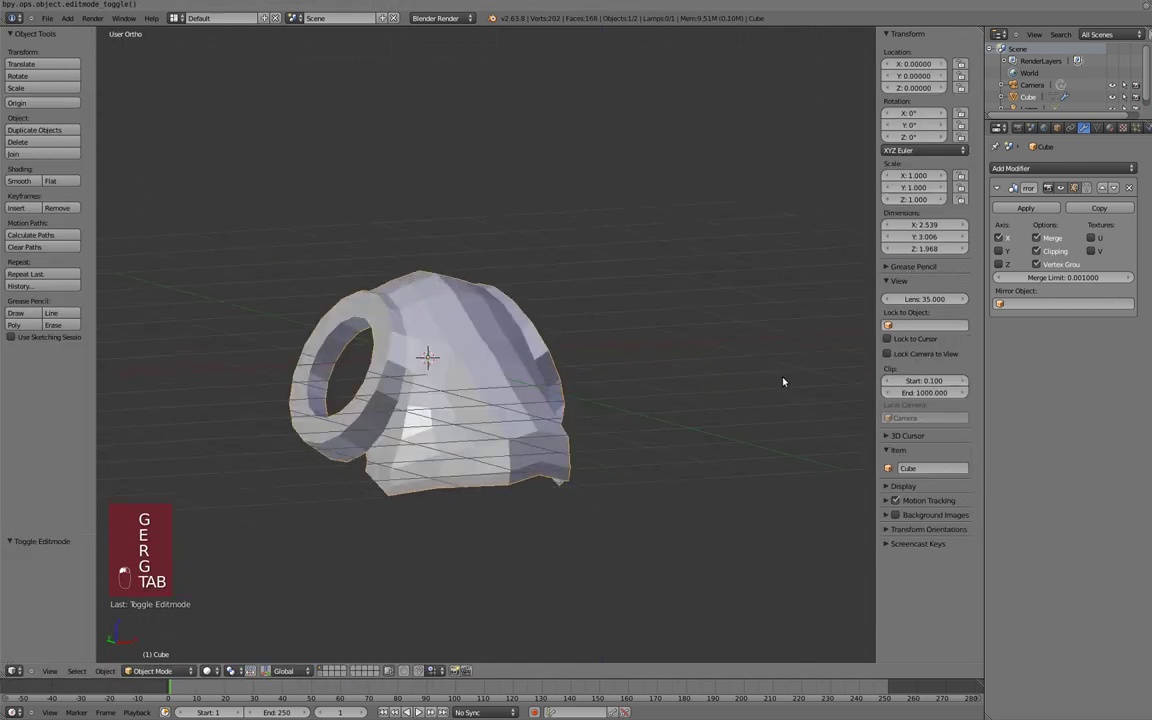
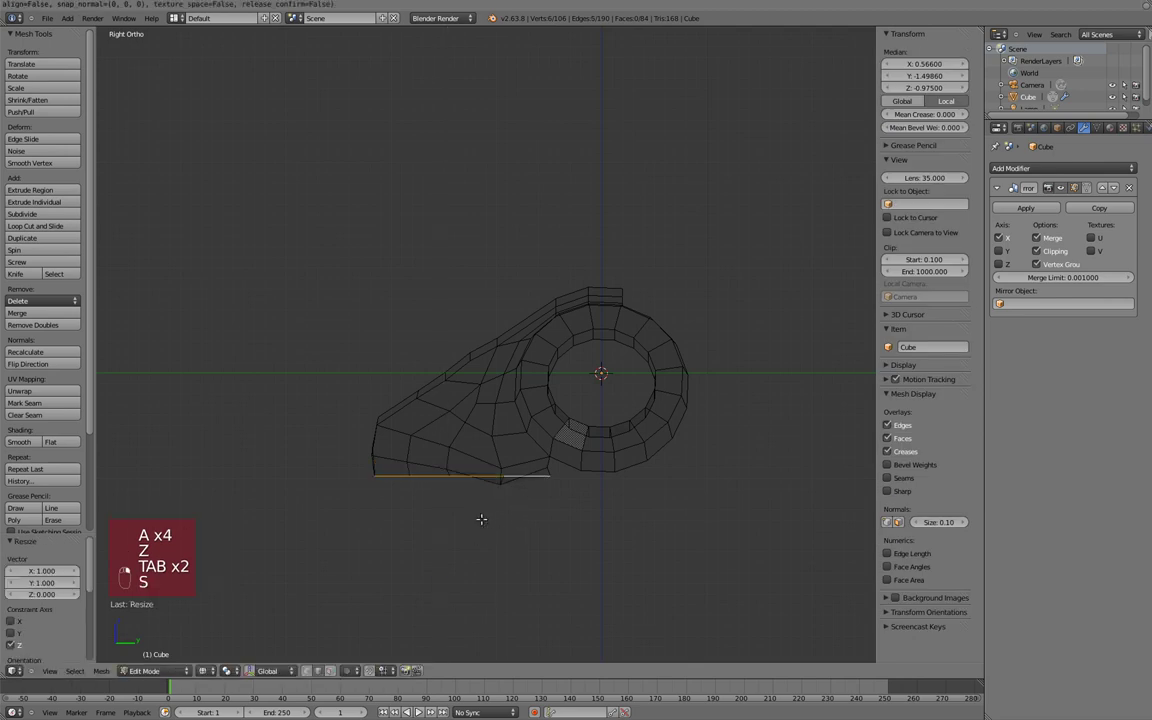
# Step: Flatten and lower the head's bottom edge, then delete the geometry under the eye ring
pyautogui.press('g')
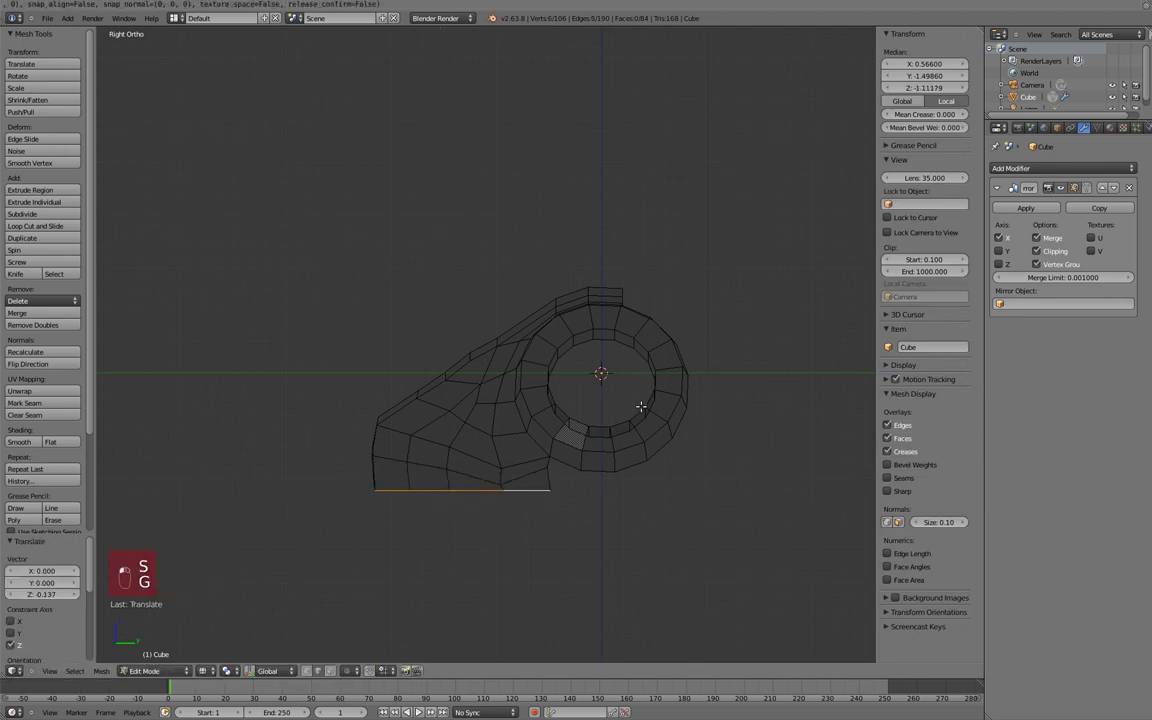
pyautogui.press('s')
pyautogui.press('a')
pyautogui.press('Tab')
pyautogui.press('Tab')
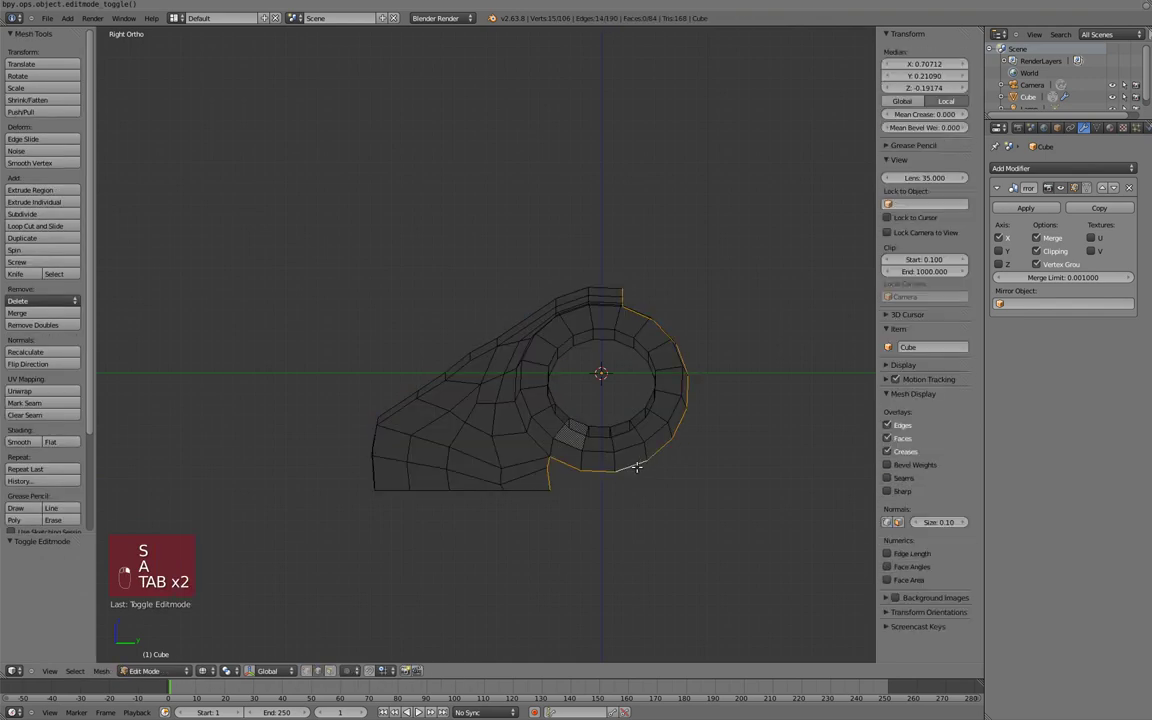
pyautogui.press('c')
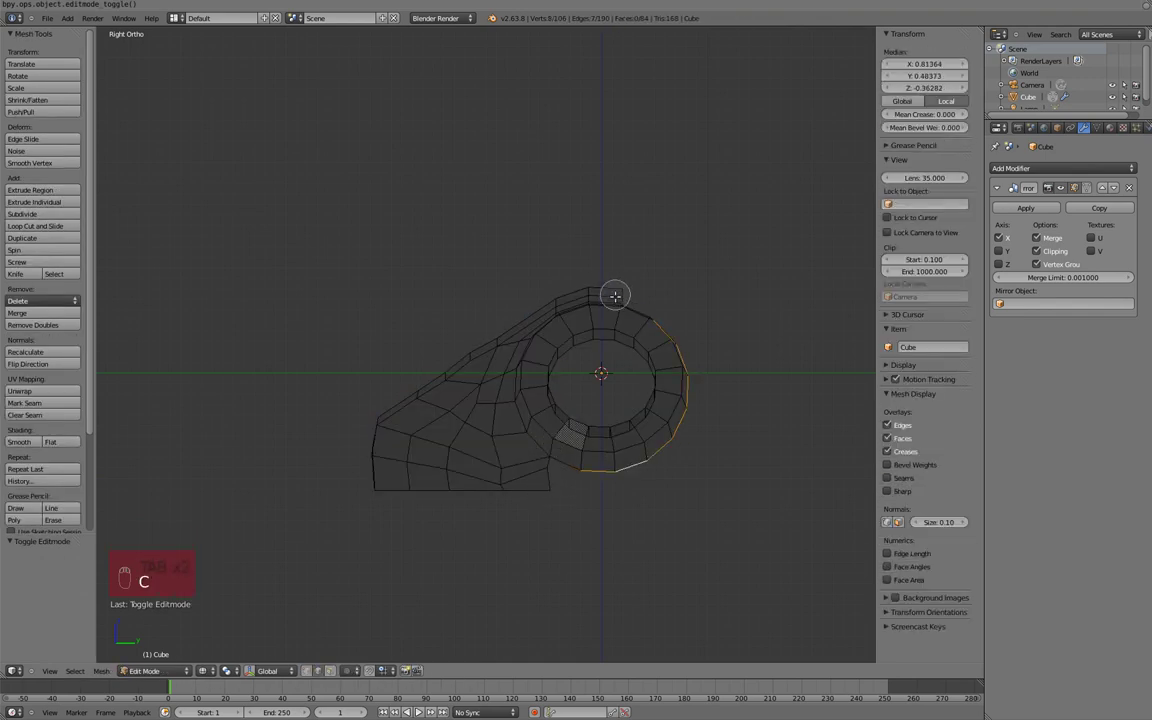
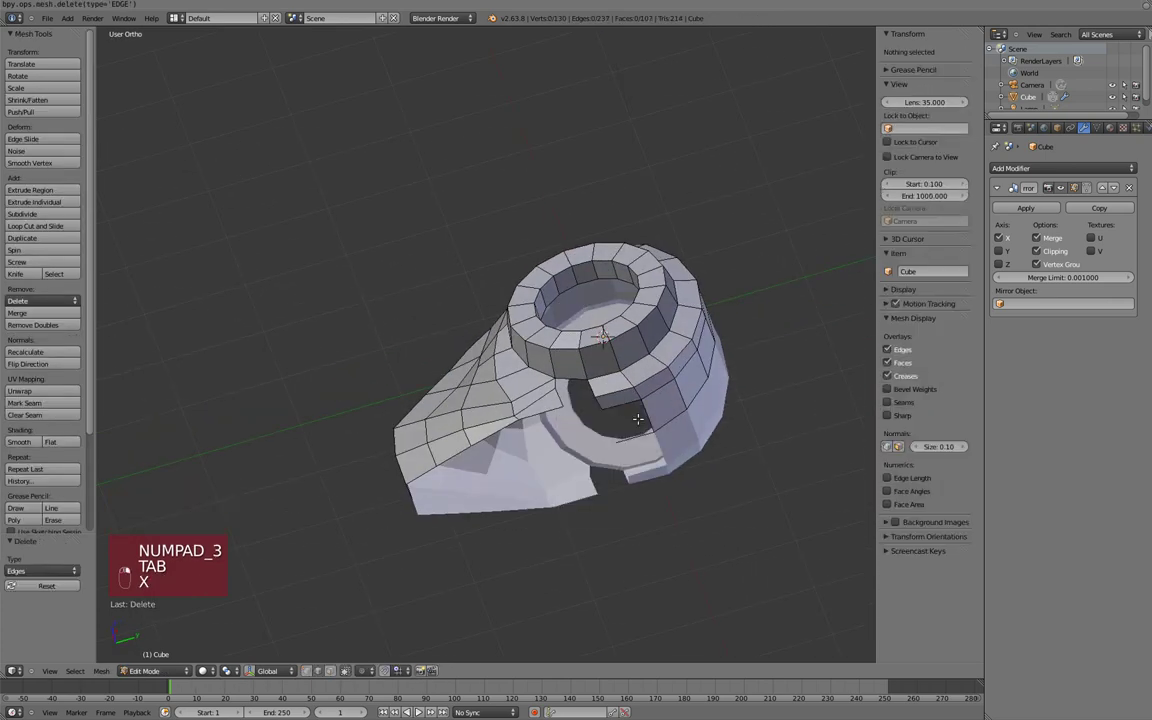
pyautogui.press('x')
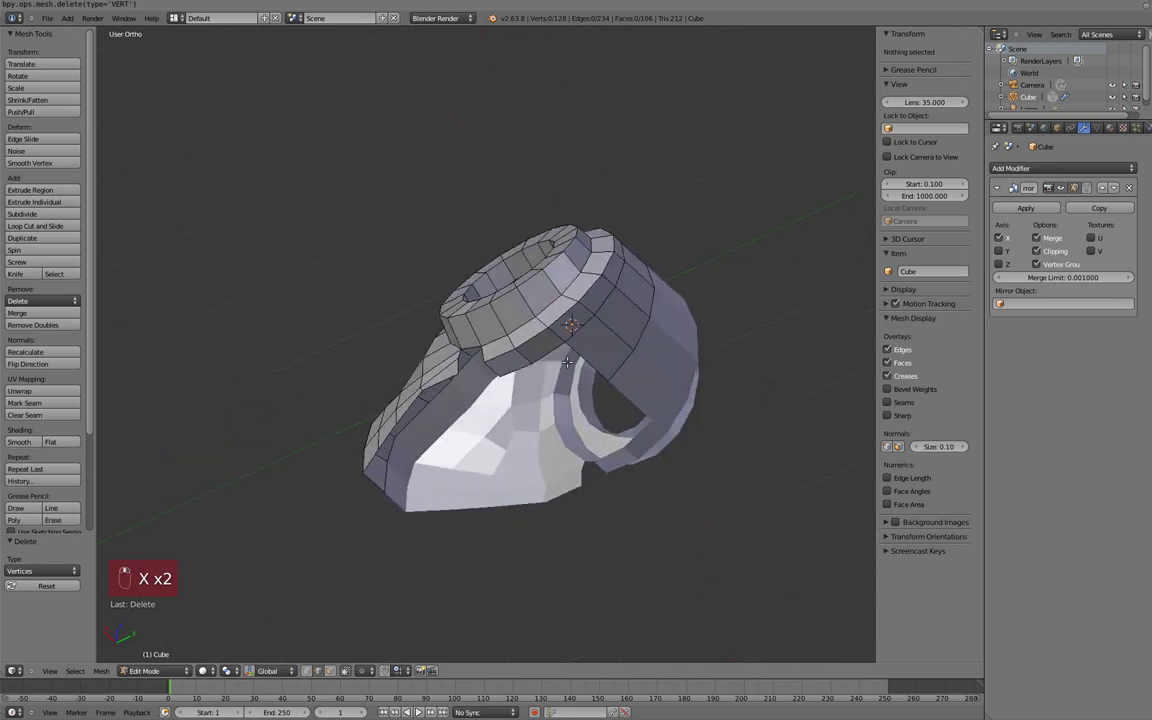
# Step: Extrude new geometry down beneath the ring and place its vertices from the side view
pyautogui.press('ctrl+Tab')
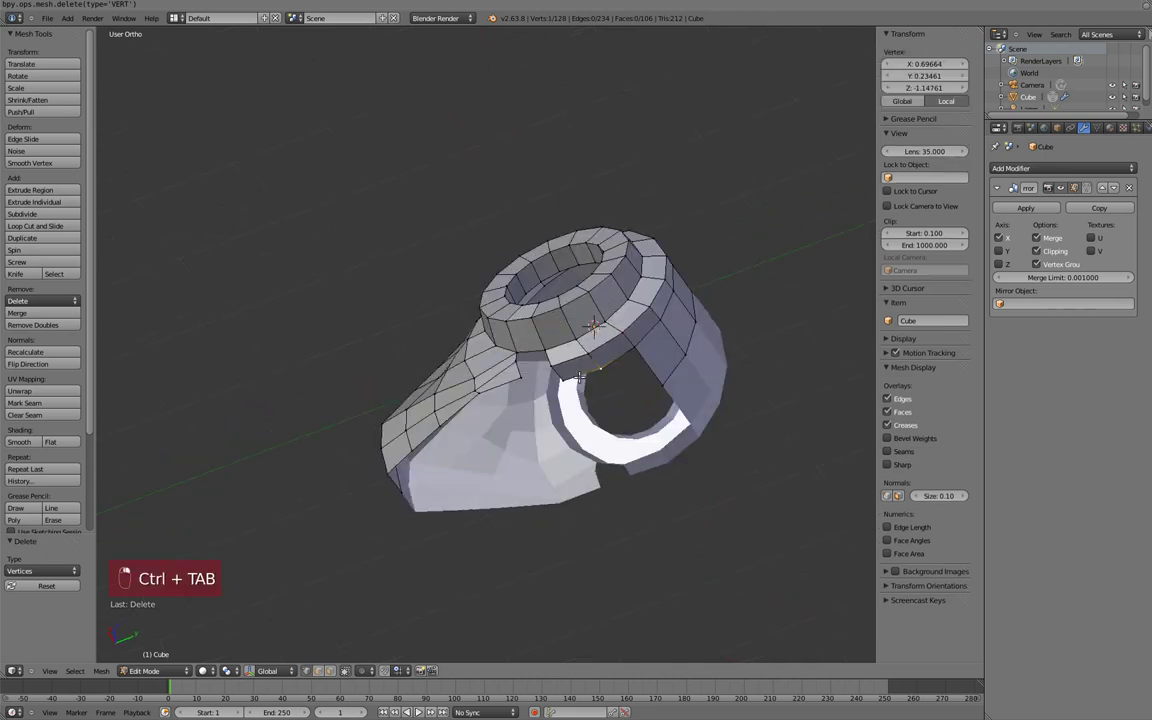
pyautogui.press('KP_3')
pyautogui.press('KP_1')
pyautogui.press('z')
pyautogui.press('g')
pyautogui.press('KP_3')
pyautogui.press('z')
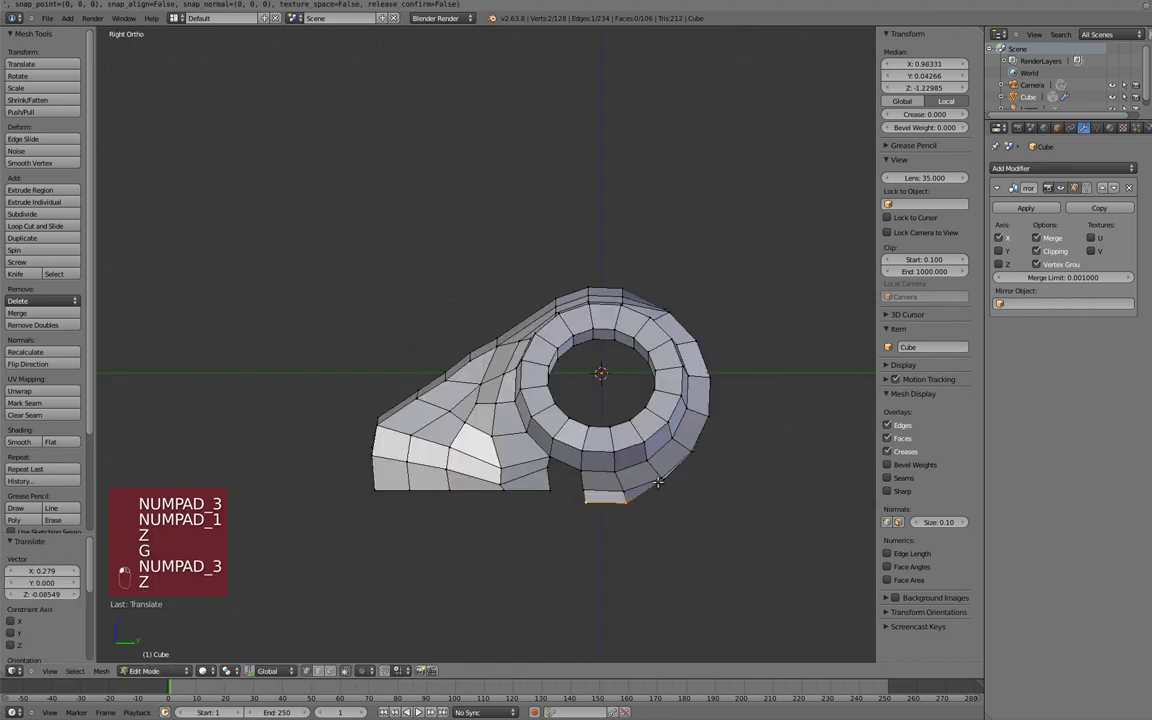
pyautogui.press('KP_3')
pyautogui.press('g')
# Step: Move vertices to close the gap under the ring and check the head shape in Object Mode
pyautogui.middleClick(153, 568)
pyautogui.moveTo(153, 568); pyautogui.dragTo(153, 568)
pyautogui.press('KP_1')
pyautogui.press('KP_3')
pyautogui.press('g')
pyautogui.press('KP_3')
pyautogui.press('g')
pyautogui.press('g')
pyautogui.press('g')
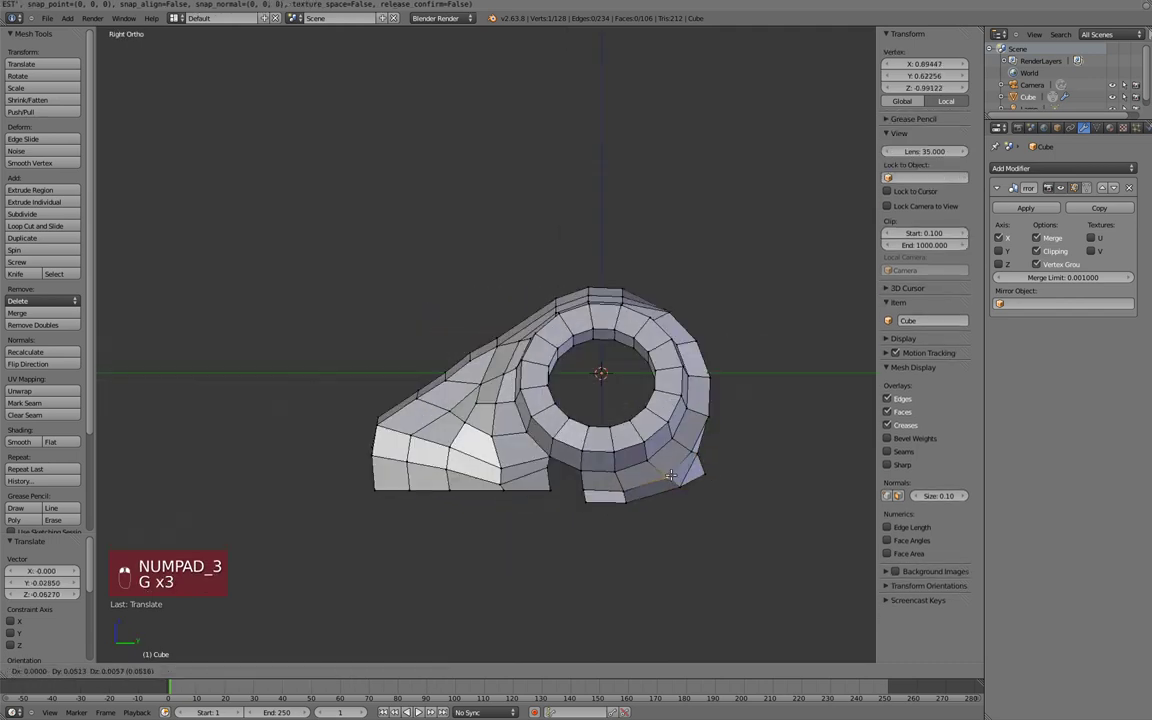
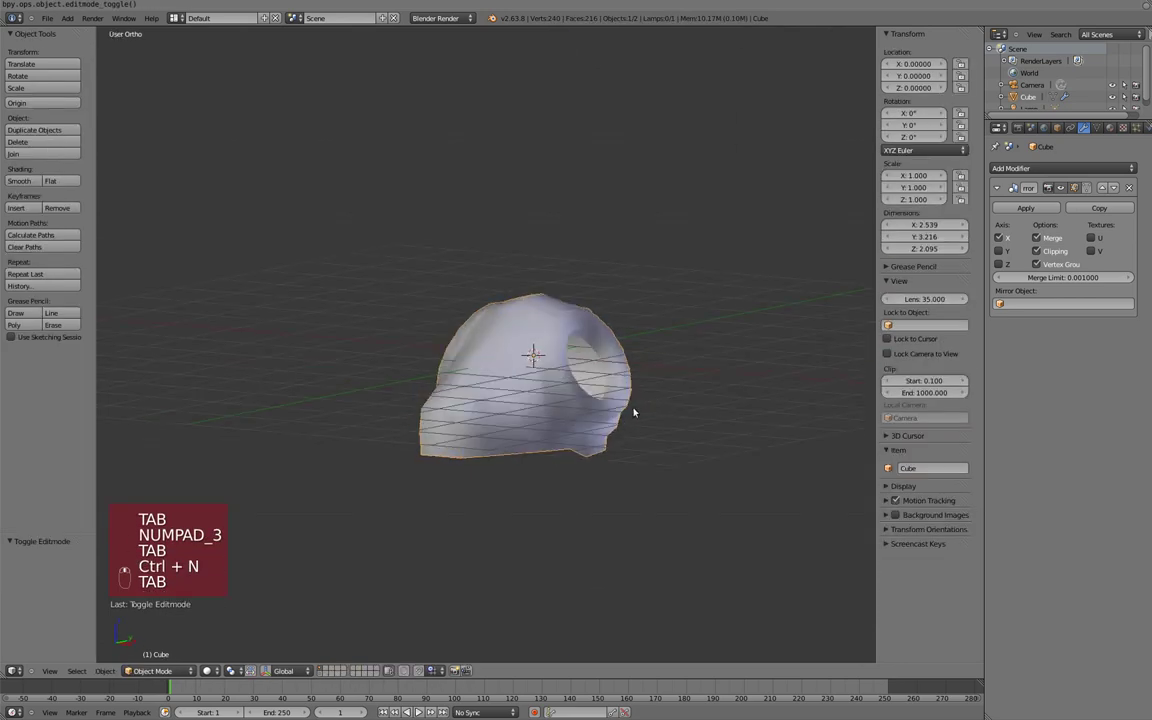
# Step: Add an edge loop around the eye socket and slide it toward the socket rim
pyautogui.press('Tab')
pyautogui.press('a')
pyautogui.press('ctrl+r')
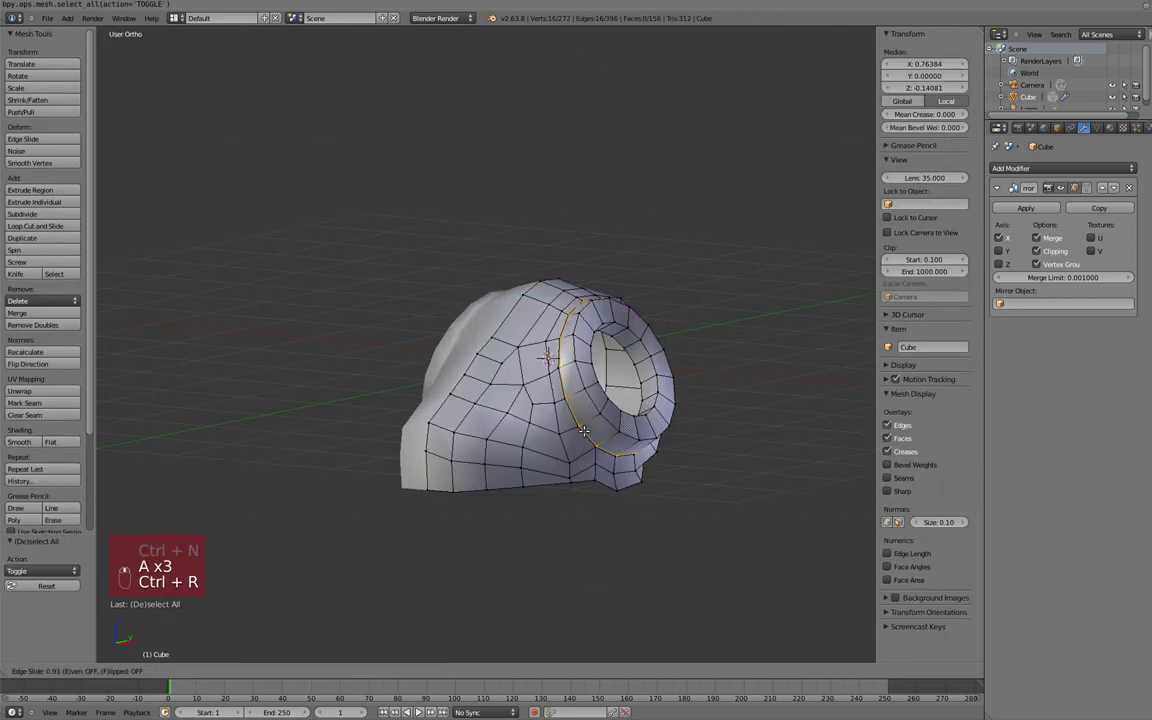
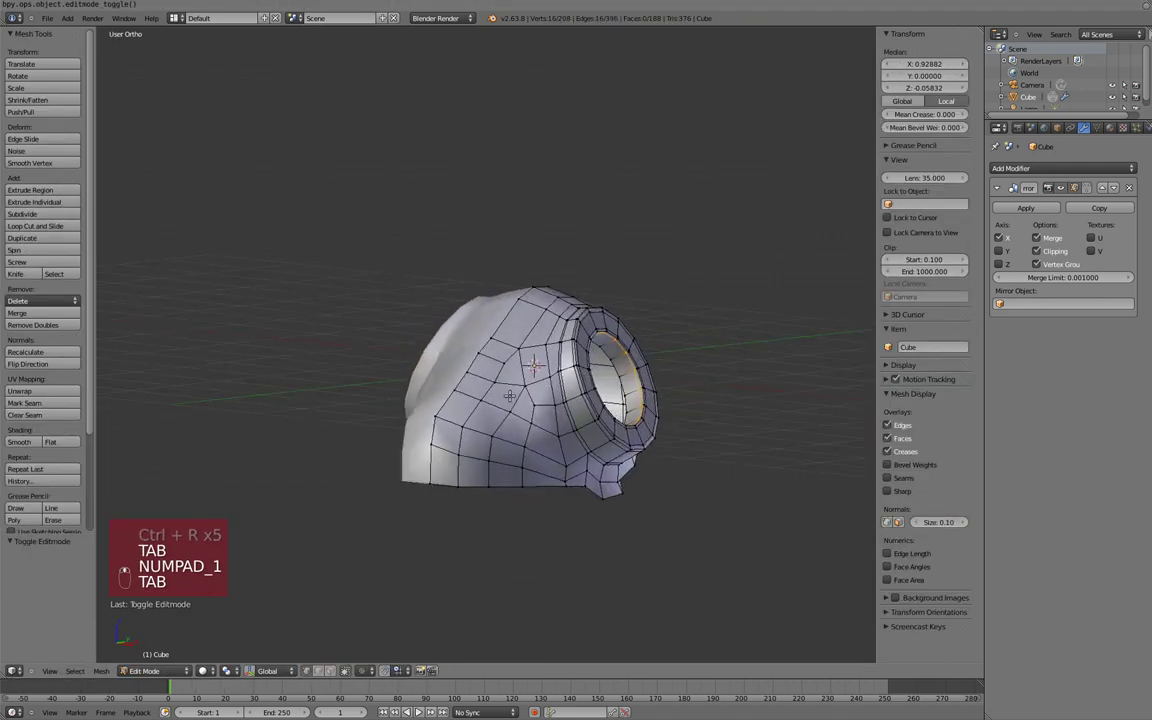
pyautogui.press('KP_1')
pyautogui.press('a')
pyautogui.press('q')
# Step: Reshape the head softly in front view with proportional editing, pushing the upper head outward
pyautogui.press('o')
pyautogui.press('g')
pyautogui.press('g')
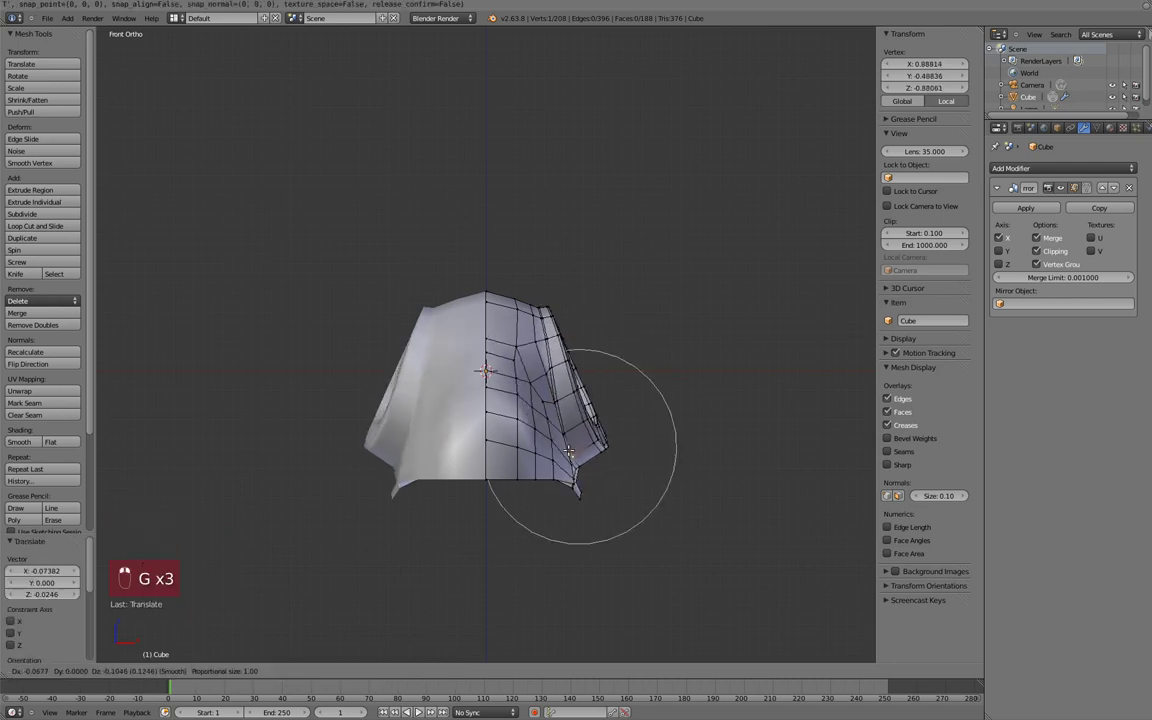
pyautogui.press('g')
pyautogui.press('g')
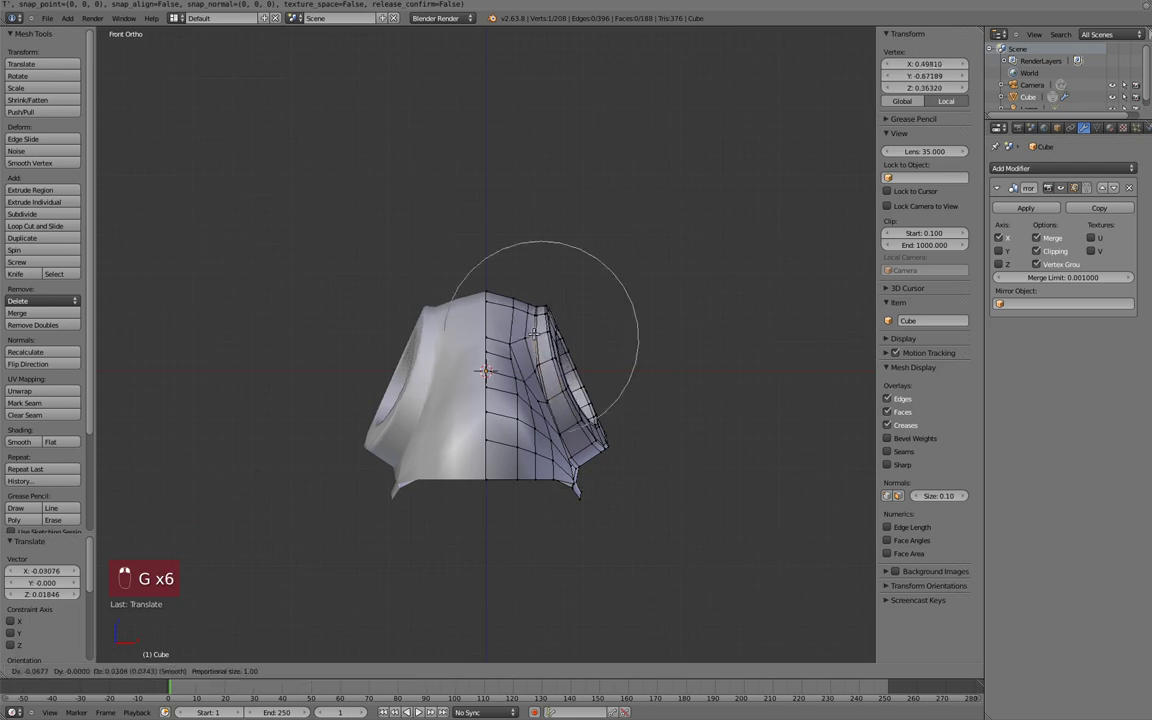
pyautogui.press('Tab')
pyautogui.moveTo(126, 567); pyautogui.dragTo(153, 552)
pyautogui.press('KP_3')
pyautogui.press('Tab')
pyautogui.press('g')
pyautogui.press('g')
pyautogui.press('KP_1')
pyautogui.press('Tab')
pyautogui.press('KP_3')
pyautogui.press('Tab')
# Step: Extrude the lower front faces of the head forward into a snout
pyautogui.press('z')
pyautogui.press('a')
pyautogui.press('c')
pyautogui.moveTo(153, 521); pyautogui.dragTo(153, 505)
pyautogui.press('z')
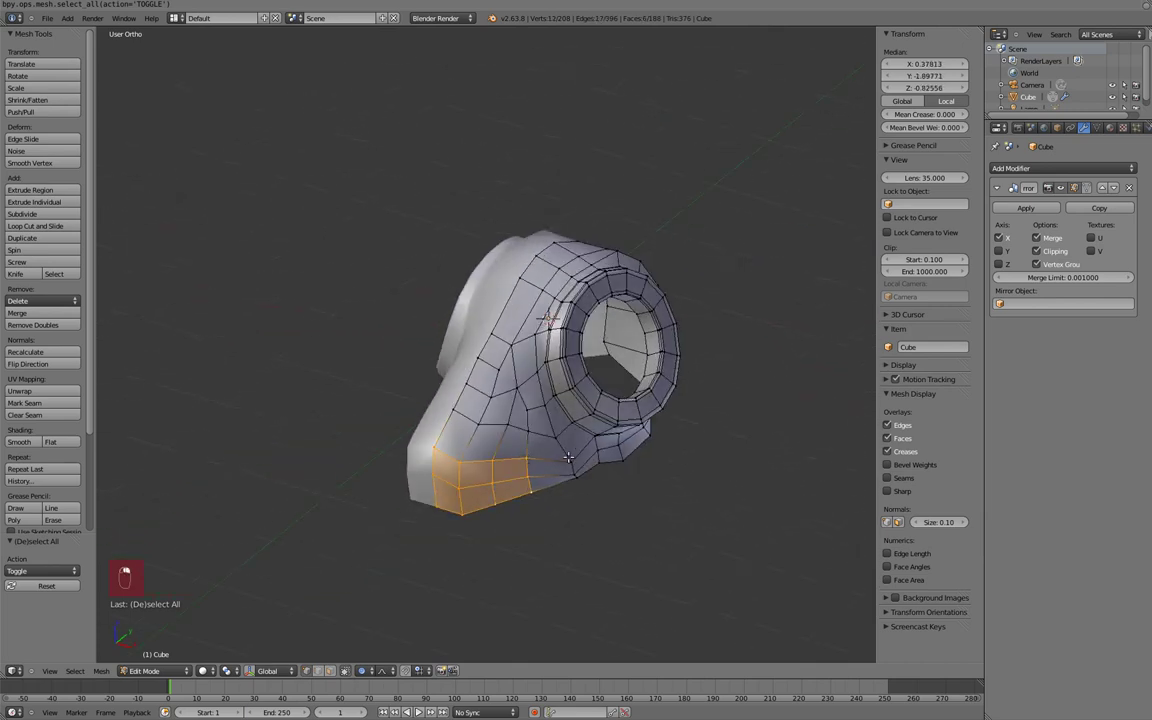
pyautogui.press('e')
pyautogui.press('g')
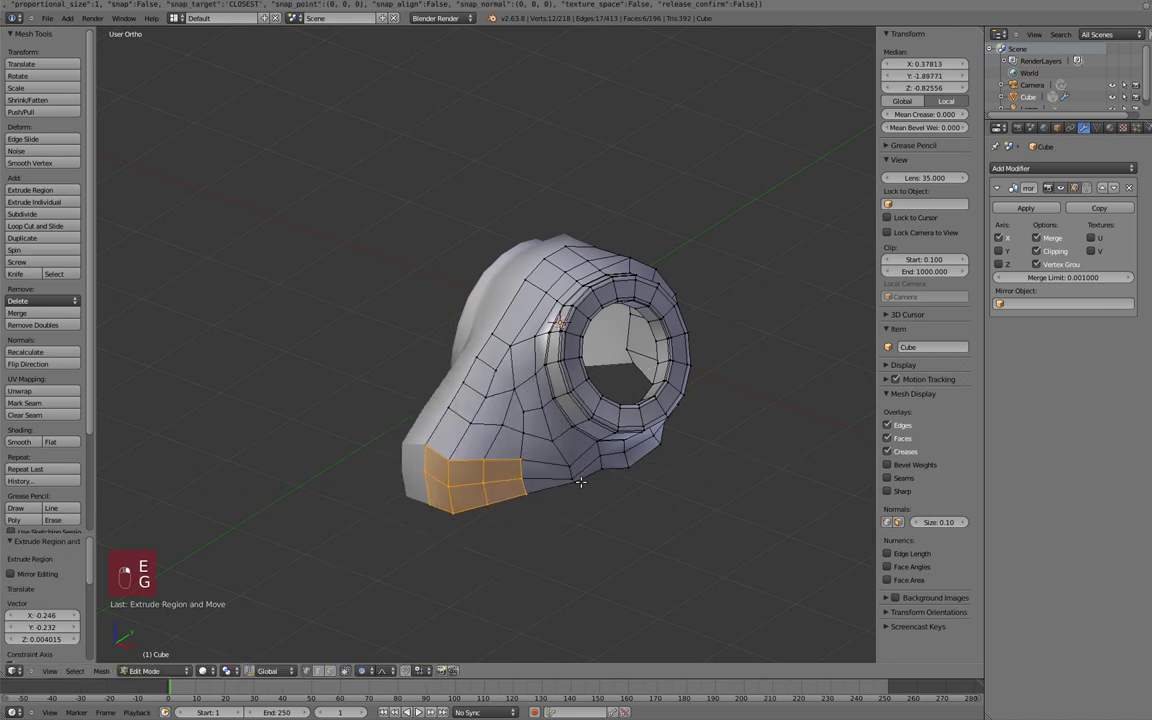
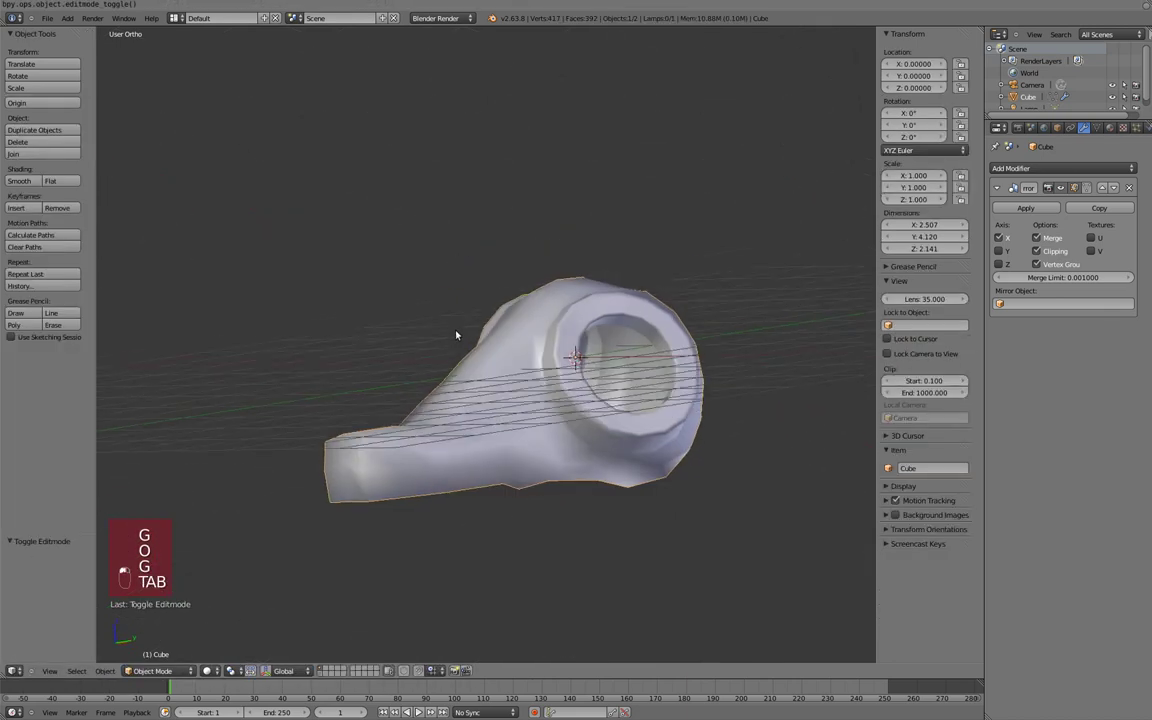
# Step: Smooth most of the head and snout vertices in side-view wireframe
pyautogui.press('KP_3')
pyautogui.press('Tab')
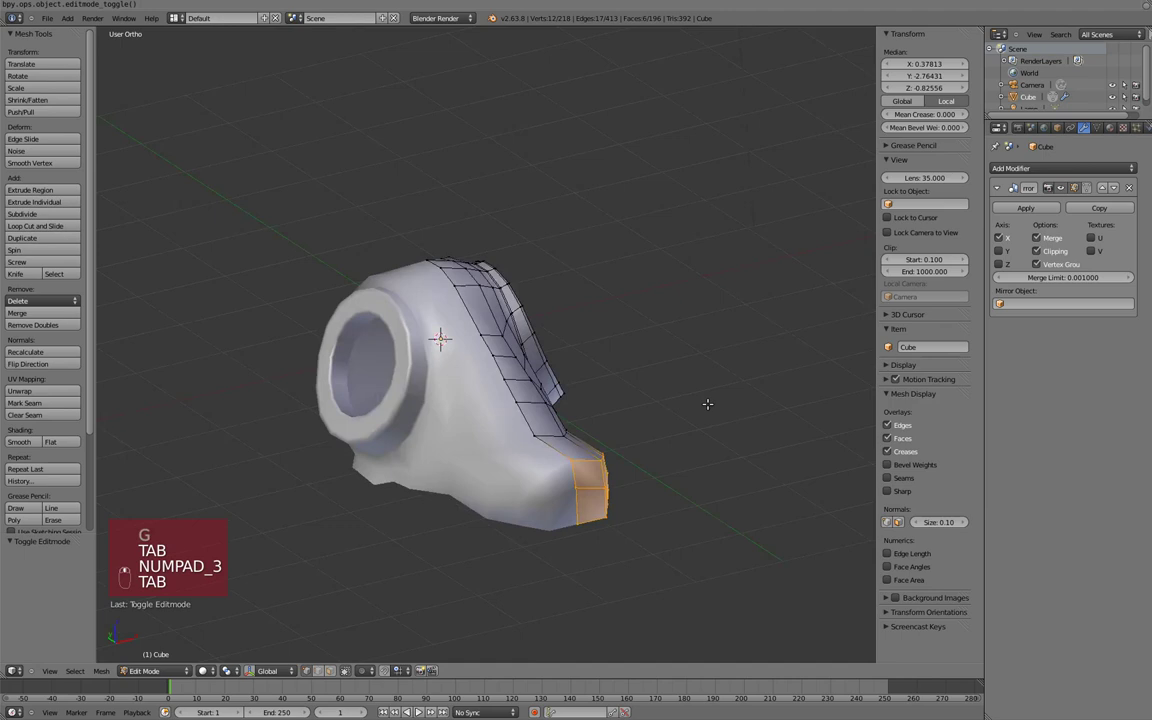
pyautogui.press('KP_3')
pyautogui.press('z')
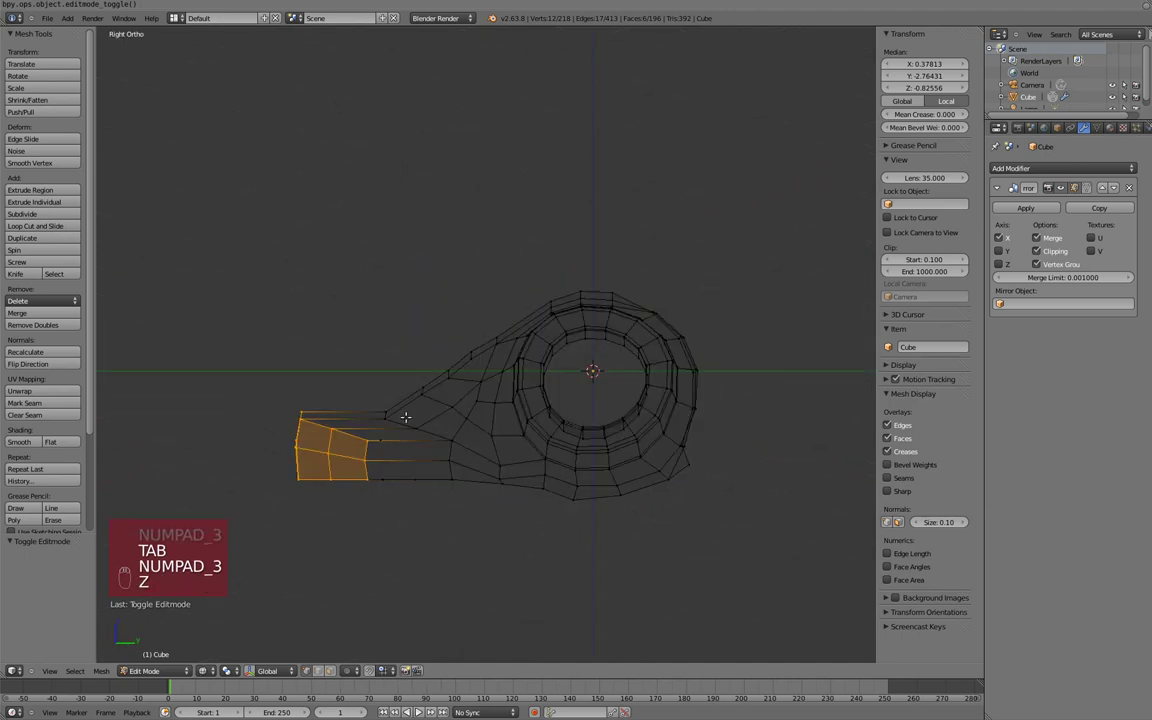
pyautogui.press('a')
pyautogui.press('a')
pyautogui.press('w')
pyautogui.press('w')
pyautogui.press('ctrl+z')
pyautogui.press('c')
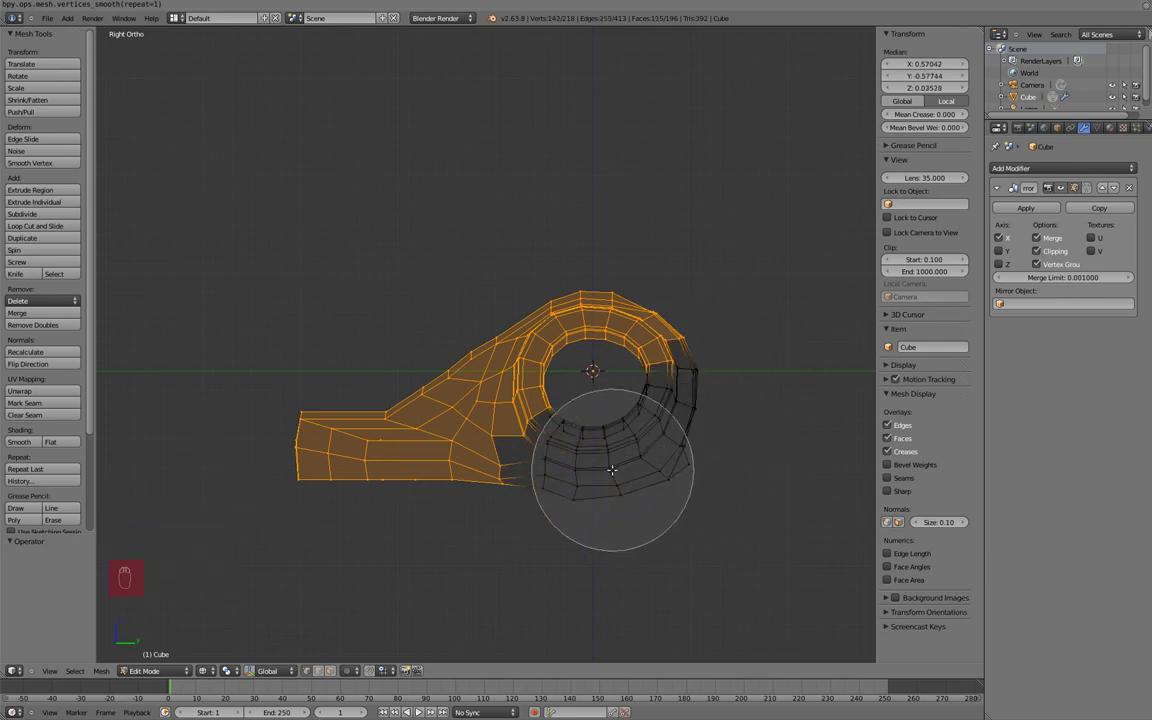
# Step: Move the area under the eye ring with soft falloff, checking from front and side views
pyautogui.press('w')
pyautogui.press('w')
pyautogui.press('w')
pyautogui.press('alt+s')
pyautogui.press('z')
pyautogui.press('Tab')
pyautogui.press('KP_3')
pyautogui.press('Tab')
pyautogui.press('z')
pyautogui.press('x')
pyautogui.press('KP_1')
pyautogui.press('z')
pyautogui.press('Tab')
pyautogui.press('Tab')
pyautogui.press('z')
pyautogui.press('z')
pyautogui.press('KP_1')
pyautogui.press('g')
# Step: Nudge vertices around the snout while orbiting to inspect the head
pyautogui.moveTo(153, 568); pyautogui.dragTo(153, 552)
pyautogui.press('Tab')
pyautogui.middleClick(153, 552)
pyautogui.press('Tab')
pyautogui.press('g')
pyautogui.middleClick(126, 567)
pyautogui.press('g')
pyautogui.press('Tab')
pyautogui.press('KP_3')
pyautogui.press('Tab')
pyautogui.middleClick(153, 568)
pyautogui.press('g')
pyautogui.press('g')
# Step: Select the stray vertex where the snout meets the eye socket
pyautogui.moveTo(153, 552); pyautogui.dragTo(126, 567)
pyautogui.click(126, 567)
pyautogui.rightClick(126, 567)
# Step: Delete the stray vertex and merge the two selected vertices at the snout-socket join
pyautogui.press('x')
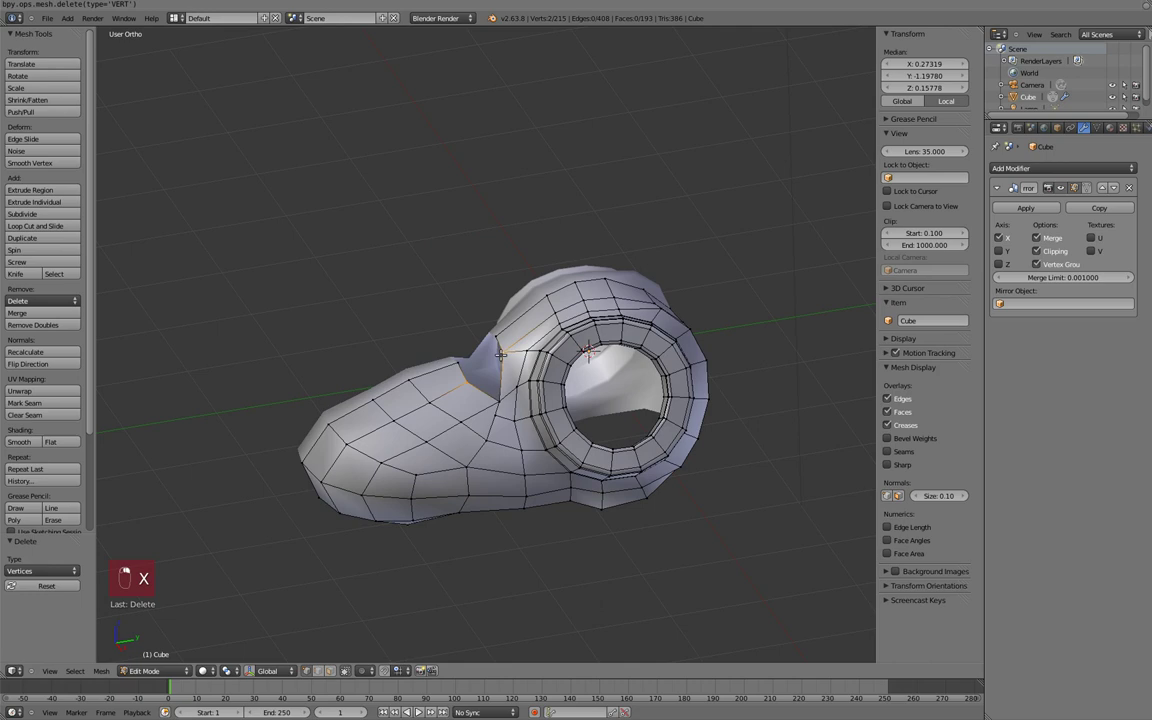
pyautogui.press('alt+m')
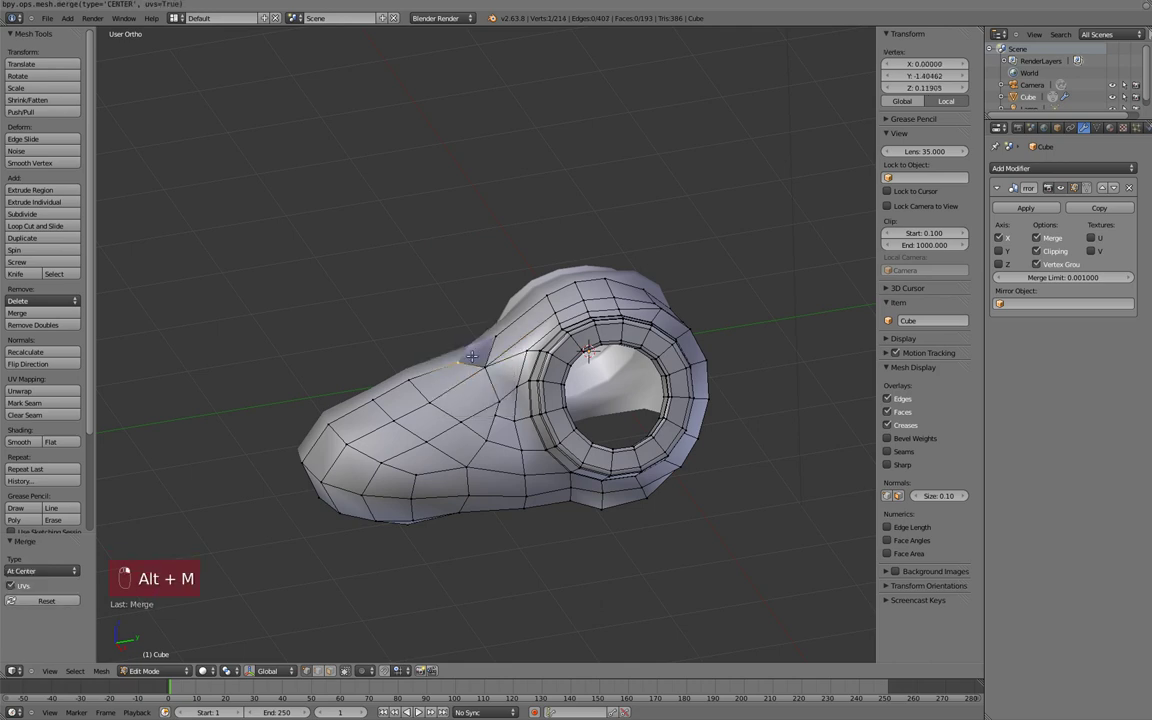
pyautogui.press('alt+m')
pyautogui.press('a')
pyautogui.press('Tab')
pyautogui.press('Tab')
pyautogui.press('KP_3')
# Step: Move the merged vertex to even the snout top, then deselect and leave mesh editing
pyautogui.press('g')
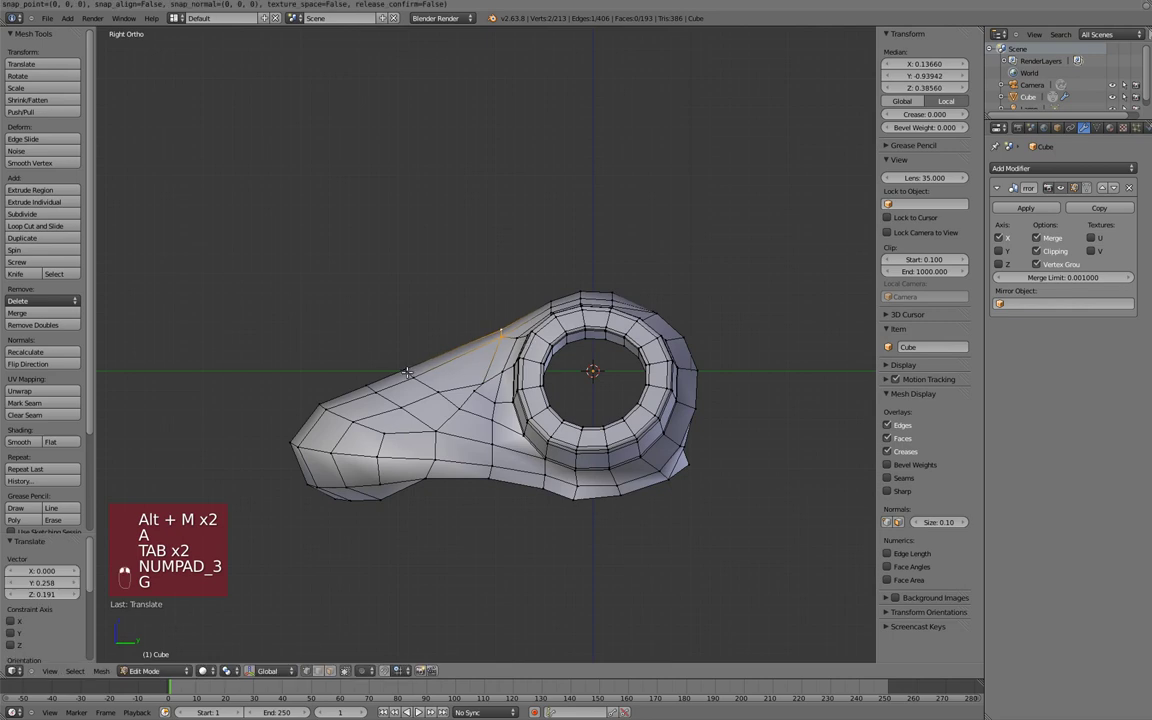
pyautogui.press('g')
pyautogui.press('g')
pyautogui.press('a')
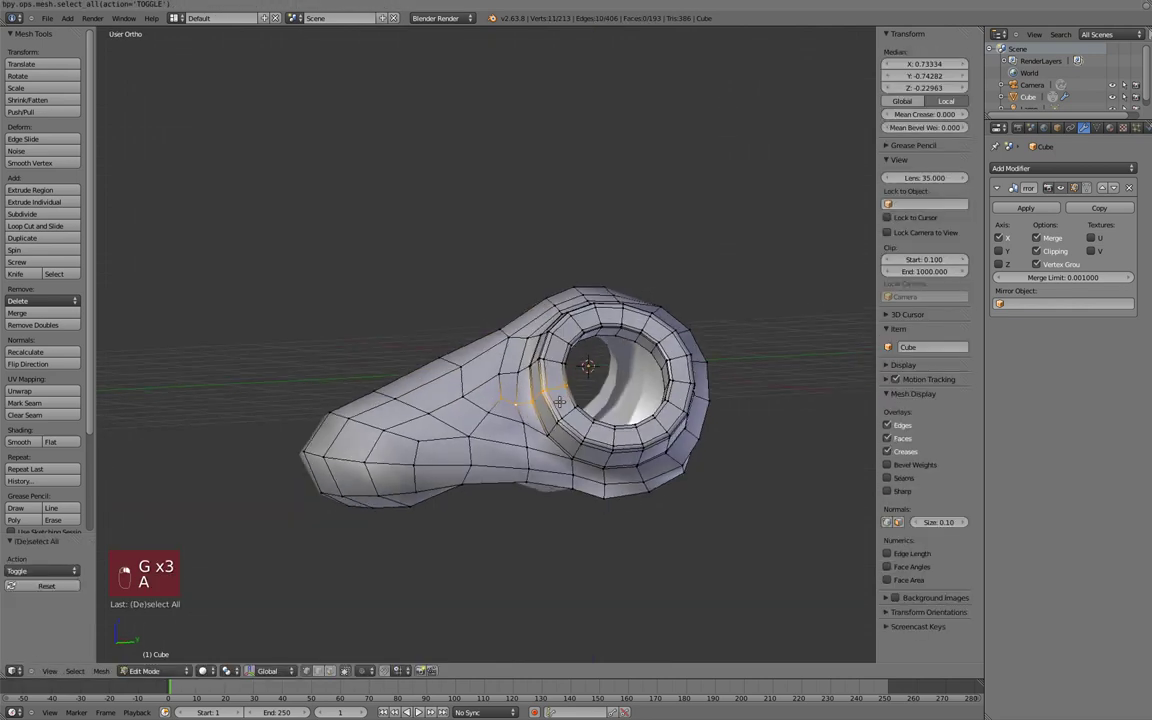
pyautogui.press('Tab')
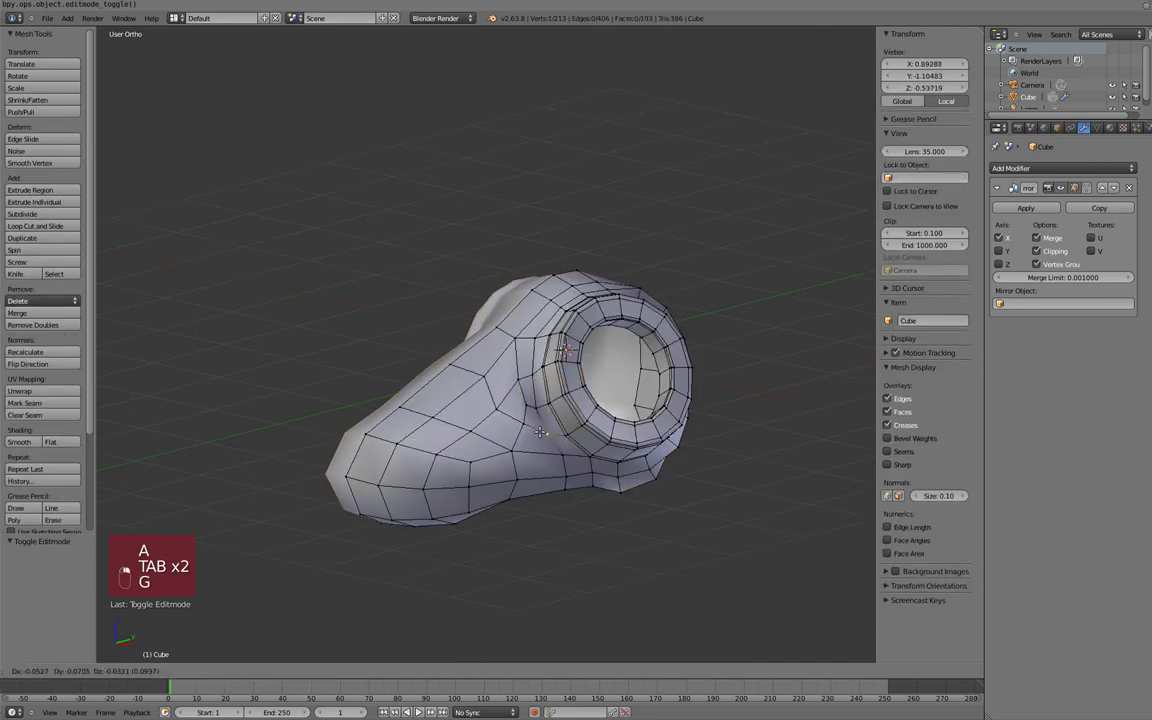
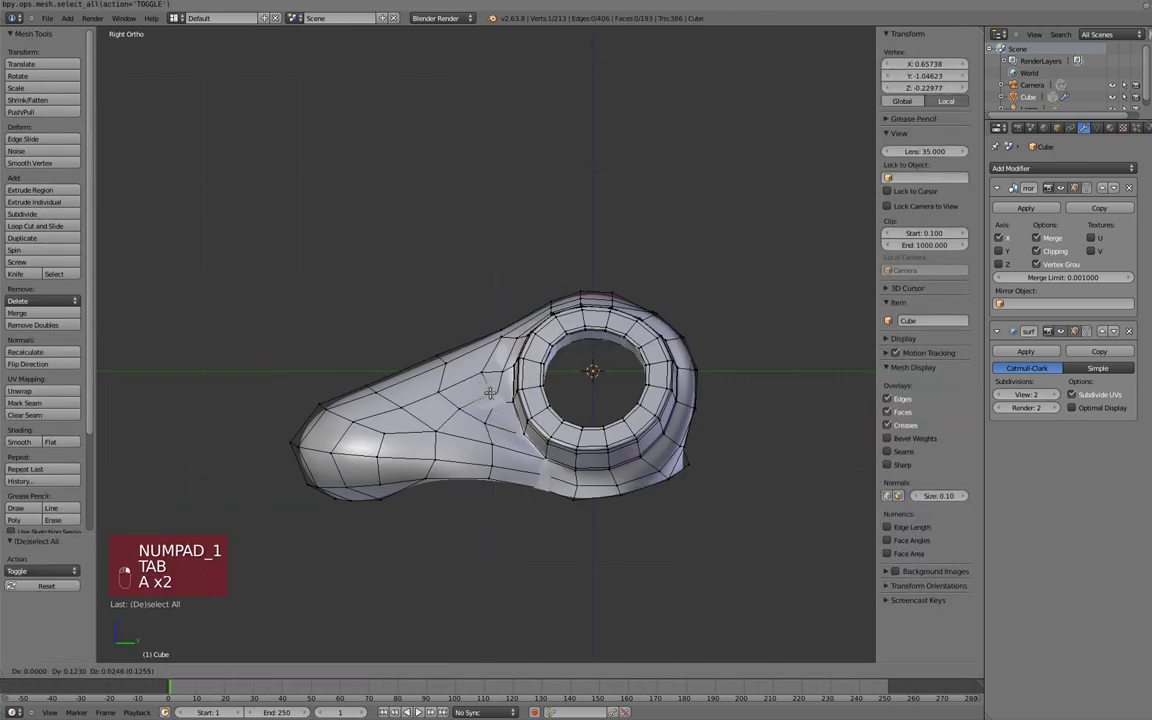
# Step: Move a cheek vertex and the bottom edge loop, removing unwanted vertices
pyautogui.press('g')
pyautogui.press('g')
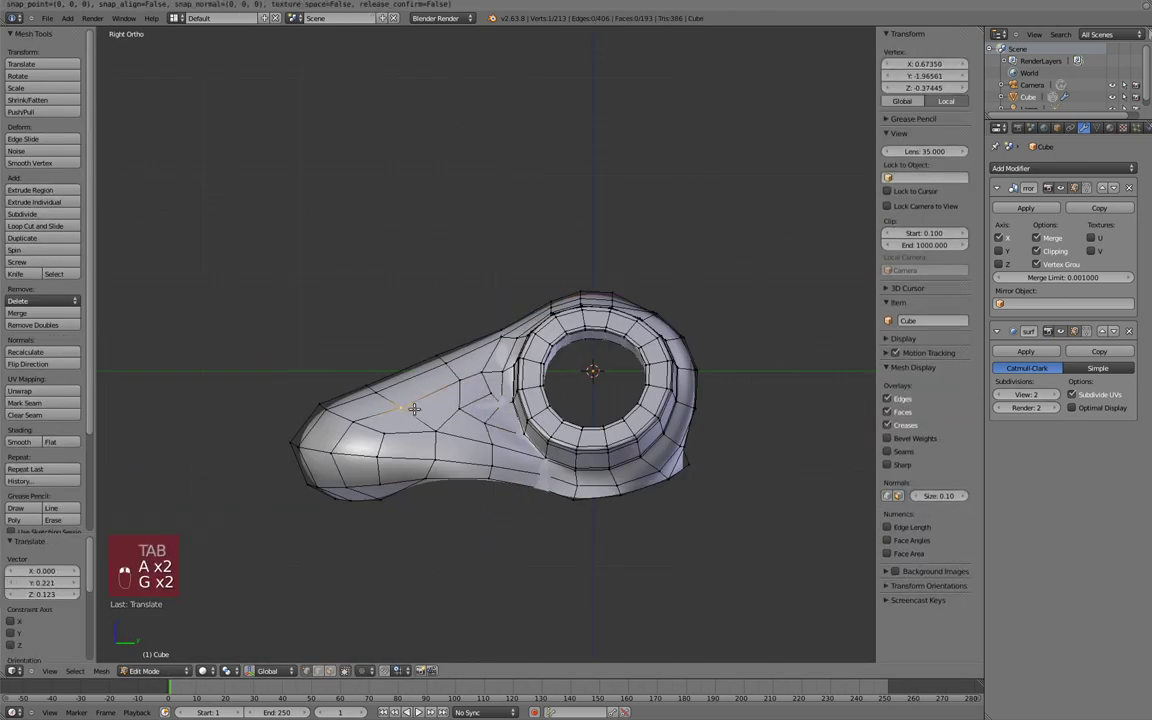
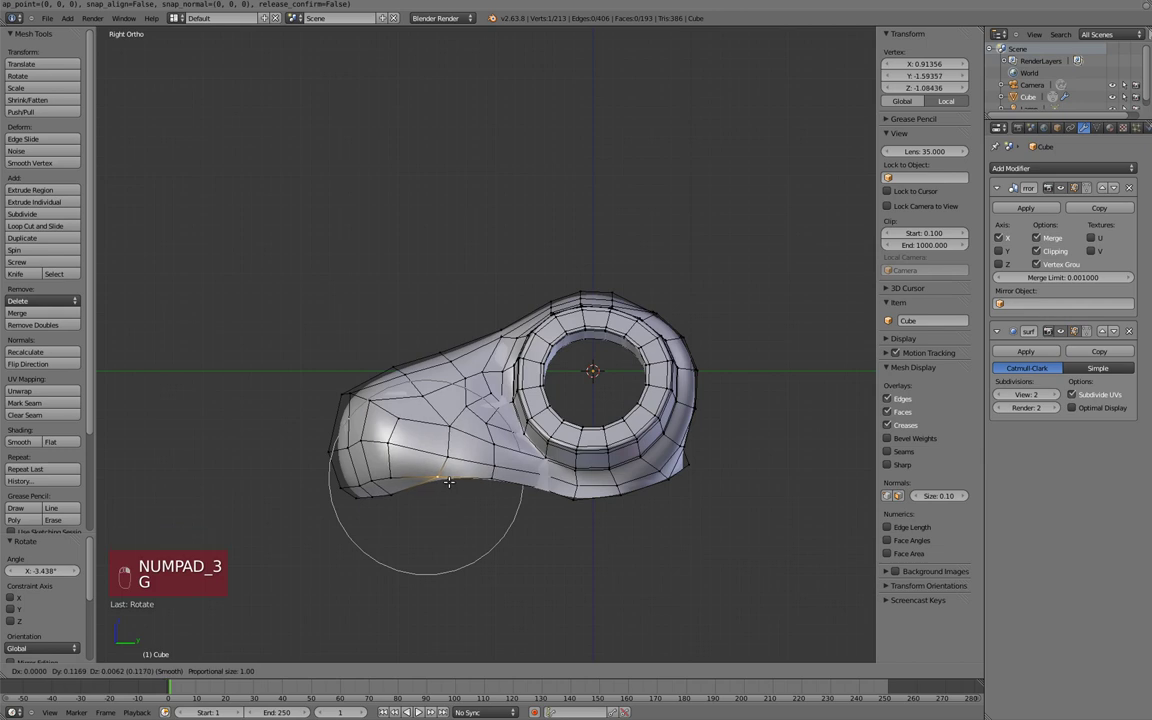
pyautogui.press('z')
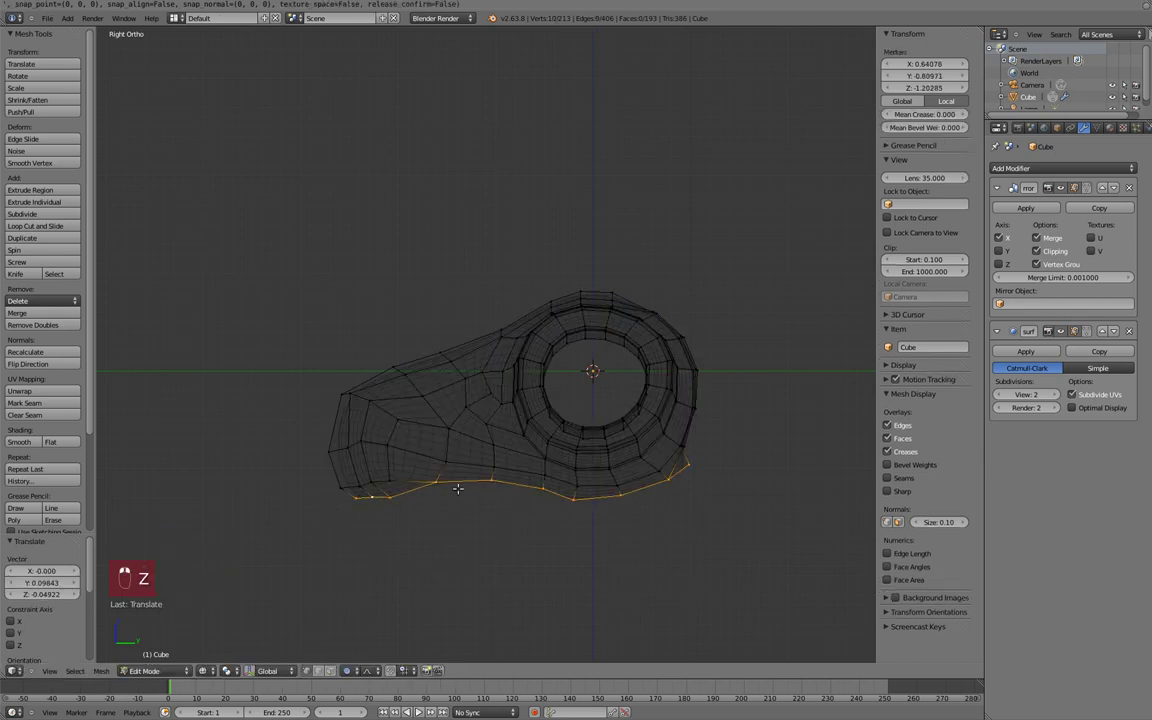
pyautogui.press('c')
pyautogui.press('x')
pyautogui.press('z')
# Step: Extrude the bottom edge loop downward twice along Z and flatten the new loop vertically
pyautogui.press('KP_3')
pyautogui.press('e')
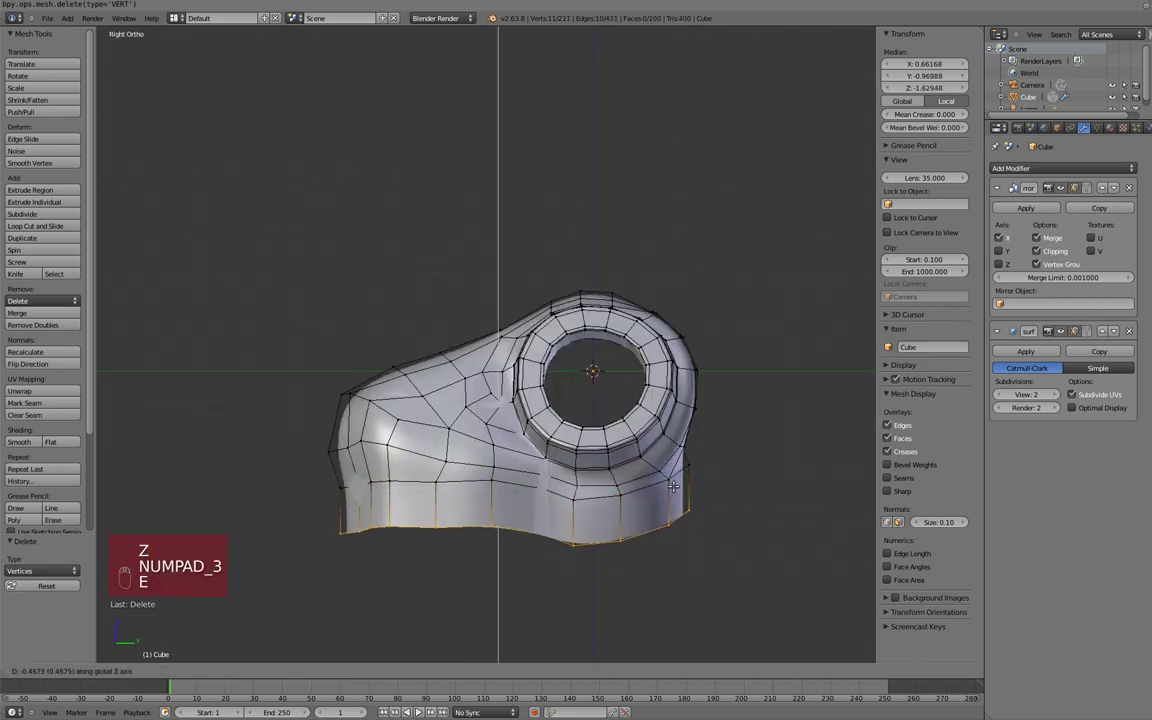
pyautogui.press('z')
pyautogui.press('s')
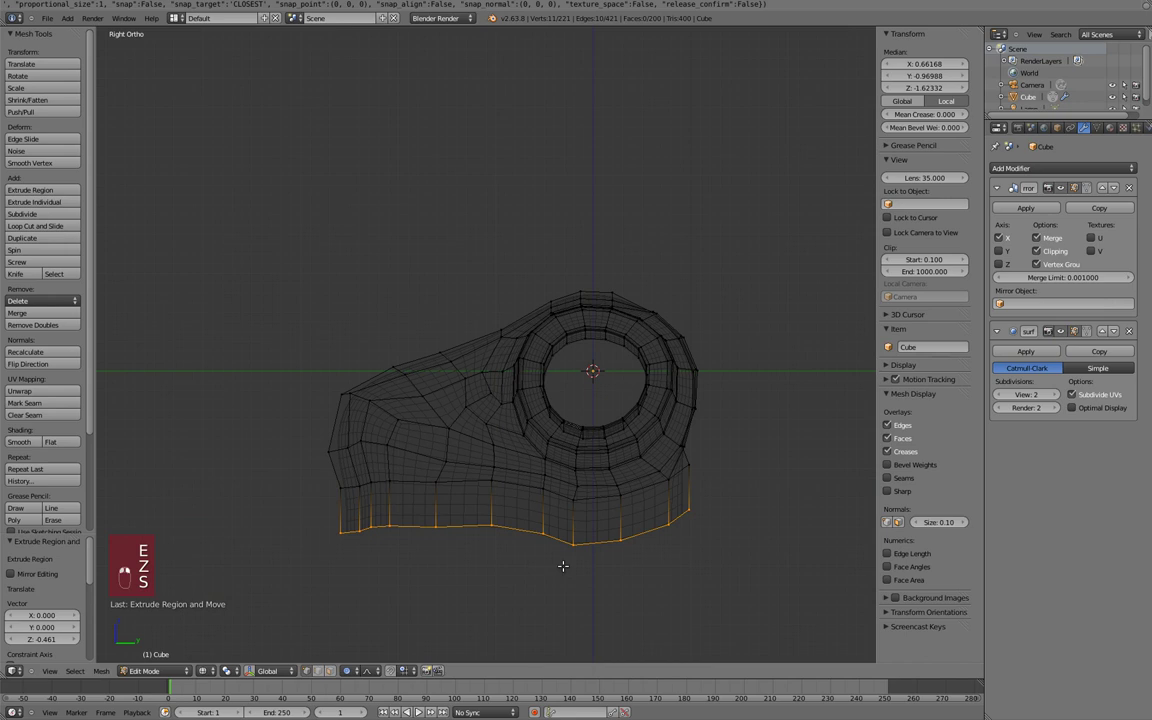
pyautogui.press('e')
pyautogui.press('s')
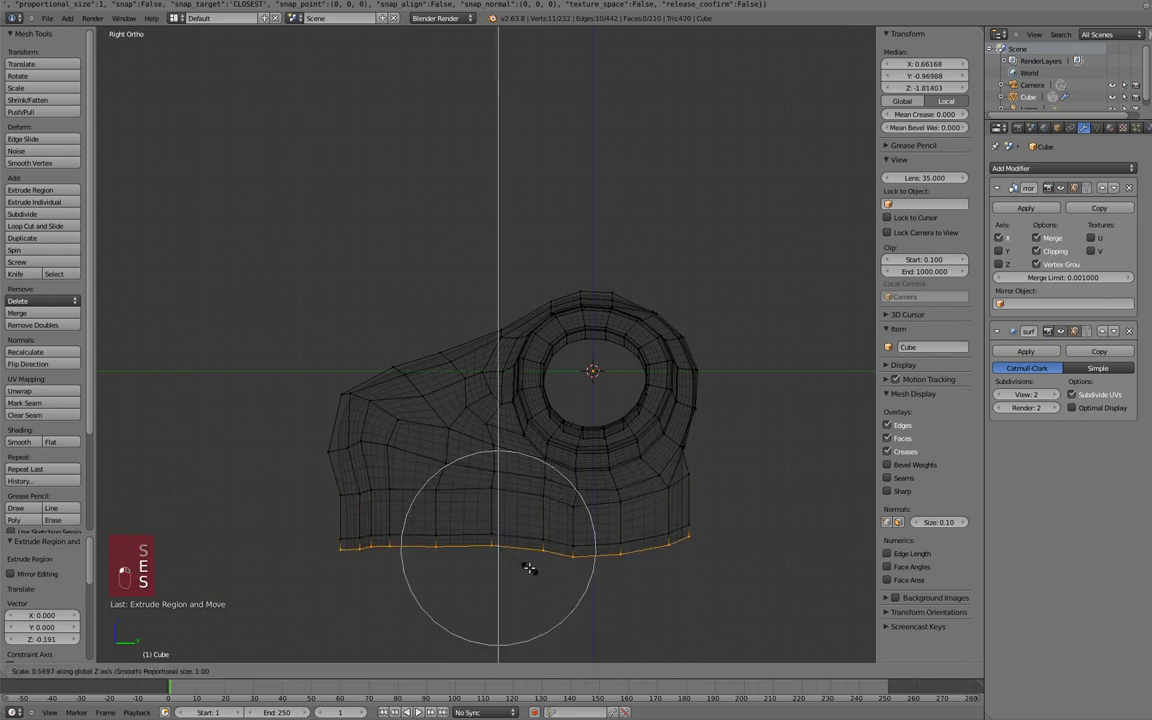
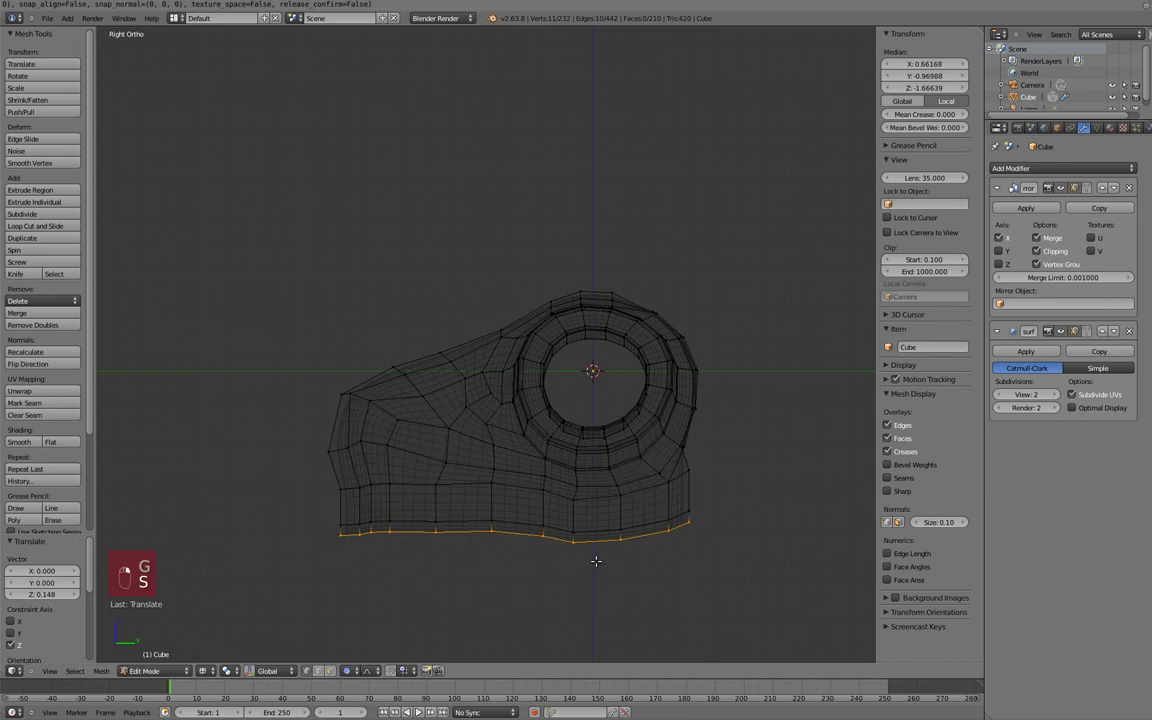
# Step: Resize the new bottom loop with soft falloff, widening it slightly
pyautogui.press('s')
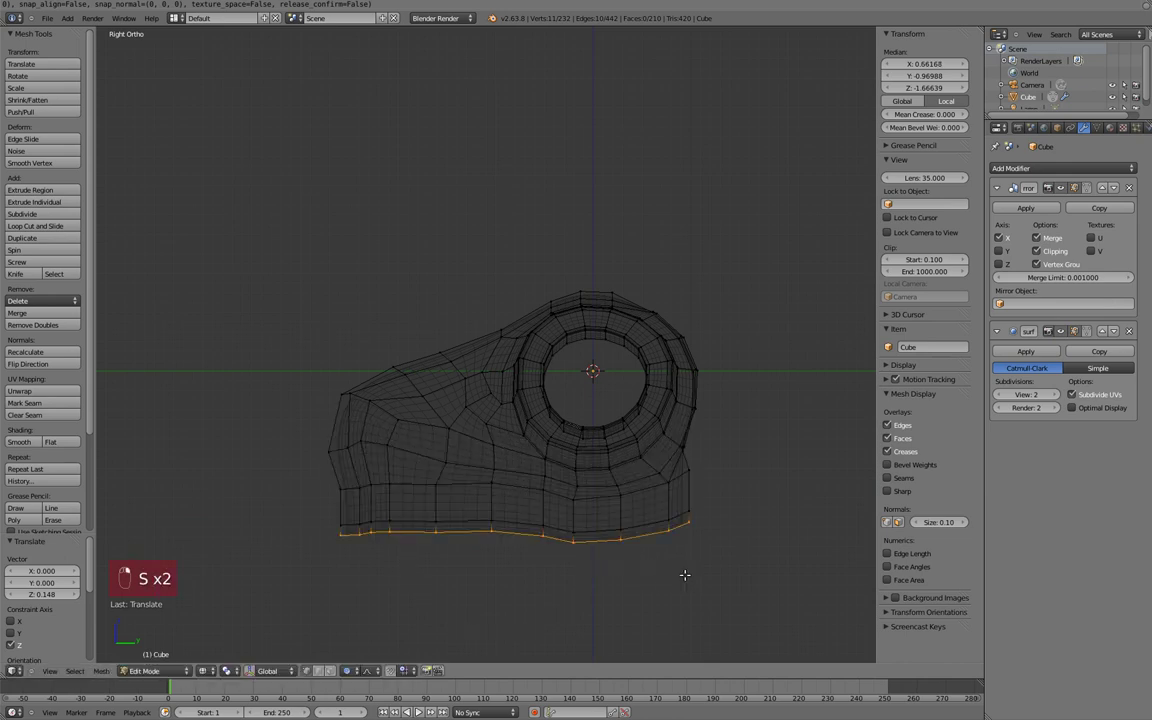
pyautogui.press('s')
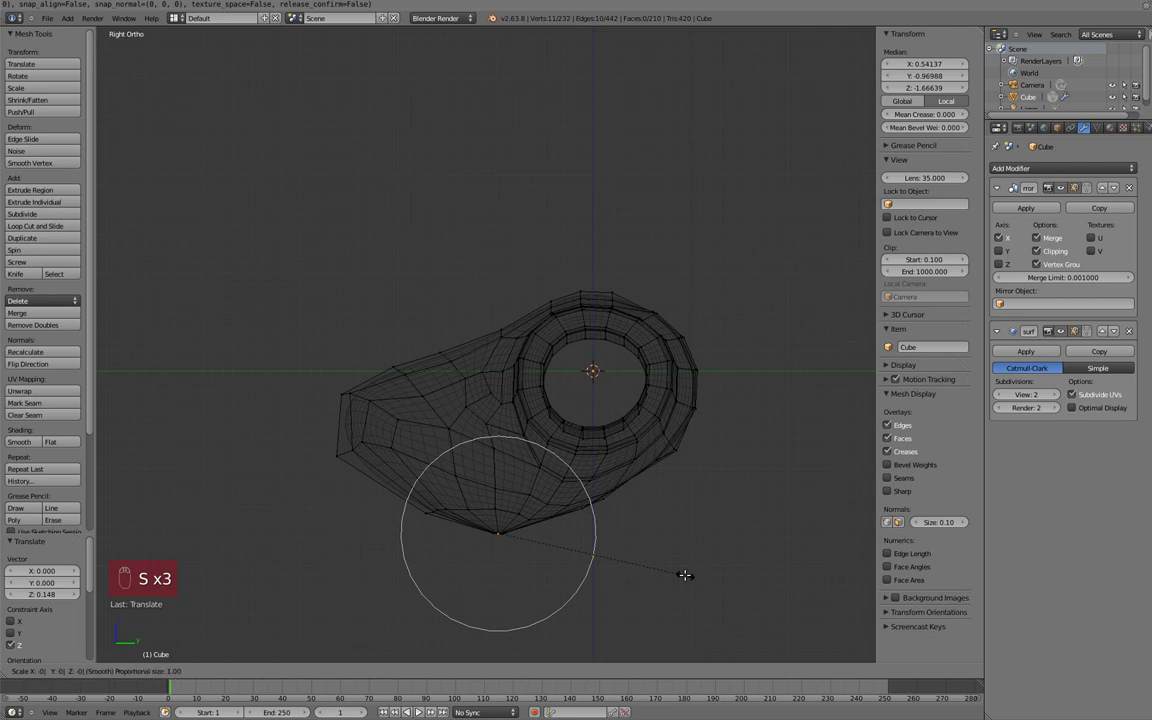
pyautogui.press('s')
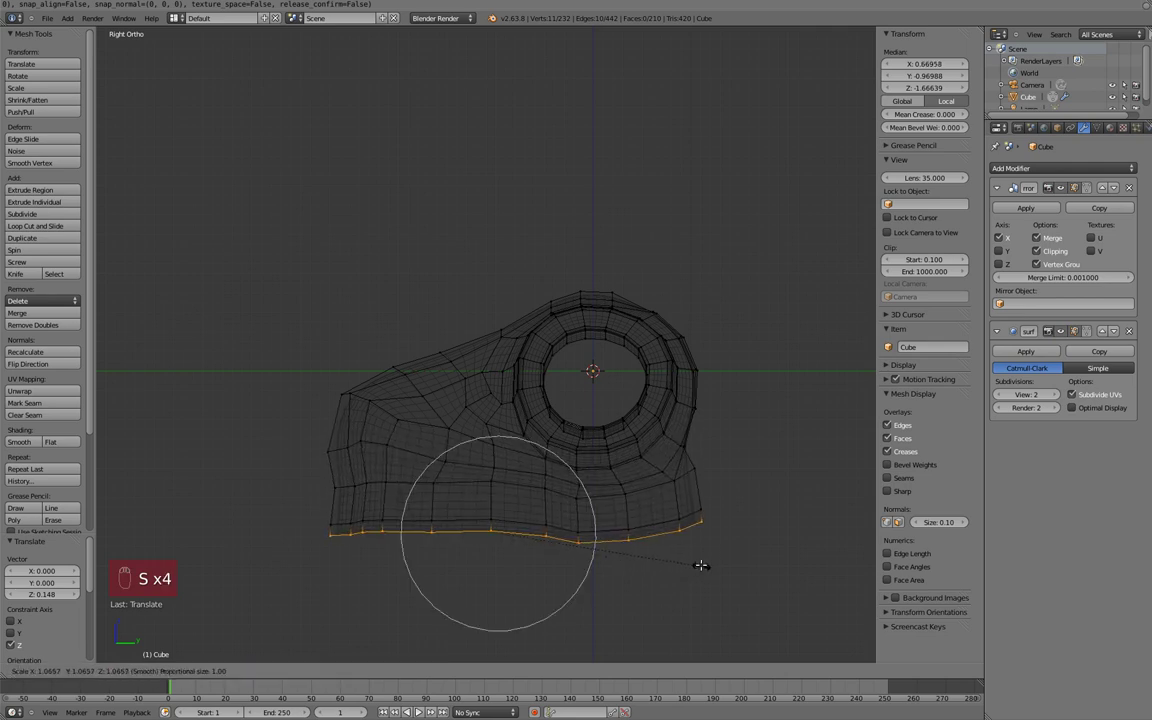
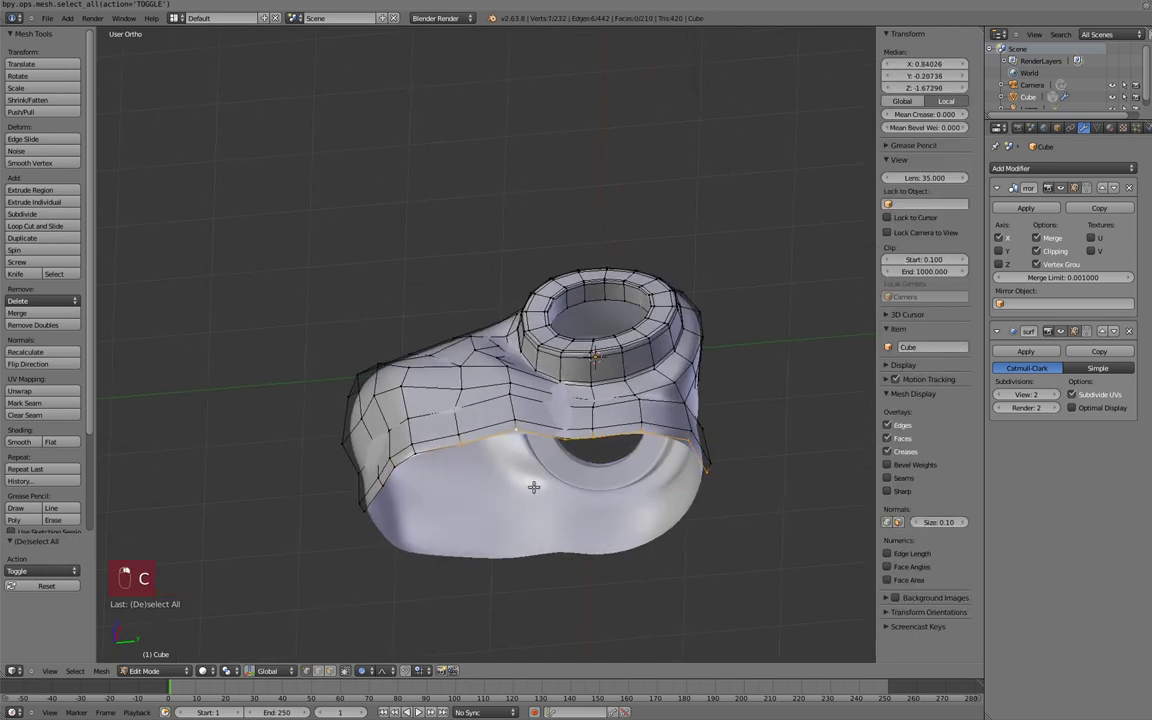
# Step: Select faces on the lower side of the head section, then clear the selection
pyautogui.press('c')
pyautogui.press('e')
pyautogui.press('a')
pyautogui.press('f')
pyautogui.press('a')
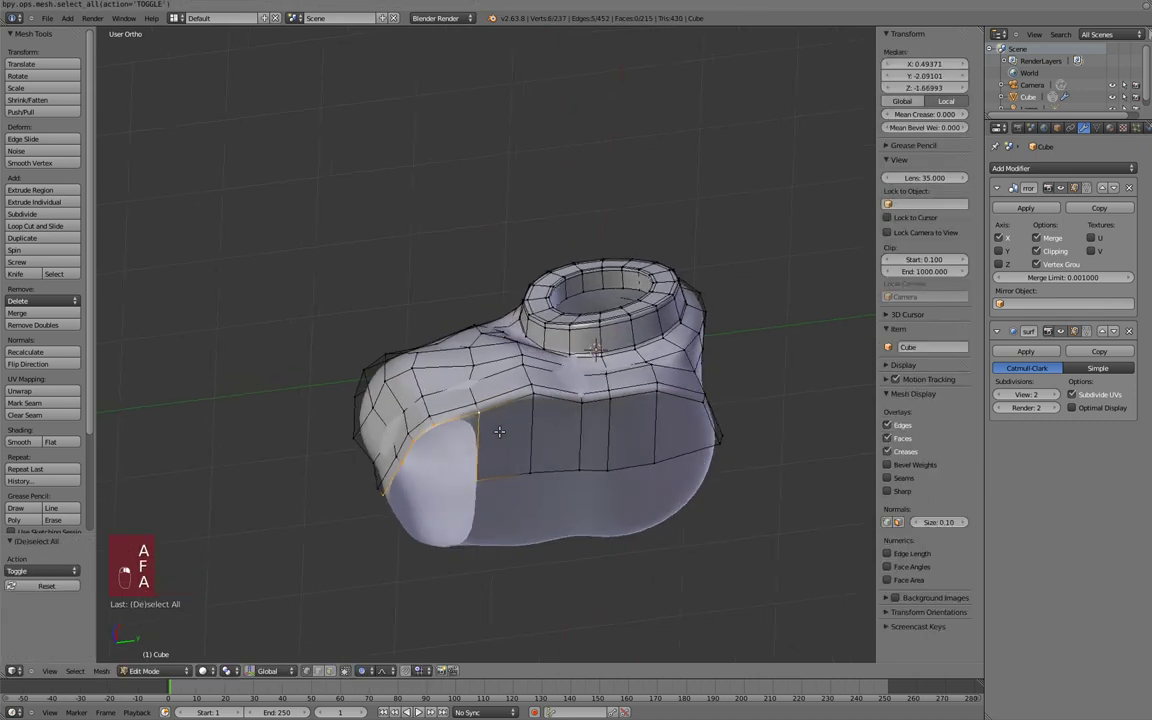
pyautogui.press('a')
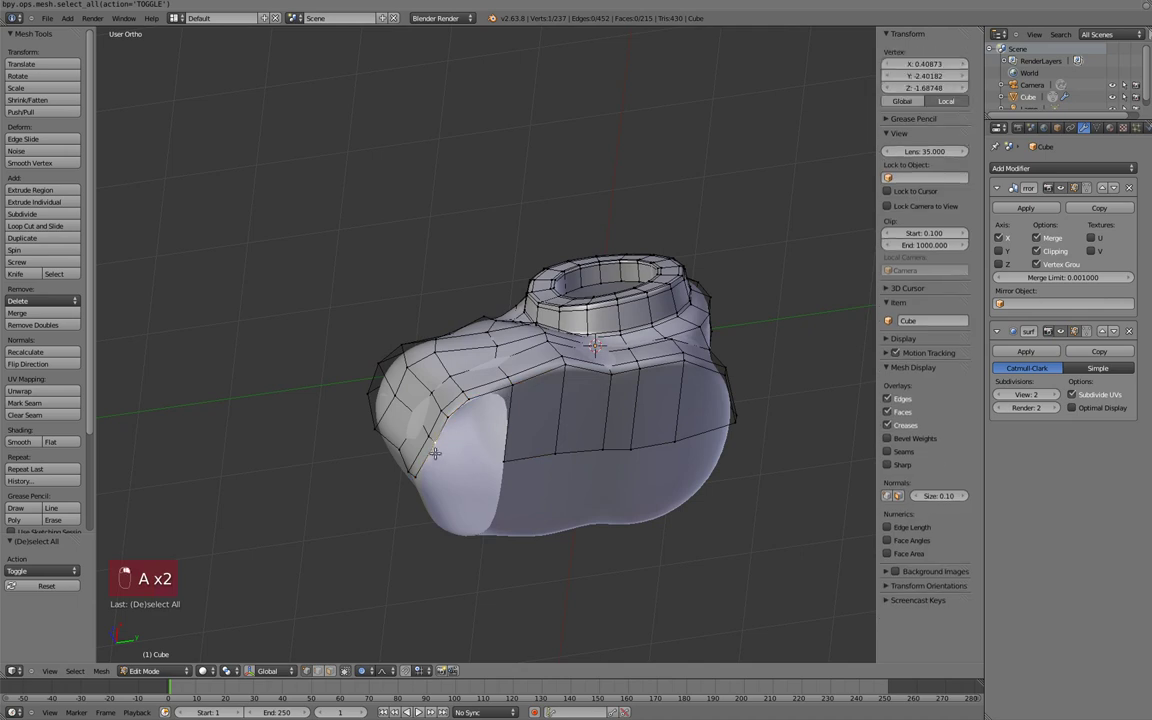
pyautogui.press('ctrl+Tab')
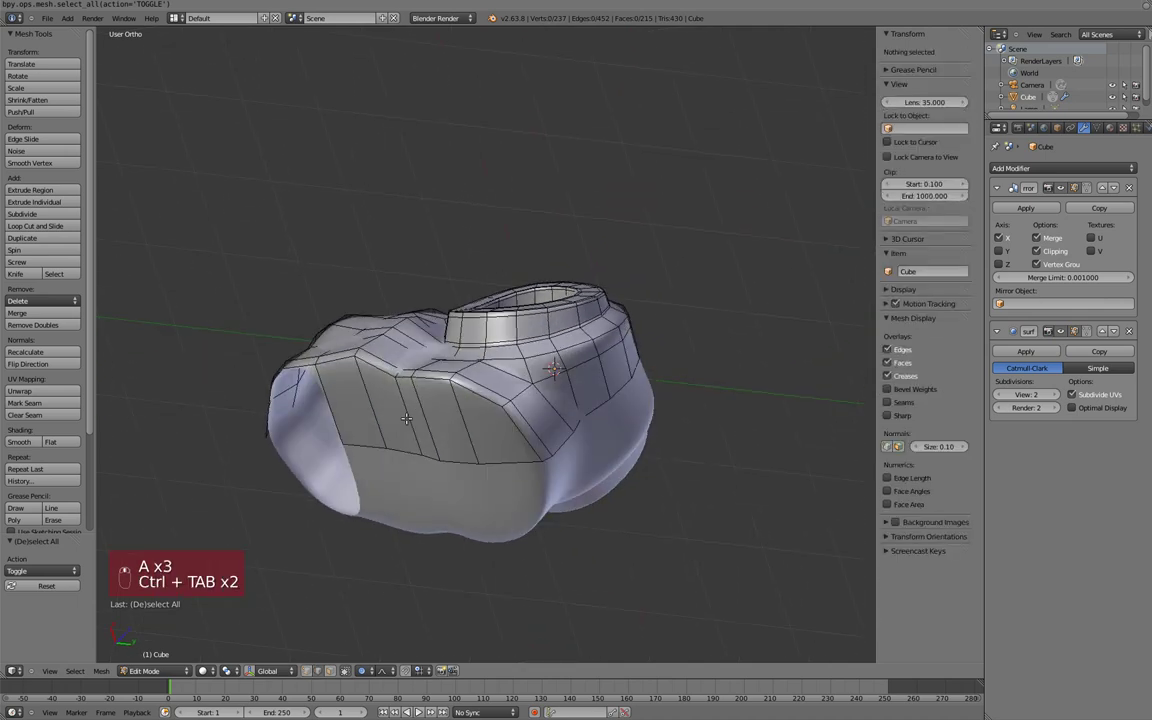
# Step: Delete the selected lower side faces, removing faces only
pyautogui.press('ctrl+r')
pyautogui.press('ctrl+z')
pyautogui.press('ctrl+Tab')
pyautogui.press('x')
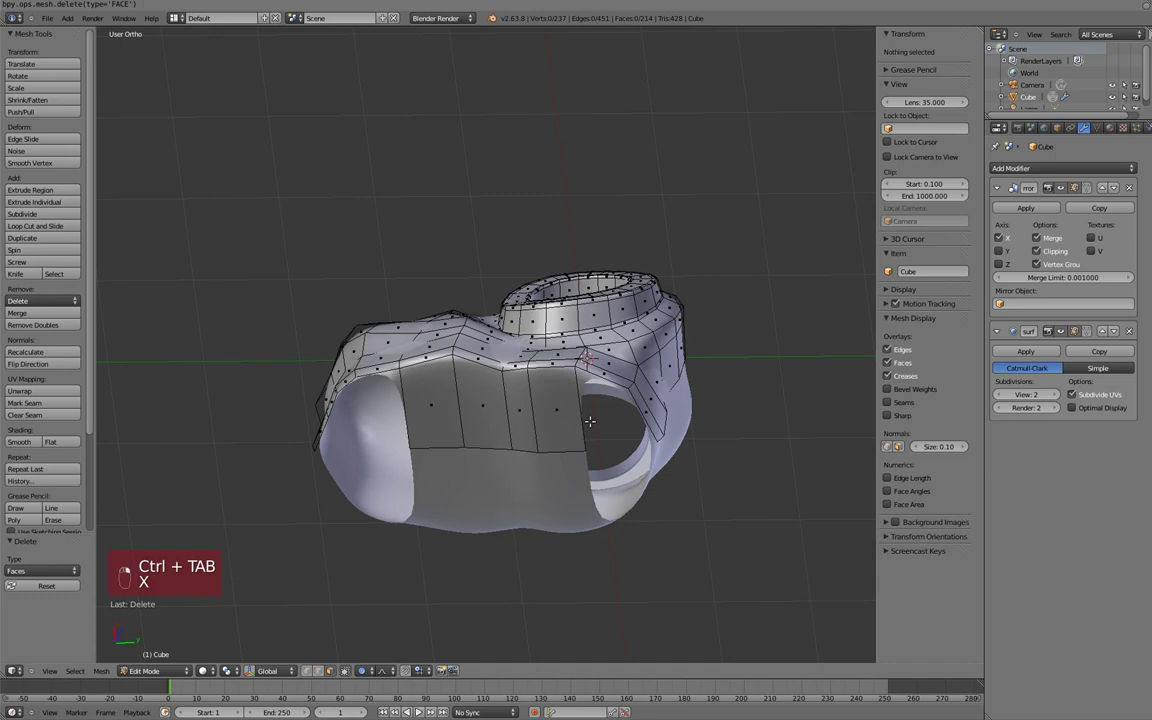
pyautogui.press('ctrl+Tab')
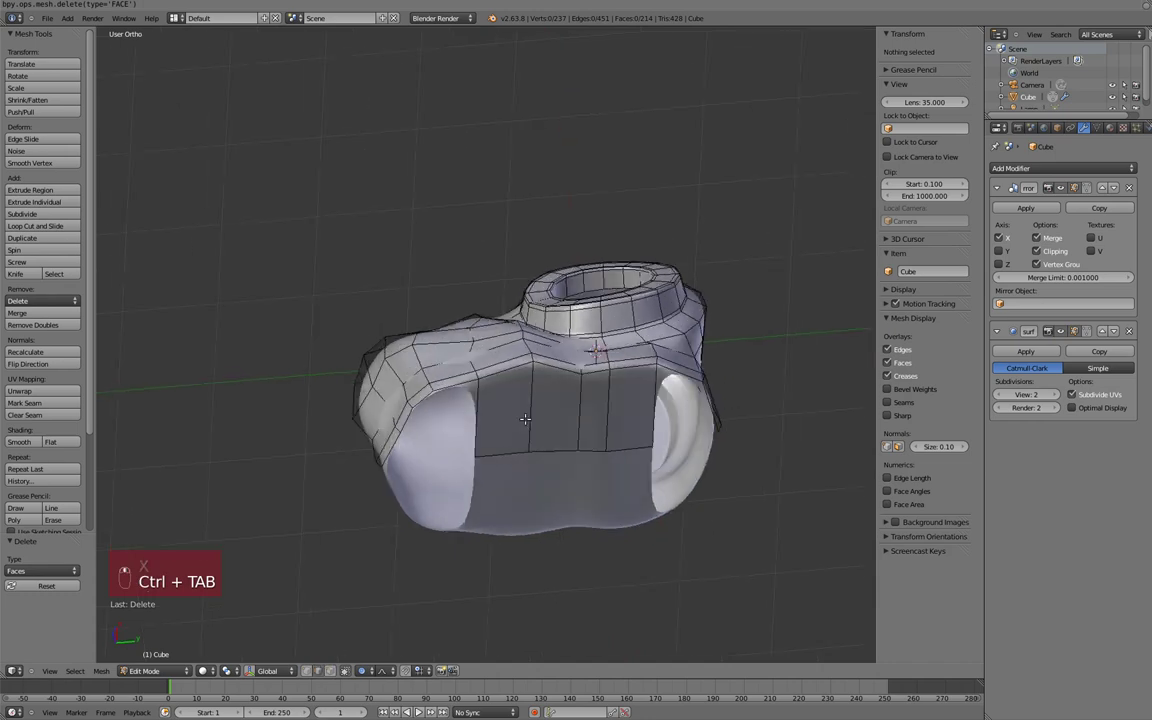
# Step: Add an edge loop and fill part of the opening with new faces, then deselect
pyautogui.press('ctrl+r')
pyautogui.press('ctrl+r')
pyautogui.press('f')
pyautogui.press('a')
pyautogui.press('KP_3')
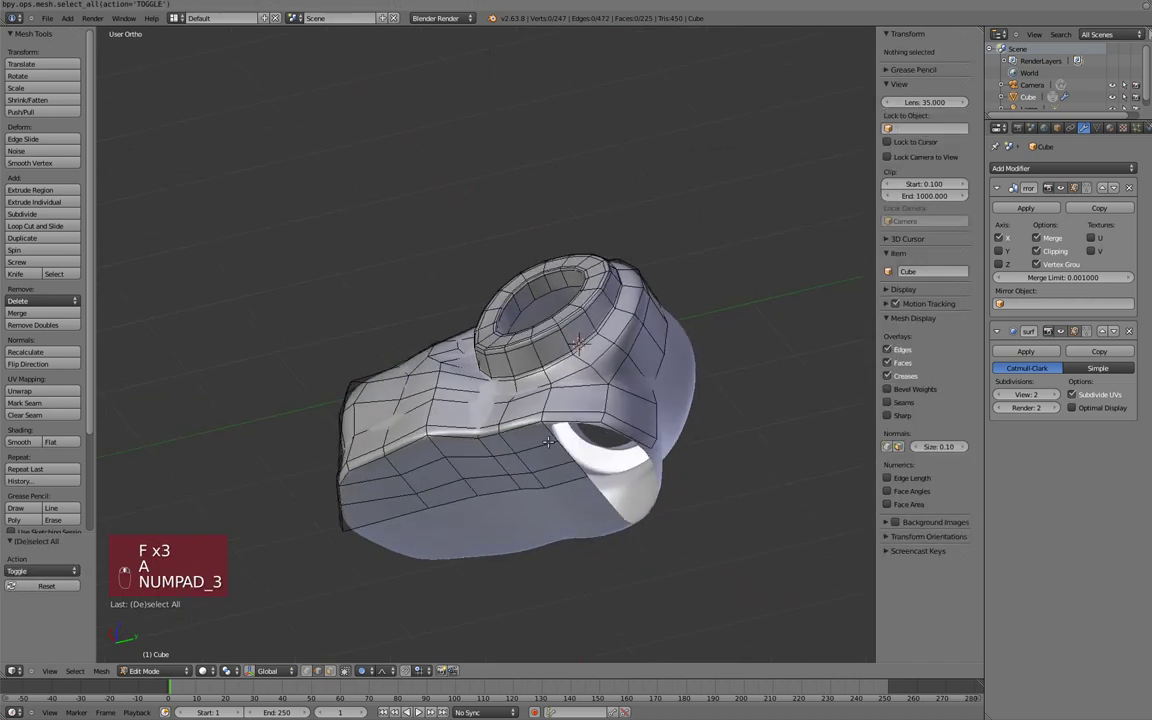
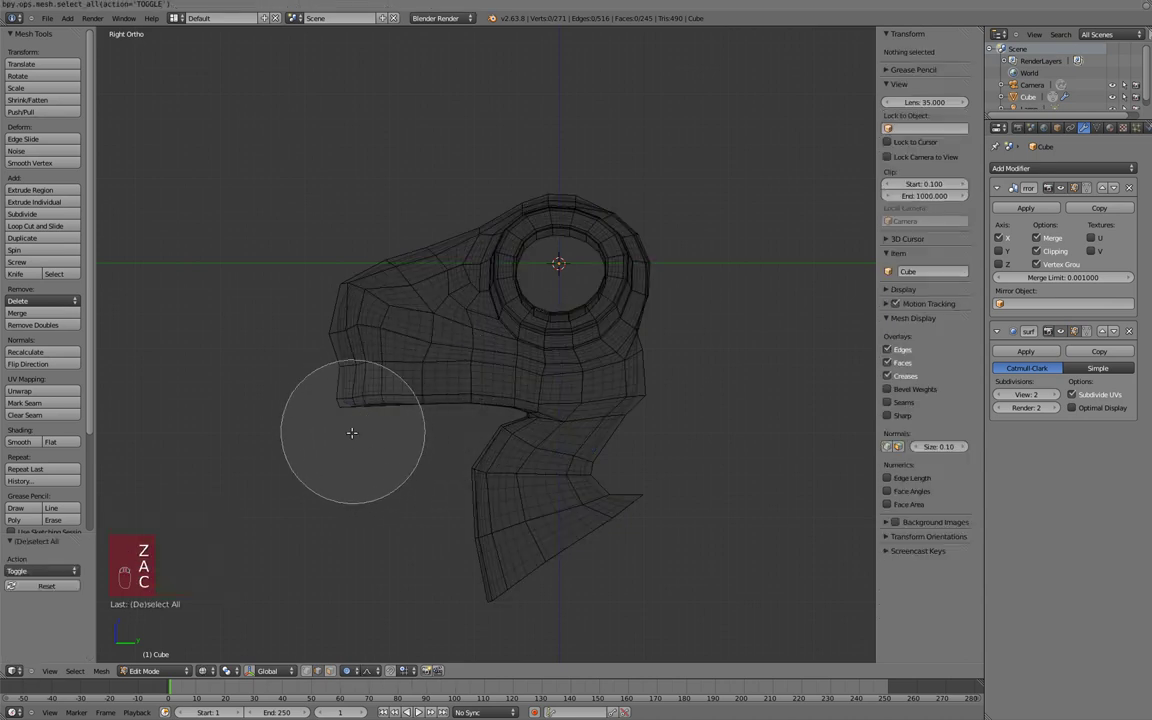
# Step: Select the neck edge loop and narrow it along X with proportional falloff
pyautogui.press('a')
pyautogui.press('c')
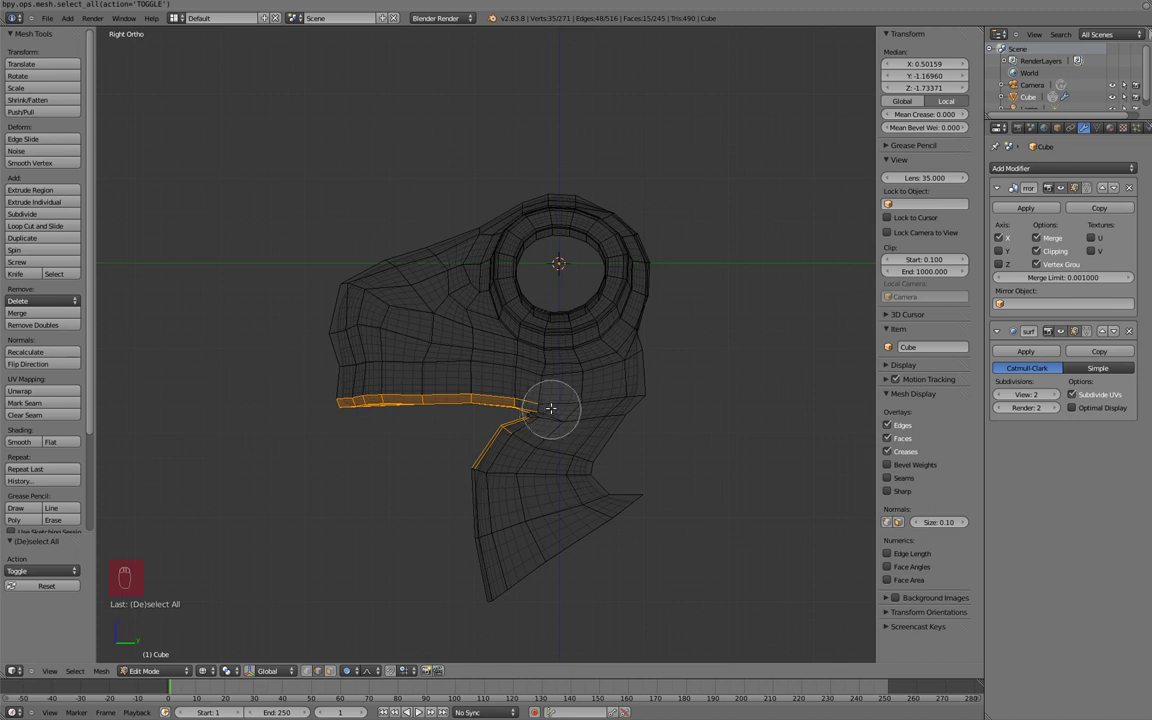
pyautogui.press('w')
pyautogui.press('w')
pyautogui.press('w')
pyautogui.press('alt+s')
pyautogui.press('Tab')
pyautogui.press('z')
pyautogui.press('KP_1')
pyautogui.press('Tab')
pyautogui.press('s')
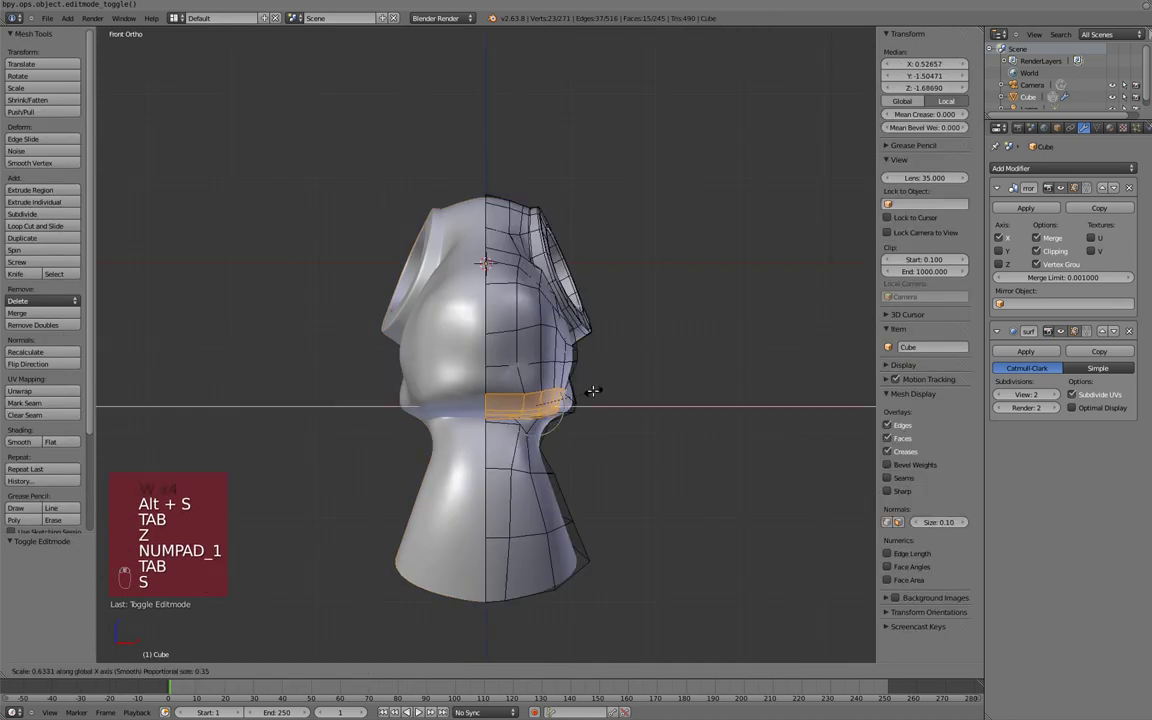
# Step: Nudge vertices under the jaw in side view, checking the subdivided surface between moves
pyautogui.press('KP_3')
pyautogui.press('Tab')
pyautogui.press('Tab')
pyautogui.press('g')
pyautogui.press('Tab')
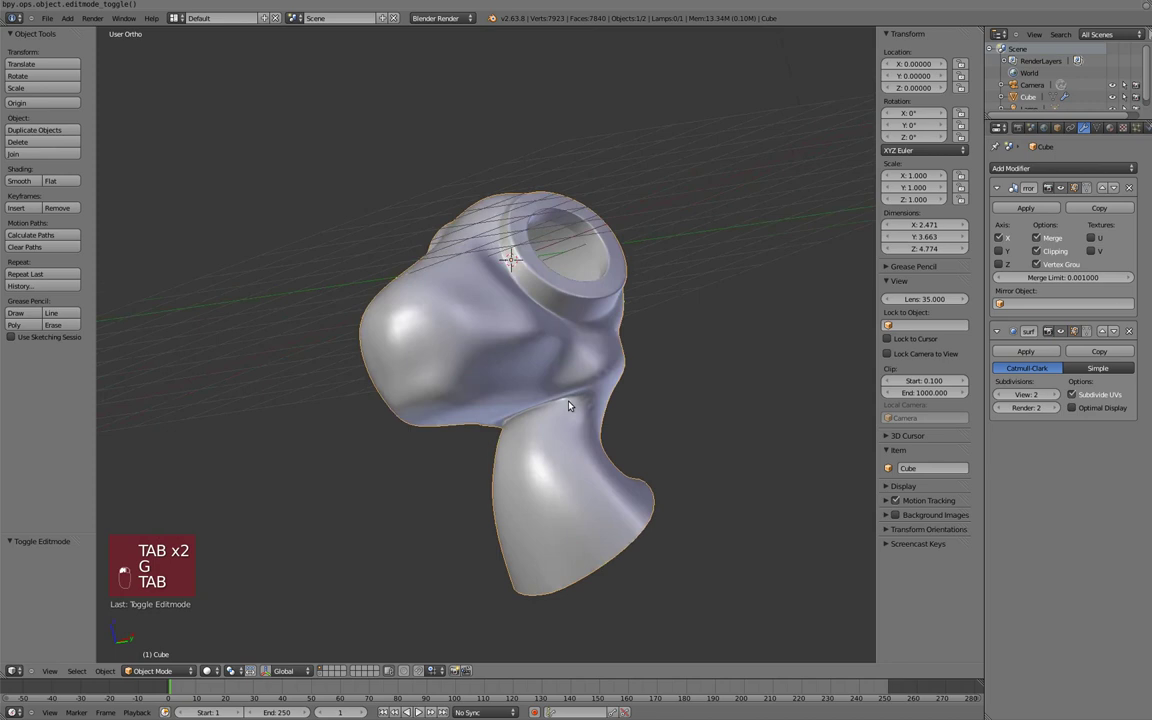
pyautogui.press('KP_3')
pyautogui.press('Tab')
pyautogui.press('g')
pyautogui.press('ctrl+Tab')
pyautogui.press('g')
pyautogui.press('g')
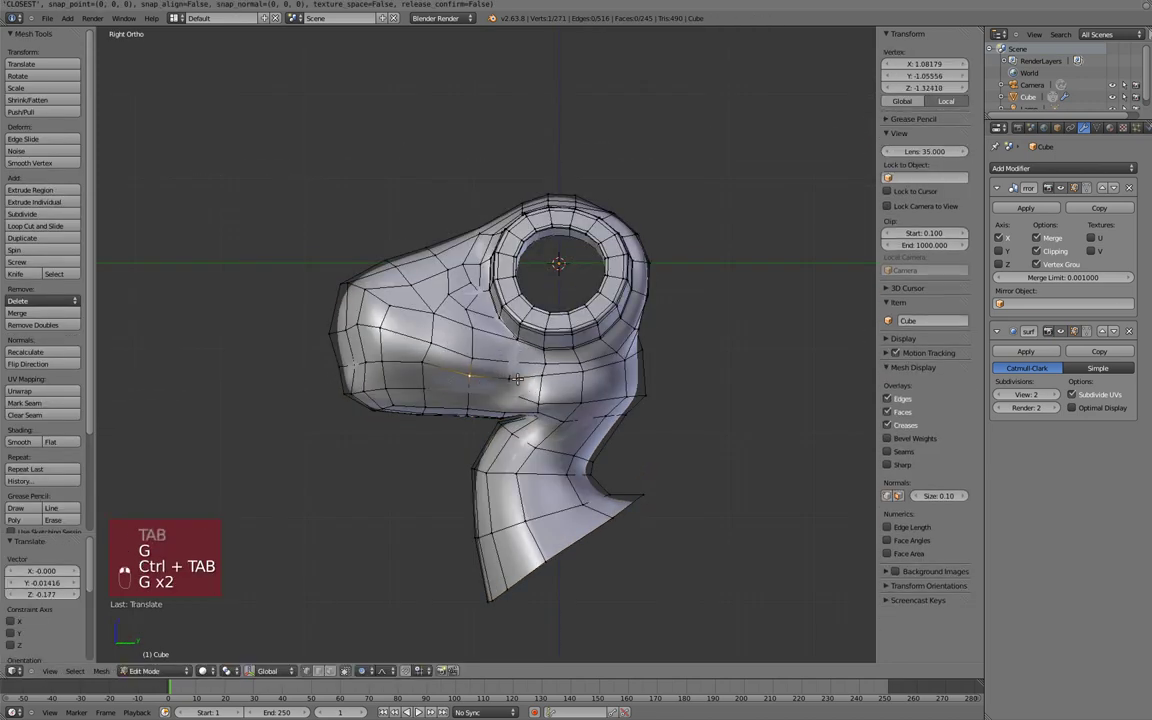
pyautogui.press('g')
pyautogui.press('g')
pyautogui.press('KP_1')
pyautogui.press('g')
pyautogui.press('g')
# Step: Preview the smoothed head again, deselect everything and switch to face selection
pyautogui.press('Tab')
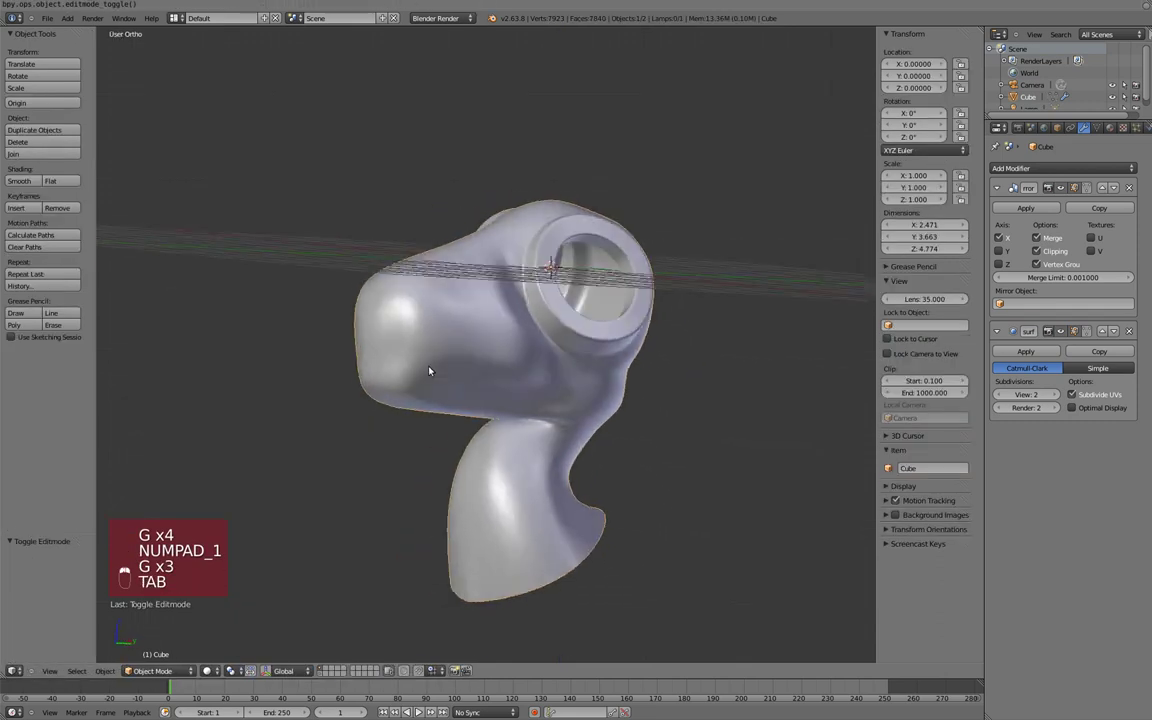
pyautogui.press('KP_3')
pyautogui.press('Tab')
pyautogui.press('ctrl+Tab')
pyautogui.press('z')
pyautogui.press('ctrl+Tab')
pyautogui.press('c')
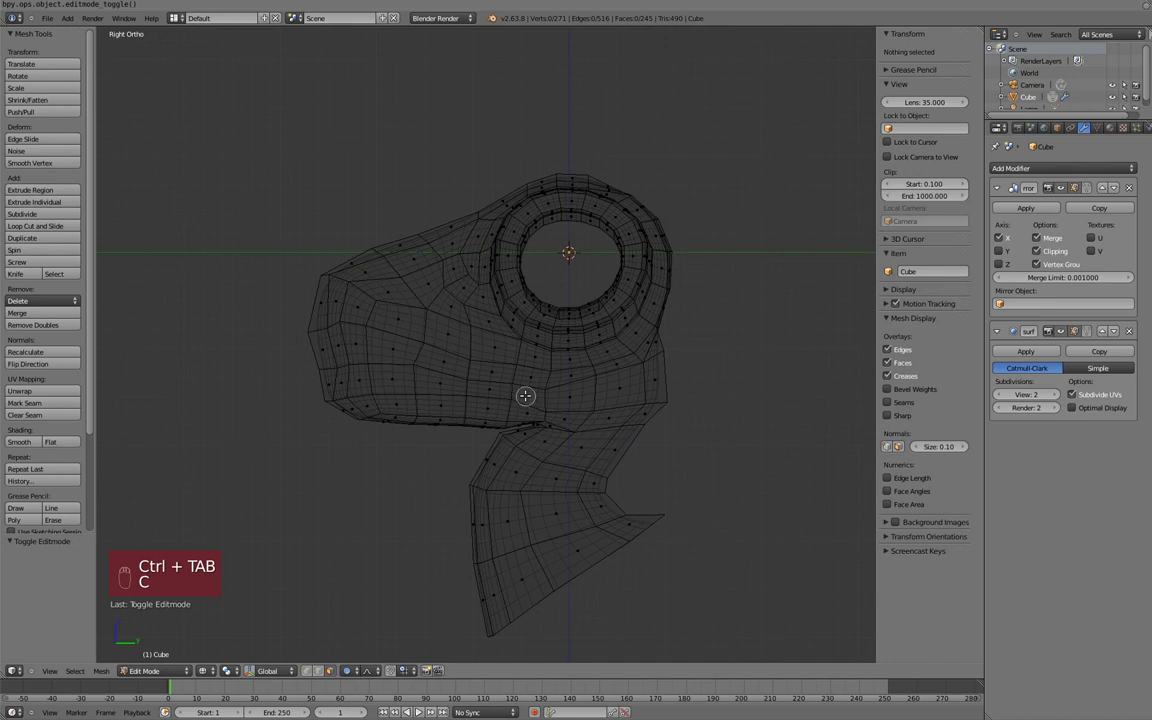
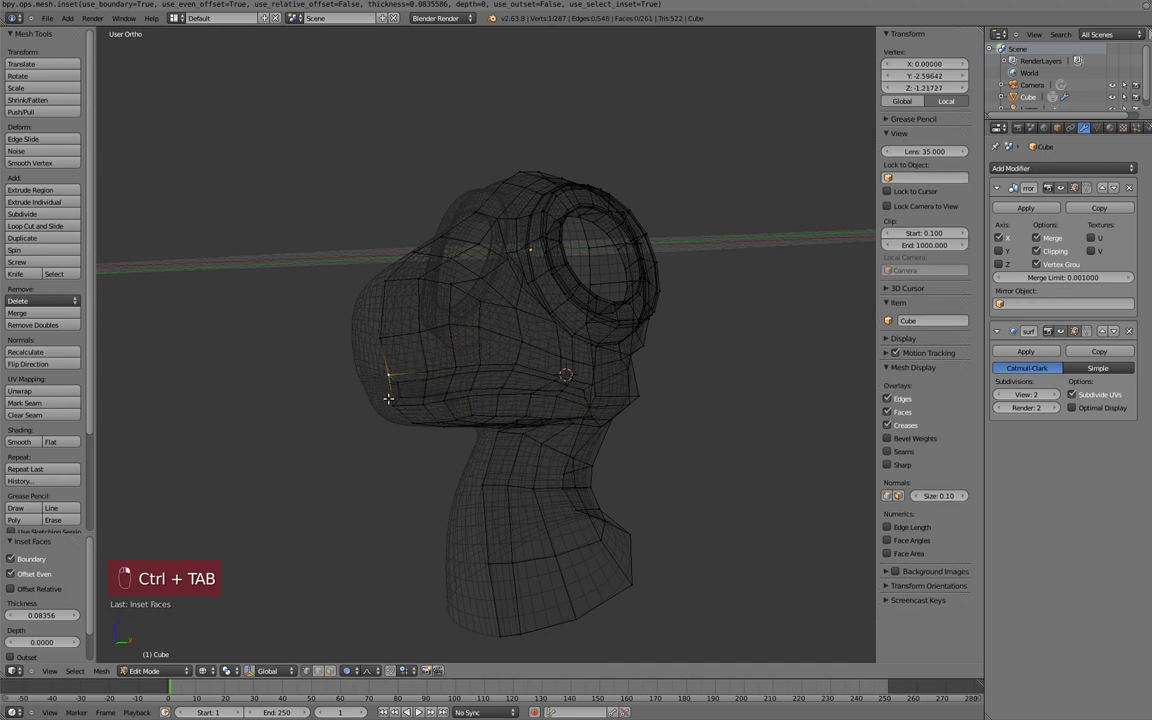
# Step: Inset the lower head faces, slide the new loop, and dissolve the edge ring across the jaw
pyautogui.press('x')
pyautogui.press('g')
pyautogui.press('g')
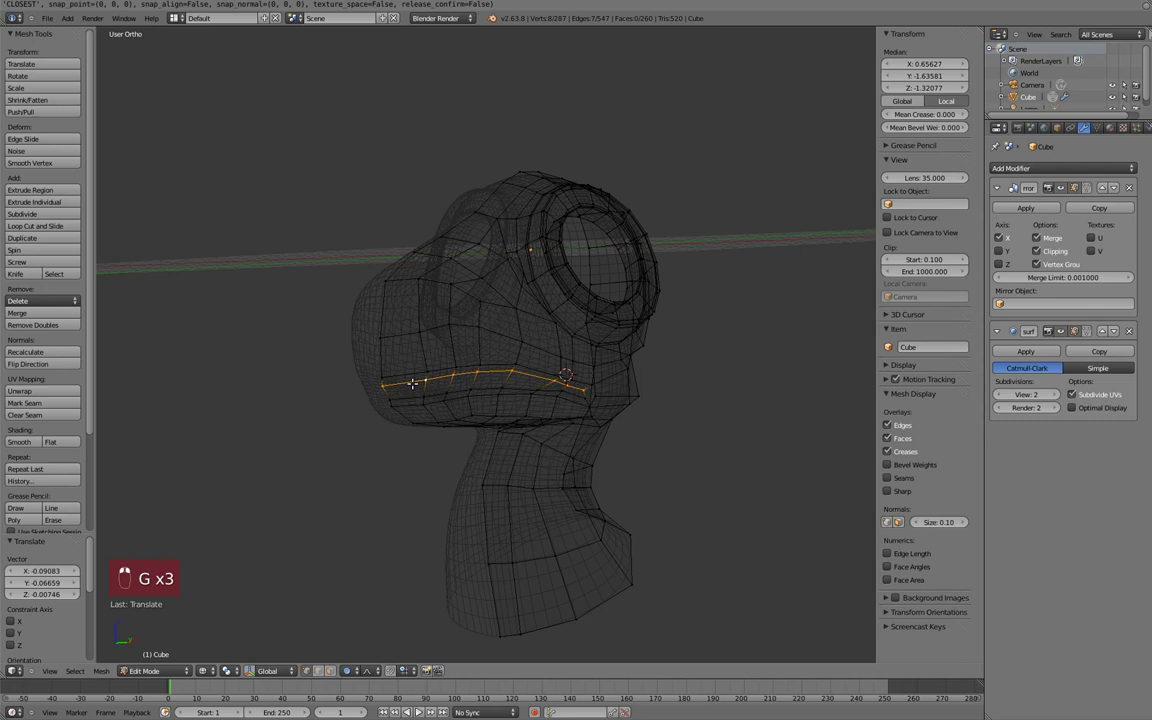
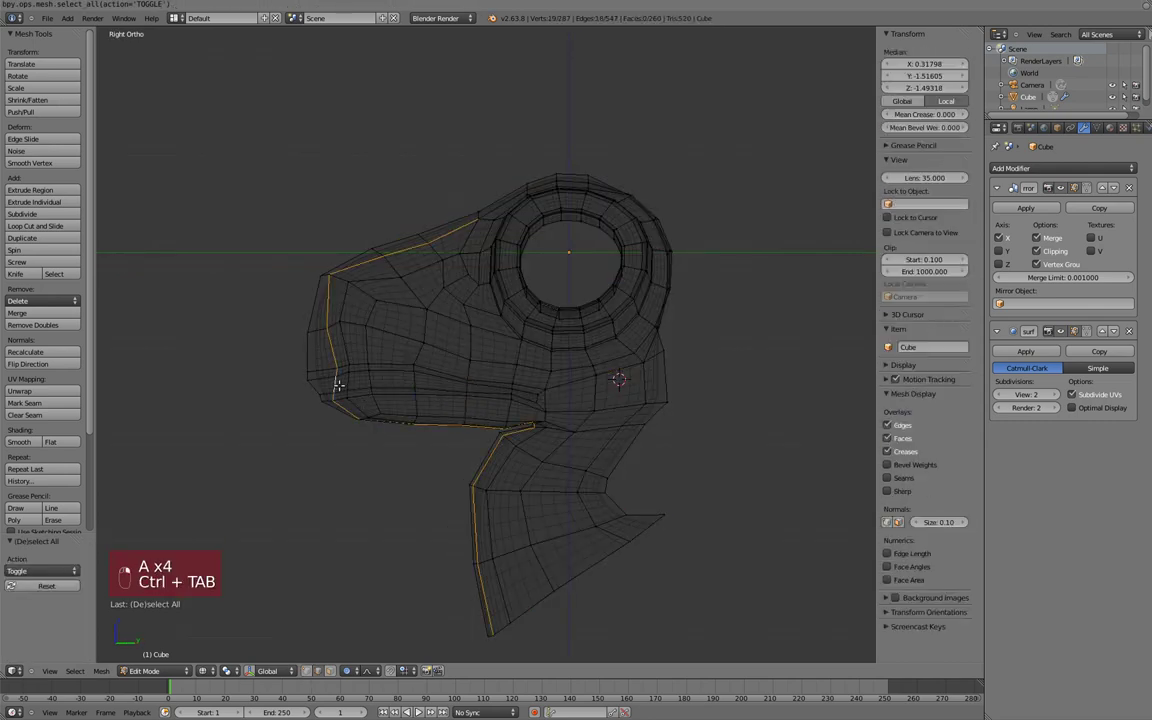
pyautogui.press('c')
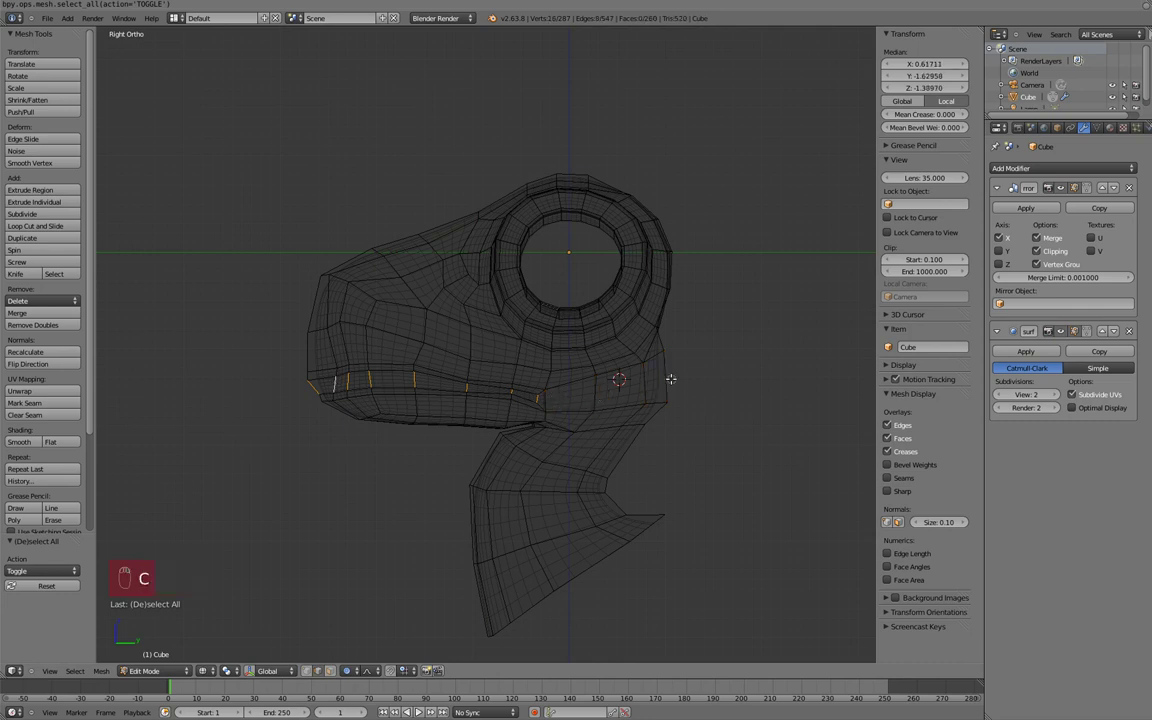
pyautogui.press('x')
pyautogui.press('c')
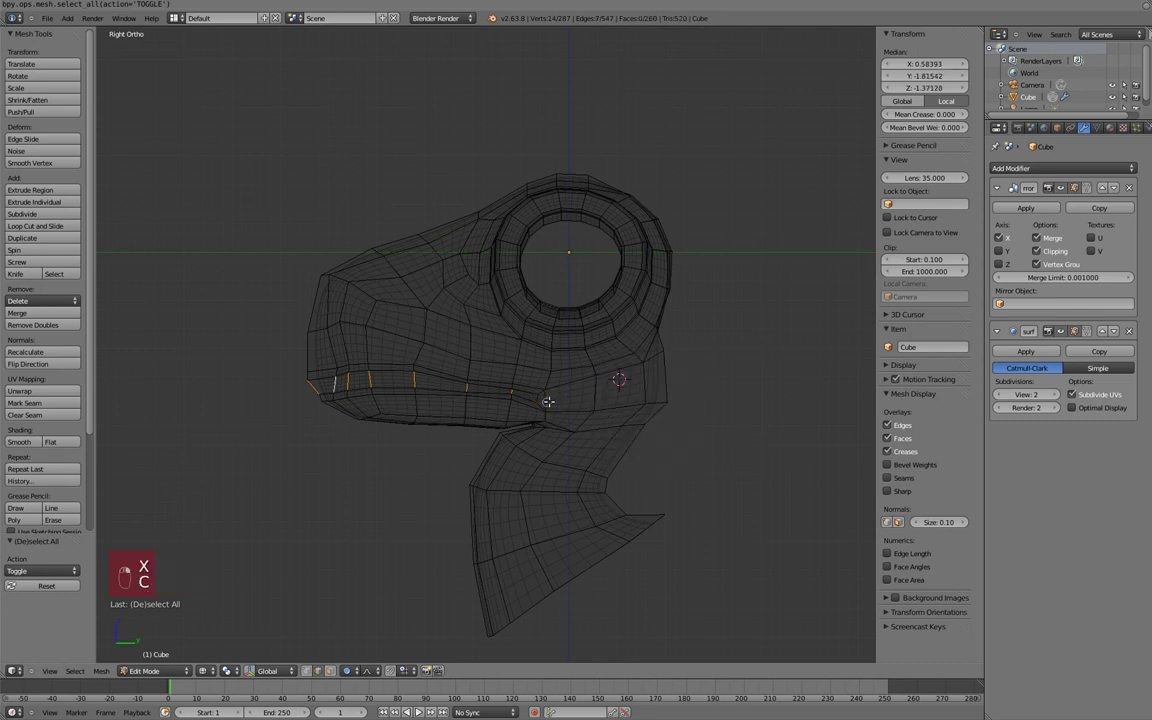
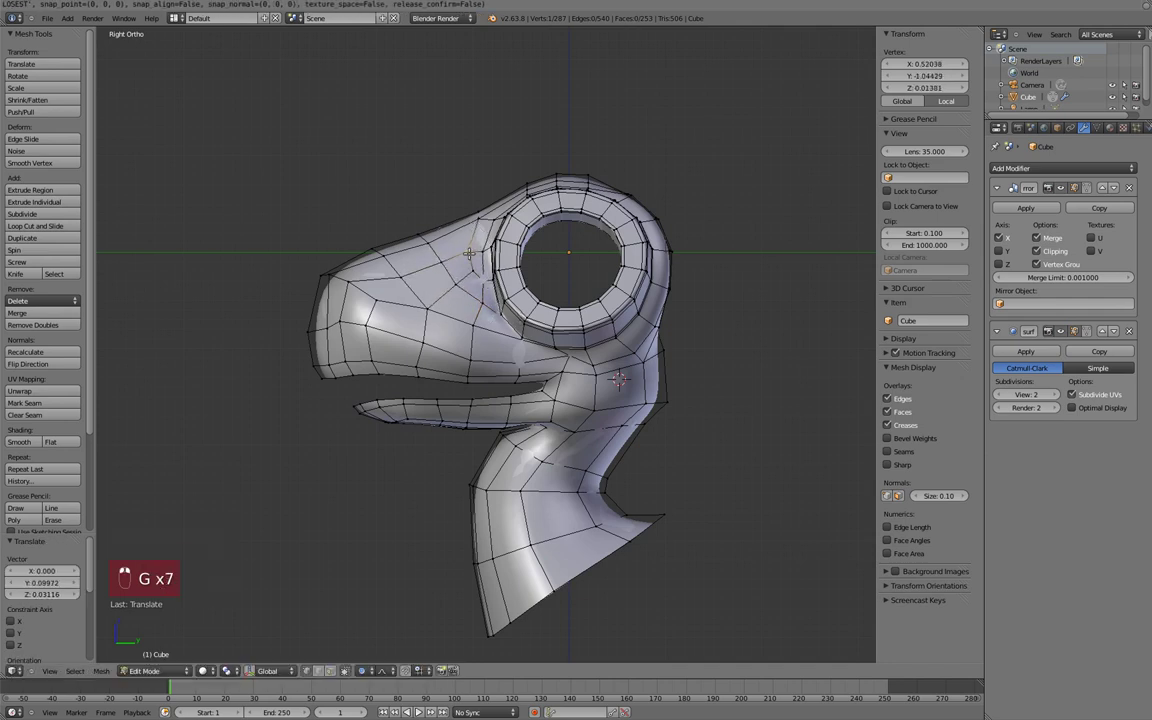
# Step: Raise the brow vertex above the eye, checking it from front and side views
pyautogui.press('g')
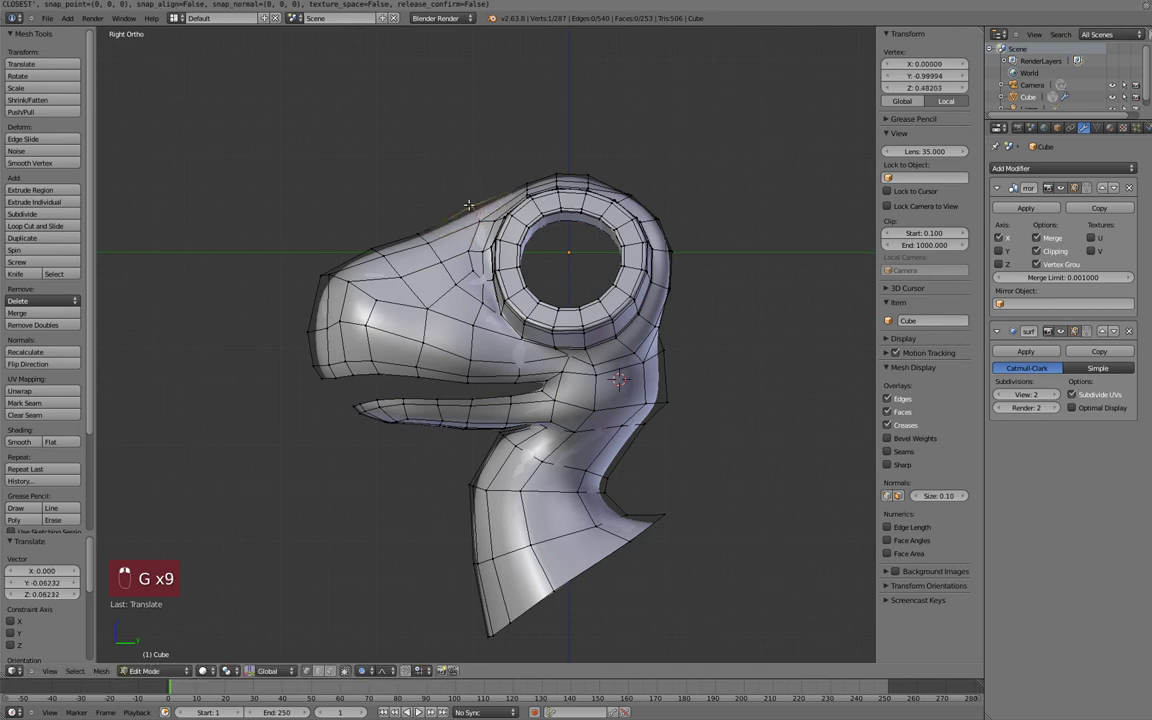
pyautogui.press('z')
pyautogui.press('z')
pyautogui.press('g')
pyautogui.press('KP_2')
pyautogui.press('KP_1')
pyautogui.press('KP_3')
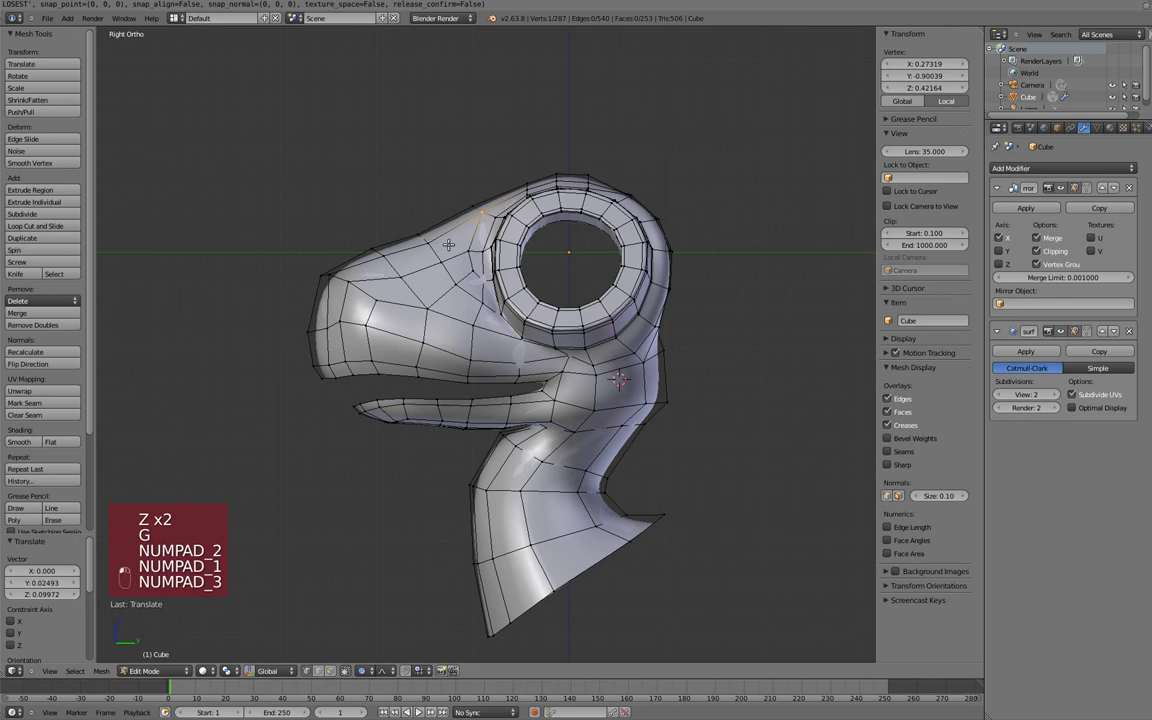
pyautogui.press('g')
# Step: Add a loop cut along the upper snout and preview the smoothed result
pyautogui.press('ctrl+r')
pyautogui.press('KP_1')
pyautogui.press('Tab')
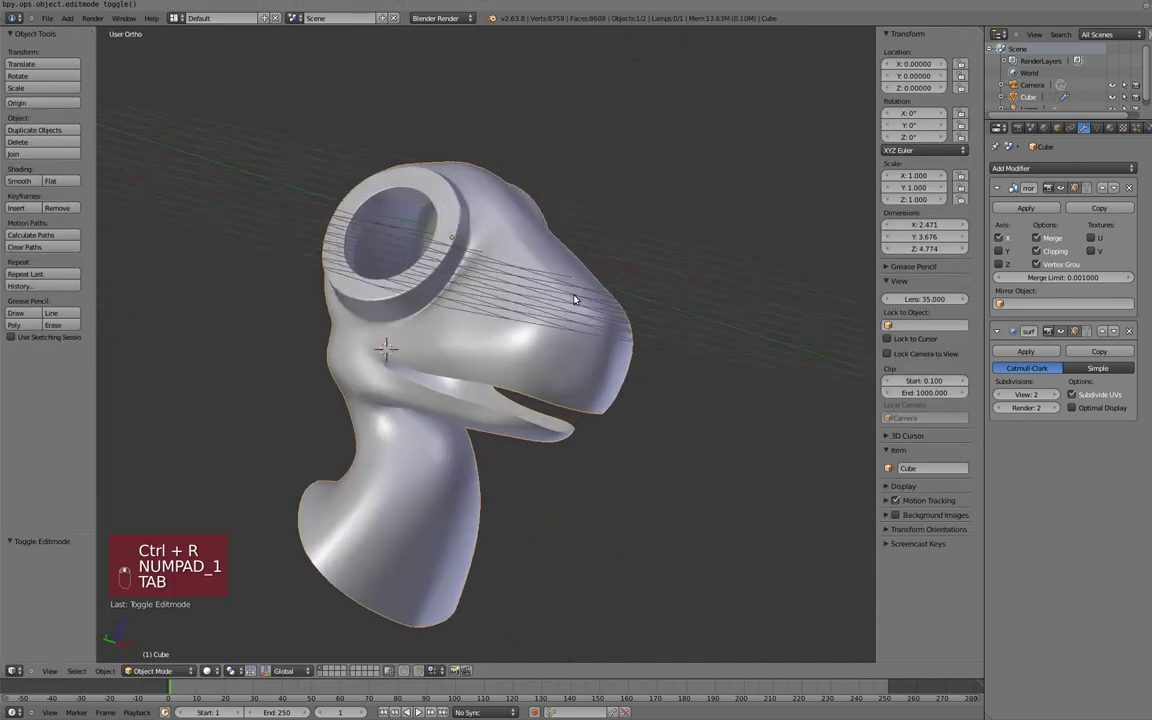
pyautogui.press('KP_3')
pyautogui.press('Tab')
pyautogui.press('KP_1')
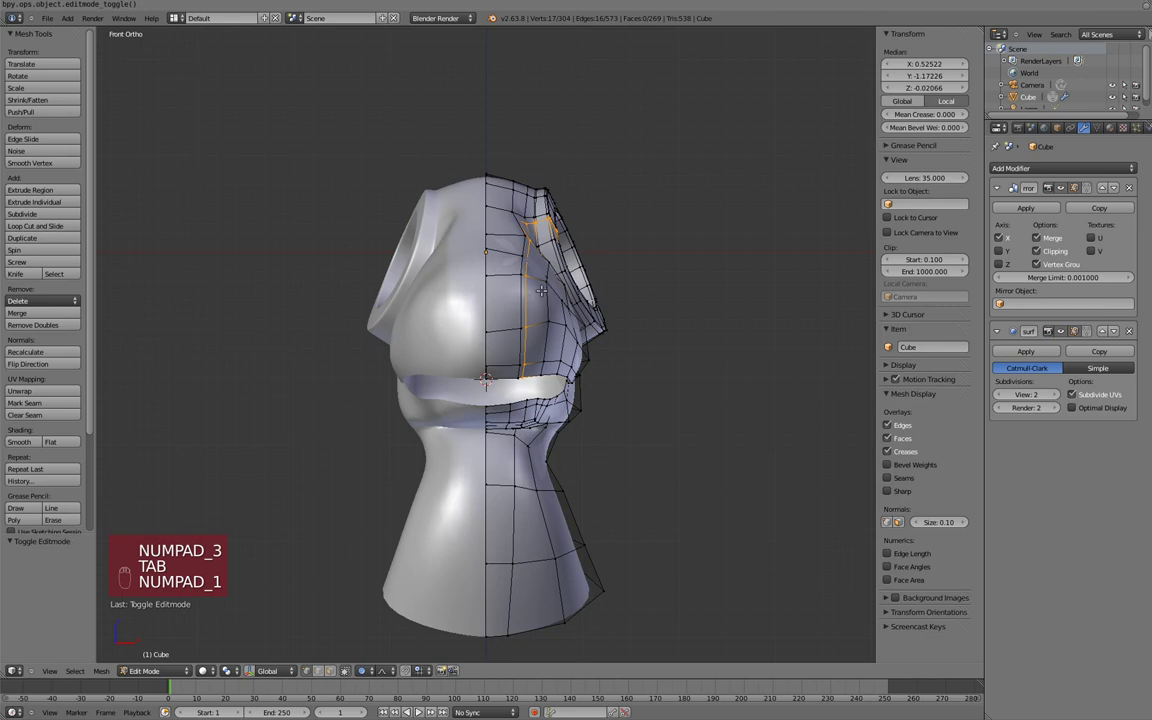
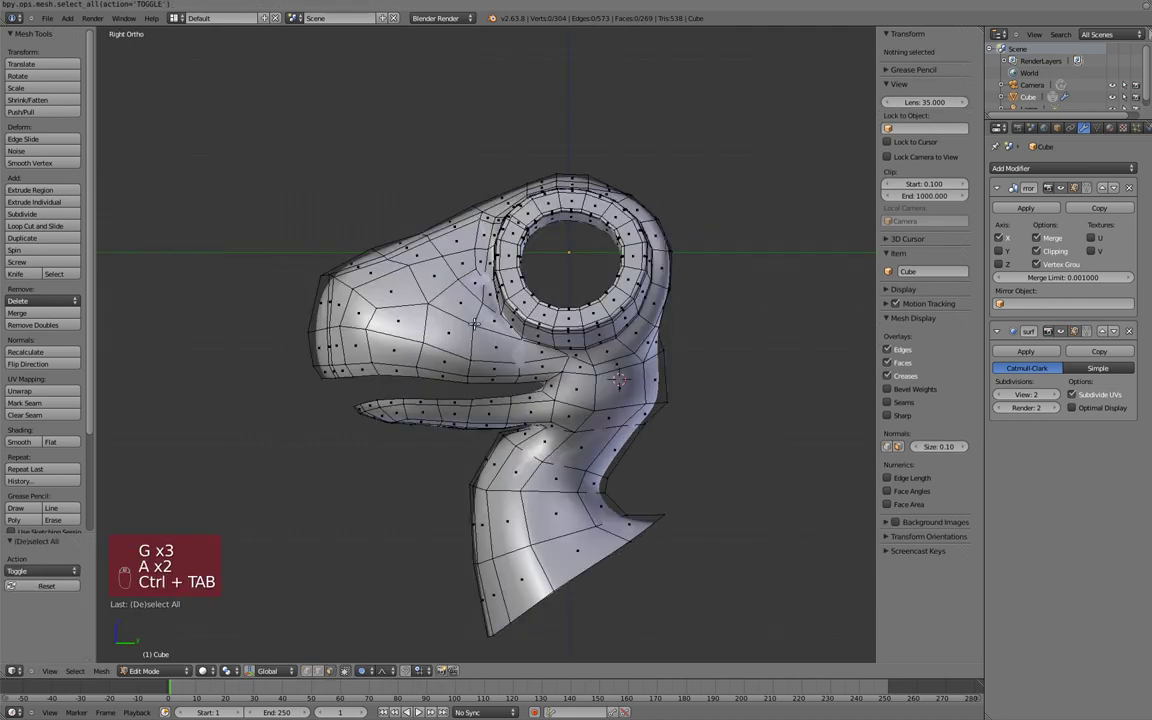
# Step: Grow the cheek face selection below the eye and apply Smooth Vertex to it
pyautogui.press('ctrl+Tab')
pyautogui.press('w')
pyautogui.press('w')
pyautogui.press('w')
pyautogui.press('KP_1')
pyautogui.press('Tab')
pyautogui.press('Tab')
pyautogui.press('w')
pyautogui.press('w')
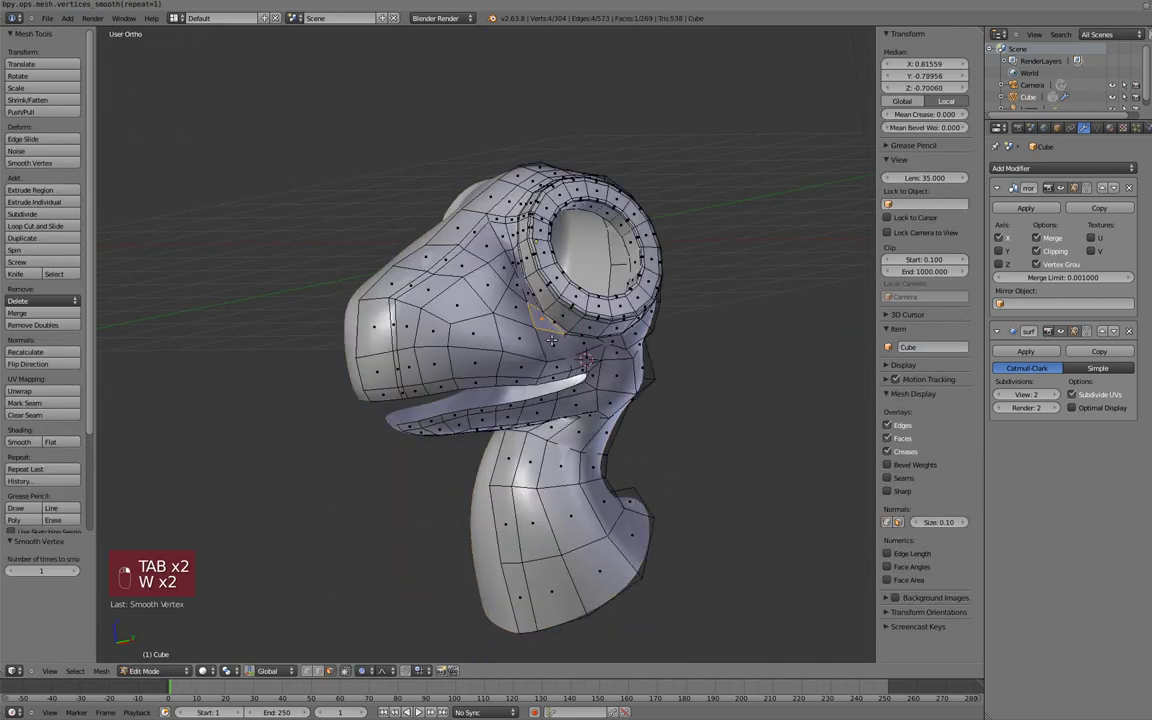
pyautogui.press('w')
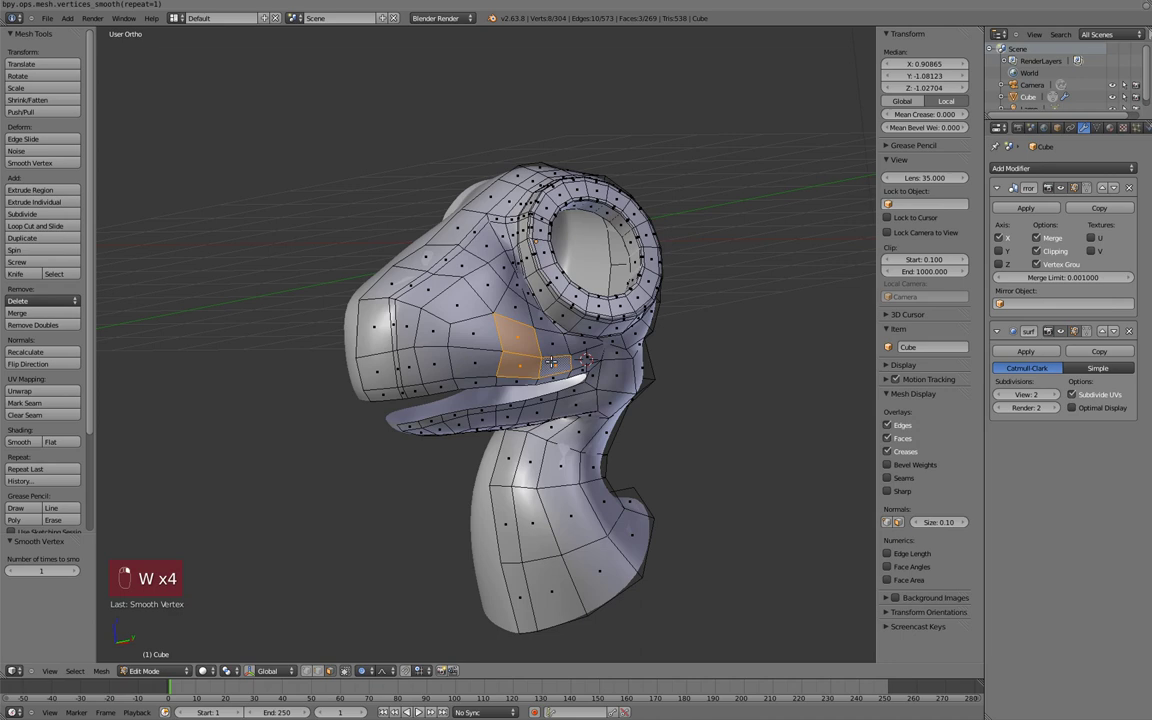
pyautogui.press('w')
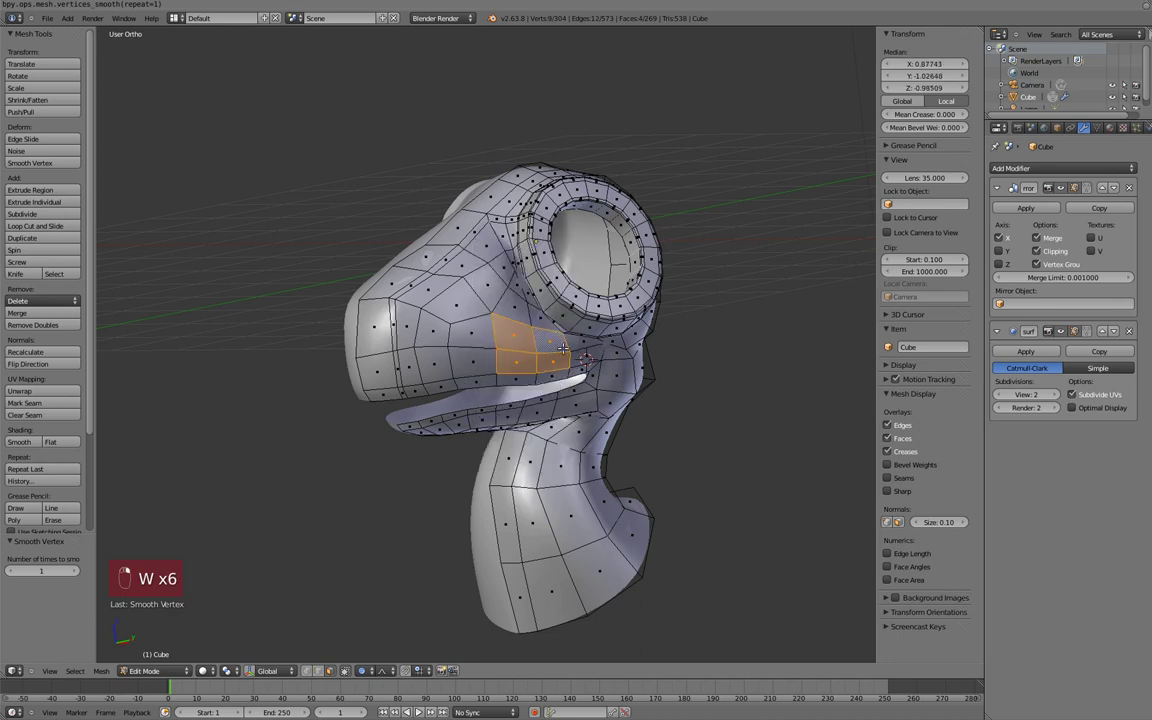
pyautogui.press('w')
# Step: Preview the smoothed cheek on the subdivided surface and return to wireframe editing
pyautogui.press('KP_1')
pyautogui.press('Tab')
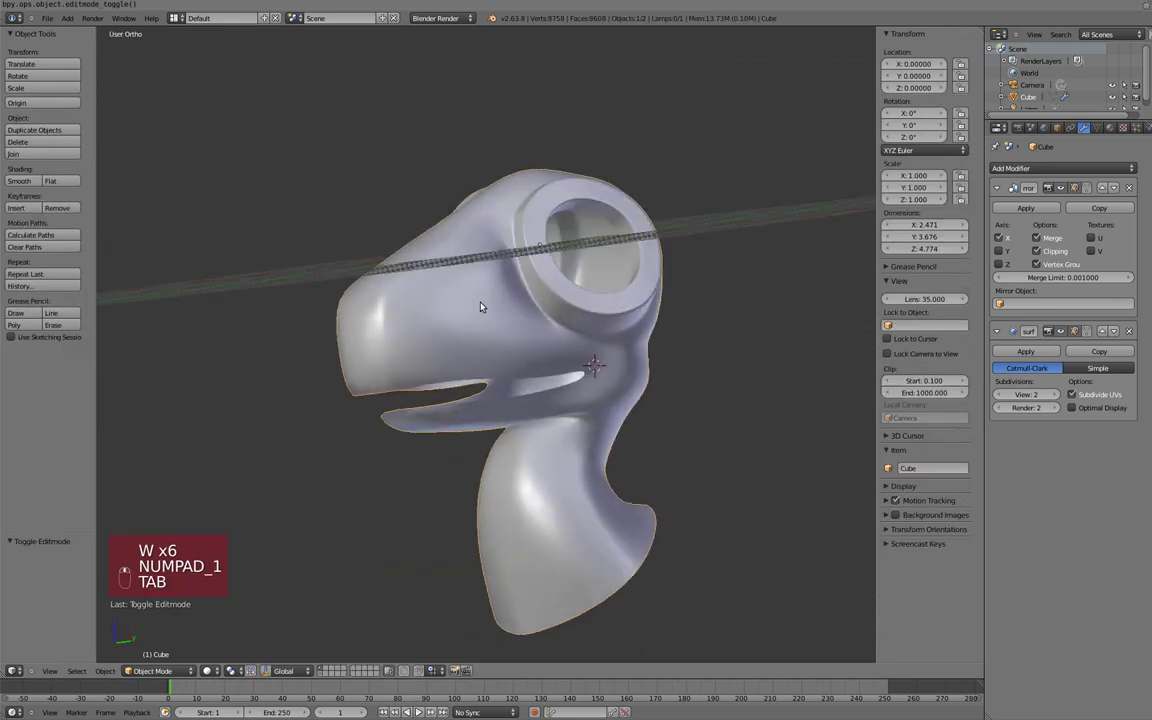
pyautogui.press('KP_1')
pyautogui.press('Tab')
pyautogui.press('z')
pyautogui.press('ctrl+Tab')
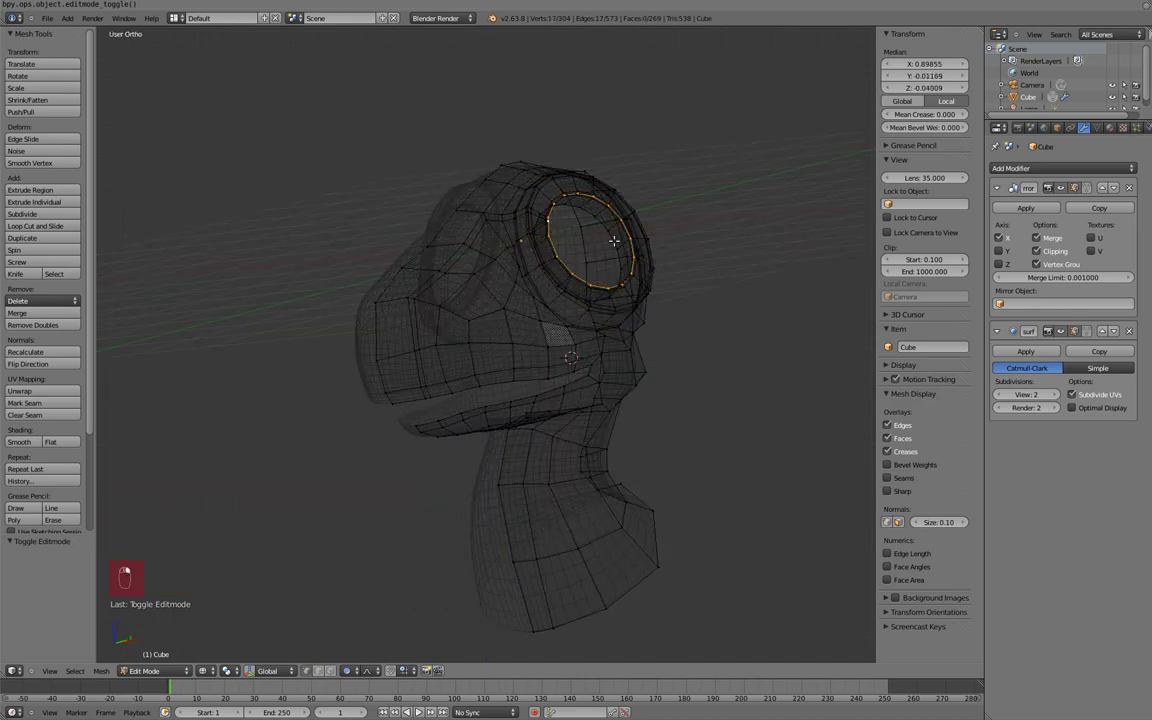
# Step: Snap the cursor to the eye socket, duplicate the head object and delete its geometry
pyautogui.press('shift+s')
pyautogui.press('KP_1')
pyautogui.press('KP_3')
pyautogui.press('a')
pyautogui.press('Tab')
pyautogui.press('shift+d')
pyautogui.press('Tab')
pyautogui.press('a')
pyautogui.press('x')
# Step: Add a low-resolution UV sphere at the cursor as the eyeball
pyautogui.press('shift+a')
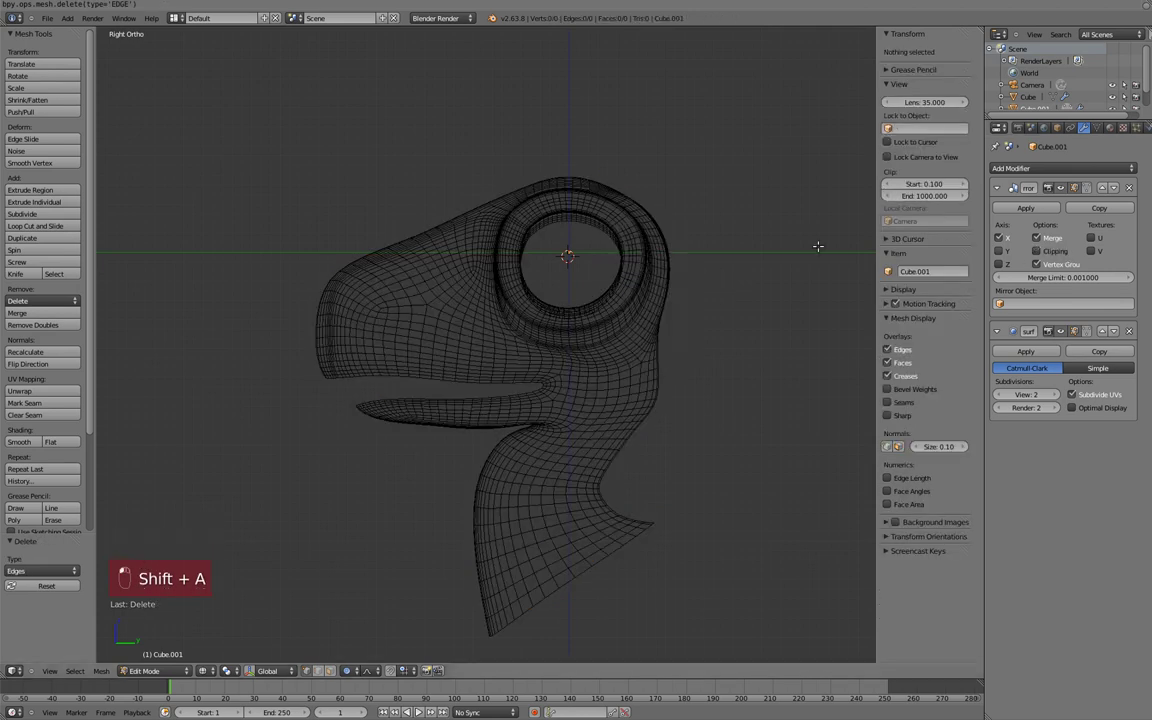
pyautogui.press('shift+s')
pyautogui.press('shift+a')
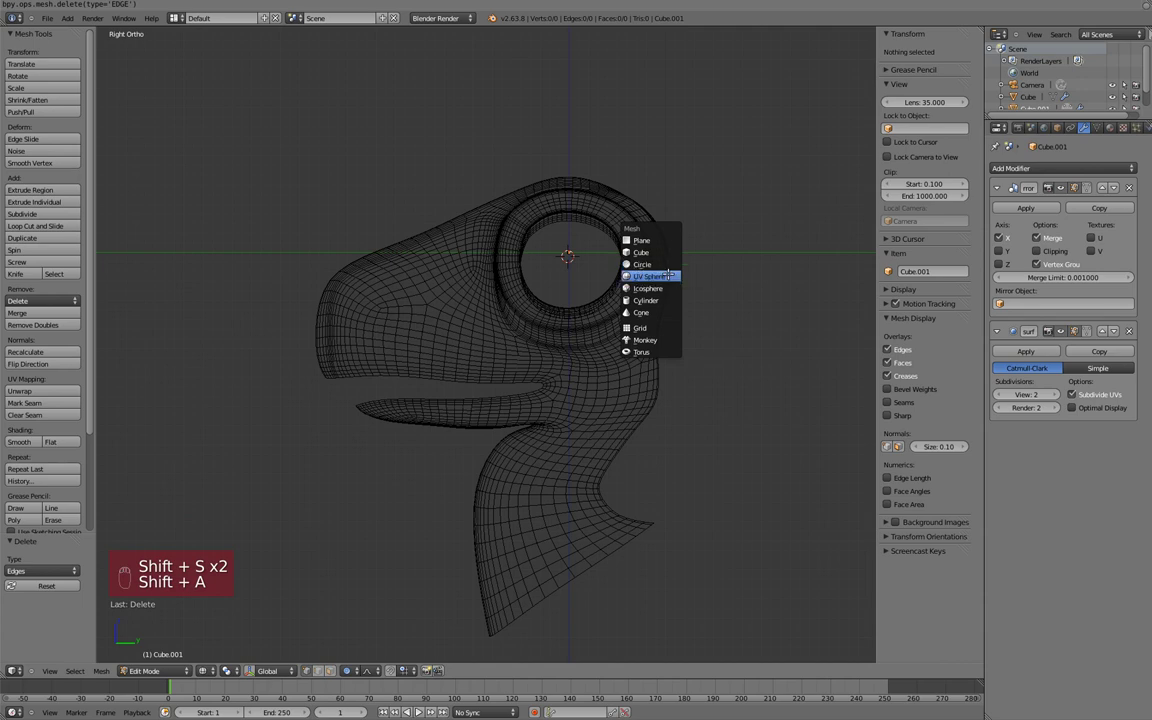
pyautogui.press('KP_1')
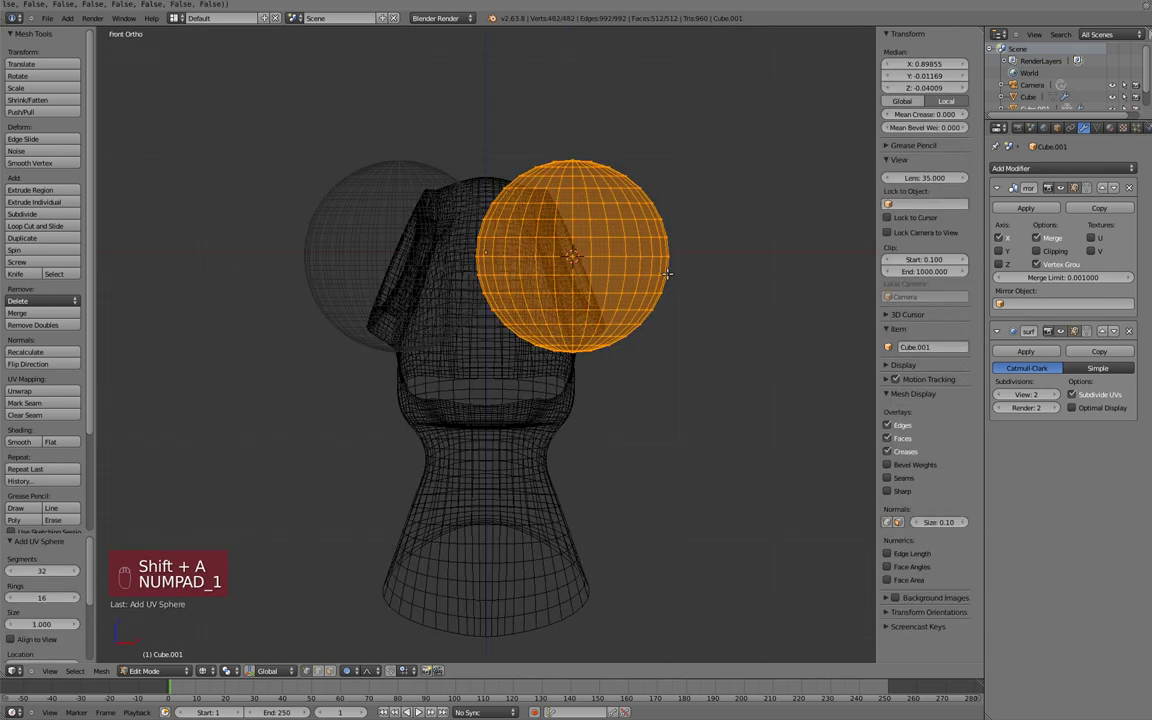
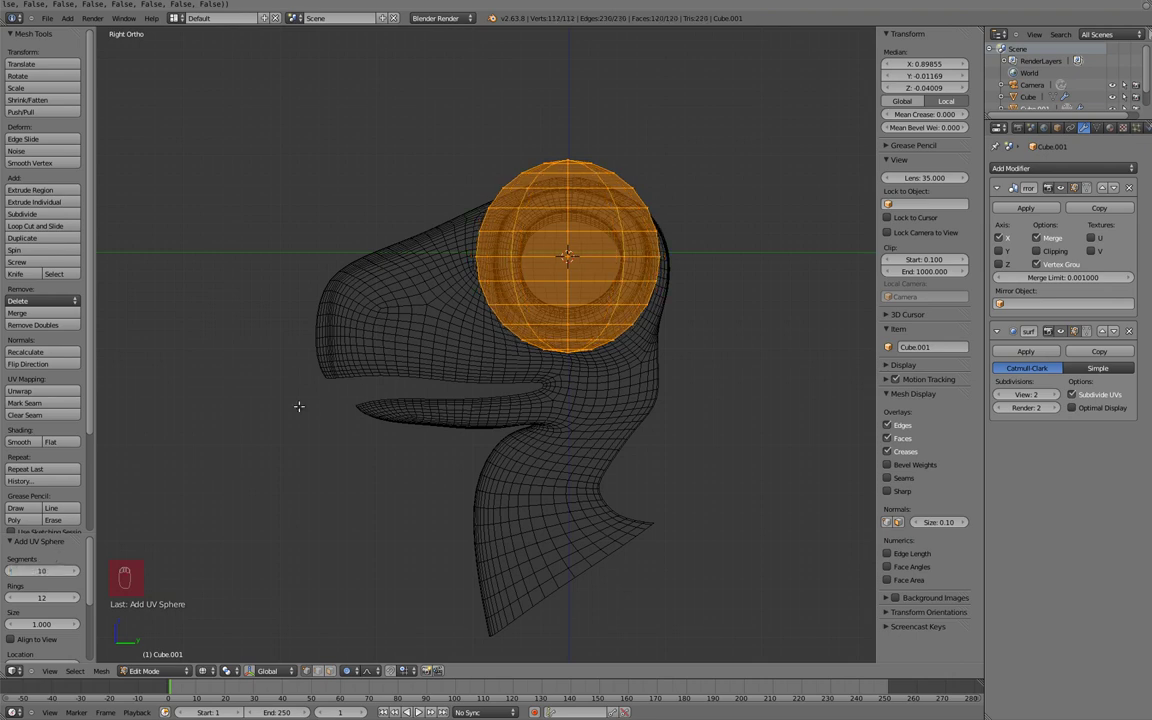
# Step: Rotate the eyeball sphere a quarter turn and shrink it to fit the socket
pyautogui.press('KP_7')
pyautogui.press('KP_3')
pyautogui.press('r')
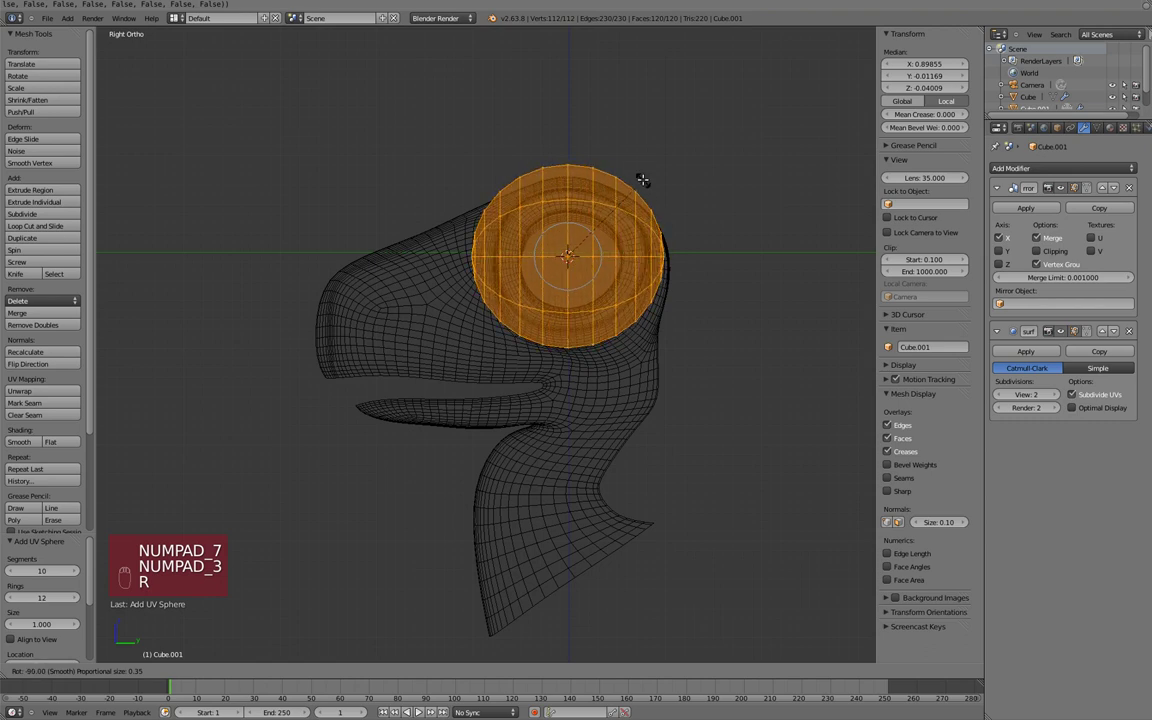
pyautogui.press('KP_1')
pyautogui.press('s')
pyautogui.press('z')
pyautogui.press('s')
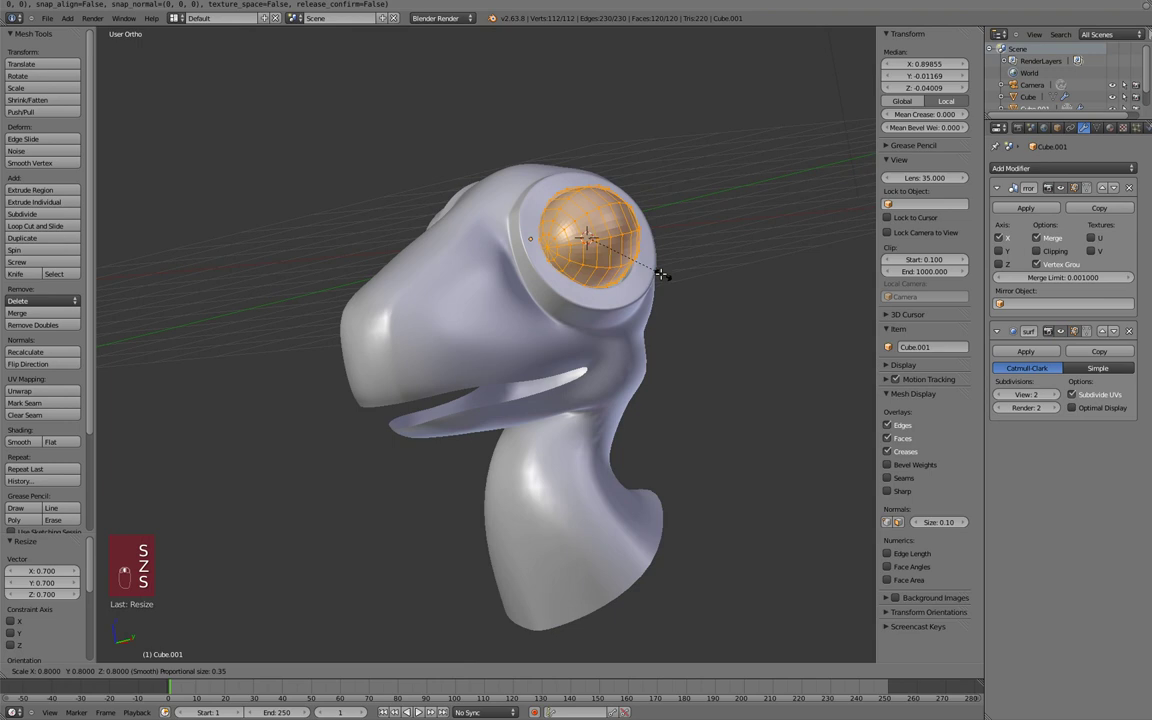
pyautogui.press('KP_1')
pyautogui.press('KP_3')
# Step: Position the eyeball inside the socket, previewing it on the head
pyautogui.press('g')
pyautogui.press('Tab')
pyautogui.press('g')
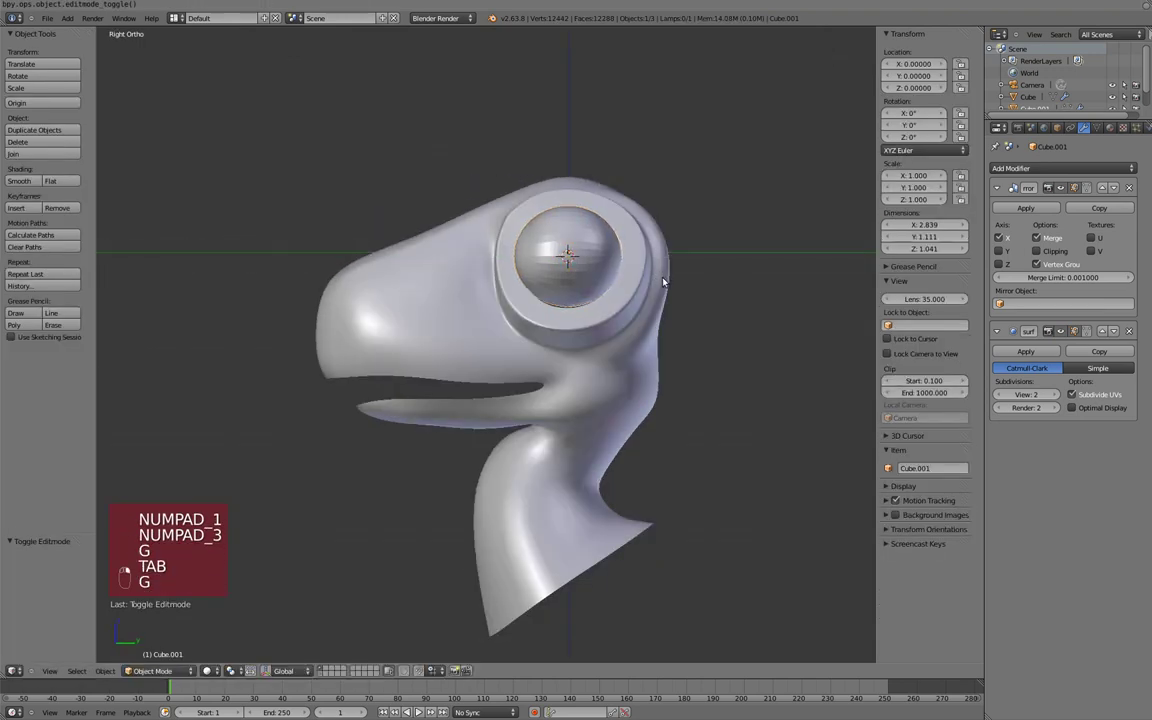
pyautogui.press('g')
pyautogui.press('Tab')
pyautogui.press('g')
pyautogui.press('KP_1')
pyautogui.press('Tab')
pyautogui.press('Tab')
# Step: Give the eyeball Shade Smooth and inspect it from front and side
pyautogui.press('w')
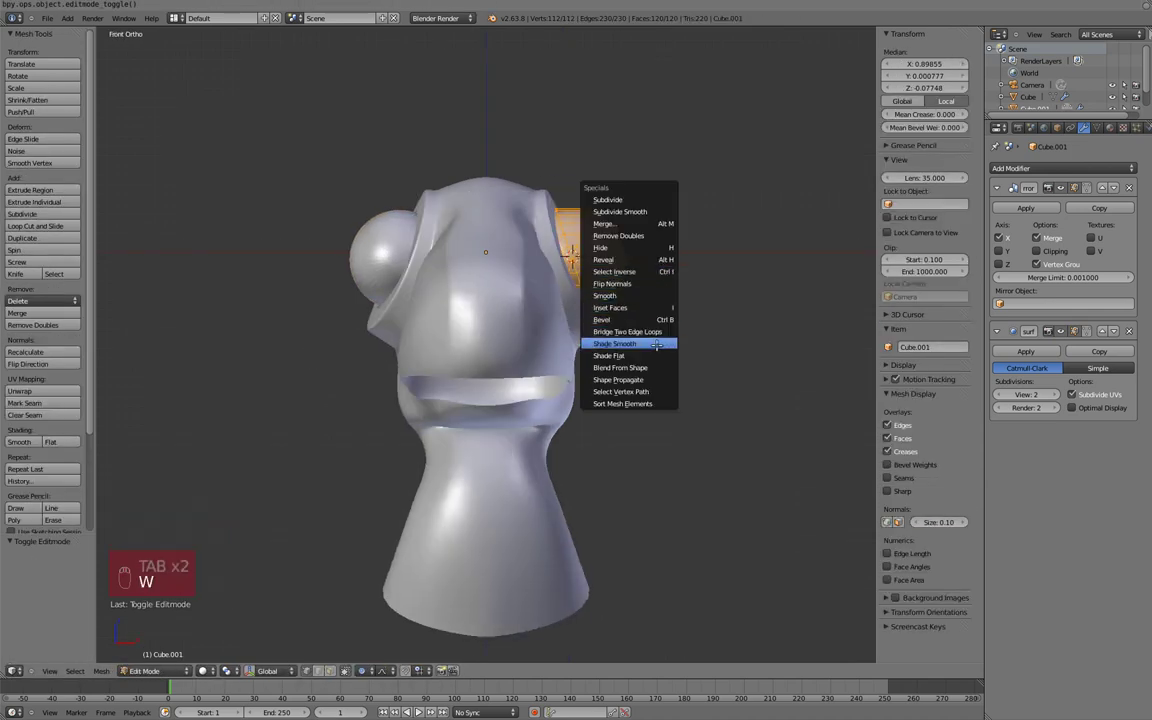
pyautogui.press('Tab')
pyautogui.press('KP_3')
pyautogui.press('a')
pyautogui.press('Tab')
pyautogui.press('KP_1')
pyautogui.press('Tab')
pyautogui.press('KP_3')
pyautogui.press('Tab')
# Step: Extrude the front edge loop of the eyeball and scale it to outline a pupil ring
pyautogui.press('z')
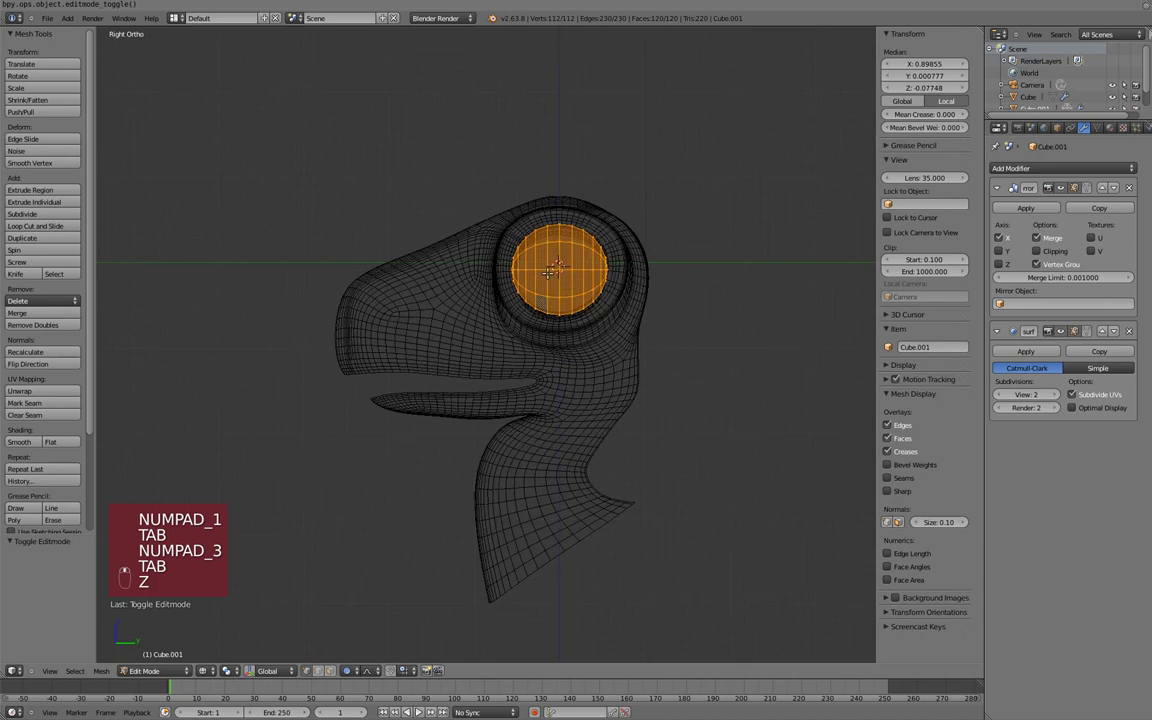
pyautogui.press('a')
pyautogui.press('ctrl+Tab')
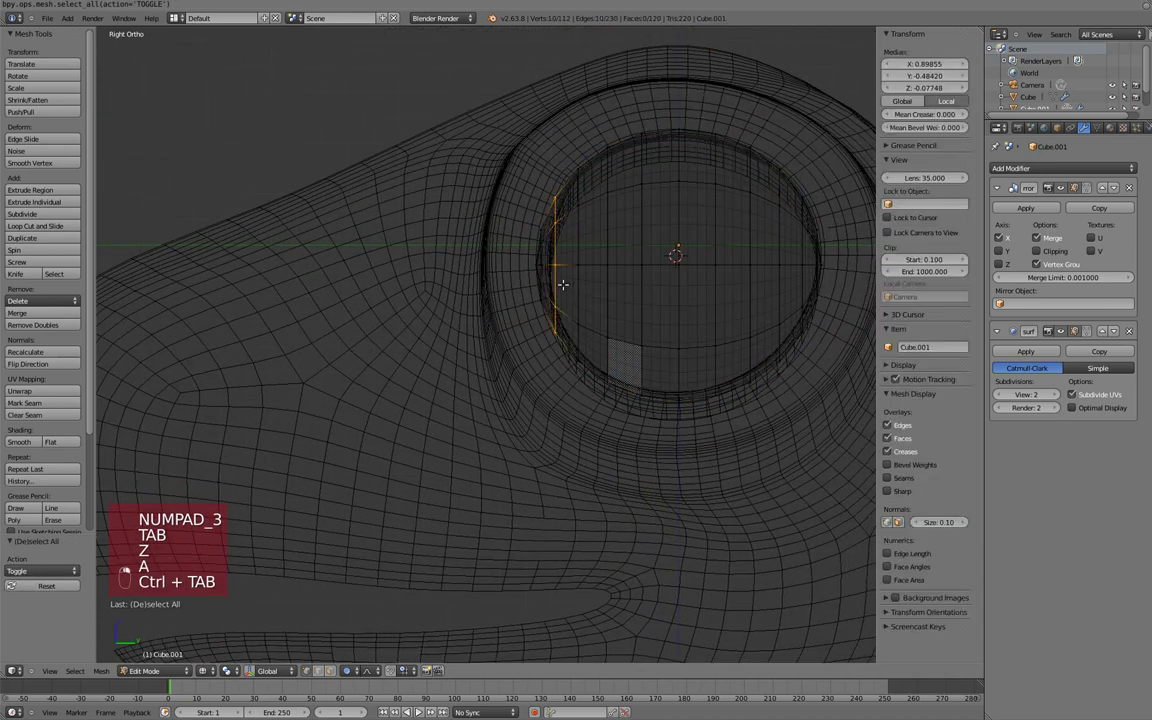
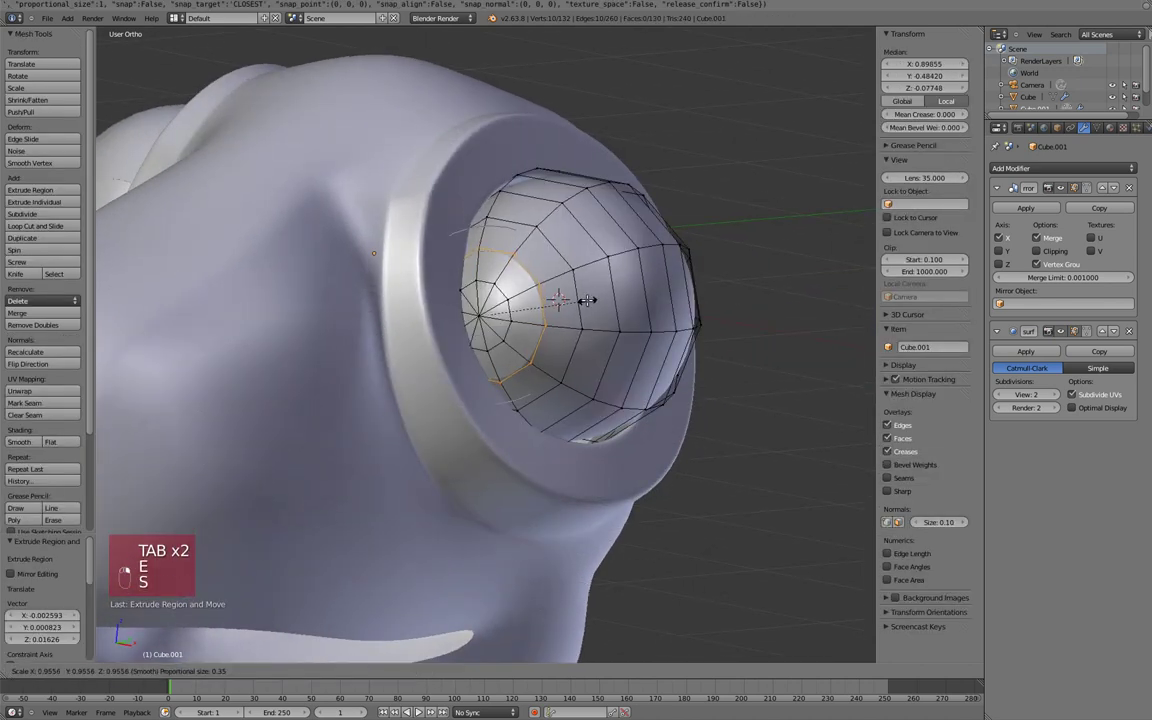
pyautogui.press('o')
pyautogui.press('s')
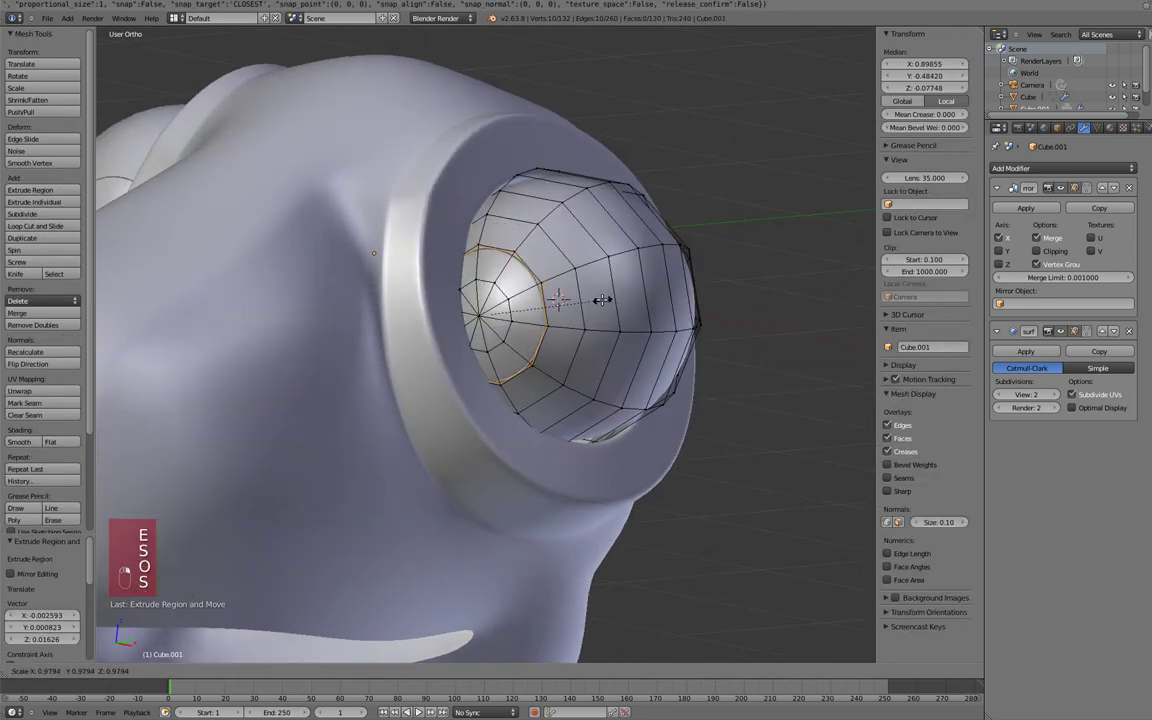
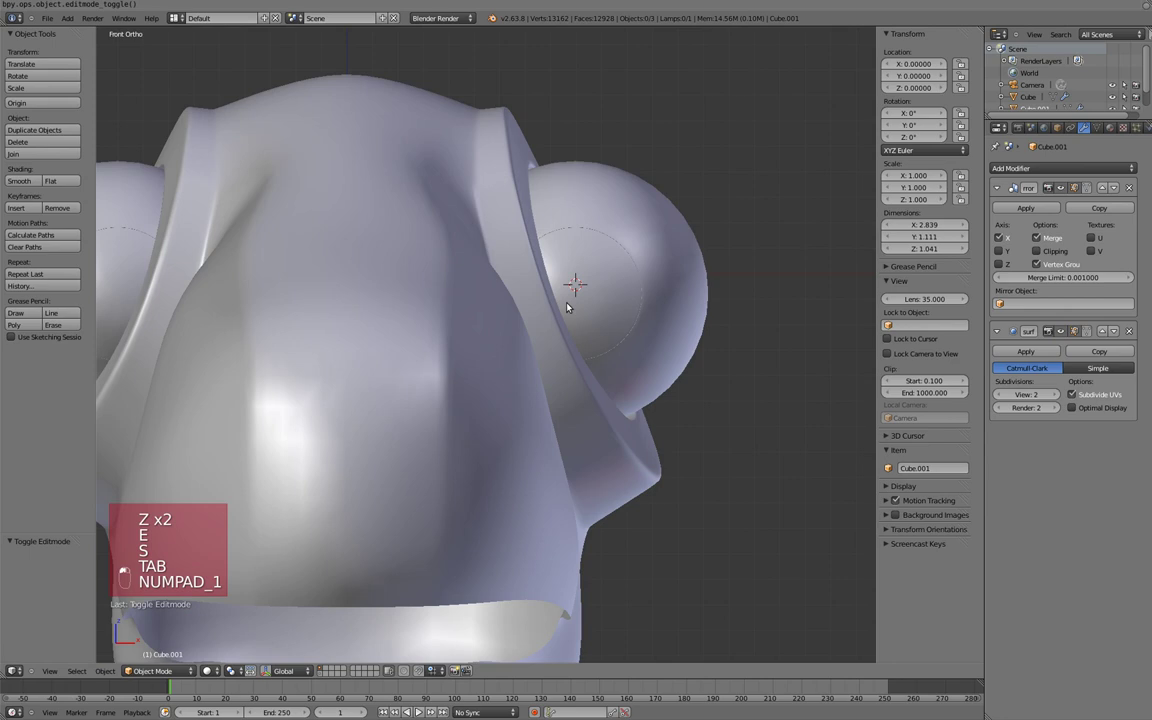
# Step: Preview the pupil rings in Object Mode, adjust eyeball rotation, and inspect both eyes
pyautogui.press('a')
pyautogui.press('a')
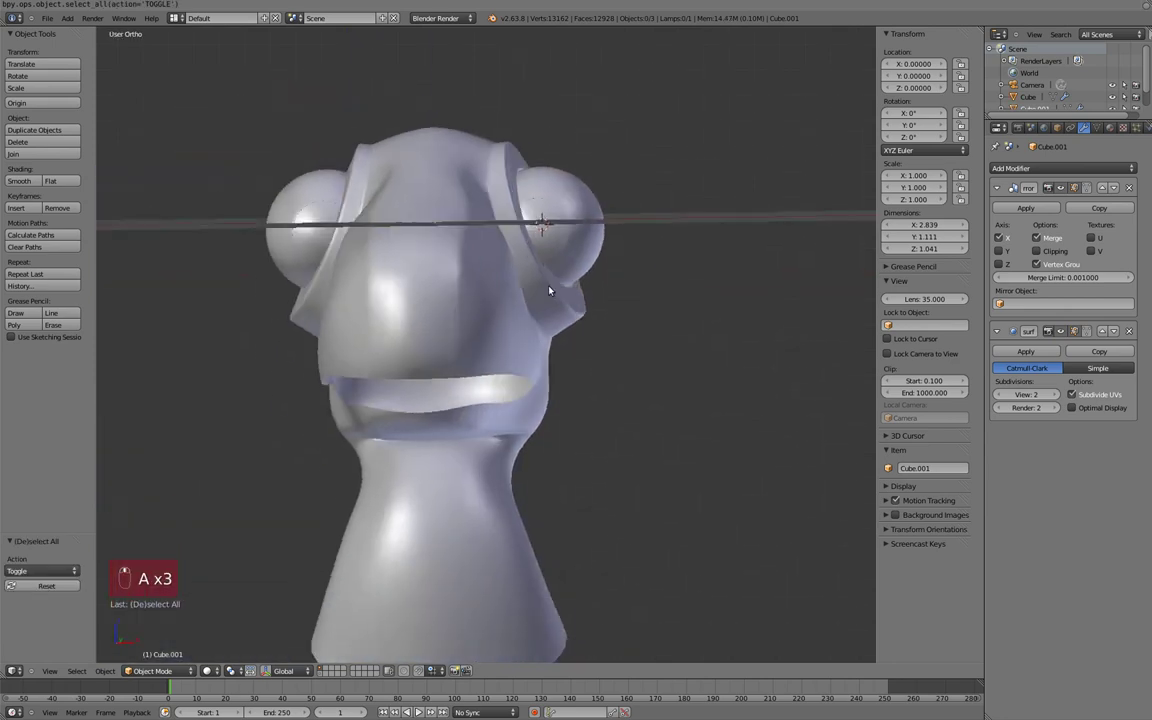
pyautogui.press('KP_1')
pyautogui.press('Tab')
pyautogui.press('a')
pyautogui.press('a')
pyautogui.press('r')
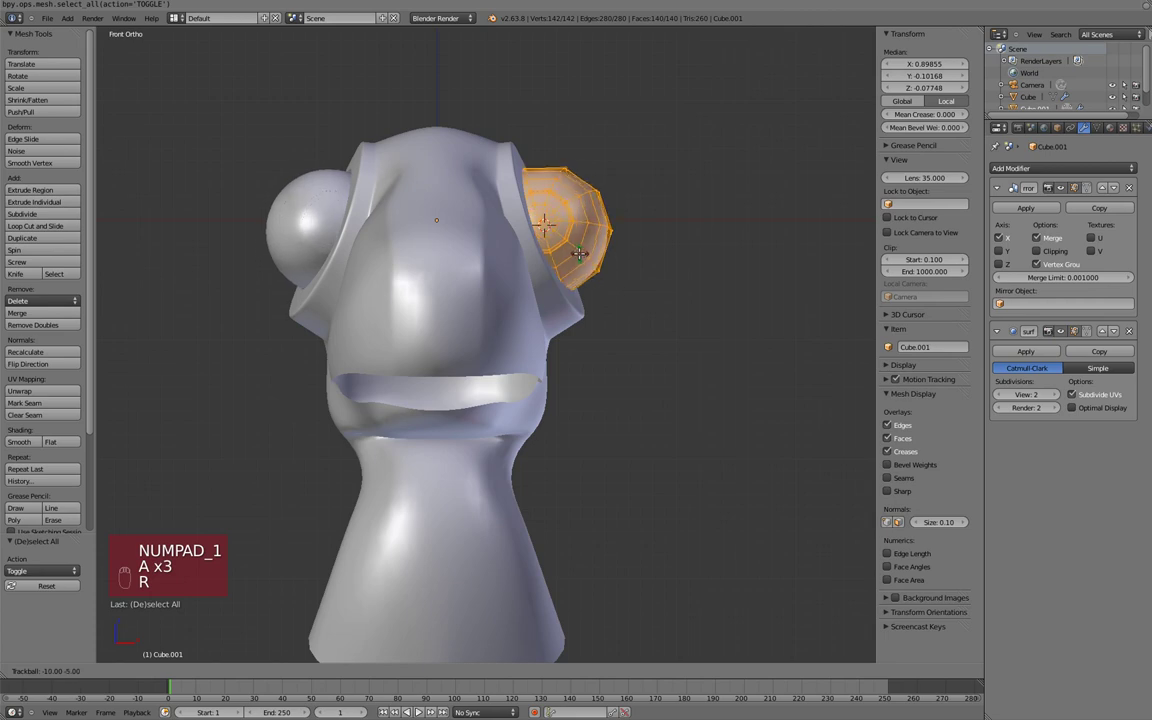
pyautogui.press('r')
pyautogui.press('Tab')
pyautogui.press('a')
pyautogui.press('KP_3')
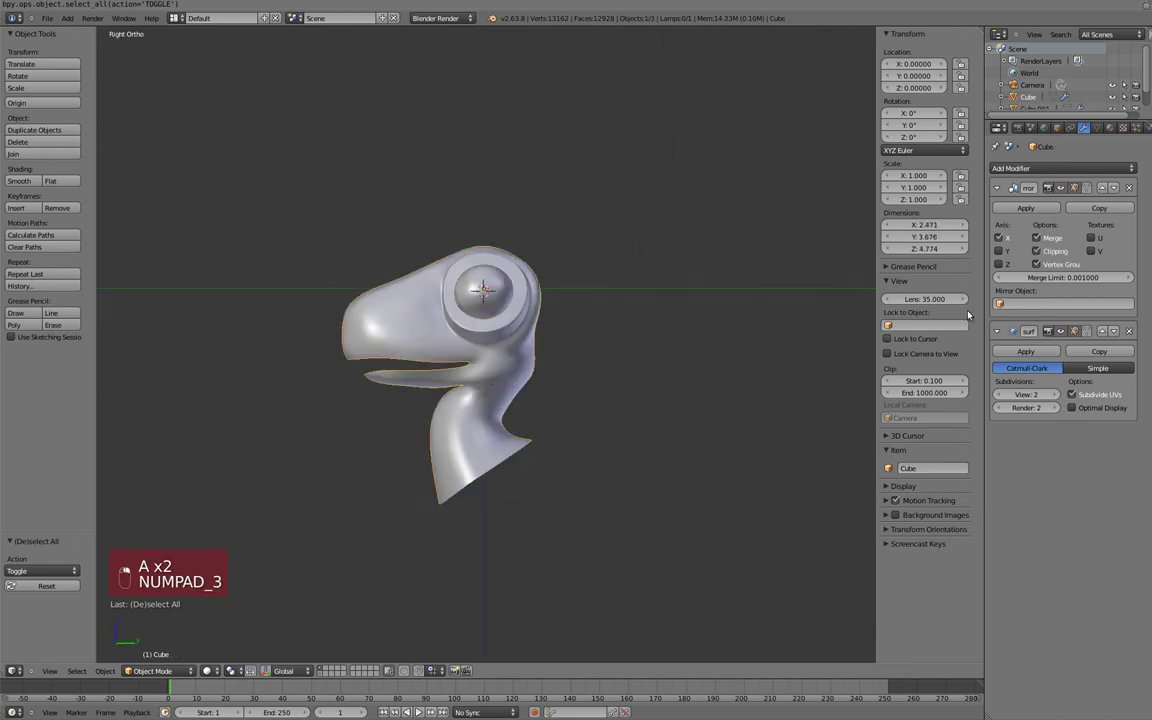
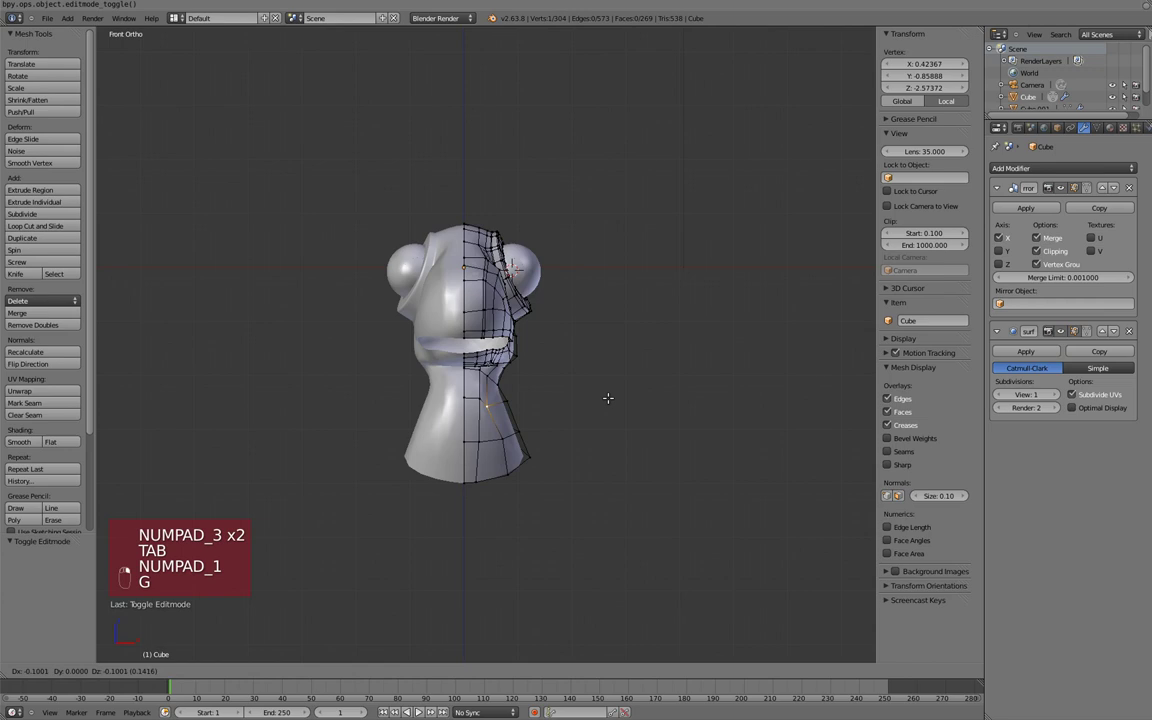
# Step: Nudge the neck vertices into a smoother line with proportional editing enabled
pyautogui.press('o')
pyautogui.press('g')
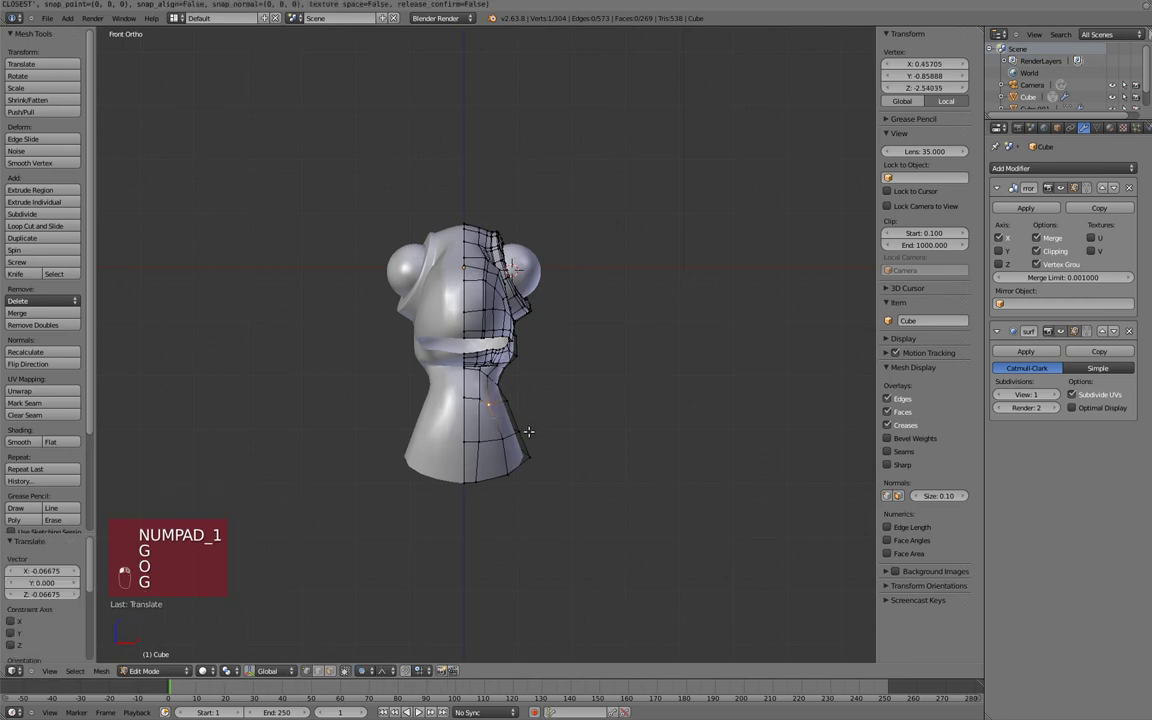
pyautogui.press('g')
pyautogui.press('g')
pyautogui.press('g')
pyautogui.press('g')
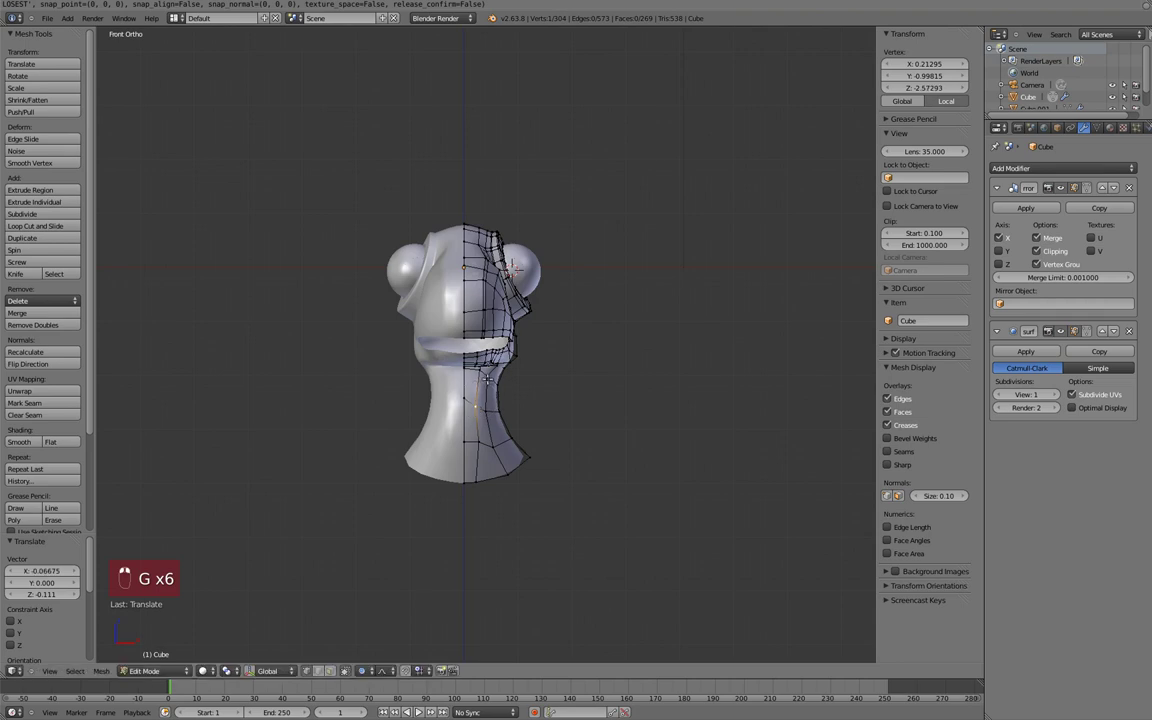
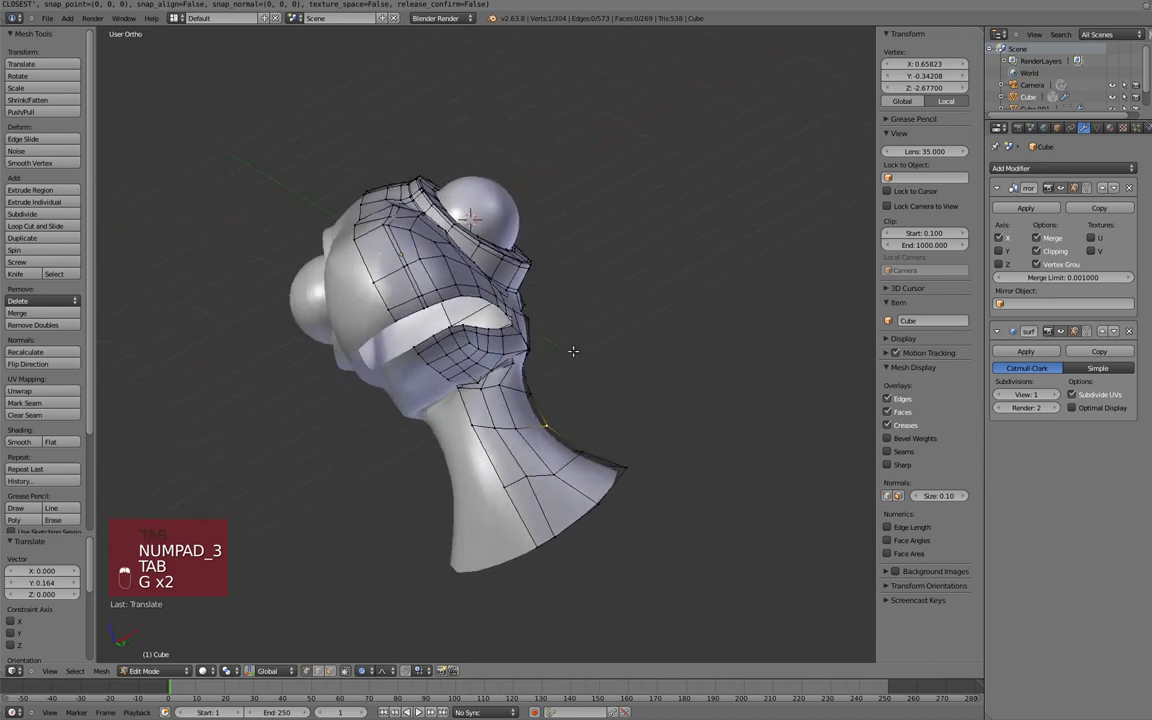
# Step: Select and move throat vertices to smooth the throat contour, checking it in Right Ortho
pyautogui.press('g')
pyautogui.click(126, 567)
pyautogui.press('g')
pyautogui.press('g')
pyautogui.press('KP_3')
pyautogui.press('Tab')
pyautogui.moveTo(153, 568); pyautogui.dragTo(153, 568)
pyautogui.press('KP_3')
pyautogui.press('Tab')
pyautogui.press('g')
# Step: Soften the back of the head around the eye ring from the side view and preview in Object Mode
pyautogui.press('KP_3')
pyautogui.press('g')
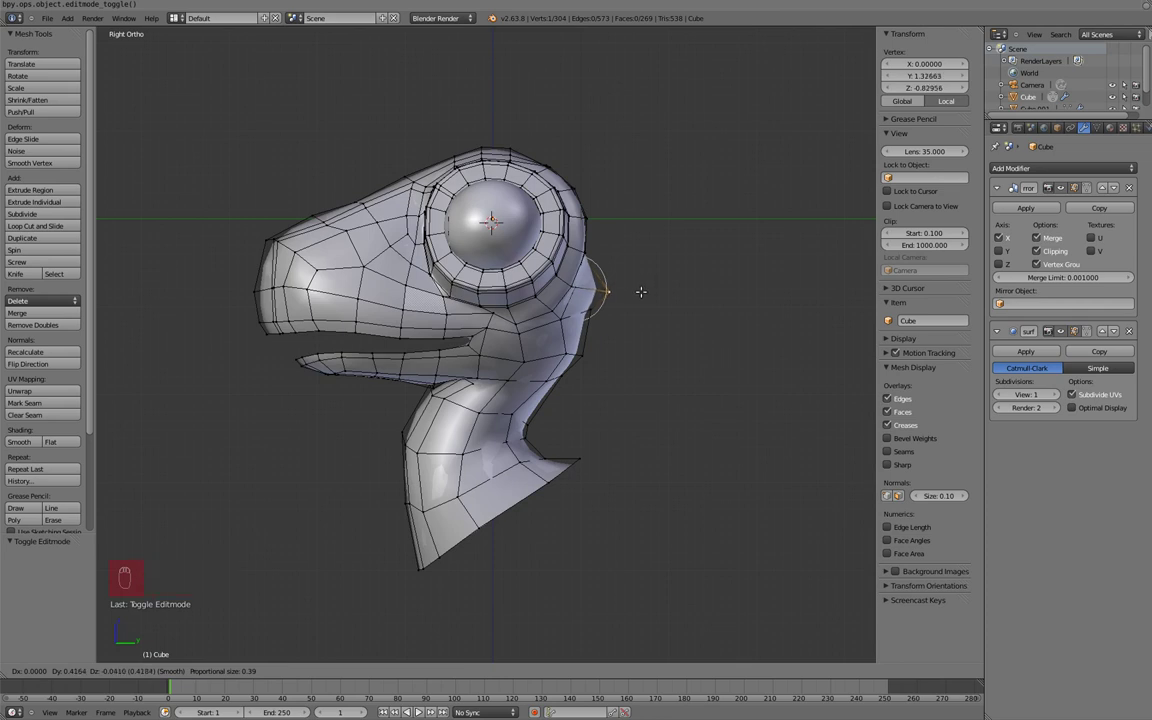
pyautogui.press('g')
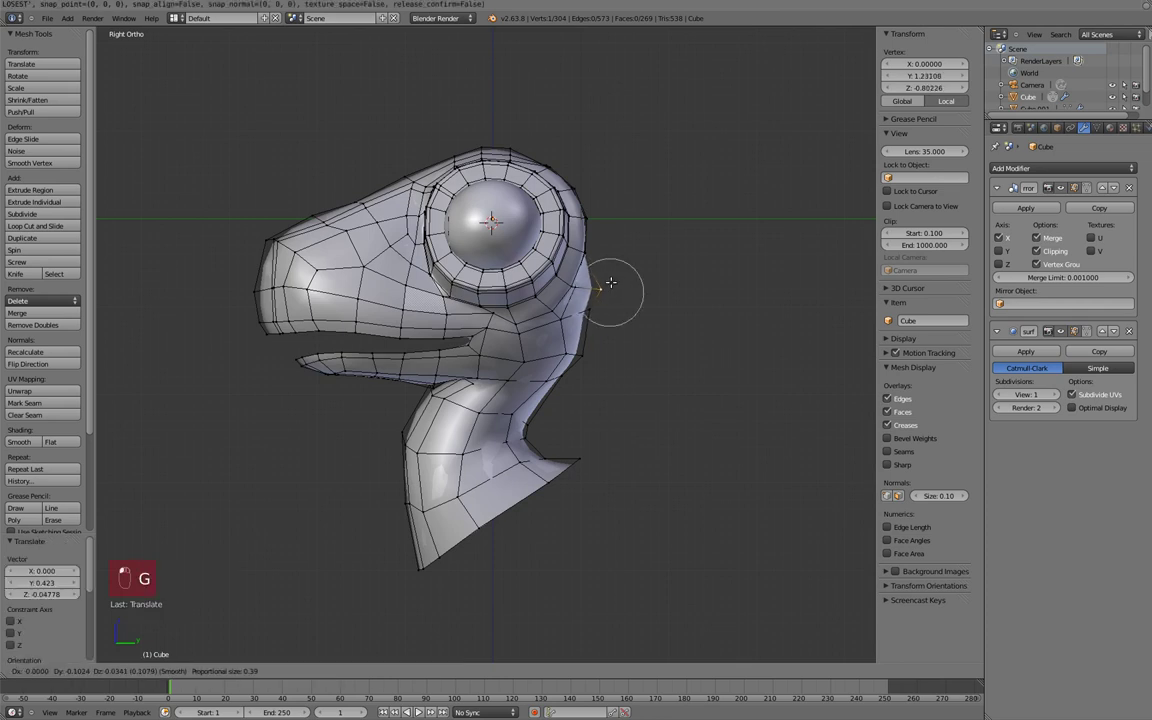
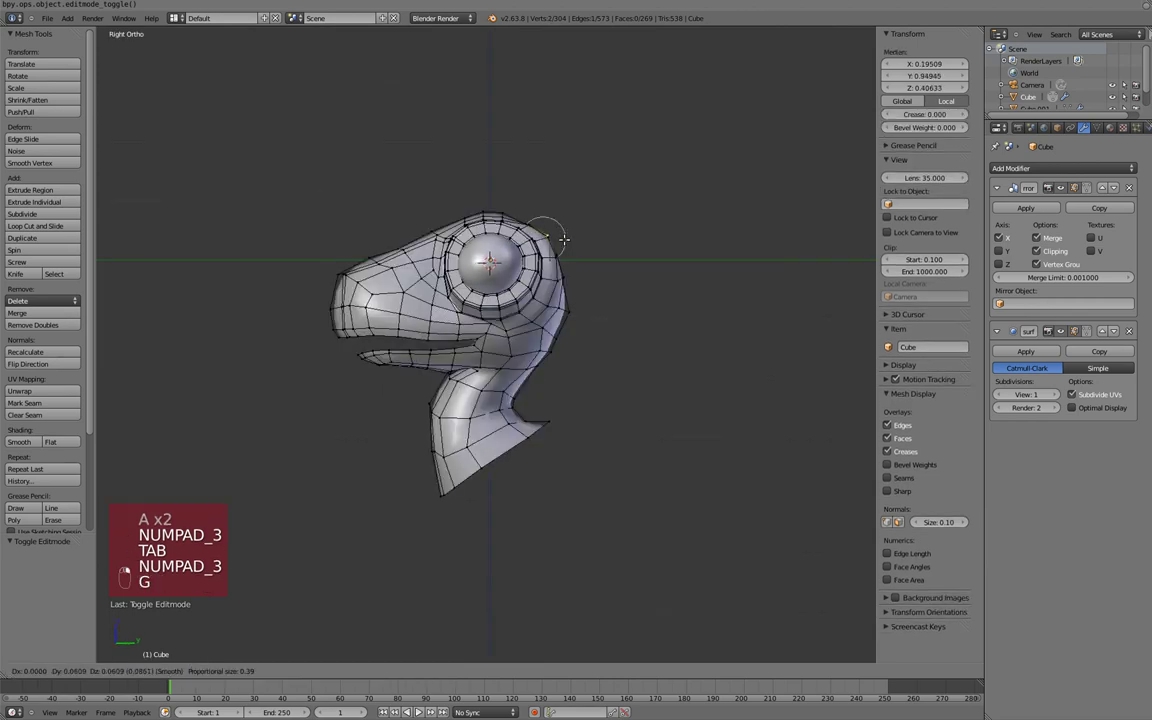
pyautogui.press('KP_1')
# Step: Stretch the eyeball taller, squash it narrower and slide it sideways into the eye socket
pyautogui.press('Tab')
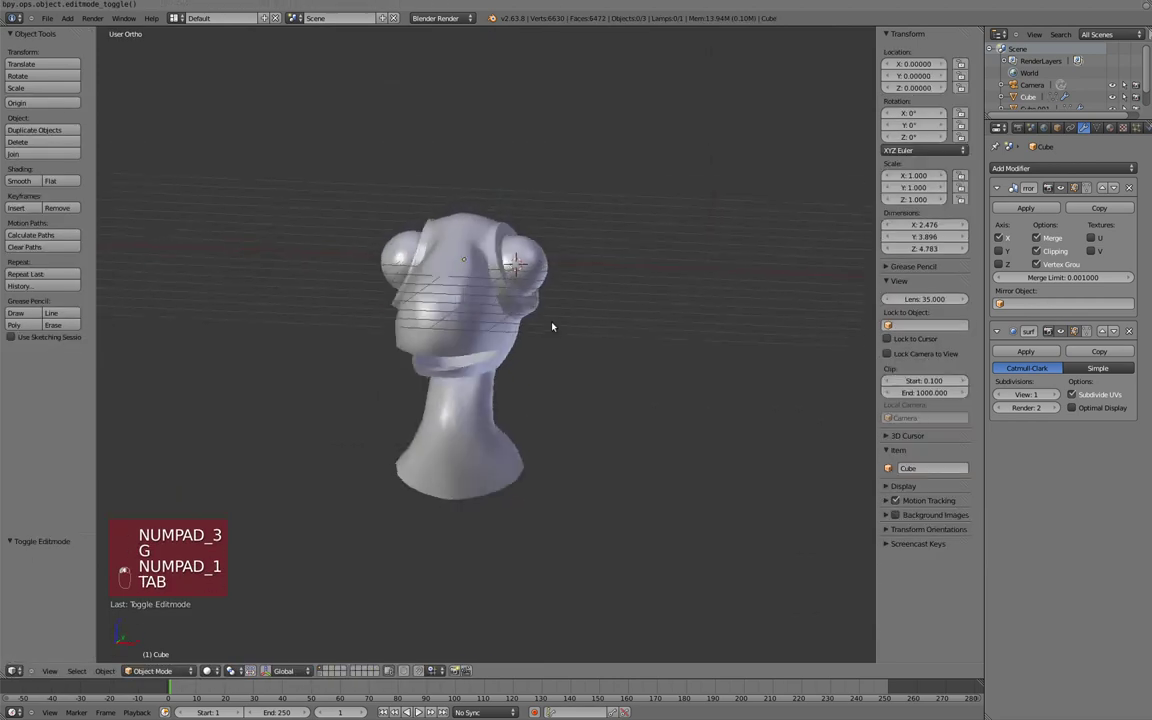
pyautogui.press('KP_1')
pyautogui.press('Tab')
pyautogui.press('a')
pyautogui.press('a')
pyautogui.press('s')
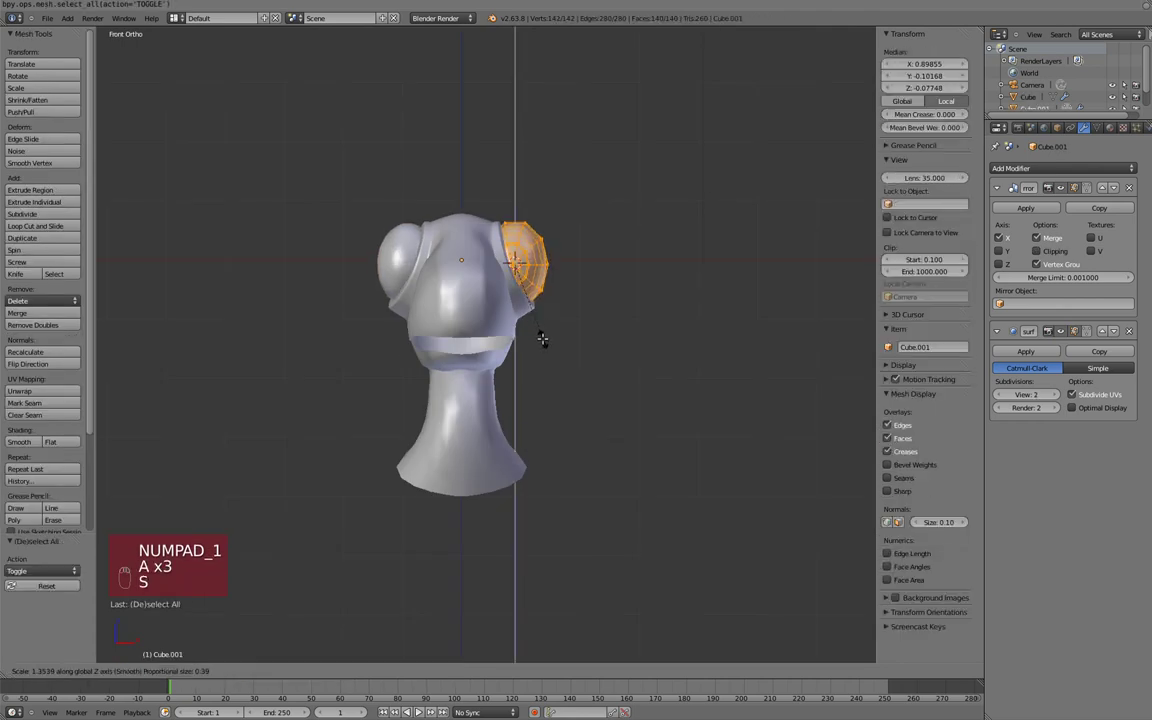
pyautogui.press('s')
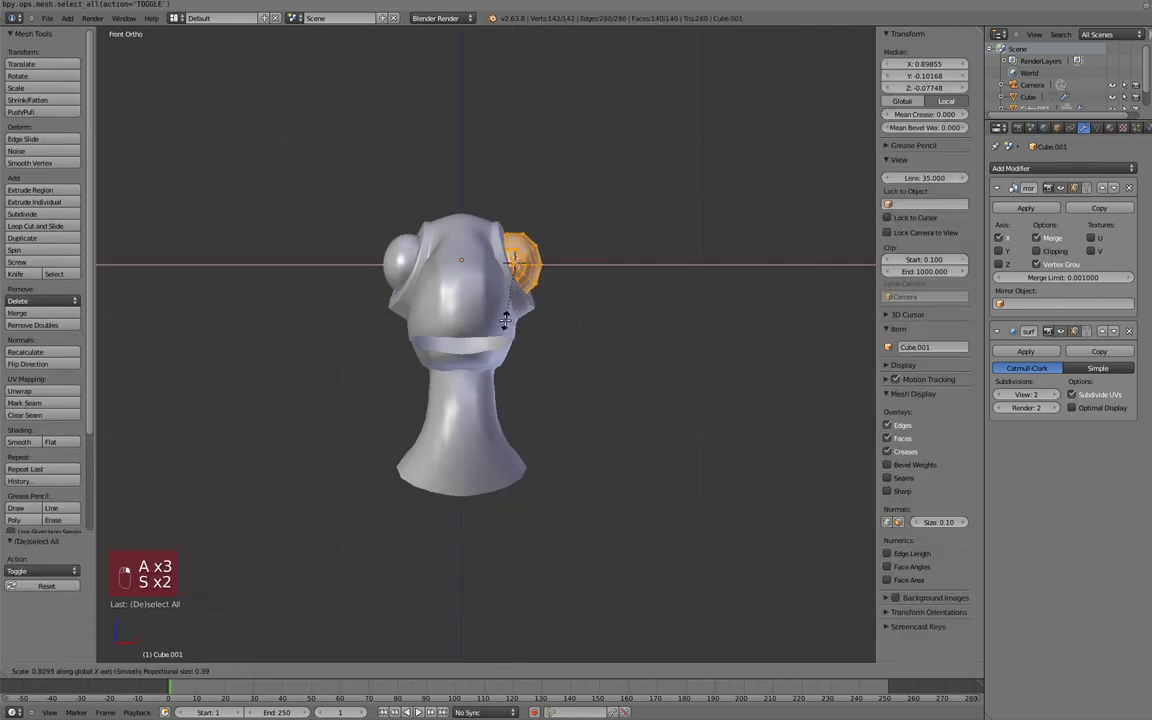
pyautogui.press('g')
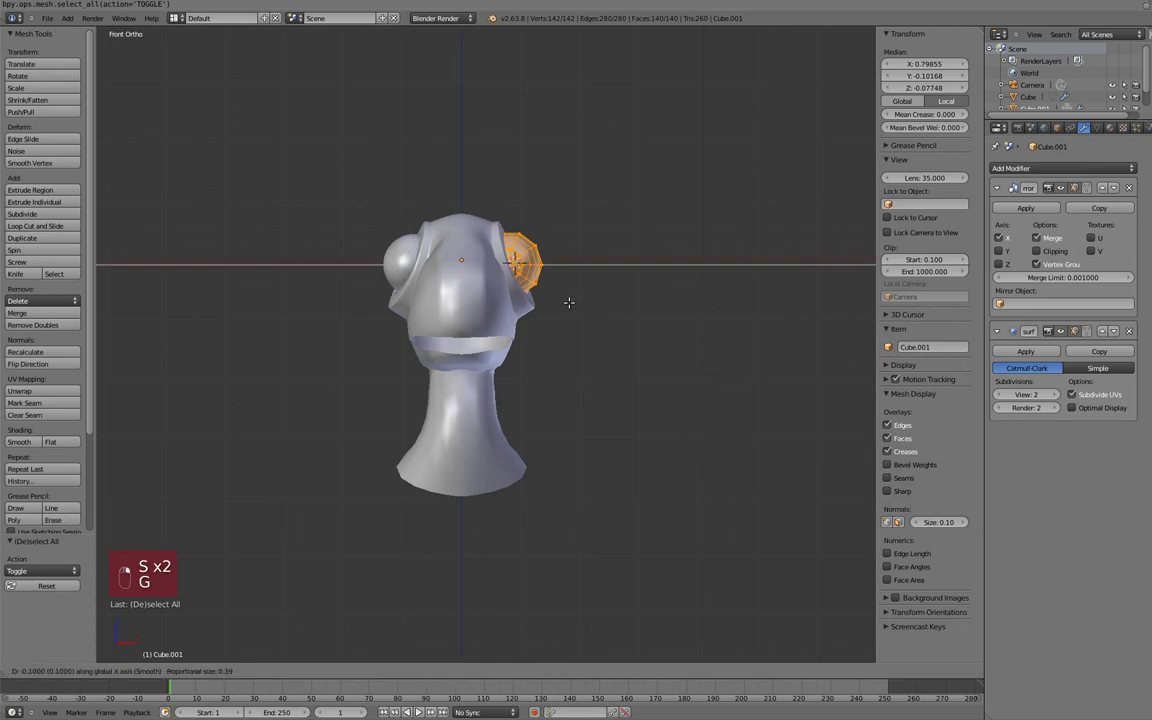
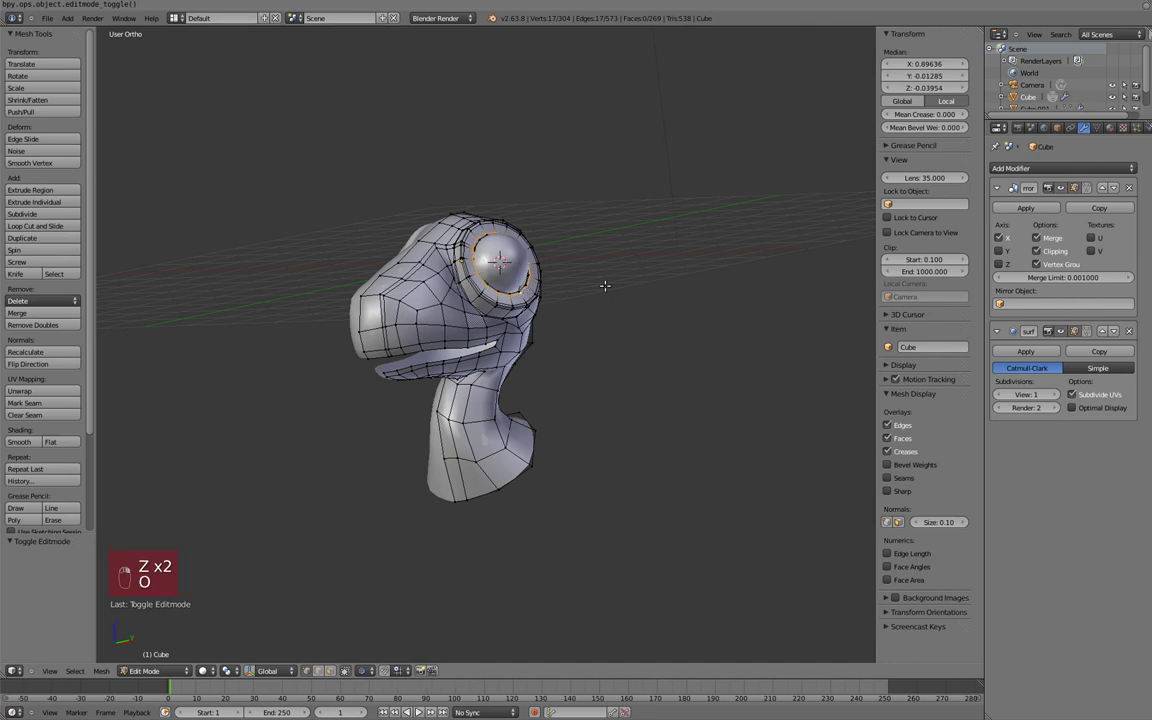
# Step: Finish the eyeball adjustment and return to editing the head mesh with nothing selected
pyautogui.press('s')
pyautogui.press('o')
pyautogui.press('s')
pyautogui.press('KP_3')
pyautogui.press('g')
pyautogui.press('KP_1')
pyautogui.press('Tab')
pyautogui.press('a')
pyautogui.press('Tab')
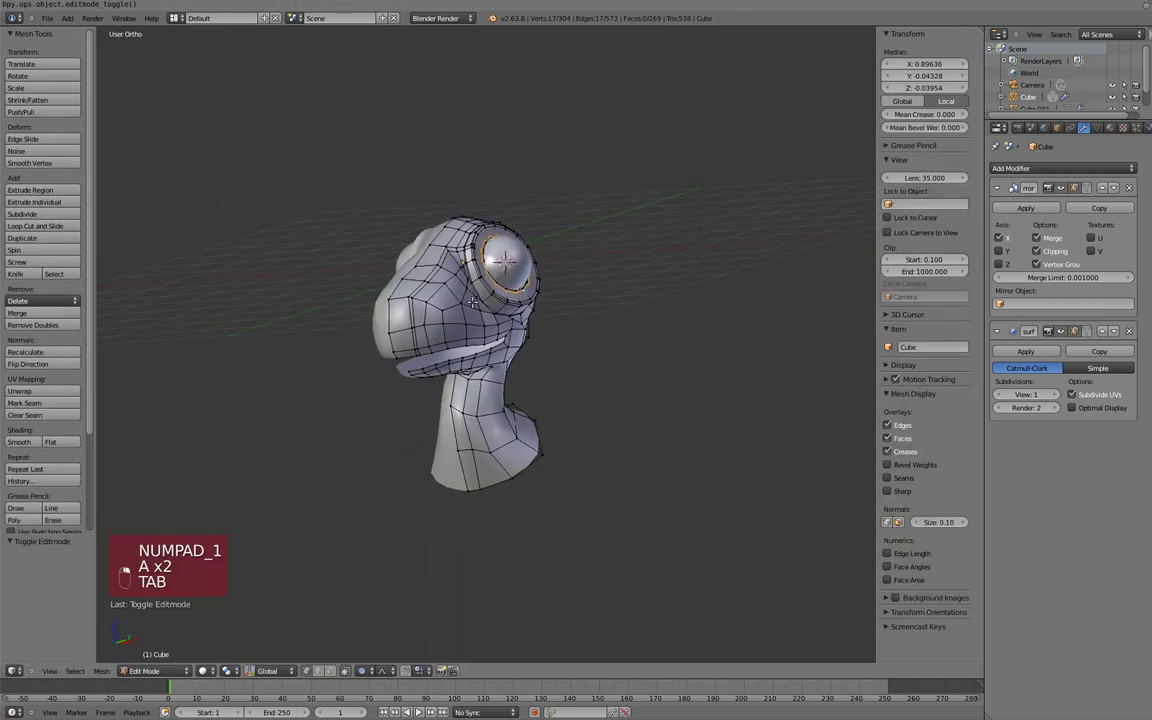
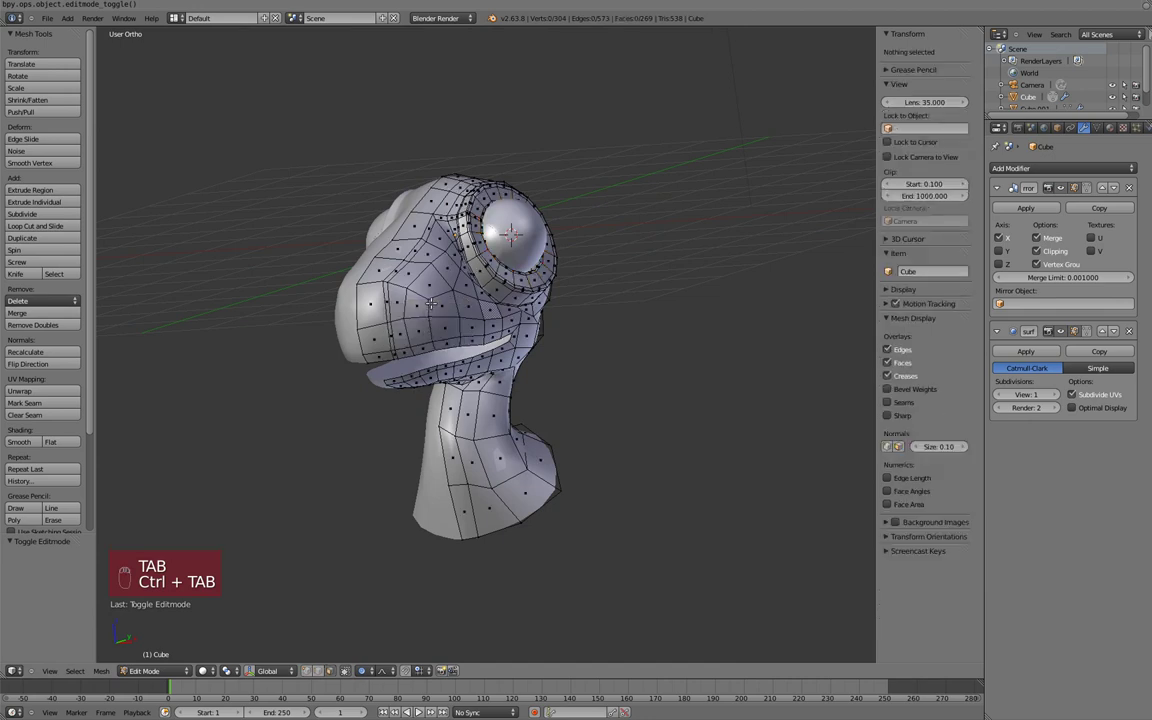
# Step: Extrude a snout face, shrink it to about two thirds and push it inward as a nostril hollow
pyautogui.press('e')
pyautogui.press('s')
pyautogui.press('o')
pyautogui.press('s')
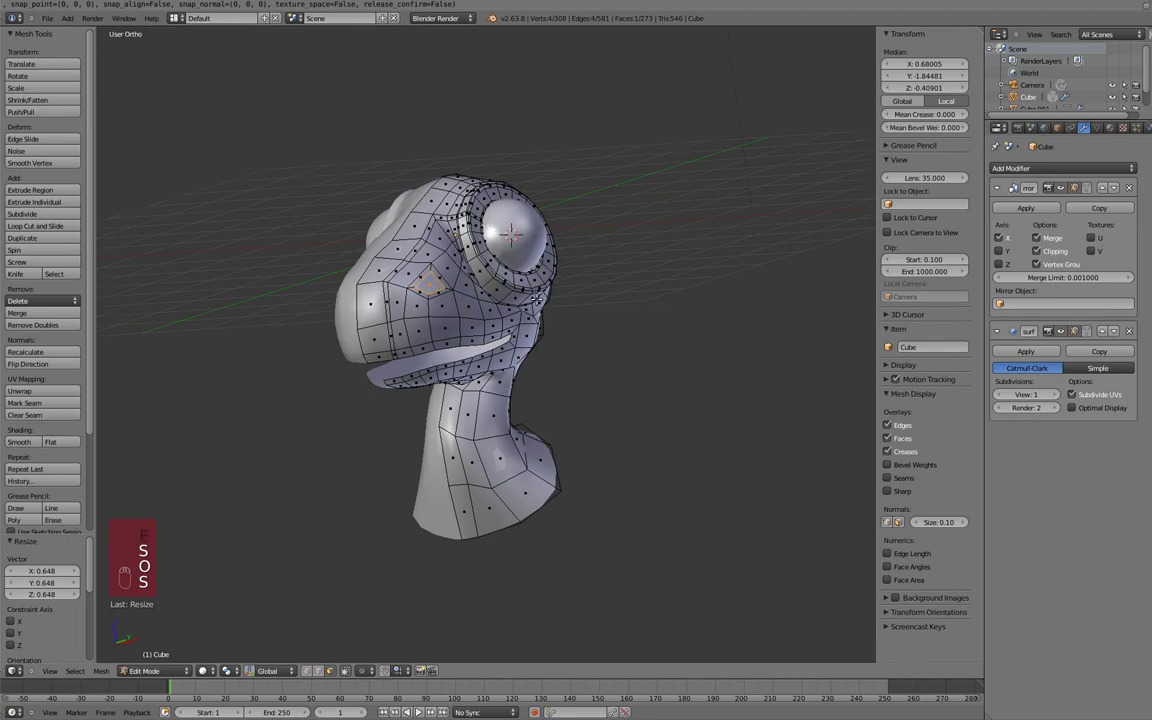
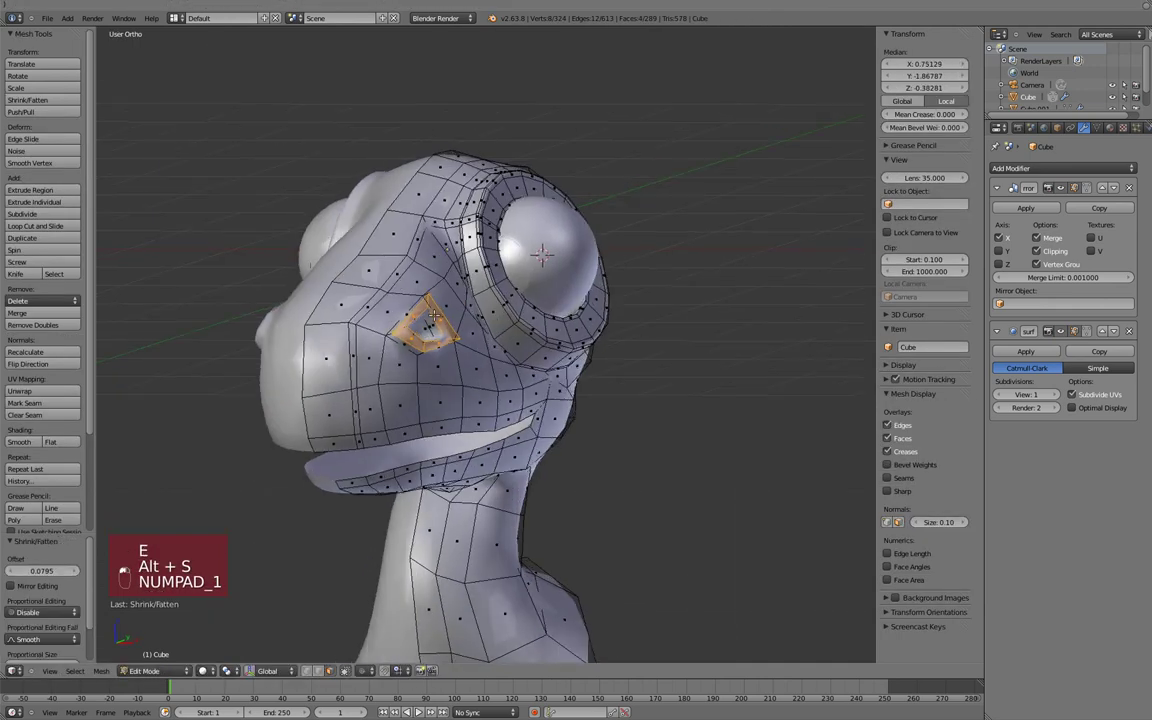
pyautogui.press('c')
pyautogui.press('z')
pyautogui.press('c')
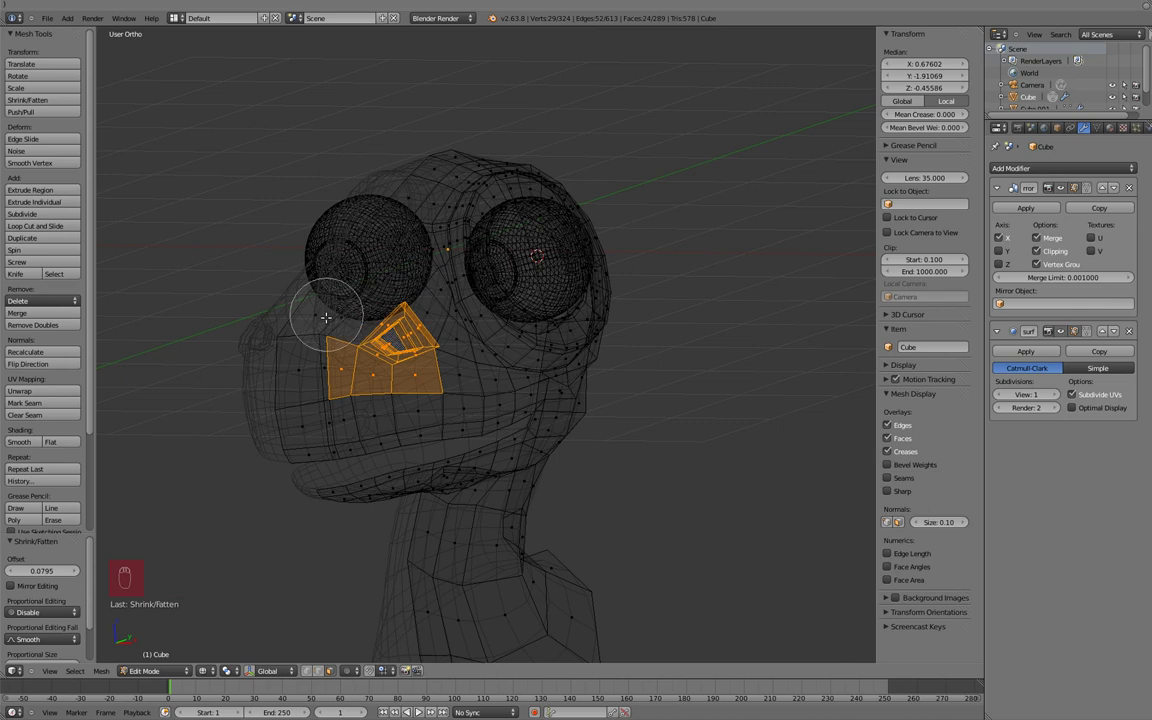
# Step: Reposition the nostril faces on the snout in wireframe from the front view
pyautogui.press('KP_1')
pyautogui.press('z')
pyautogui.press('g')
pyautogui.press('r')
pyautogui.press('g')
pyautogui.press('r')
pyautogui.press('g')
pyautogui.press('r')
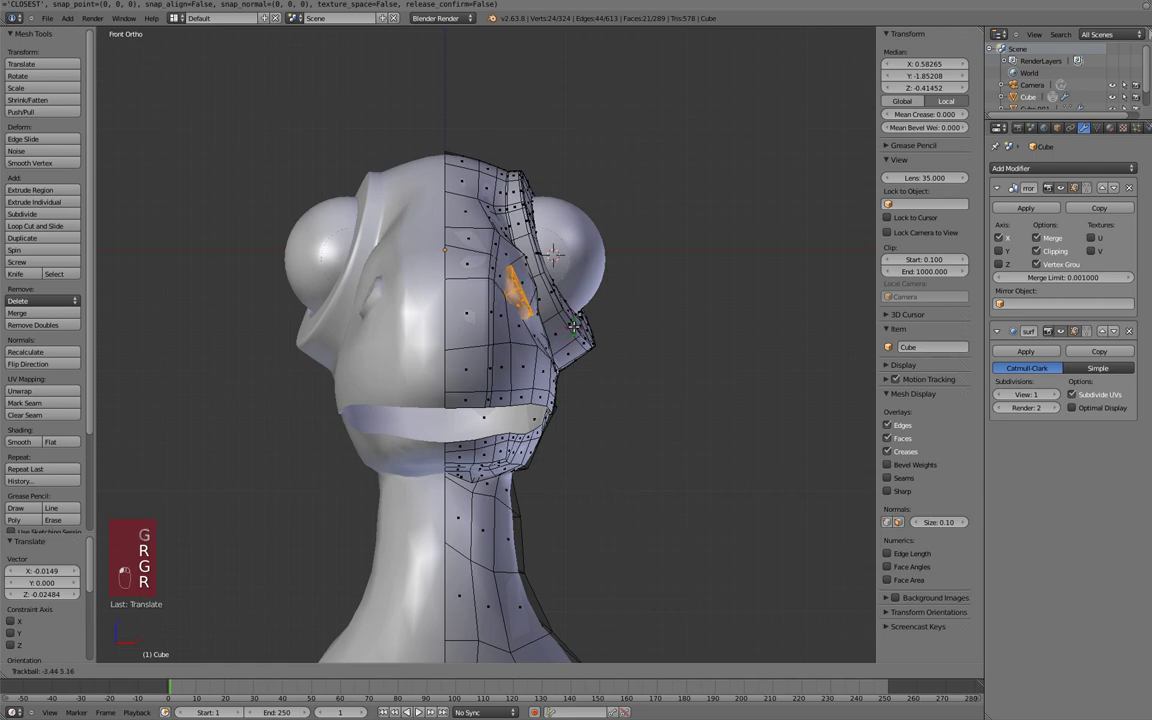
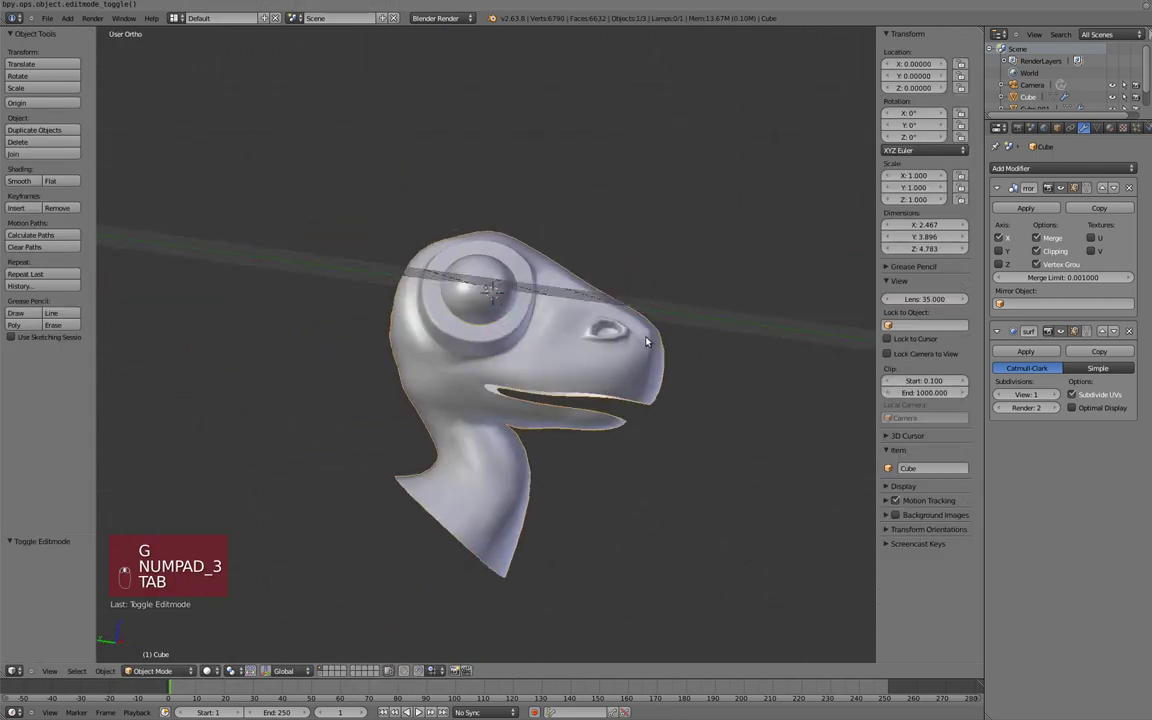
# Step: Extrude the mouth edge loop and pull the new rim inward with Alt+S
pyautogui.press('KP_3')
pyautogui.press('Tab')
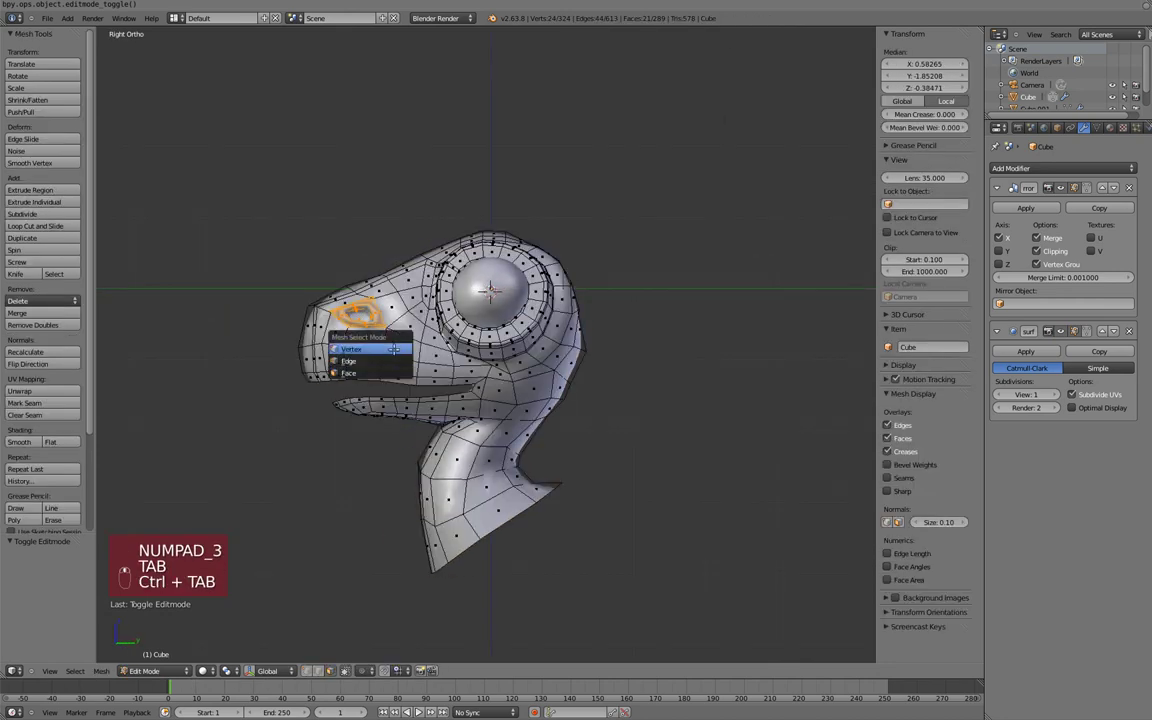
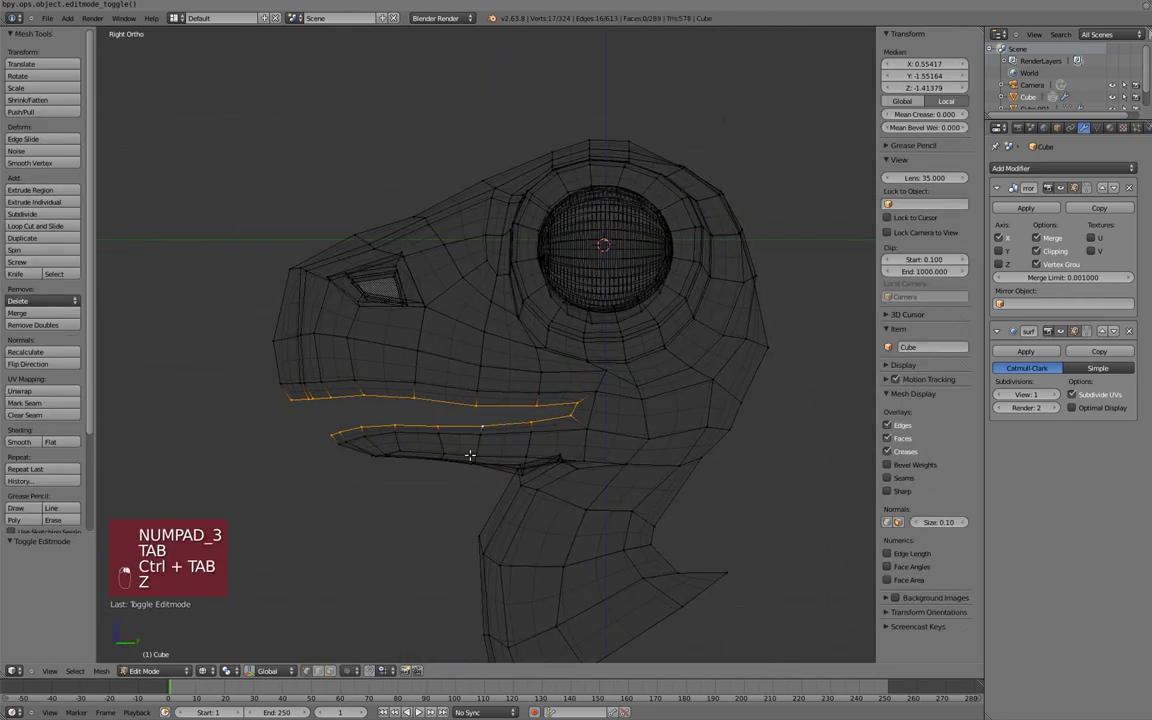
pyautogui.press('e')
pyautogui.press('alt+s')
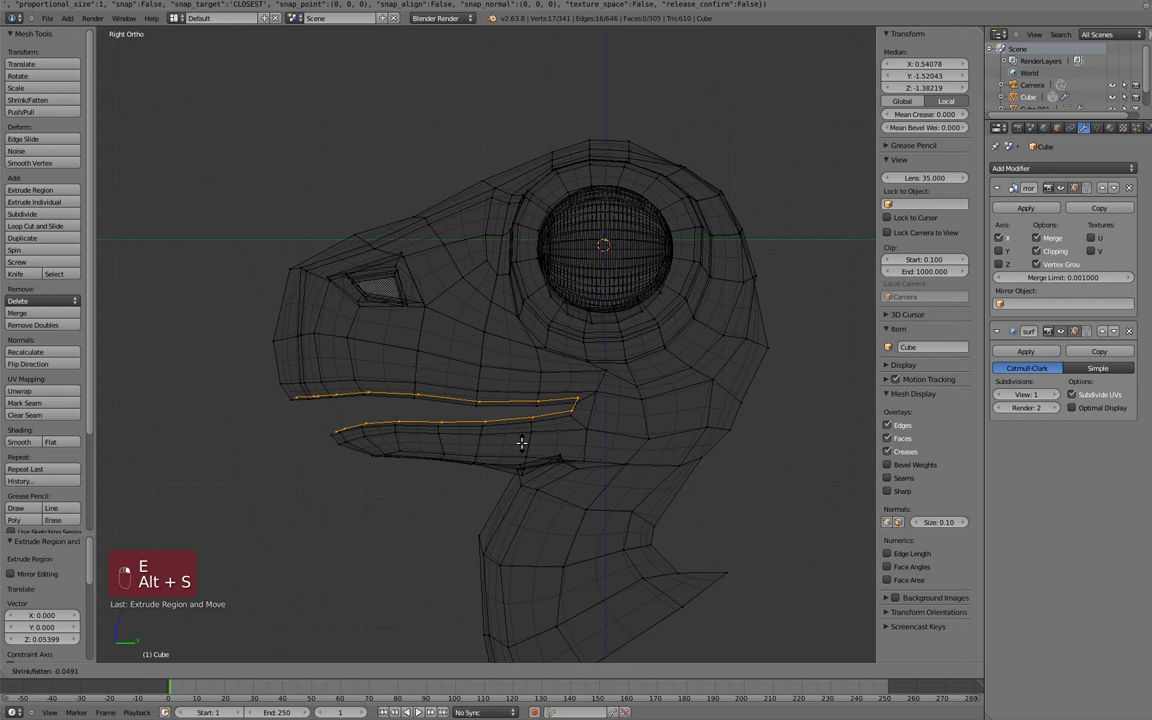
pyautogui.press('alt+s')
pyautogui.press('KP_1')
pyautogui.press('alt+s')
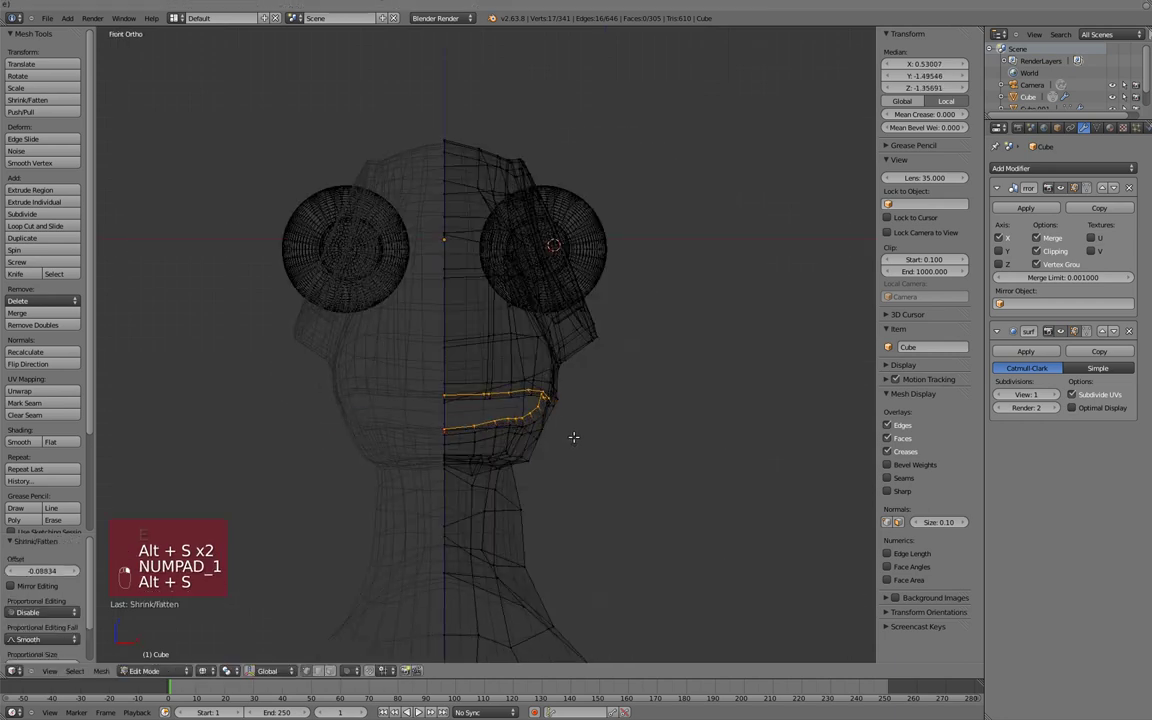
# Step: Shrink and shift the inner mouth edges into a slit, checking front and side views
pyautogui.press('s')
pyautogui.press('g')
pyautogui.press('KP_3')
pyautogui.press('KP_1')
pyautogui.press('s')
pyautogui.press('Tab')
pyautogui.press('z')
pyautogui.press('Tab')
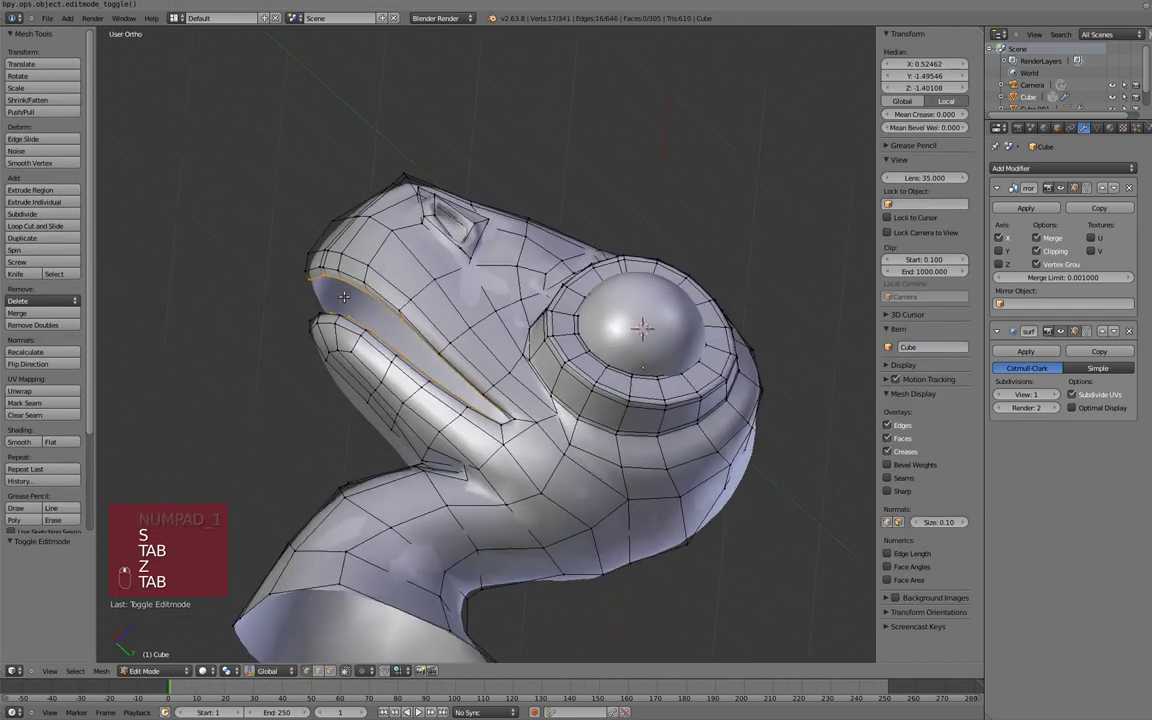
# Step: Deselect everything and inspect the mouth rim on the smoothed surface from the side
pyautogui.press('KP_3')
pyautogui.press('a')
pyautogui.press('z')
pyautogui.press('c')
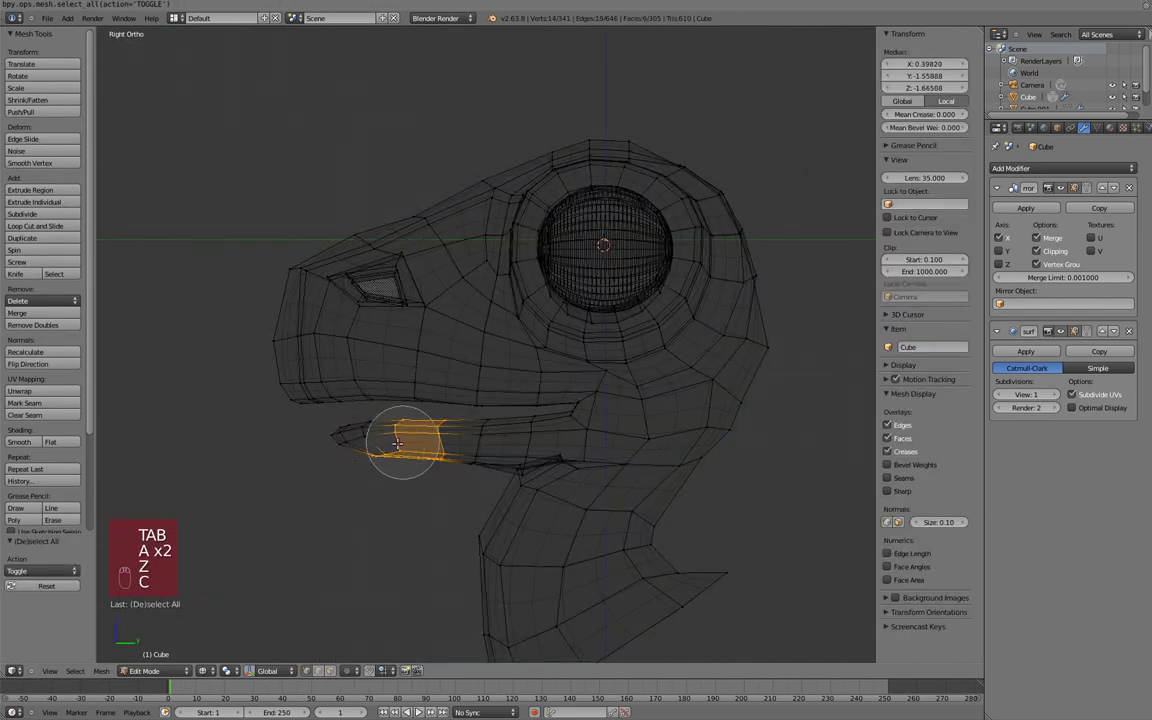
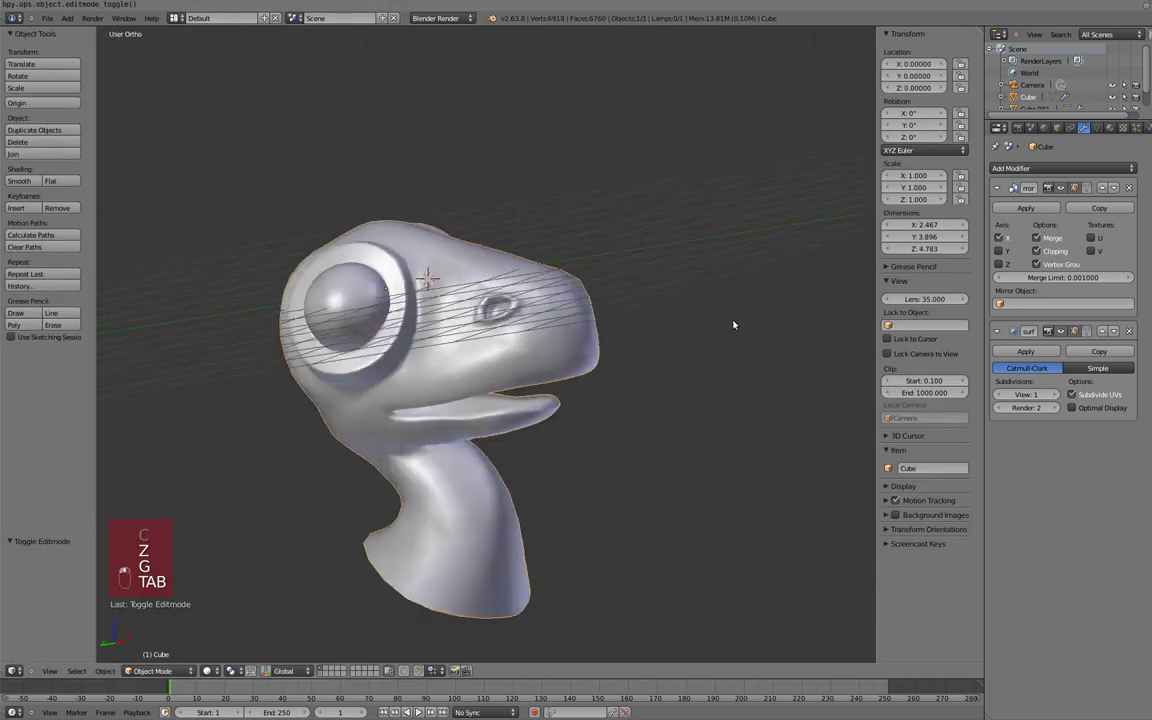
# Step: Move the vertices at and below the mouth corner from the side view
pyautogui.press('KP_3')
pyautogui.press('Tab')
pyautogui.press('z')
pyautogui.press('z')
pyautogui.press('g')
pyautogui.press('o')
pyautogui.press('g')
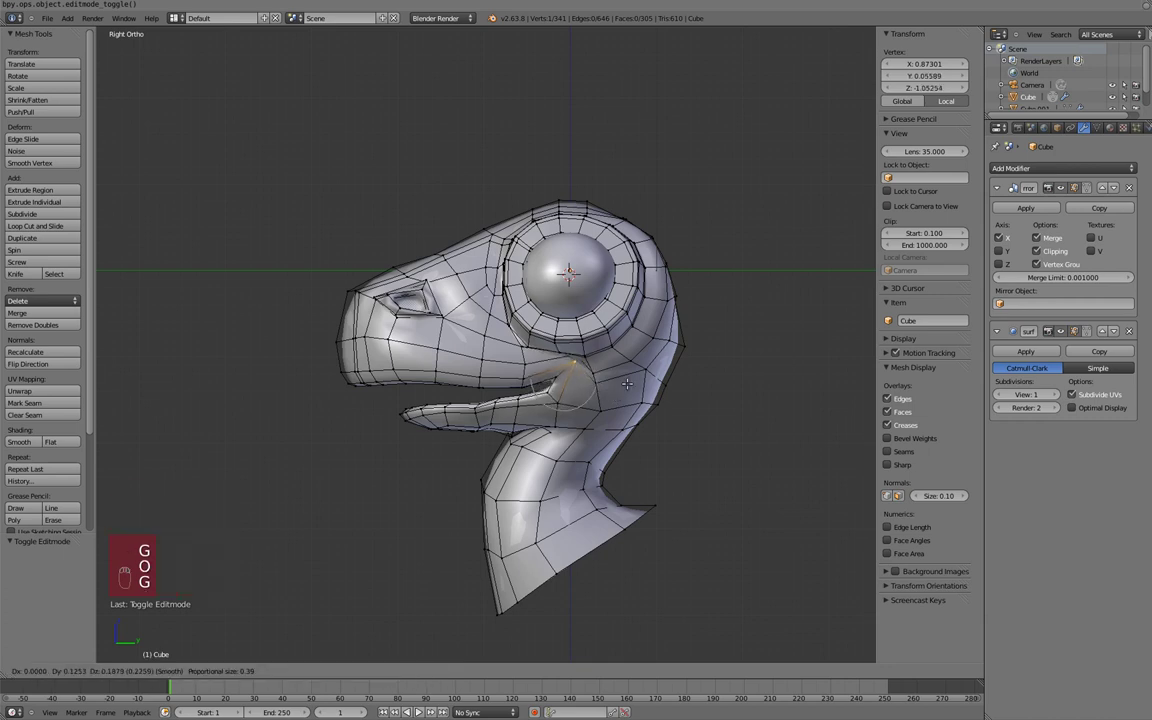
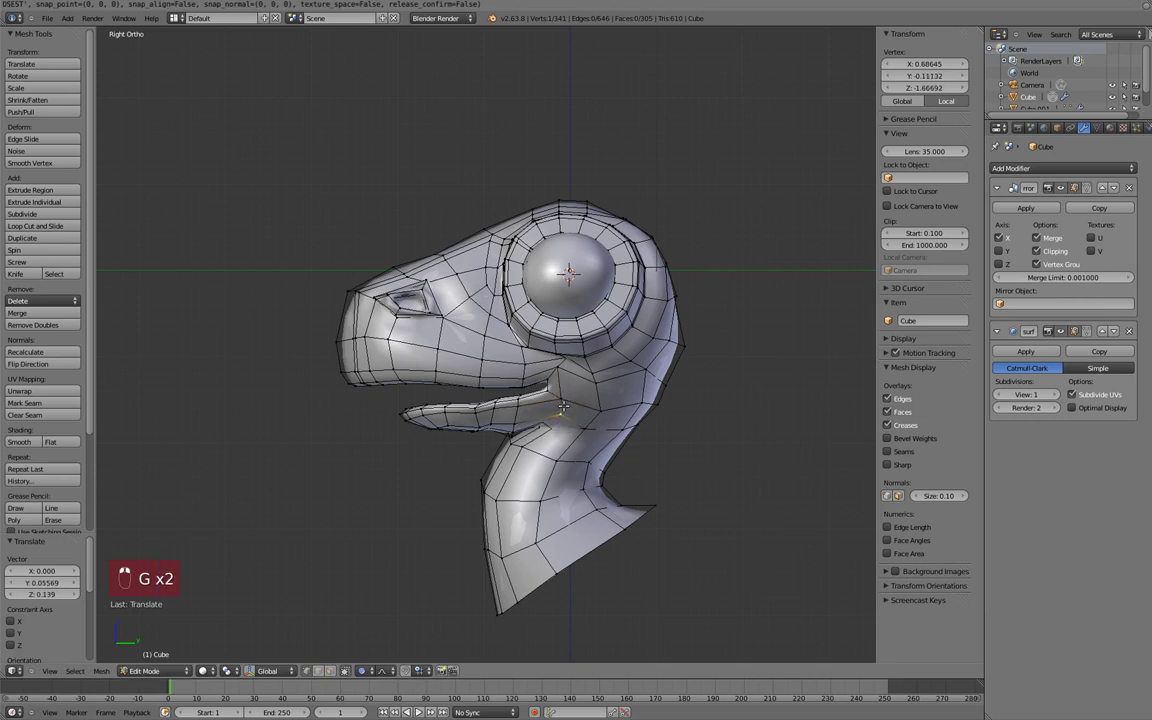
pyautogui.press('Tab')
# Step: Reshape the jaw and the area under the mouth by moving its vertices
pyautogui.press('Tab')
pyautogui.press('g')
pyautogui.press('g')
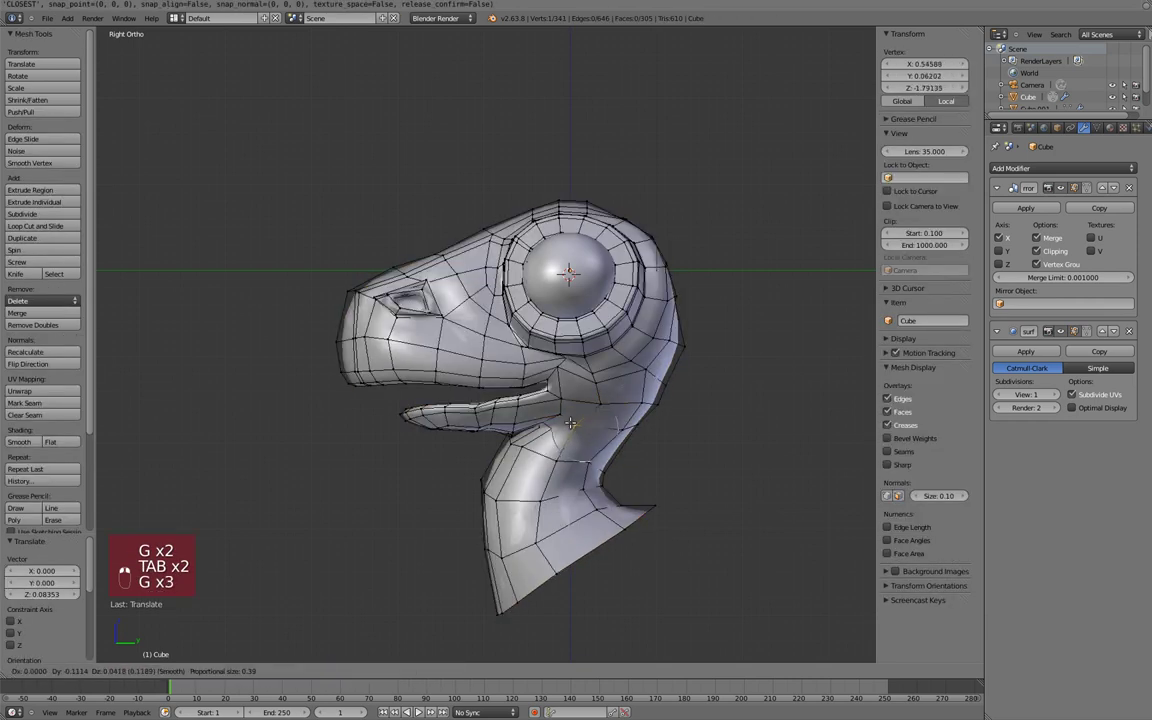
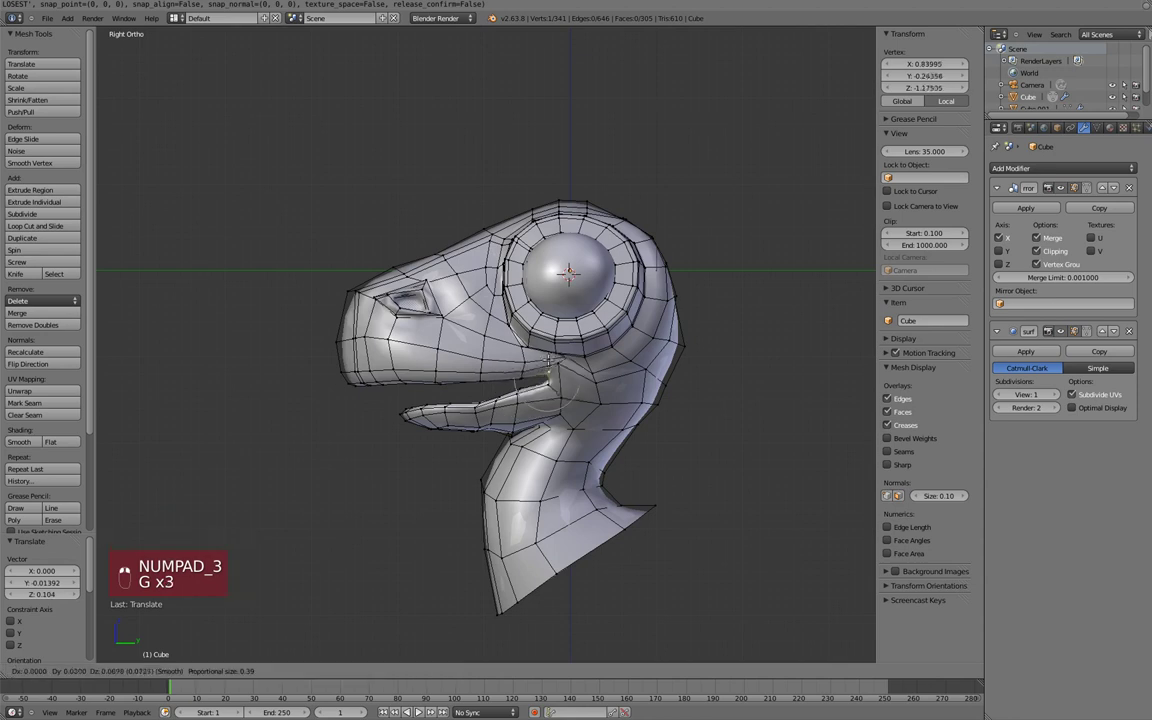
pyautogui.press('g')
pyautogui.press('g')
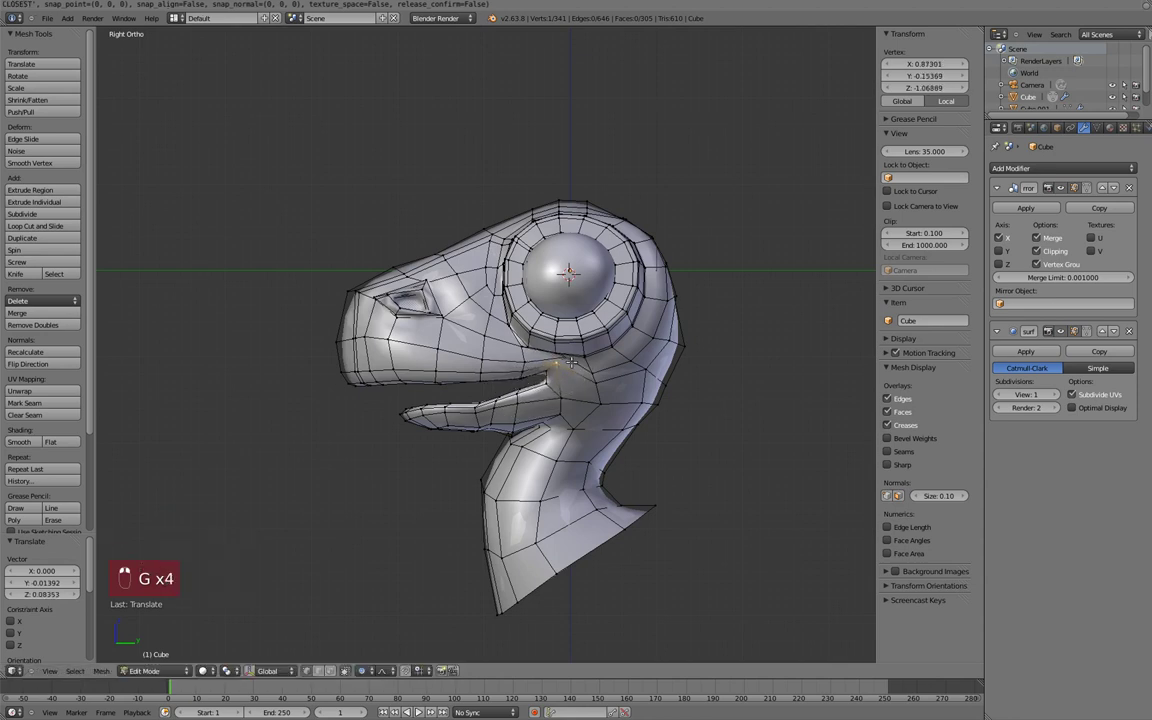
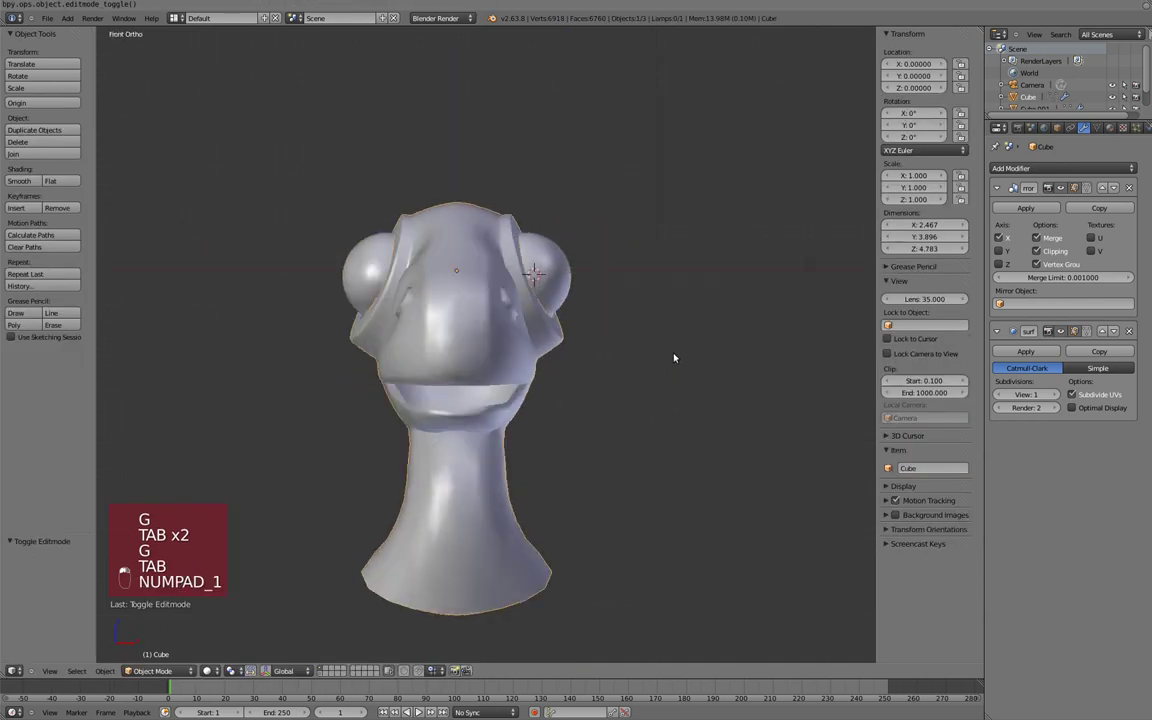
# Step: Keep nudging jaw and cheek vertices, toggling to Object Mode to check the smoothed shape
pyautogui.press('KP_3')
pyautogui.press('Tab')
pyautogui.press('g')
pyautogui.press('g')
pyautogui.press('g')
pyautogui.press('Tab')
pyautogui.press('Tab')
pyautogui.press('g')
pyautogui.press('Tab')
pyautogui.press('Tab')
pyautogui.press('g')
pyautogui.press('g')
pyautogui.press('g')
# Step: Push the side of the face outward with proportional falloff from the front view
pyautogui.press('KP_1')
pyautogui.press('Tab')
pyautogui.middleClick(153, 568)
pyautogui.press('KP_1')
pyautogui.press('Tab')
pyautogui.press('g')
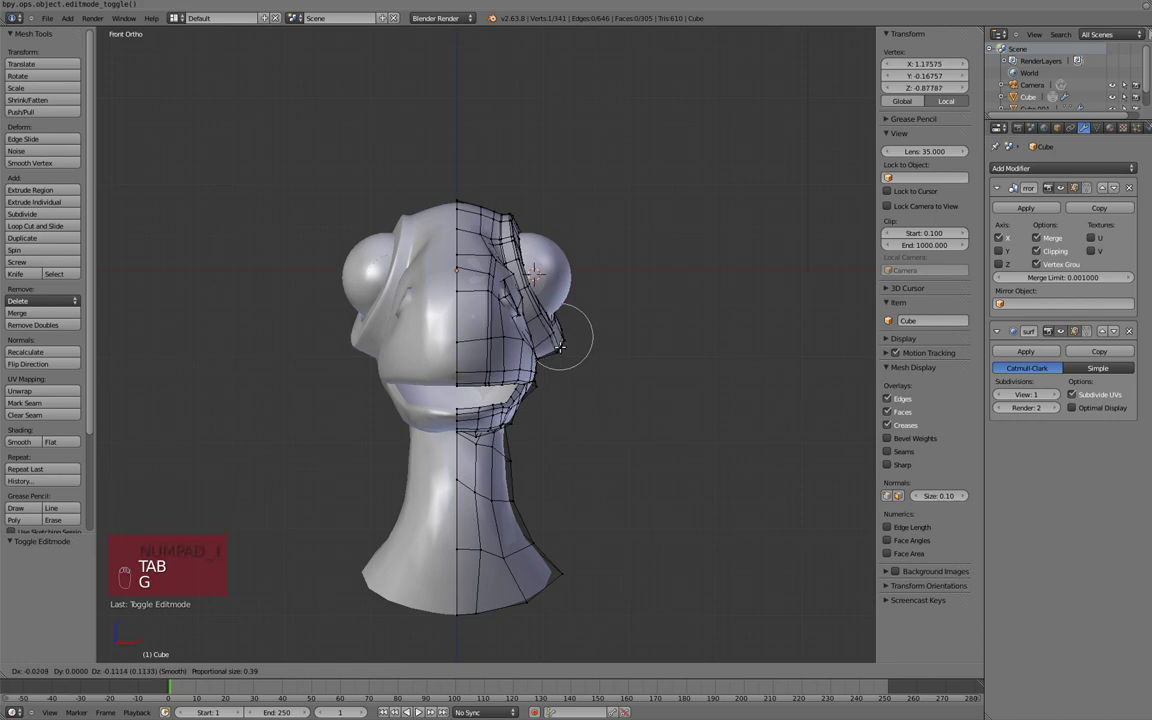
pyautogui.press('g')
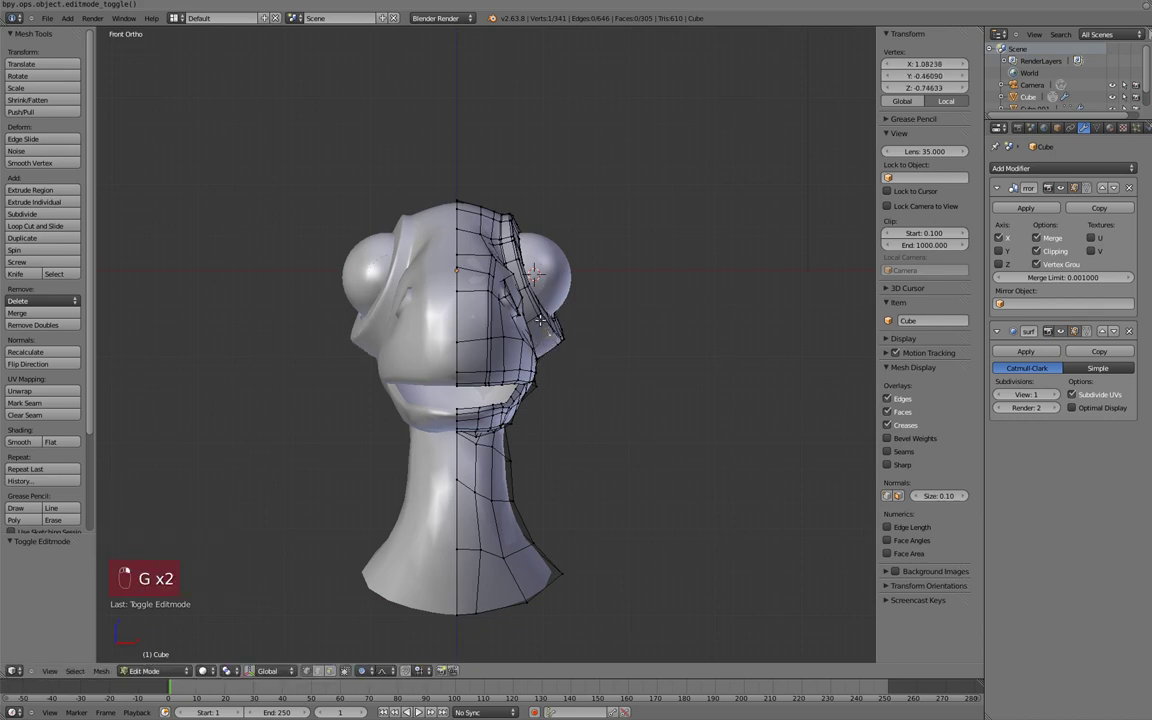
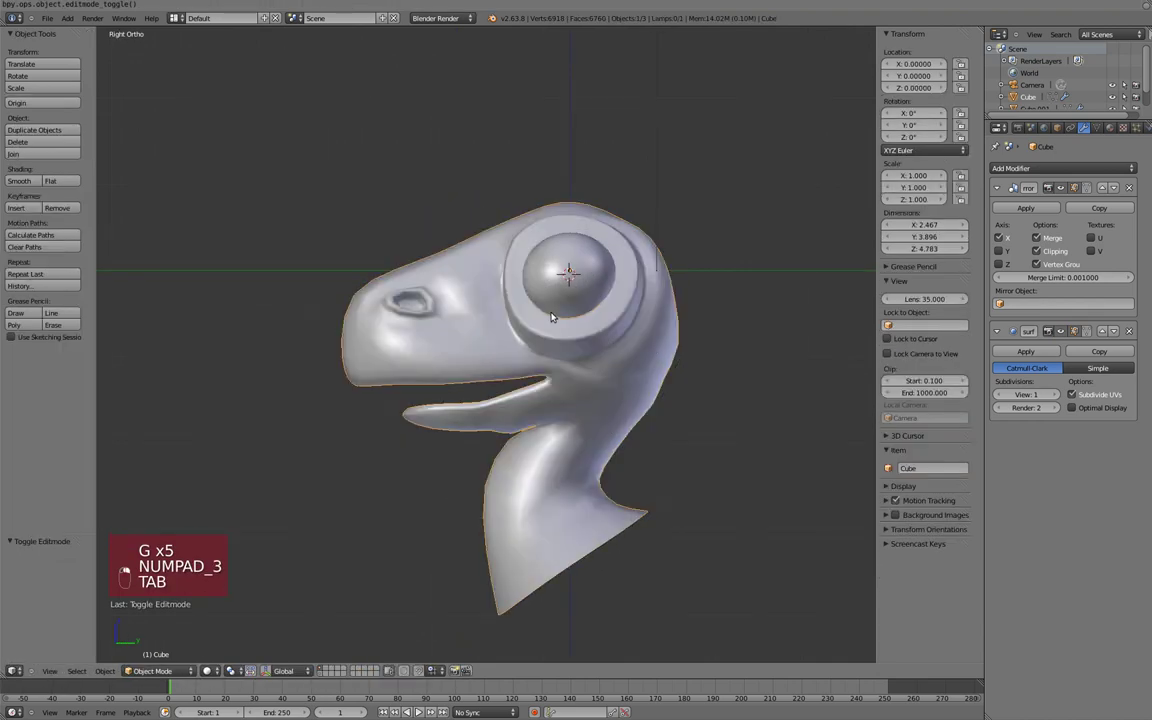
# Step: Select the snout faces in Edit Mode and scale/move them to reshape the snout
pyautogui.press('Tab')
pyautogui.press('g')
pyautogui.press('Tab')
pyautogui.press('Tab')
pyautogui.press('z')
pyautogui.press('a')
pyautogui.press('c')
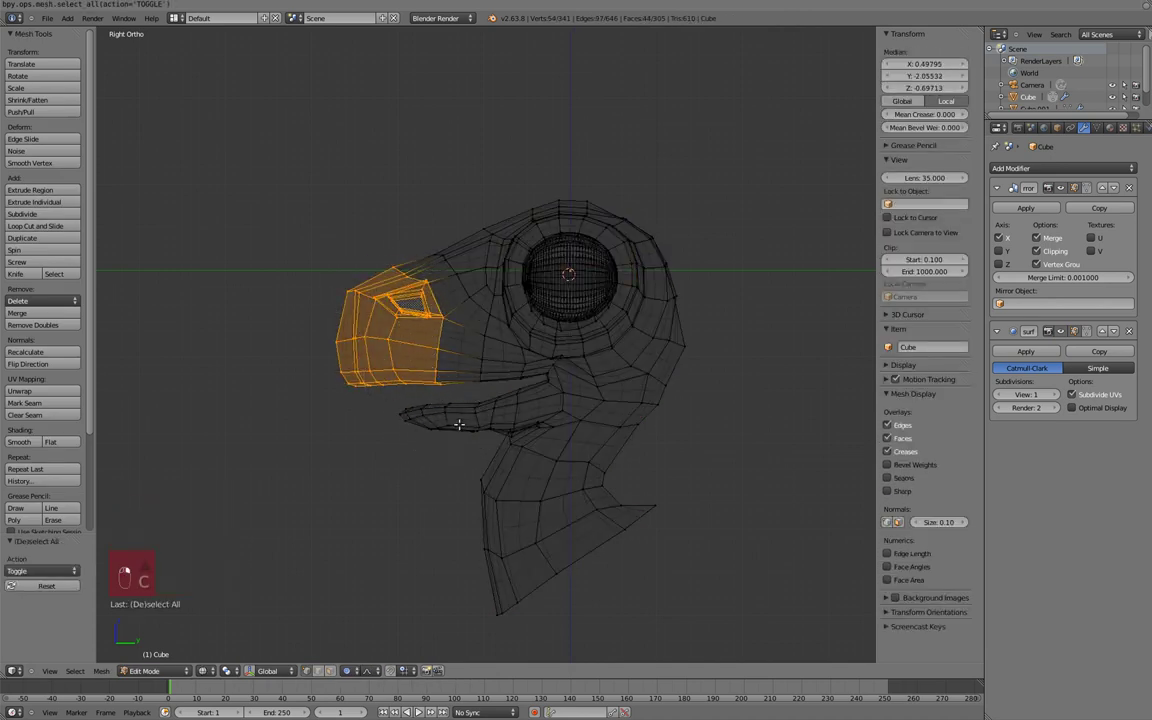
pyautogui.press('z')
pyautogui.press('g')
pyautogui.press('r')
pyautogui.press('g')
pyautogui.press('Tab')
pyautogui.press('KP_3')
pyautogui.press('Tab')
pyautogui.press('g')
pyautogui.press('r')
pyautogui.press('g')
# Step: Preview the smoothed snout, undo/redo to settle its shape, then deselect everything
pyautogui.press('Tab')
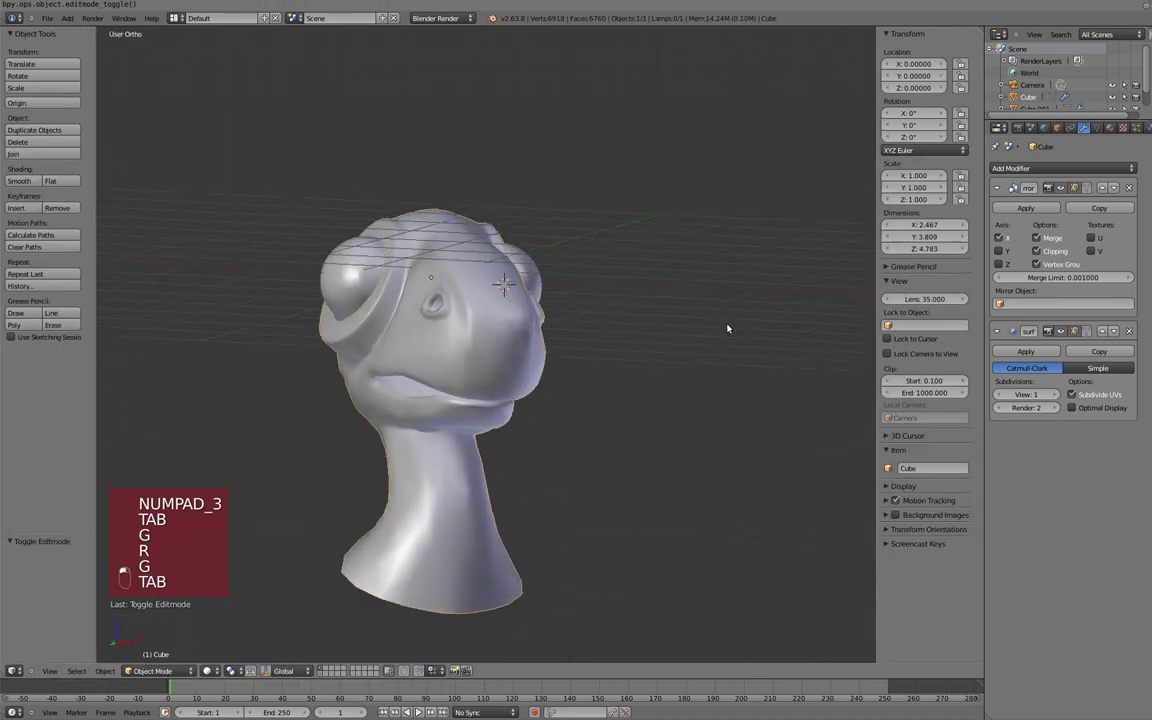
pyautogui.press('KP_3')
pyautogui.press('Tab')
pyautogui.press('ctrl+shift+z')
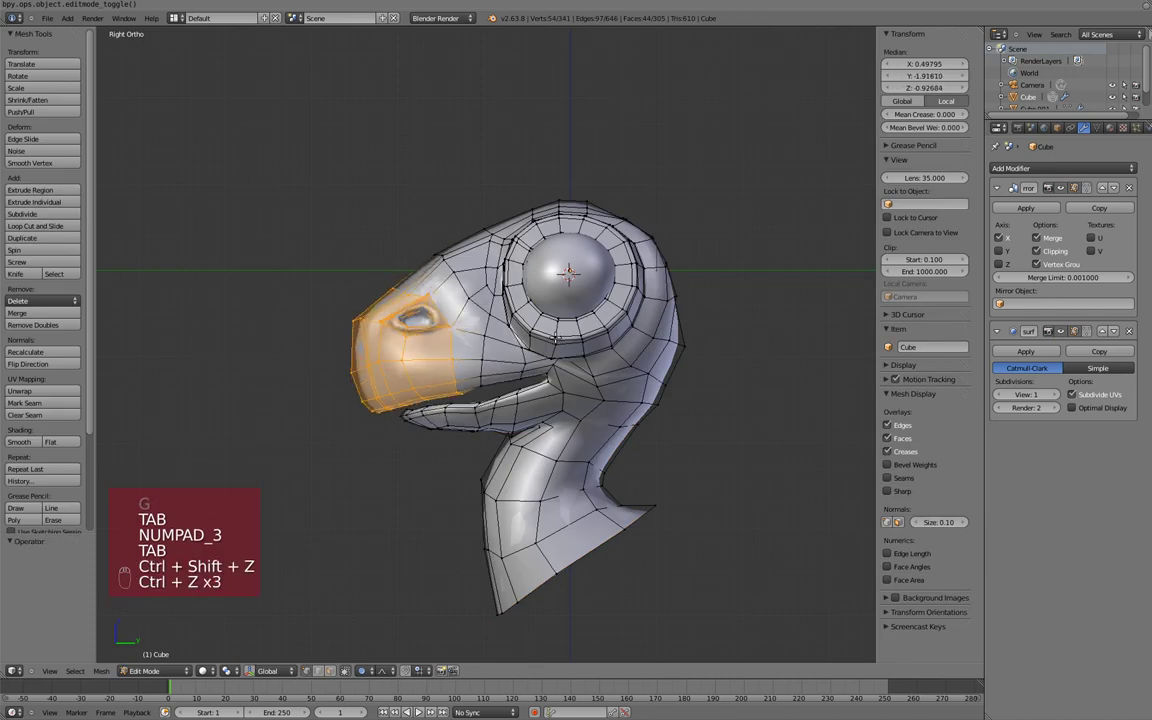
pyautogui.press('ctrl+z')
pyautogui.press('ctrl+z')
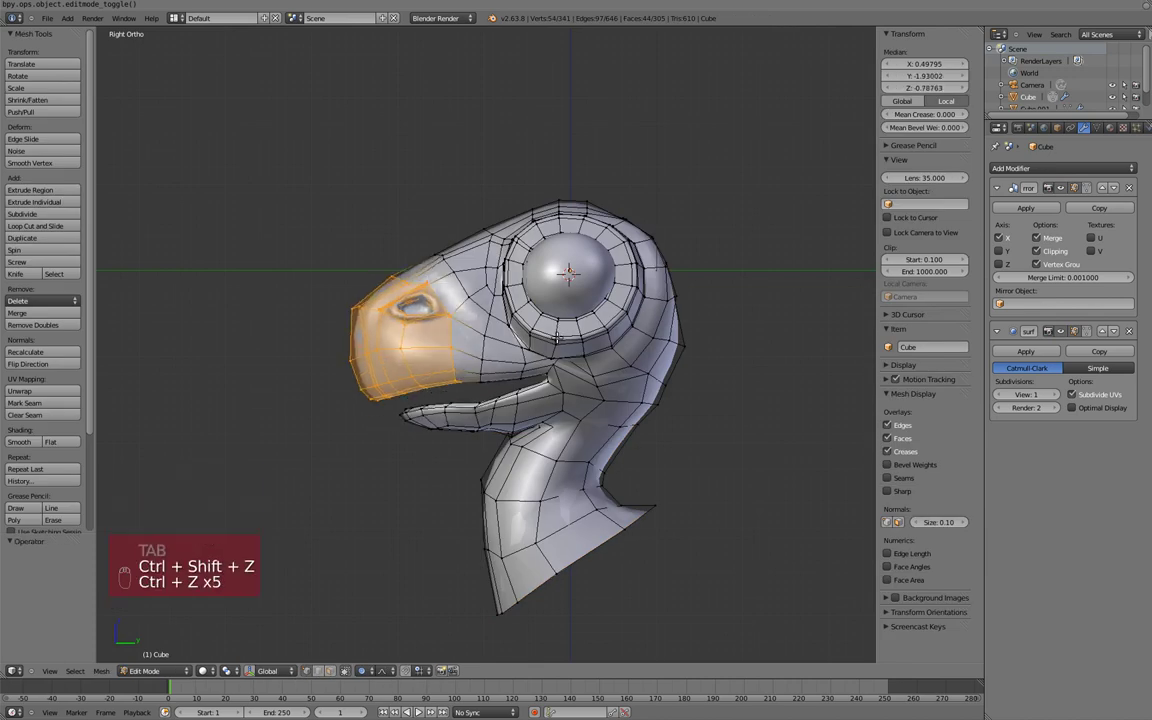
pyautogui.press('o')
pyautogui.press('g')
pyautogui.press('r')
pyautogui.press('g')
# Step: Circle-select the lower jaw band and pull it back toward the cheek, checking on the smoothed head
pyautogui.press('Tab')
pyautogui.press('Tab')
pyautogui.press('z')
pyautogui.press('a')
pyautogui.press('c')
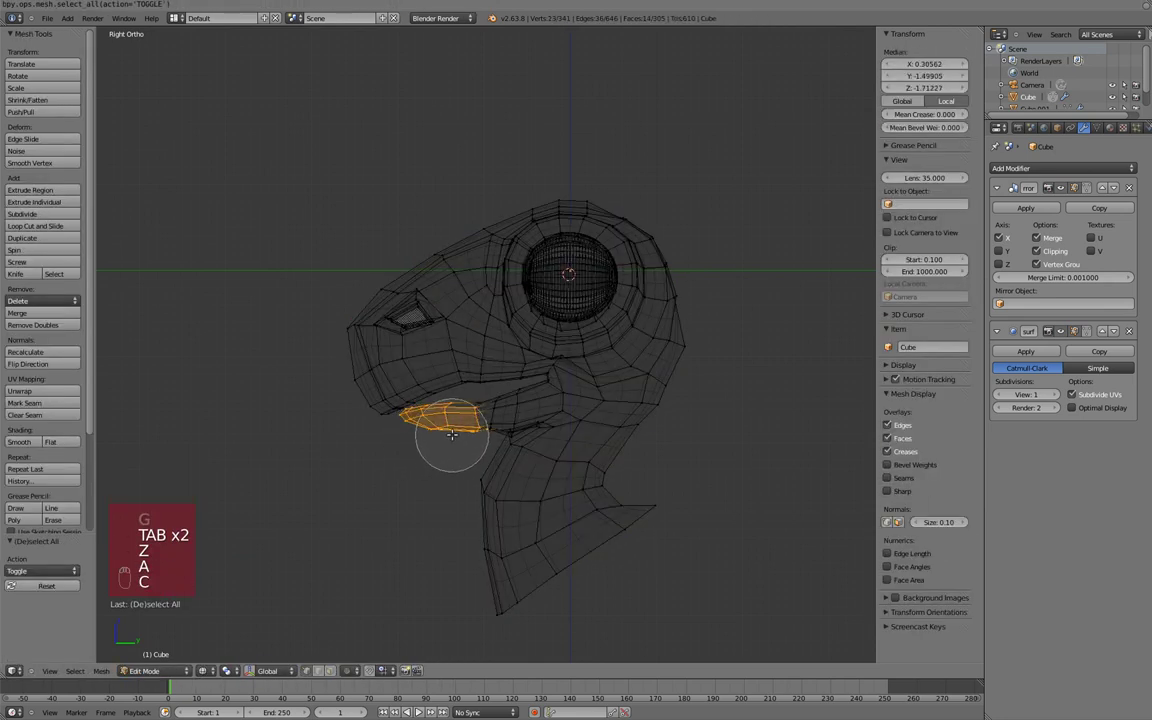
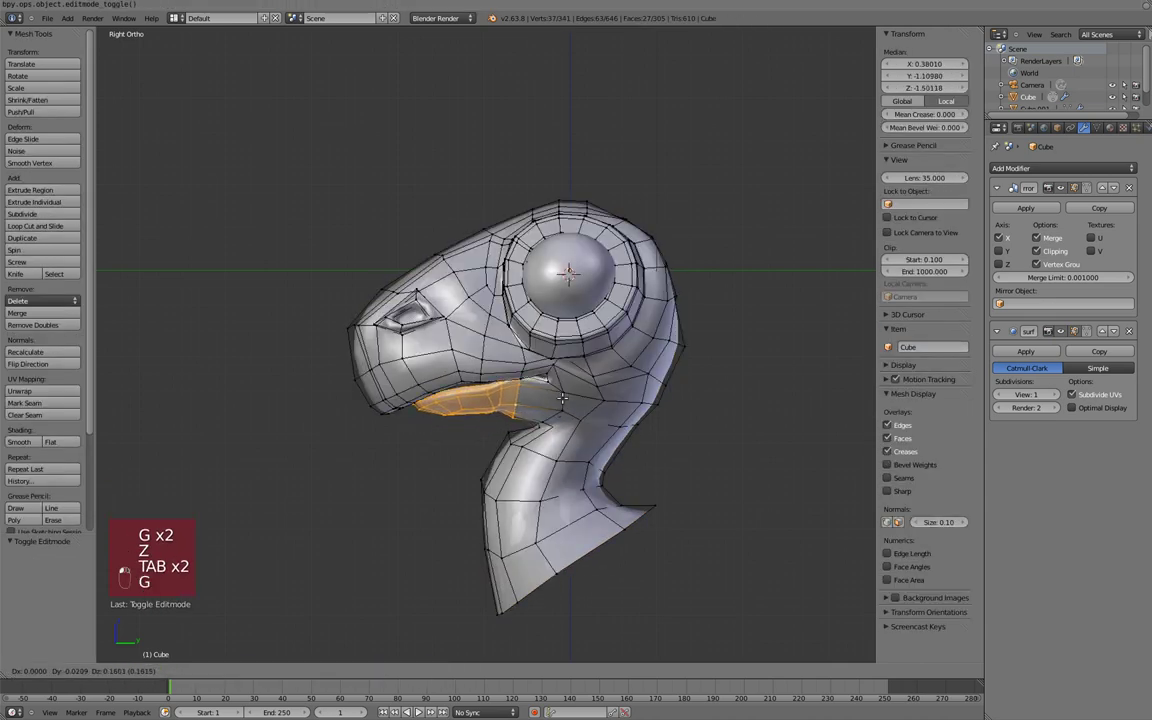
pyautogui.press('r')
pyautogui.press('g')
pyautogui.press('Tab')
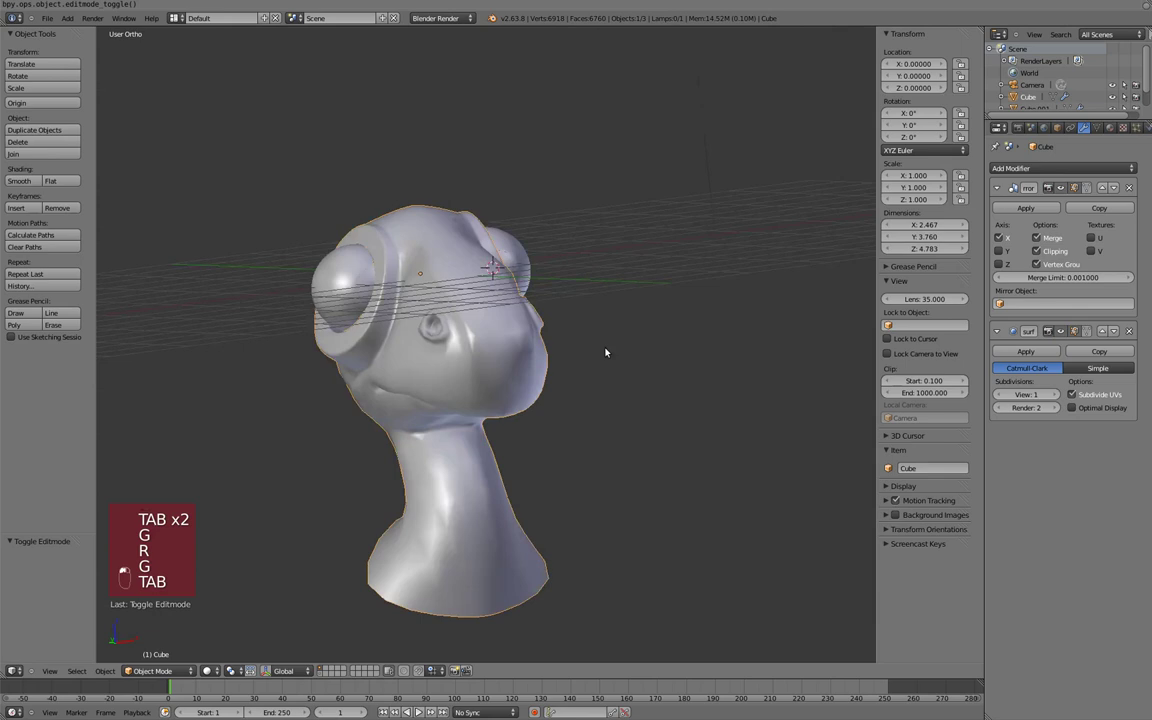
pyautogui.press('KP_3')
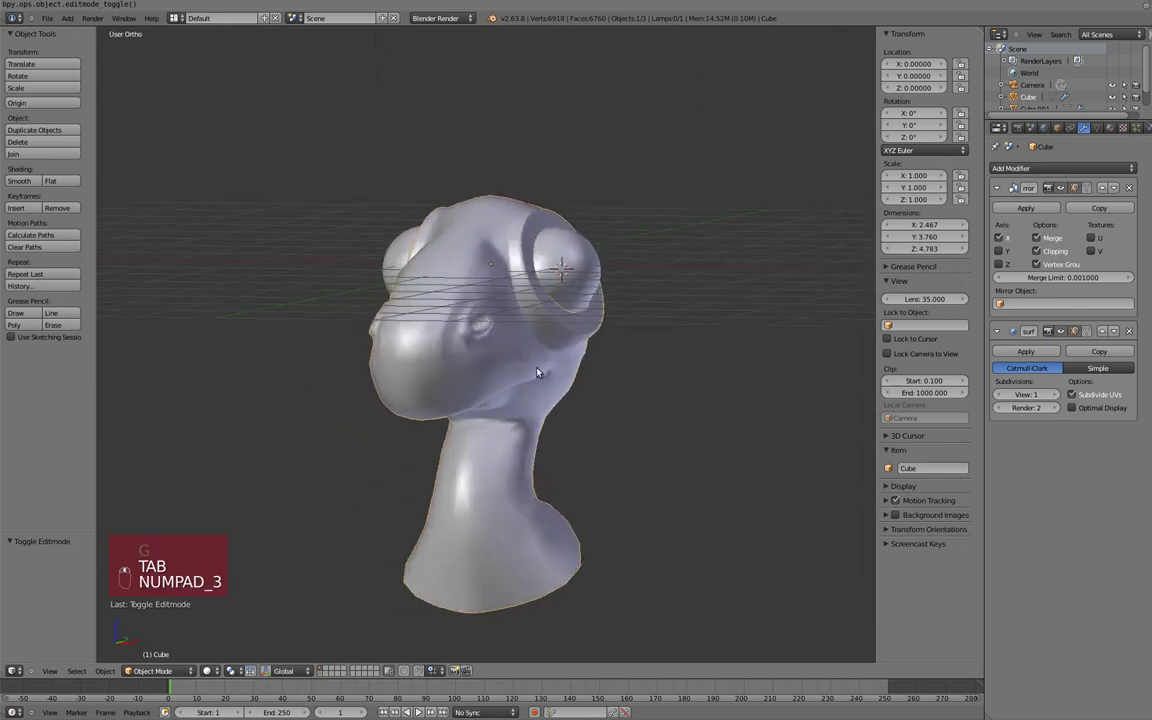
pyautogui.press('KP_3')
# Step: Zoom in on the snout and select just the nostril ring of vertices
pyautogui.press('Tab')
pyautogui.press('z')
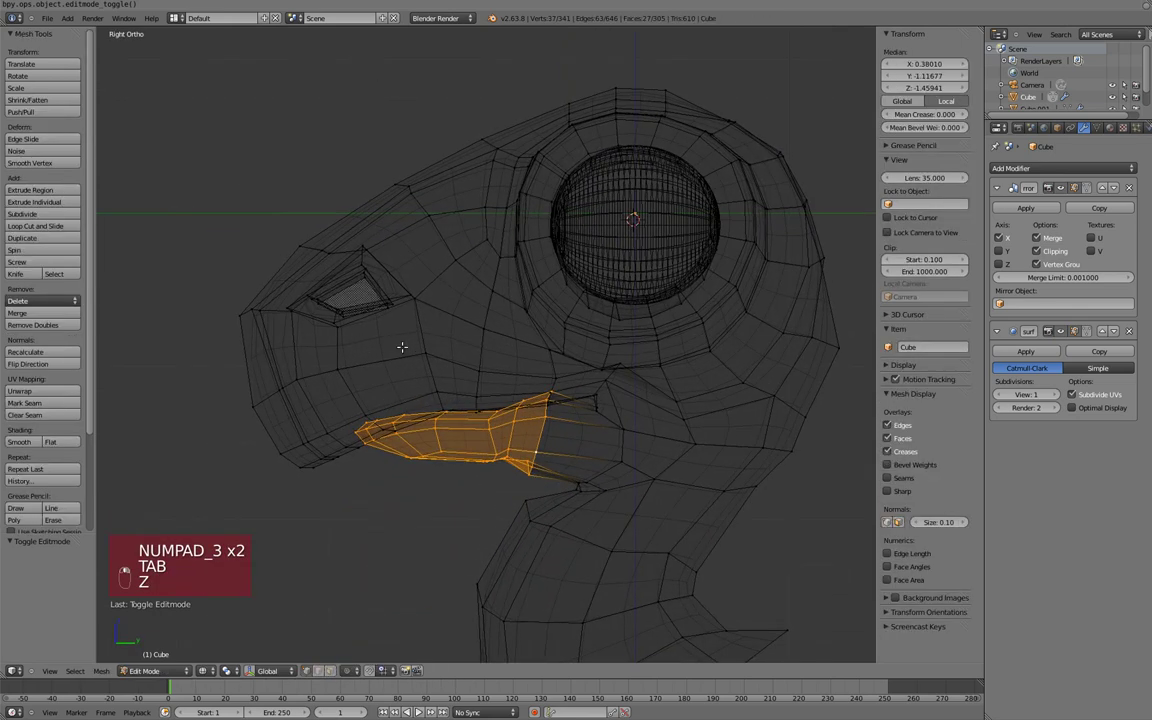
pyautogui.press('a')
pyautogui.press('ctrl+Tab')
pyautogui.press('c')
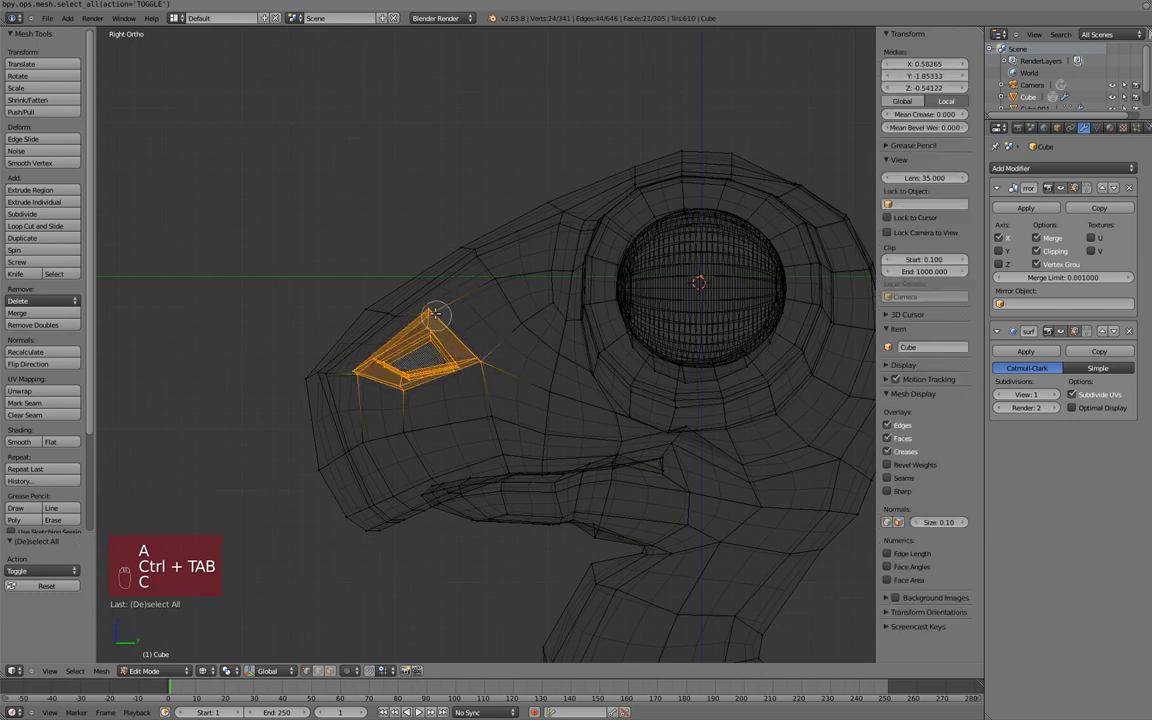
pyautogui.press('z')
pyautogui.press('z')
pyautogui.press('KP_2')
pyautogui.press('z')
pyautogui.press('KP_3')
pyautogui.press('z')
# Step: Scale the nostril opening down, smooth its vertices, and return to Object Mode for the material
pyautogui.press('s')
pyautogui.press('z')
pyautogui.press('s')
pyautogui.press('w')
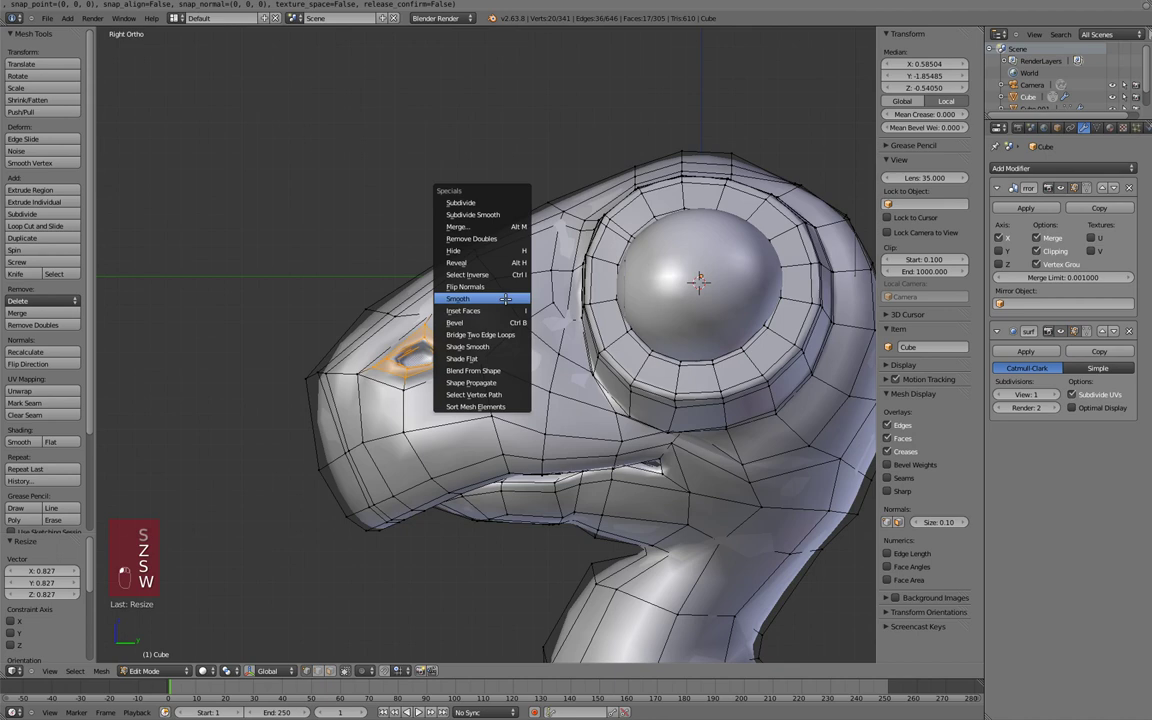
pyautogui.press('w')
pyautogui.press('alt+s')
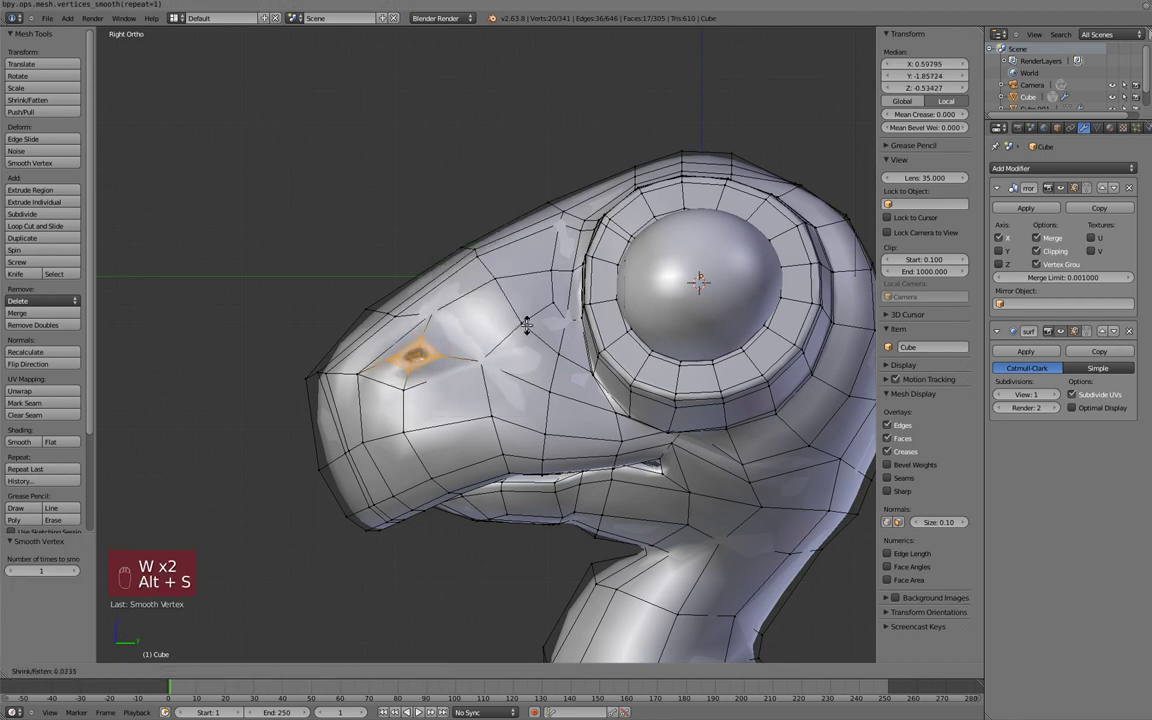
pyautogui.press('s')
pyautogui.press('KP_1')
pyautogui.press('g')
pyautogui.press('r')
pyautogui.press('Tab')
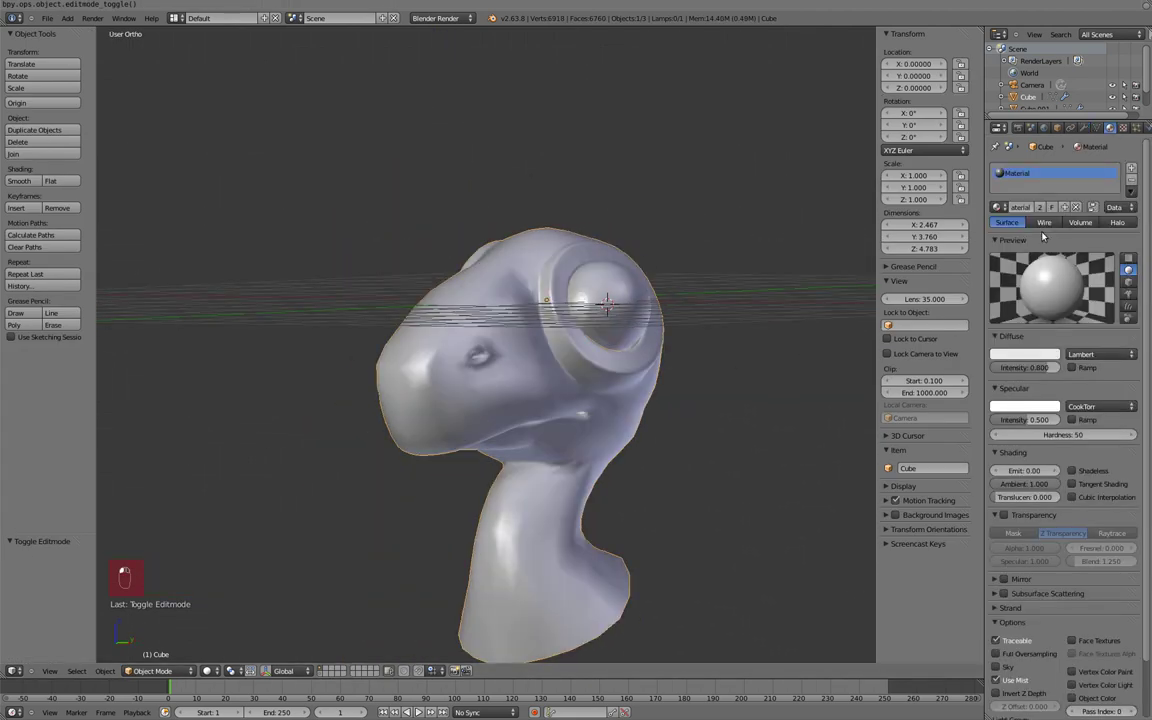
# Step: Switch the viewport to GLSL textured shading and frame the head from the side
pyautogui.press('KP_1')
pyautogui.press('alt+z')
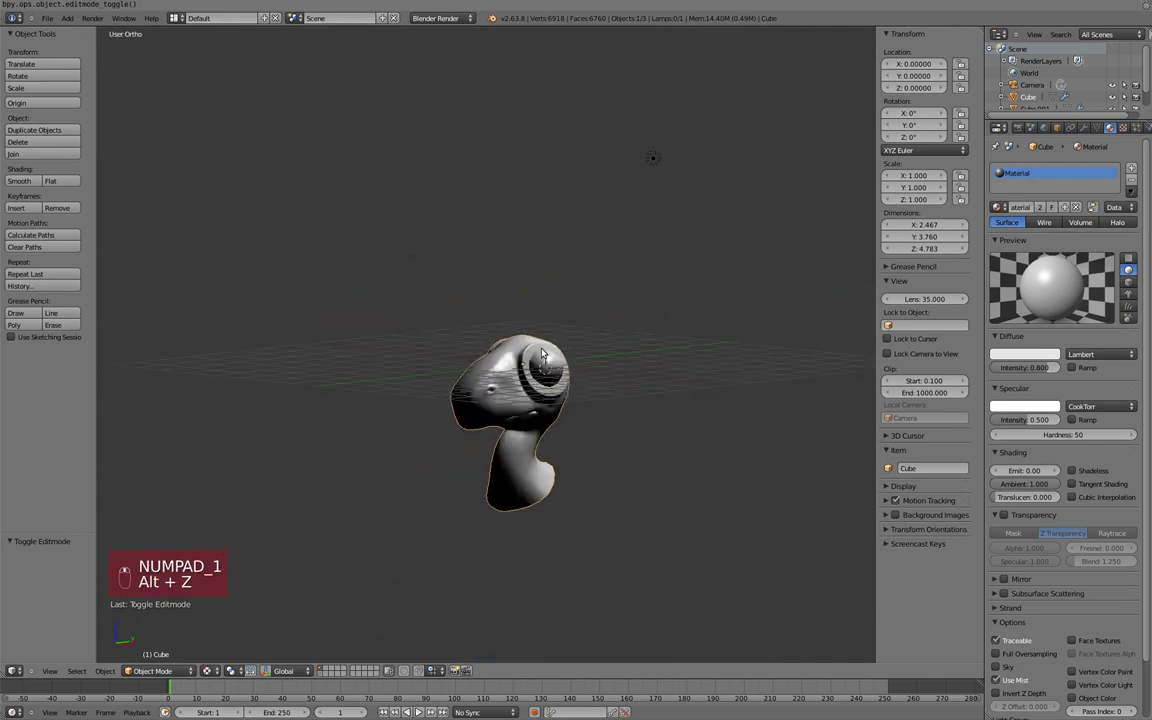
pyautogui.press('KP_3')
pyautogui.press('a')
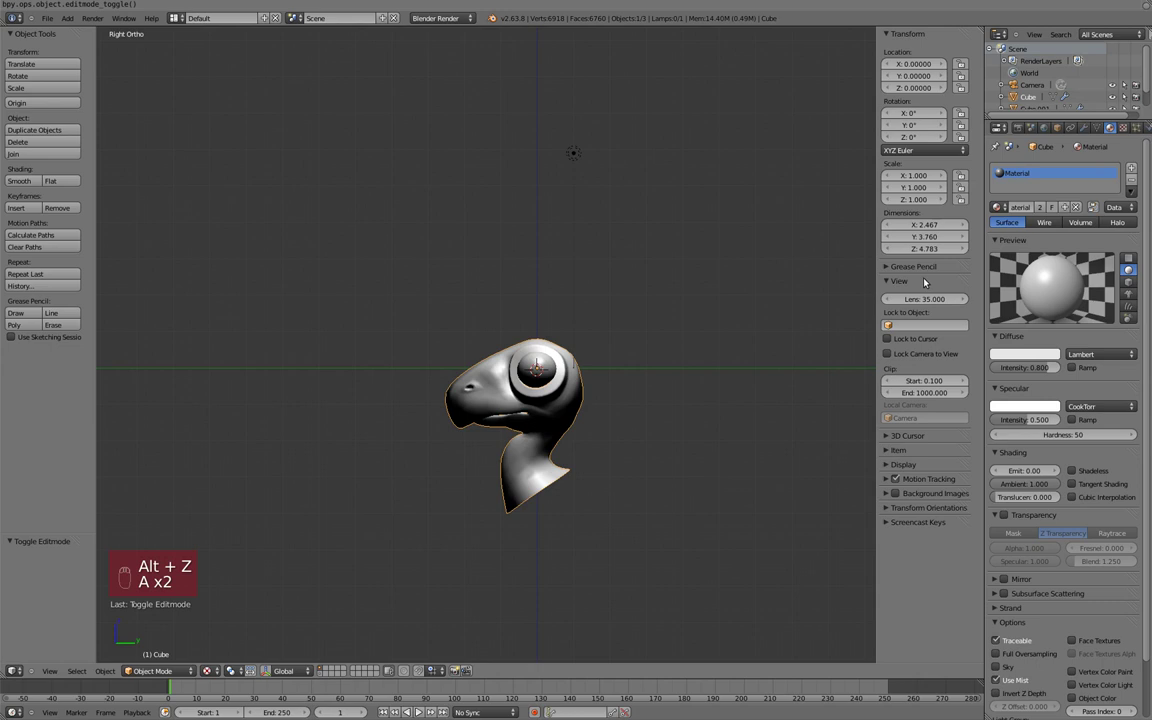
pyautogui.press('a')
pyautogui.press('a')
# Step: Enable the material's Diffuse Ramp and tint a ramp stop toward red
pyautogui.moveTo(927, 471); pyautogui.dragTo(1065, 328)
pyautogui.moveTo(1084, 360); pyautogui.dragTo(995, 398)
pyautogui.moveTo(995, 398); pyautogui.dragTo(1082, 455)
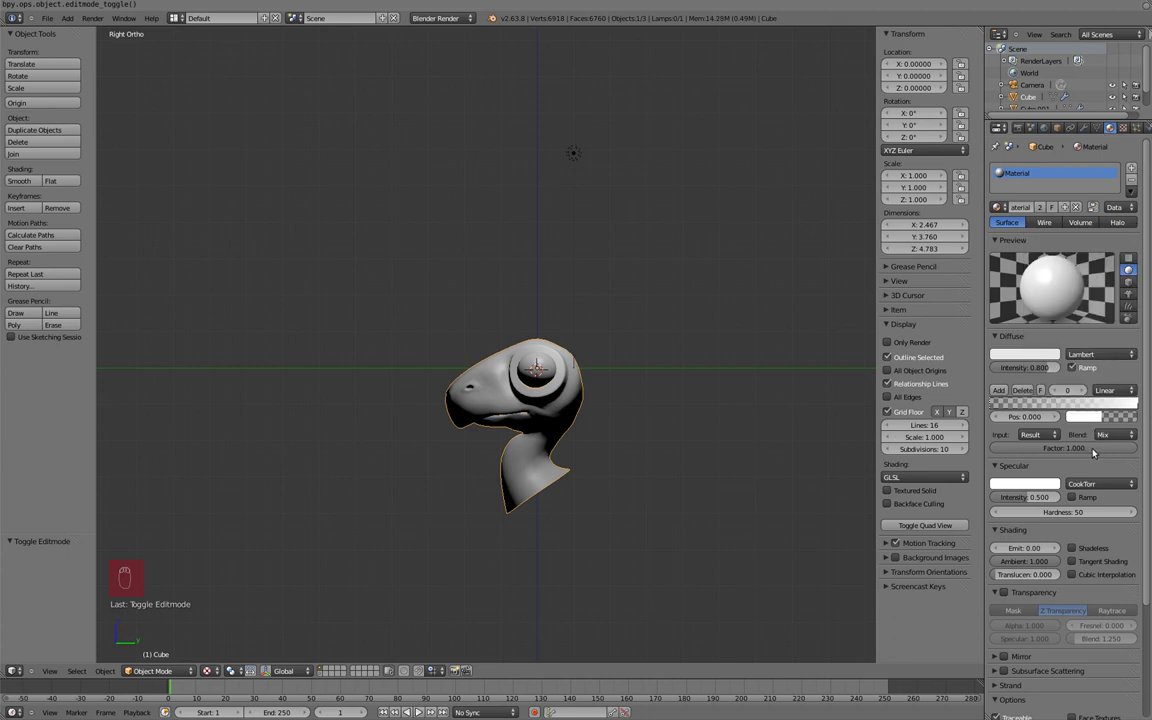
pyautogui.moveTo(1088, 417); pyautogui.dragTo(1080, 395)
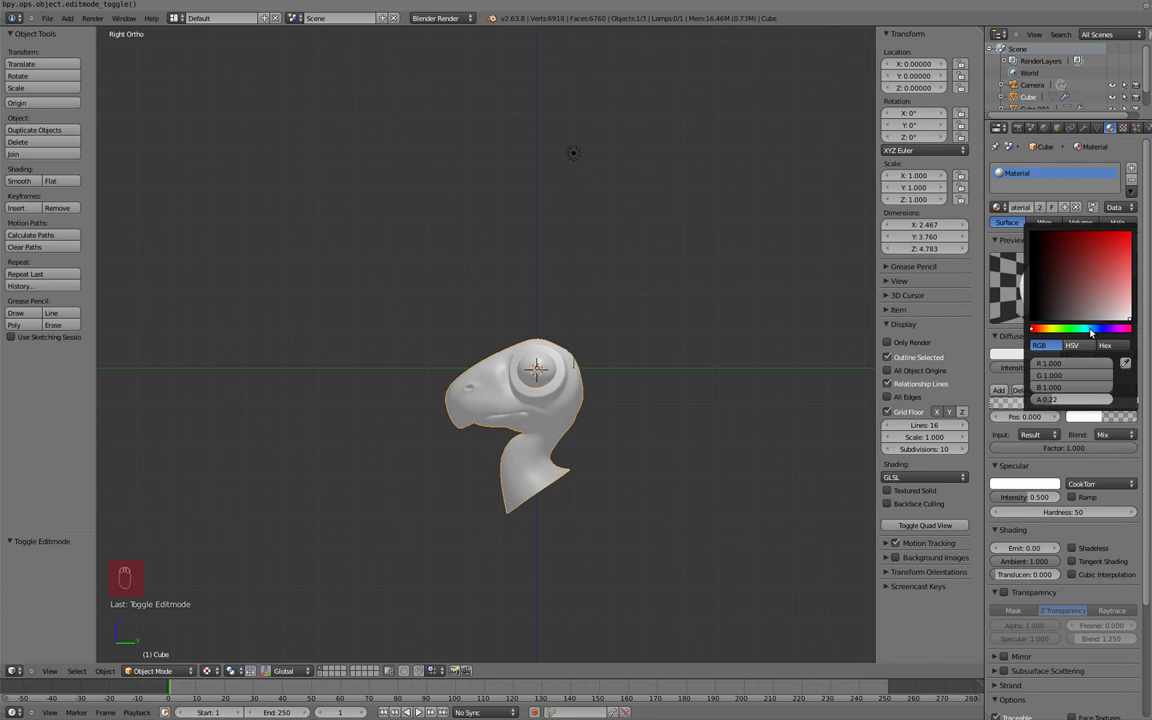
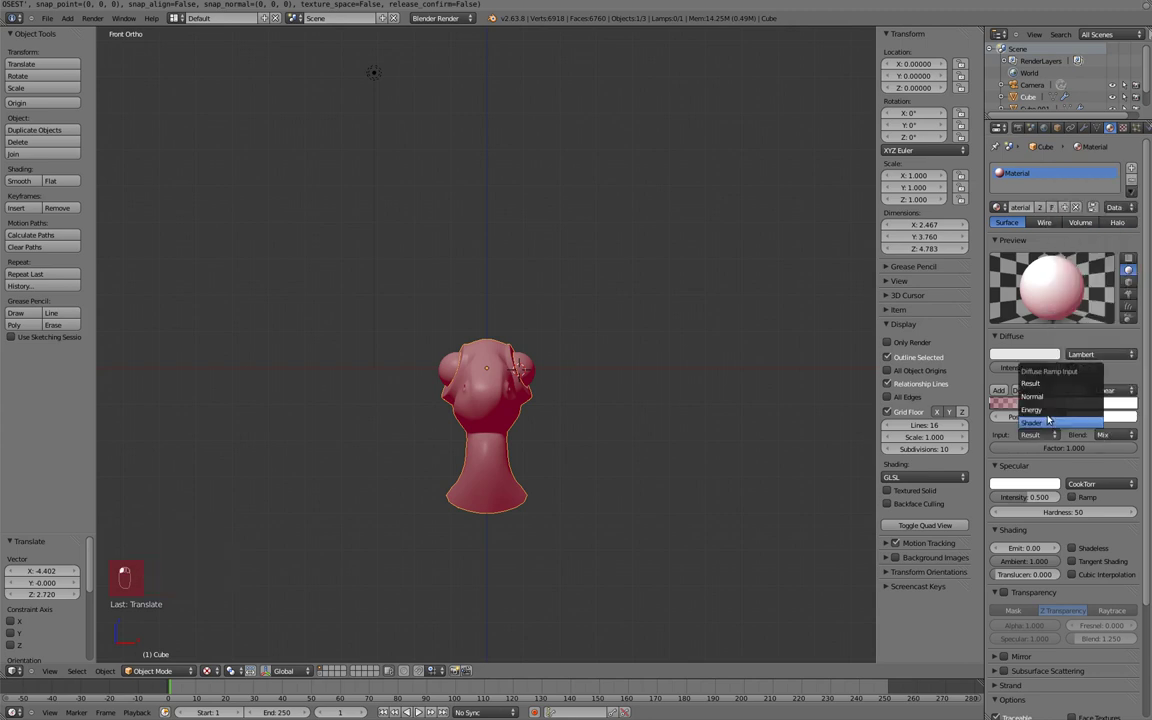
# Step: Add a new lamp to the scene and place it near the creature head
pyautogui.moveTo(1110, 411); pyautogui.dragTo(1043, 391)
pyautogui.press('KP_3')
pyautogui.moveTo(503, 376); pyautogui.dragTo(427, 453)
pyautogui.press('KP_1')
pyautogui.press('a')
pyautogui.press('shift+d')
pyautogui.moveTo(1110, 126); pyautogui.dragTo(1086, 165)
pyautogui.moveTo(1088, 292); pyautogui.dragTo(730, 344)
# Step: Clear the new lamp's rotation, aim it at the head and make it a Hemi light
pyautogui.press('alt+g')
pyautogui.press('alt+r')
pyautogui.press('g')
pyautogui.press('alt+r')
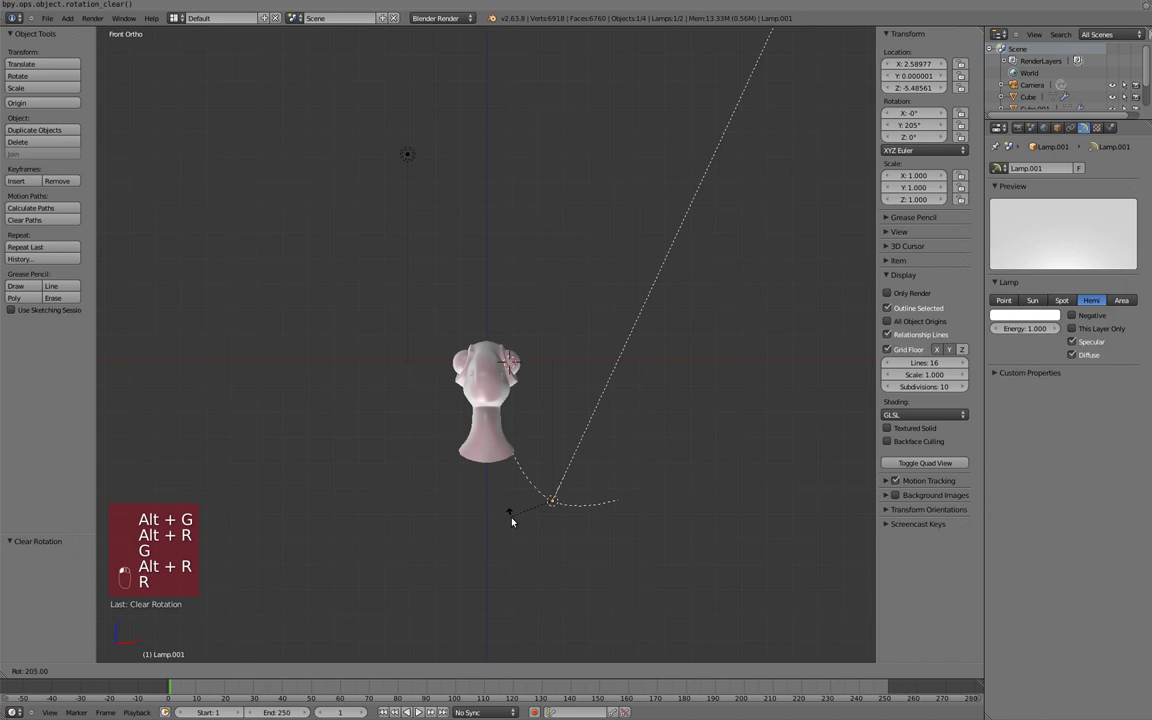
pyautogui.click(525, 530)
# Step: Tilt the hemi and point lamps down toward the head from side and front views, then reselect the head
pyautogui.press('KP_3')
pyautogui.press('g')
pyautogui.press('r')
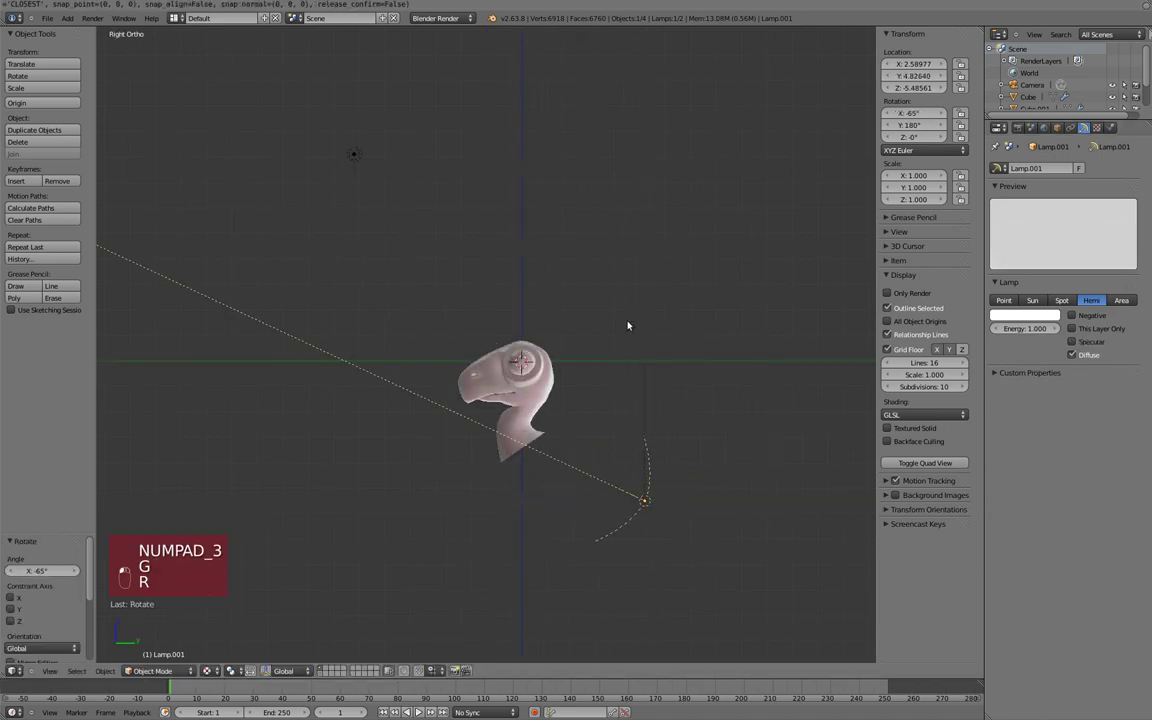
pyautogui.press('KP_1')
pyautogui.press('r')
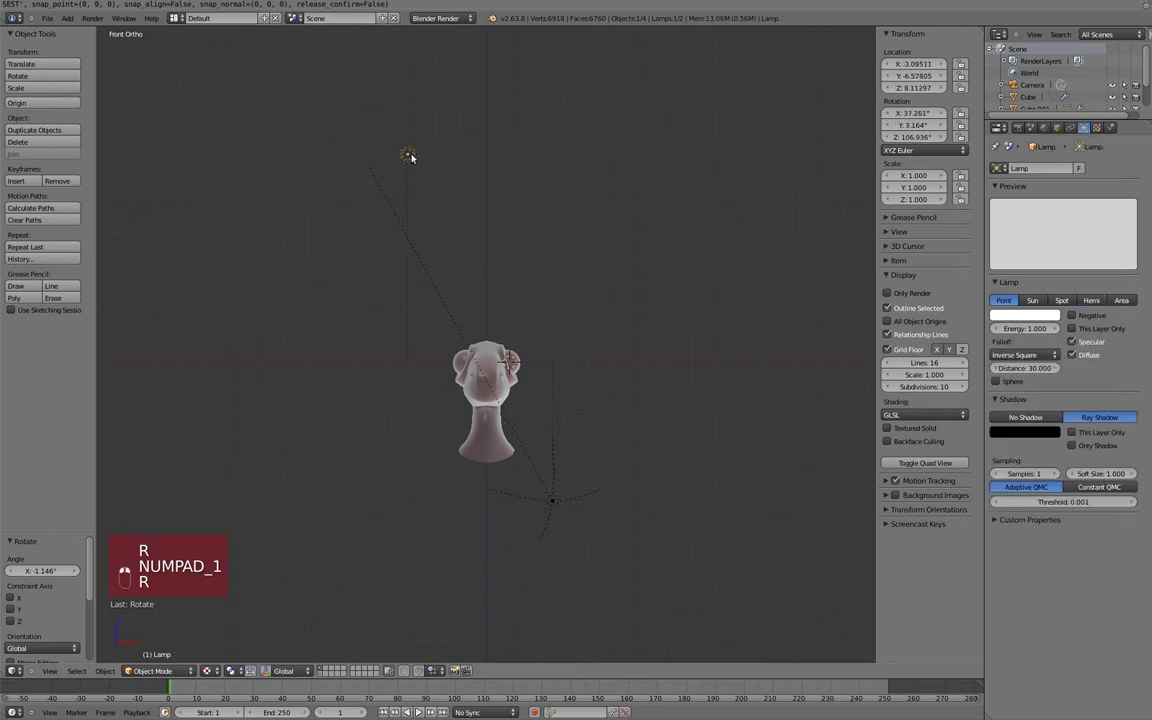
pyautogui.press('g')
pyautogui.press('KP_3')
pyautogui.press('g')
pyautogui.press('KP_1')
pyautogui.press('g')
pyautogui.press('KP_3')
# Step: Set the ramp's second stop to strong red at Pos ~0.445 and orbit to check the head
pyautogui.moveTo(572, 352); pyautogui.dragTo(1031, 414)
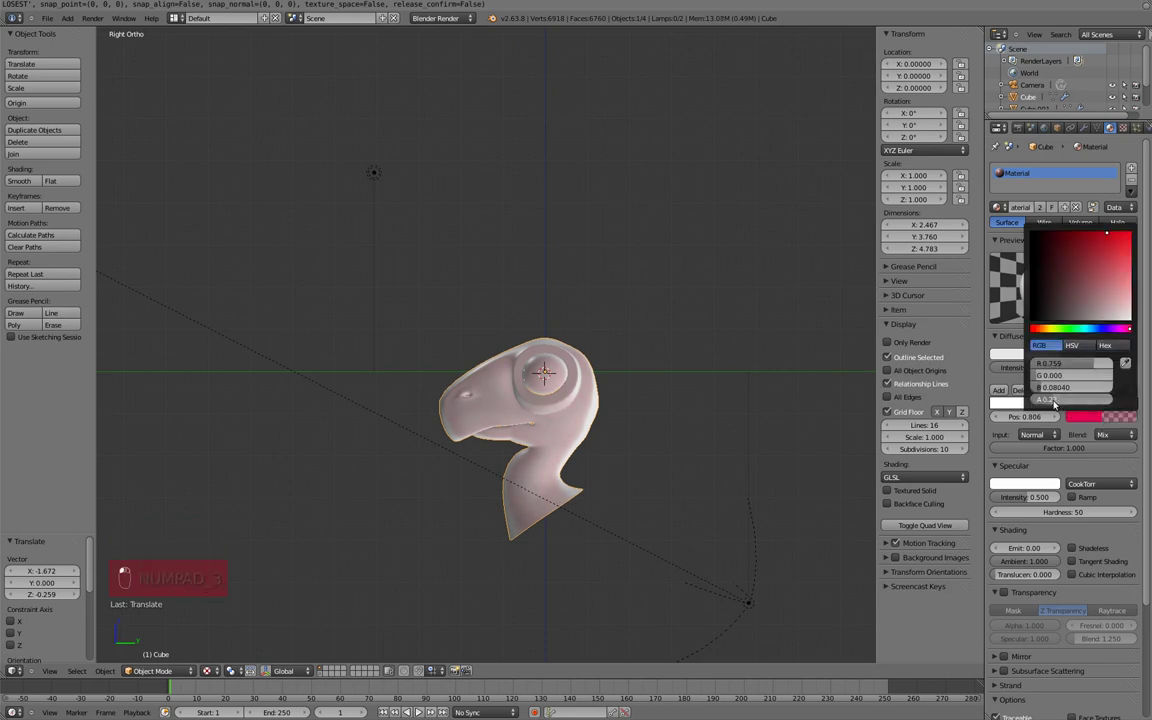
pyautogui.middleClick(1055, 408)
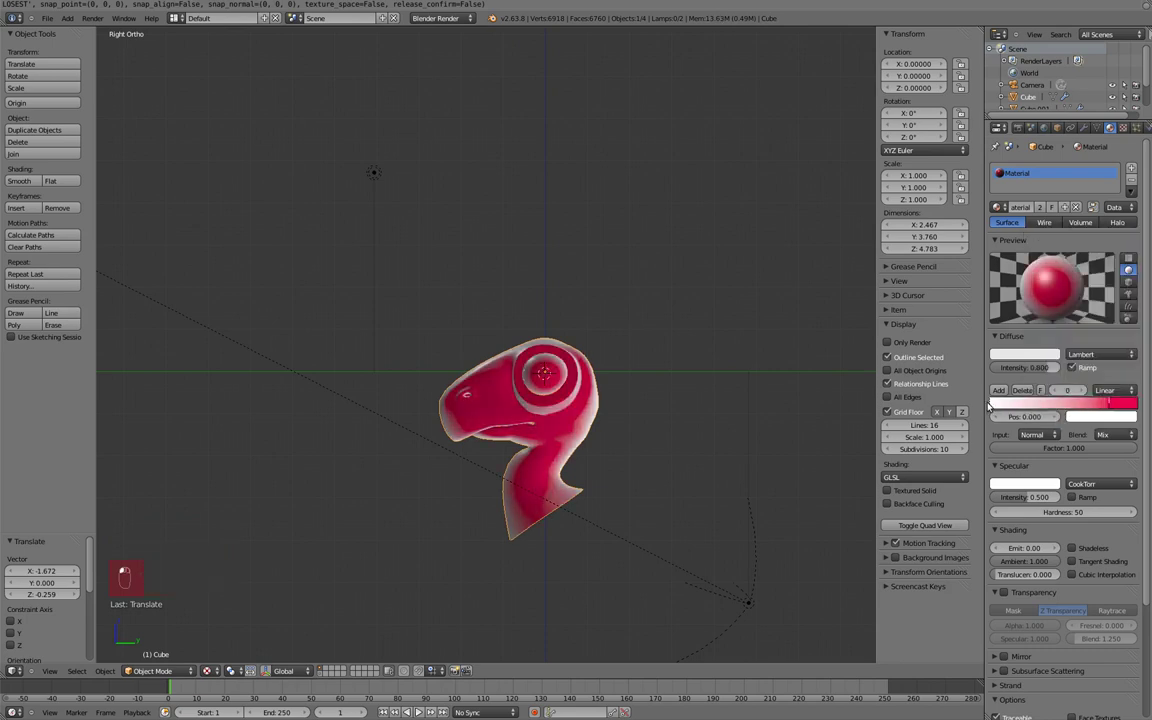
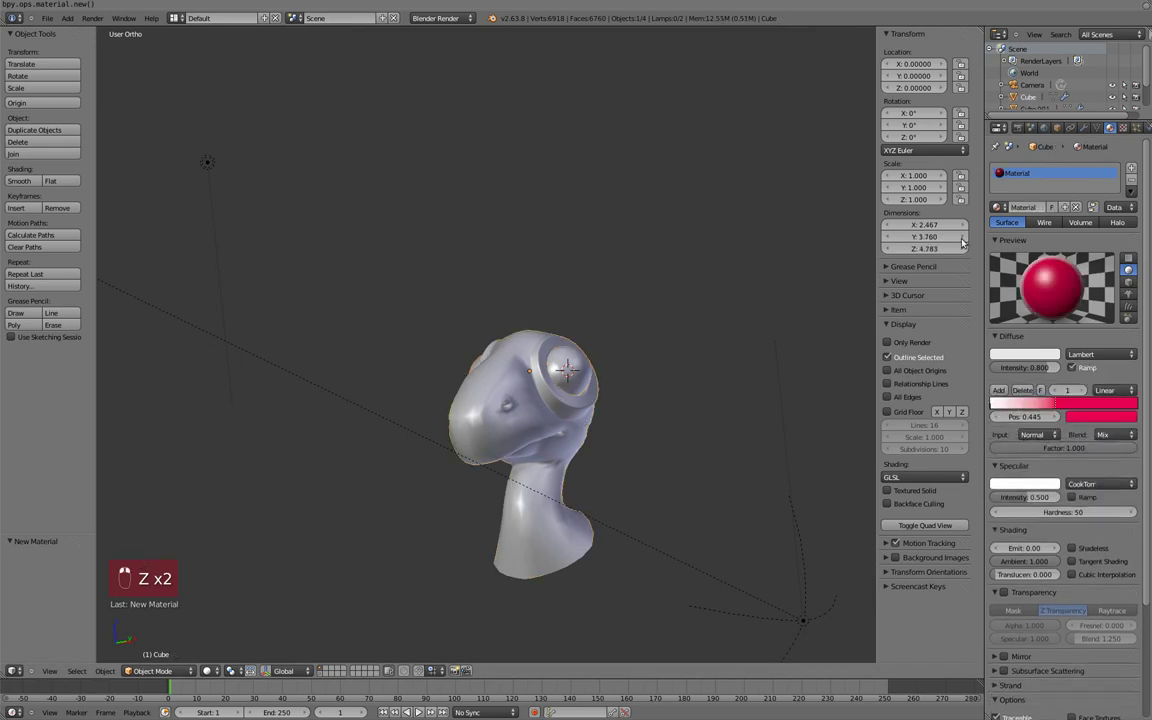
# Step: Select an eyeball, pick its front faces and vertex-paint them black as a pupil
pyautogui.press('alt+z')
pyautogui.press('a')
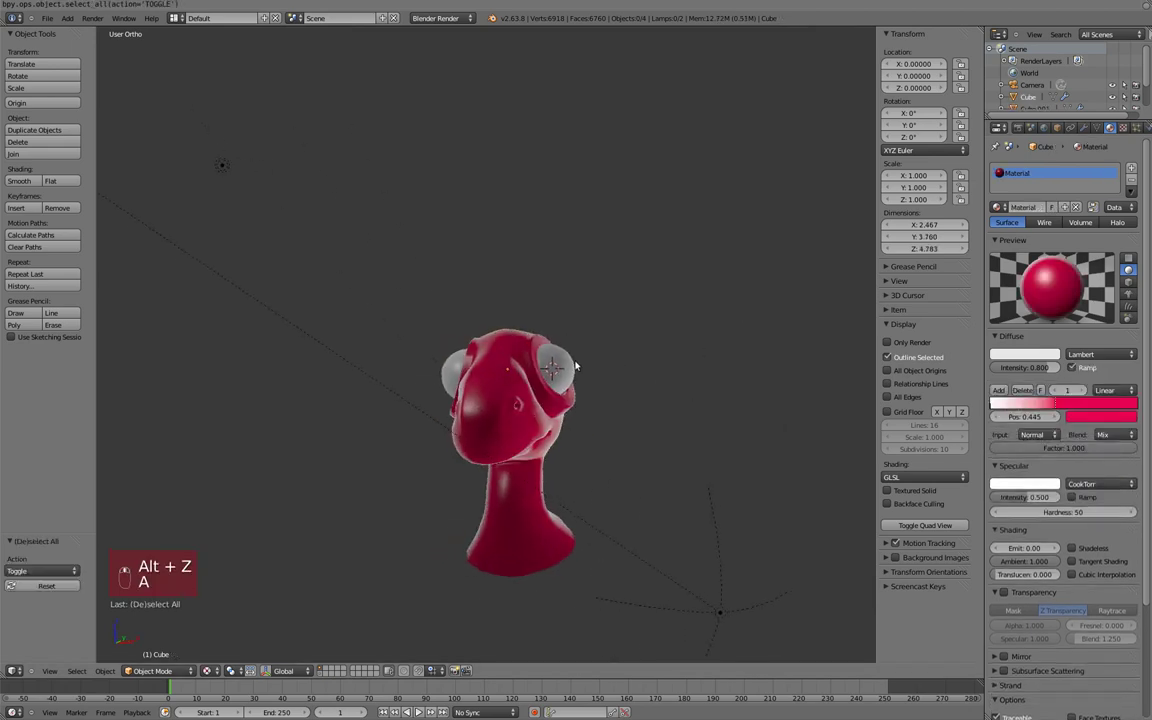
pyautogui.press('Tab')
pyautogui.press('a')
pyautogui.press('l')
pyautogui.press('Tab')
pyautogui.press('v')
pyautogui.press('Tab')
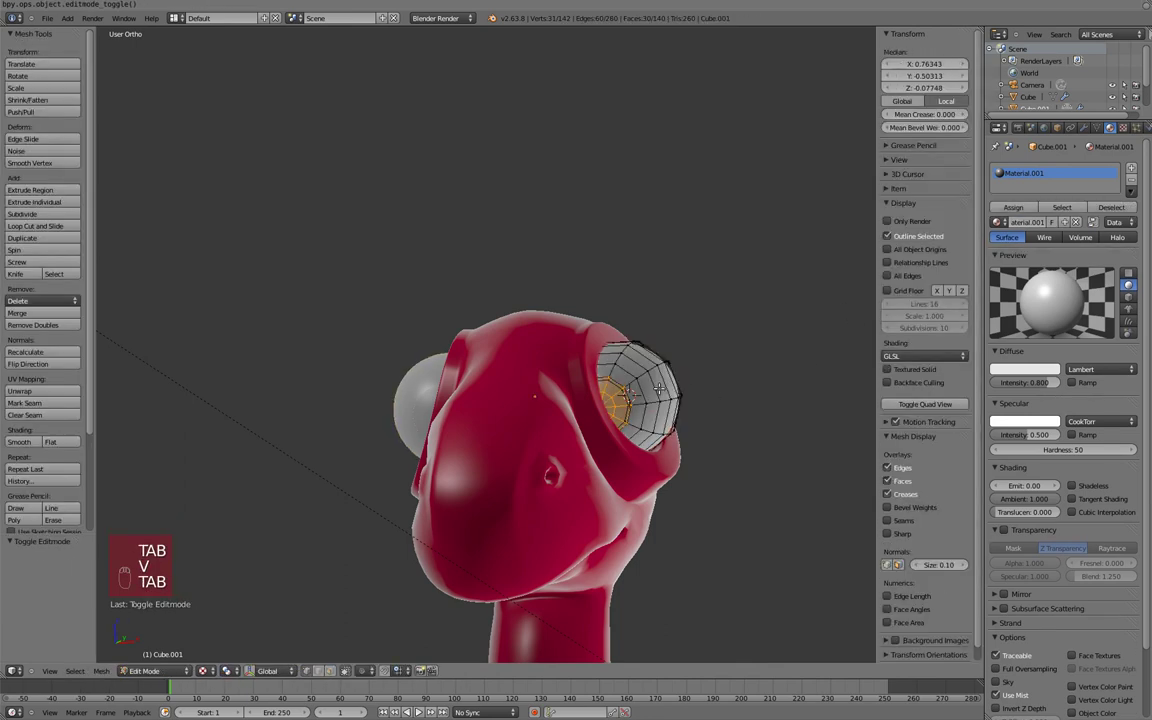
pyautogui.press('Tab')
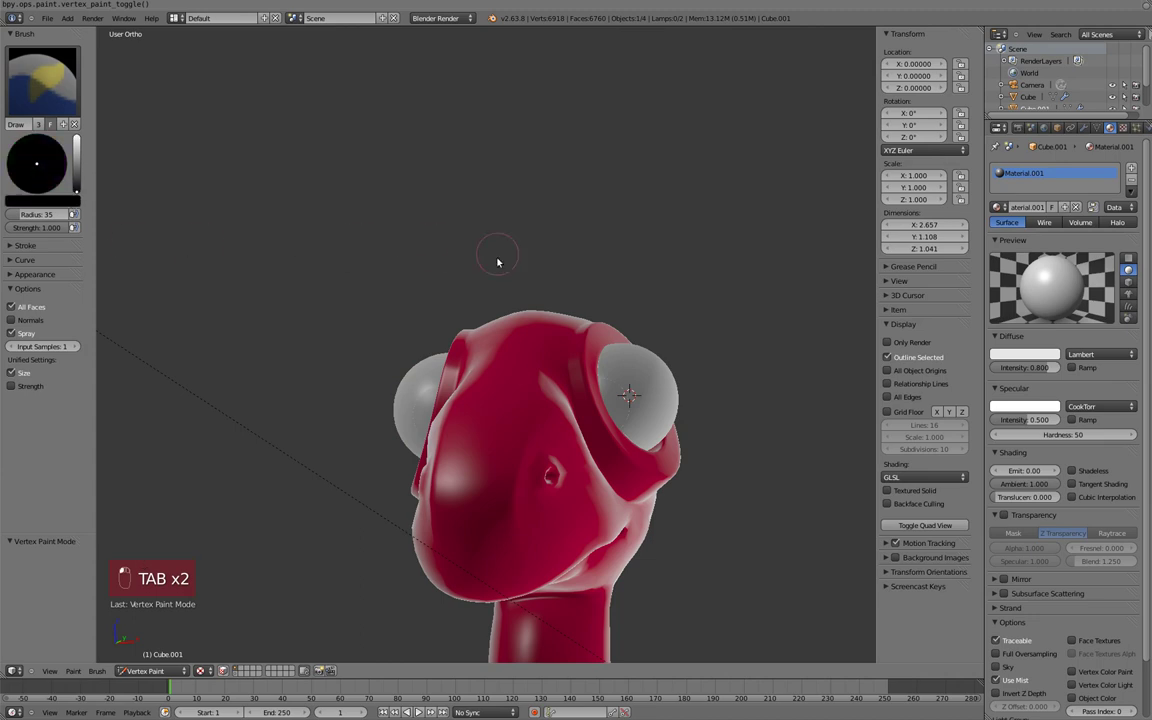
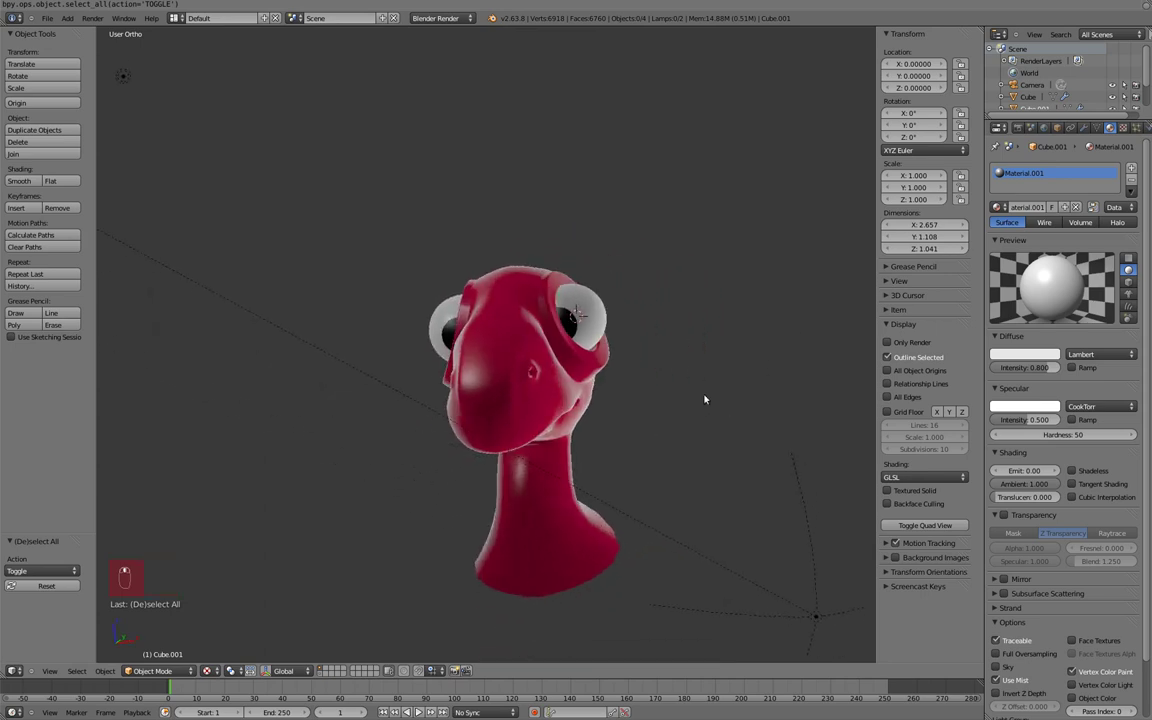
# Step: Select the other eyeball and rotate it so its pupil faces straight forward
pyautogui.press('KP_5')
pyautogui.press('Tab')
pyautogui.press('r')
pyautogui.press('a')
pyautogui.press('a')
pyautogui.press('r')
pyautogui.press('KP_1')
pyautogui.press('KP_5')
pyautogui.press('r')
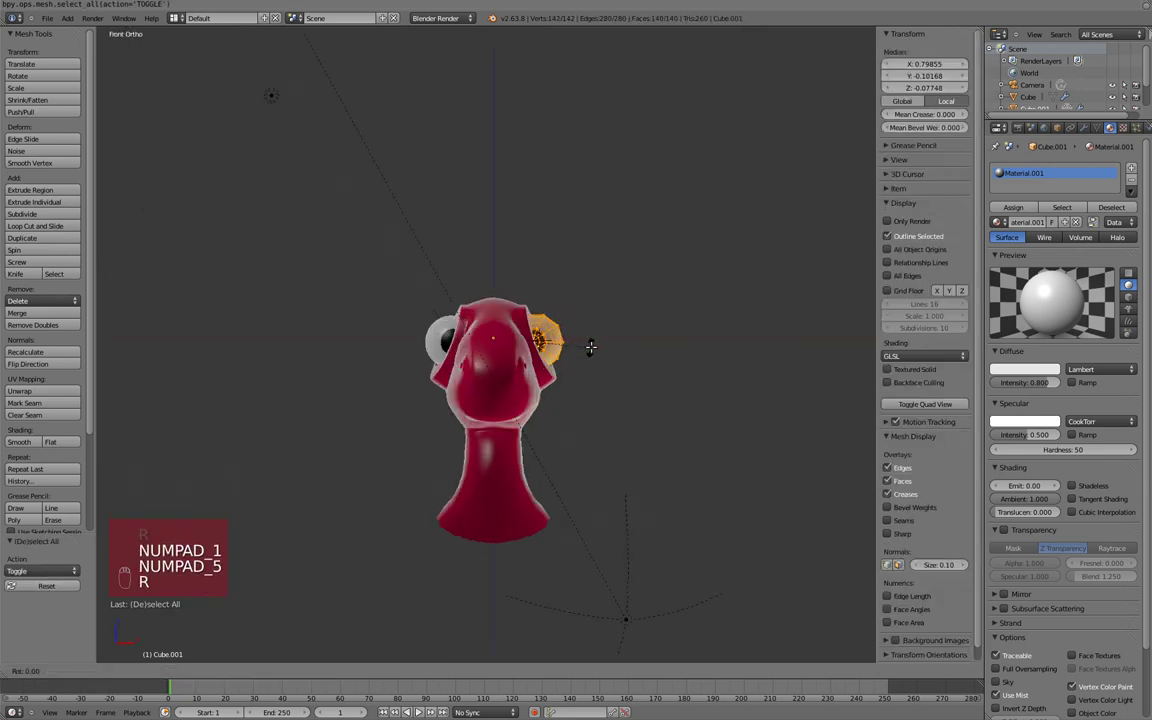
pyautogui.press('r')
# Step: Select that eyeball's front faces and nudge it snugly into the head's socket
pyautogui.press('Tab')
pyautogui.moveTo(547, 327); pyautogui.dragTo(419, 334)
pyautogui.press('a')
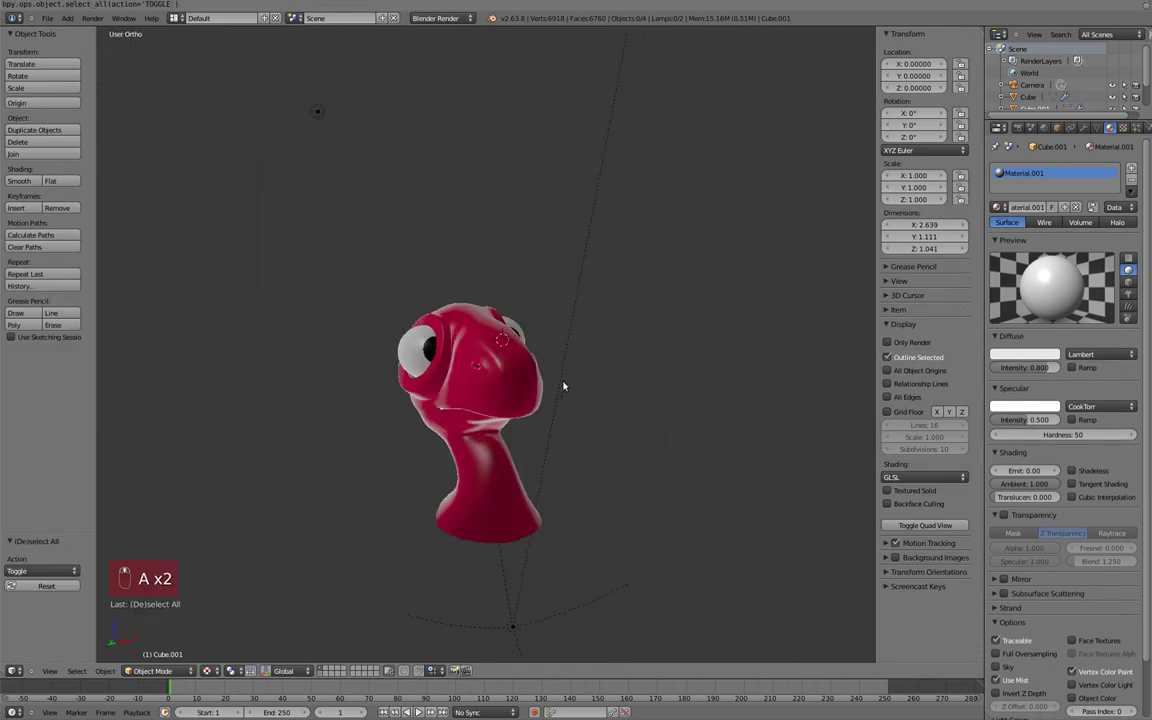
# Step: Push the head's red ramp stop to Pos ~0.74 and lower Specular Intensity ~0.33, Hardness 2
pyautogui.press('a')
pyautogui.press('KP_3')
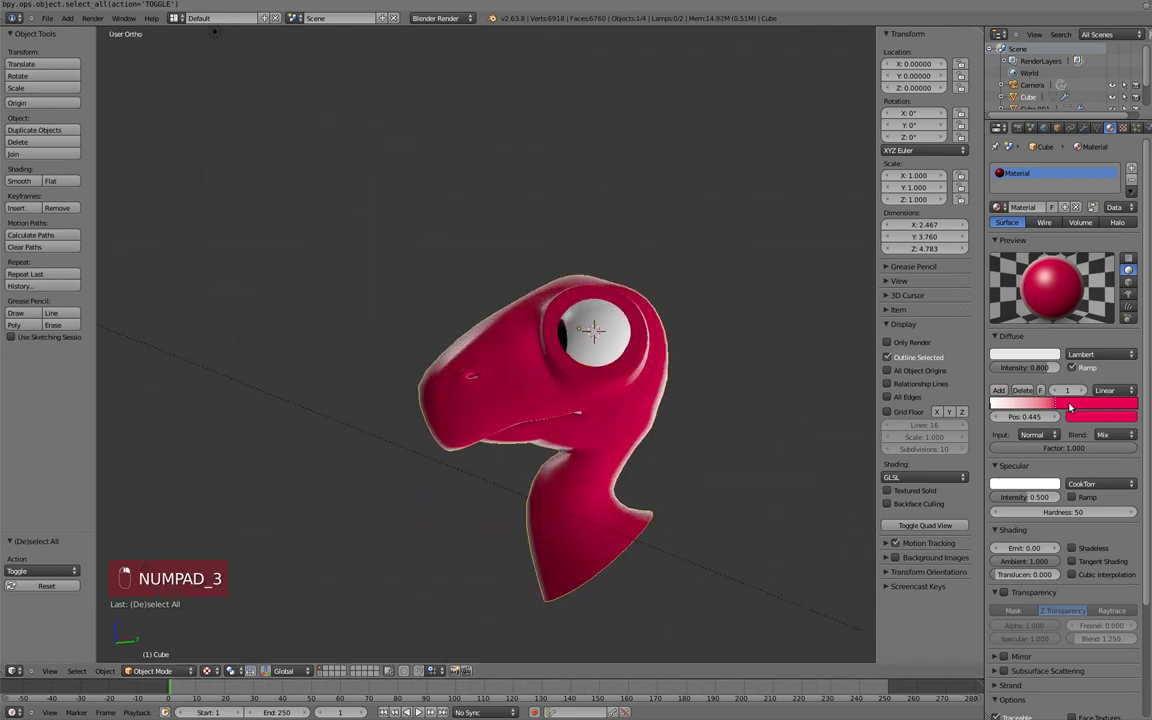
pyautogui.moveTo(1065, 399); pyautogui.dragTo(1096, 399)
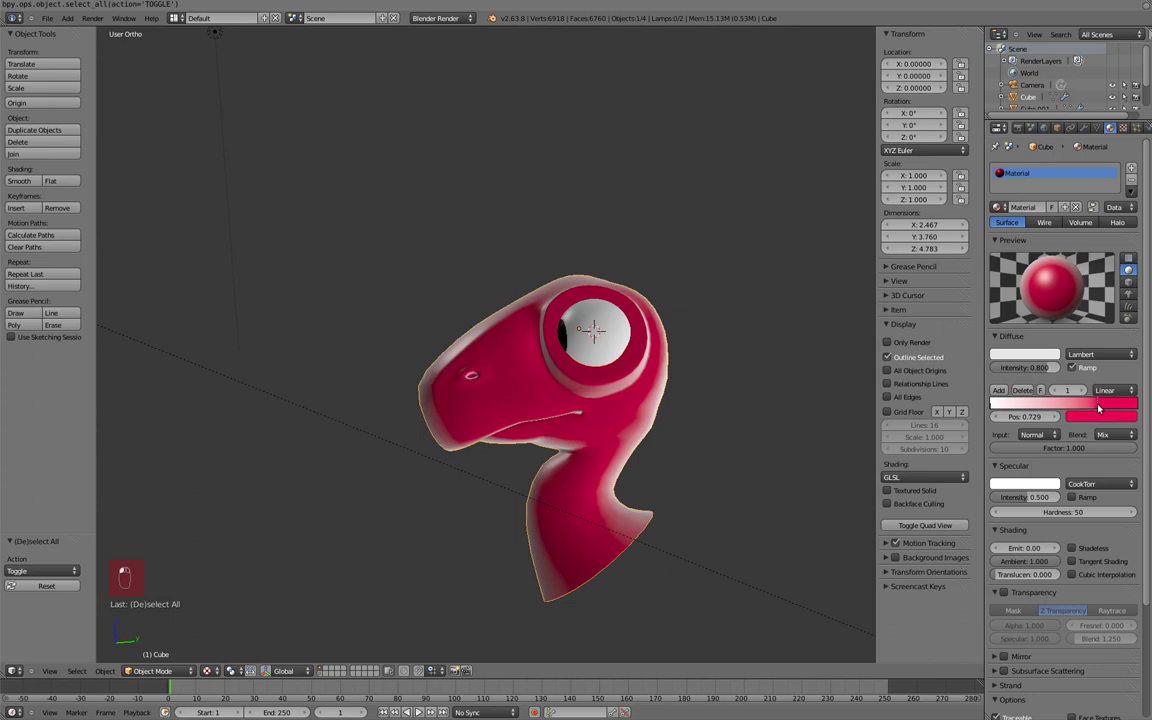
pyautogui.moveTo(1101, 394); pyautogui.dragTo(1046, 495)
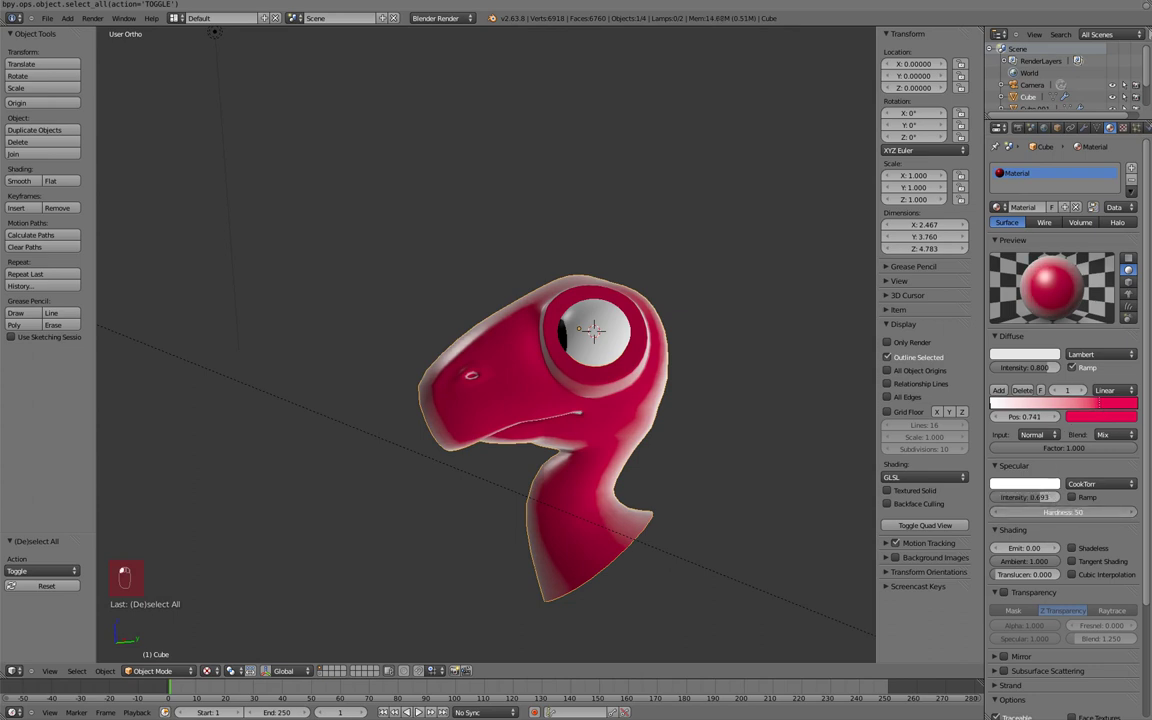
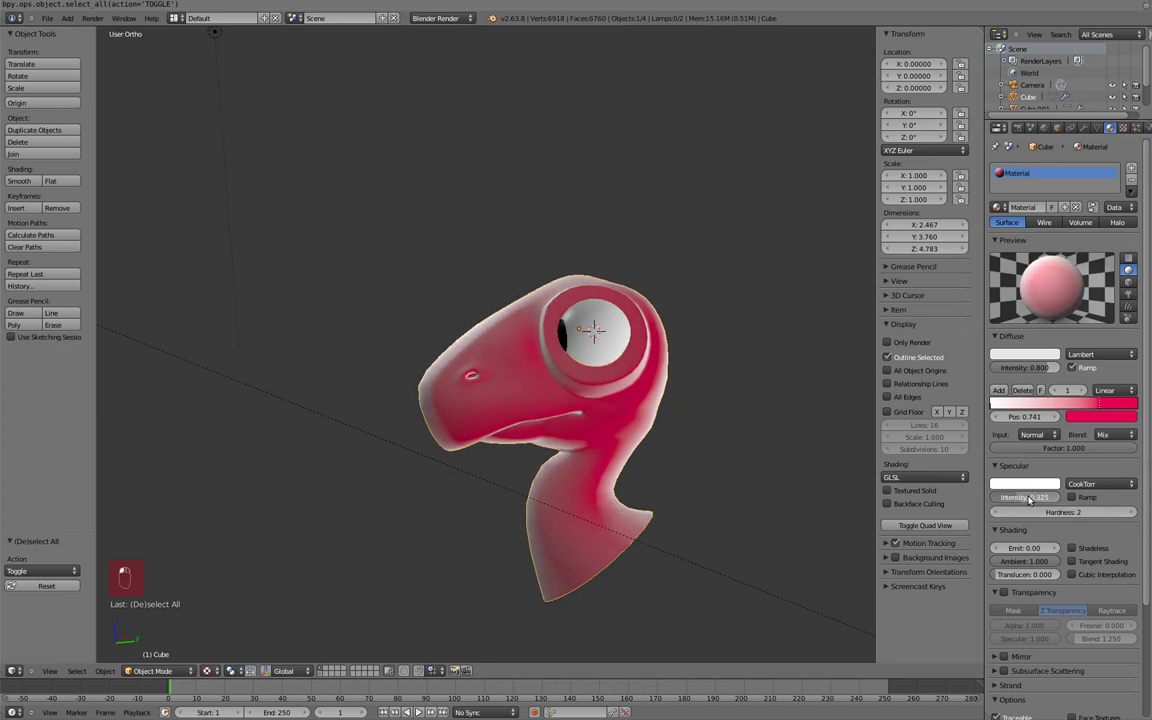
pyautogui.moveTo(1013, 408); pyautogui.dragTo(998, 403)
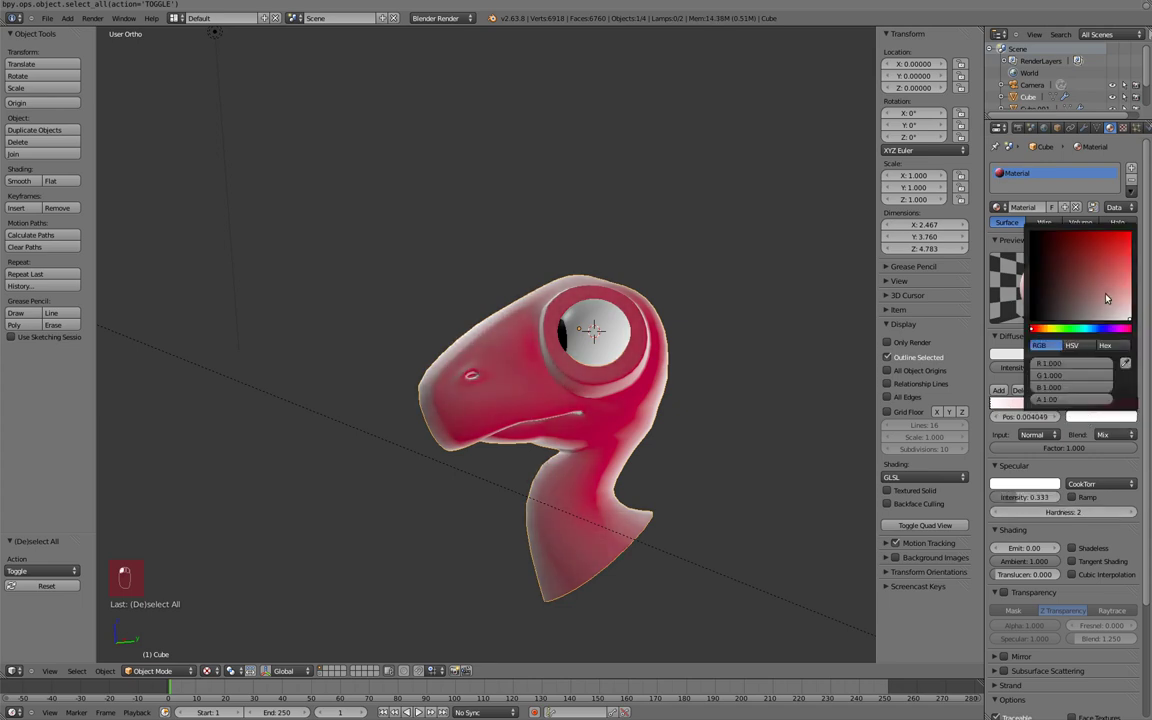
# Step: Warm the pale ramp stop to peach and tint the hemi lamp pale blue
pyautogui.moveTo(1139, 254); pyautogui.dragTo(667, 309)
pyautogui.press('a')
pyautogui.moveTo(605, 419); pyautogui.dragTo(1013, 328)
pyautogui.moveTo(1044, 313); pyautogui.dragTo(1030, 219)
pyautogui.moveTo(1018, 189); pyautogui.dragTo(286, 96)
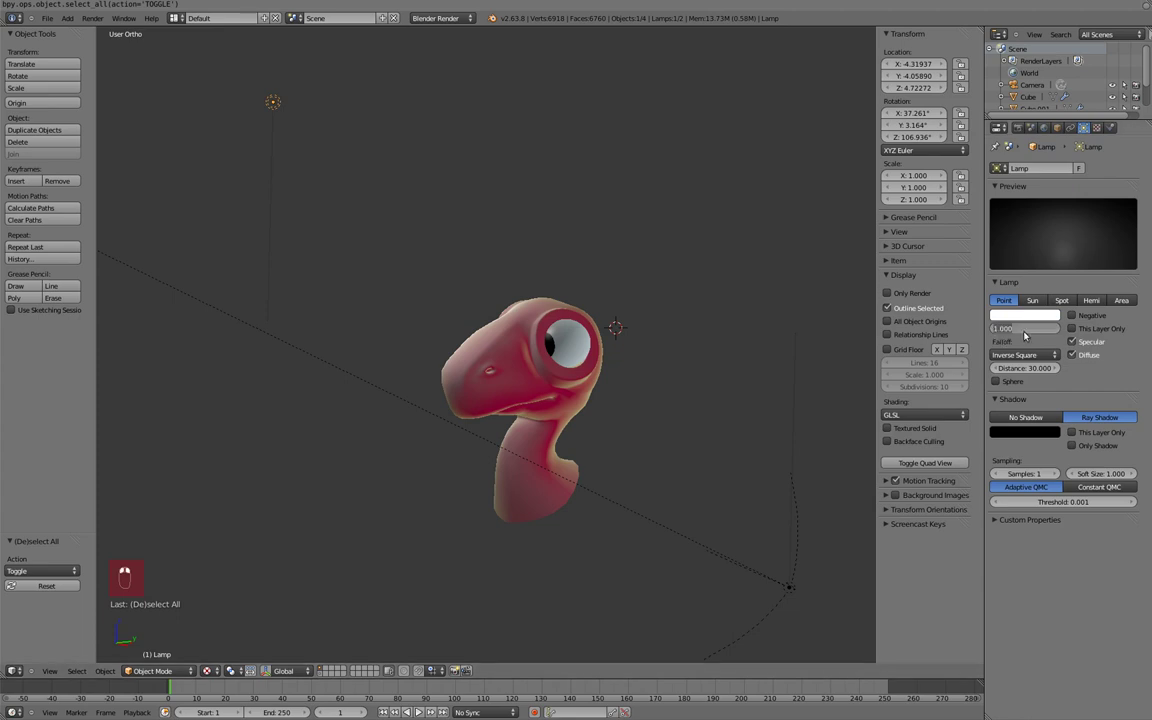
# Step: Move and rotate the lamp up and left of the head, checking from front and side views
pyautogui.press('KP_1')
pyautogui.press('g')
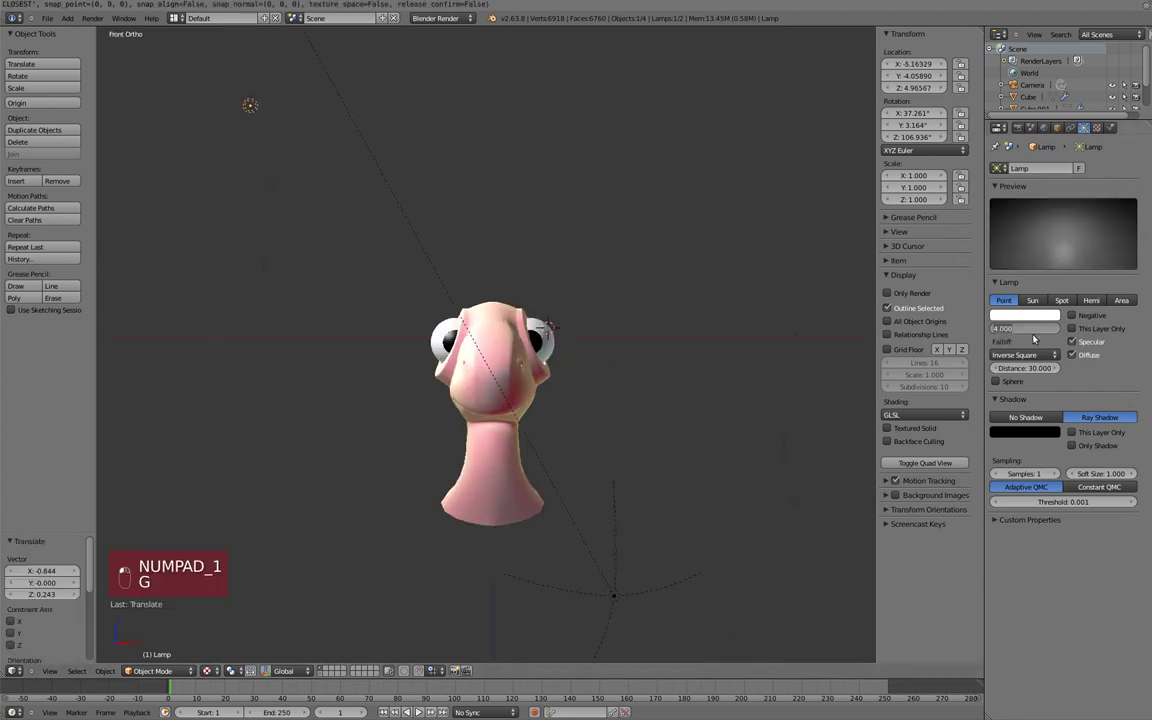
pyautogui.moveTo(691, 240); pyautogui.dragTo(1070, 301)
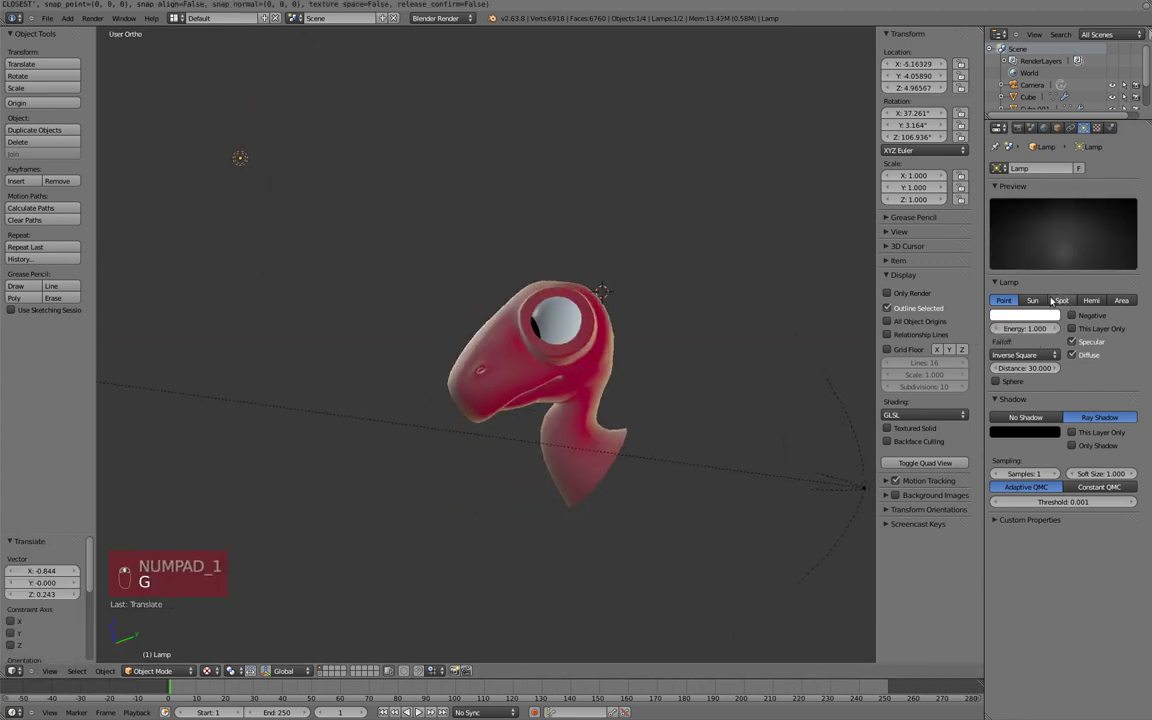
pyautogui.press('KP_3')
pyautogui.press('r')
pyautogui.press('KP_1')
pyautogui.press('r')
pyautogui.press('KP_3')
pyautogui.press('g')
pyautogui.press('KP_1')
pyautogui.press('g')
pyautogui.press('r')
pyautogui.press('r')
pyautogui.press('KP_3')
pyautogui.press('g')
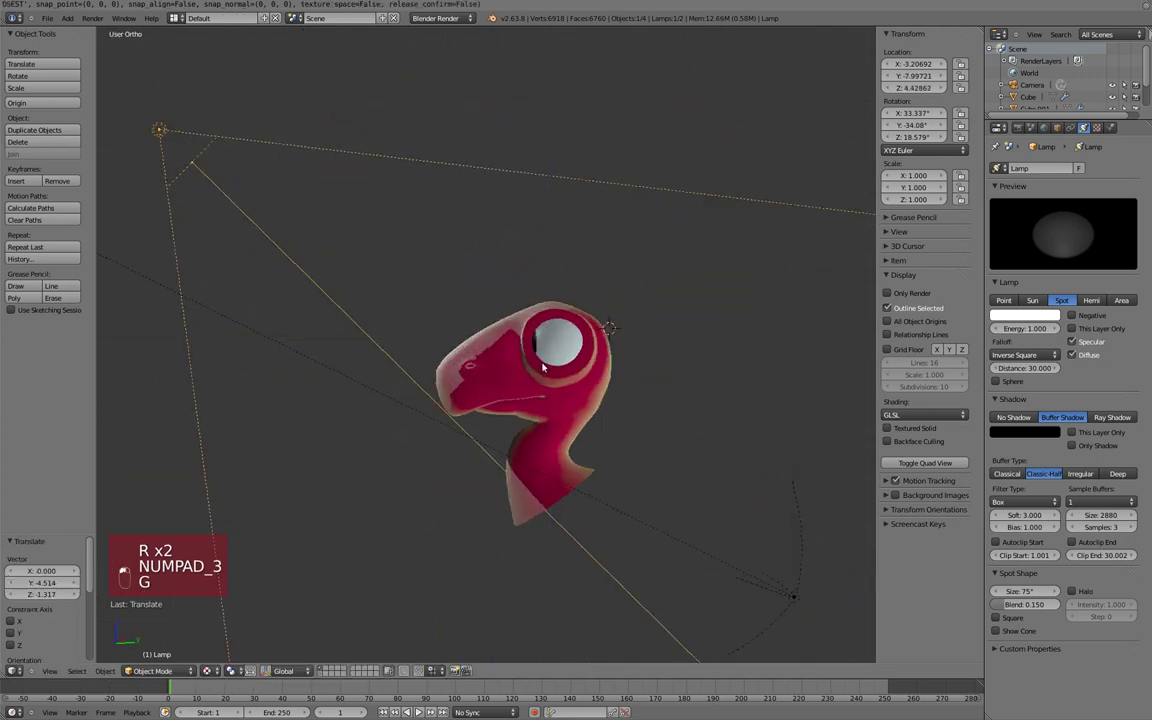
pyautogui.press('g')
pyautogui.press('KP_5')
pyautogui.press('KP_5')
pyautogui.press('KP_3')
# Step: Select the head and set the colour ramp's first stop to a warm peach
pyautogui.press('a')
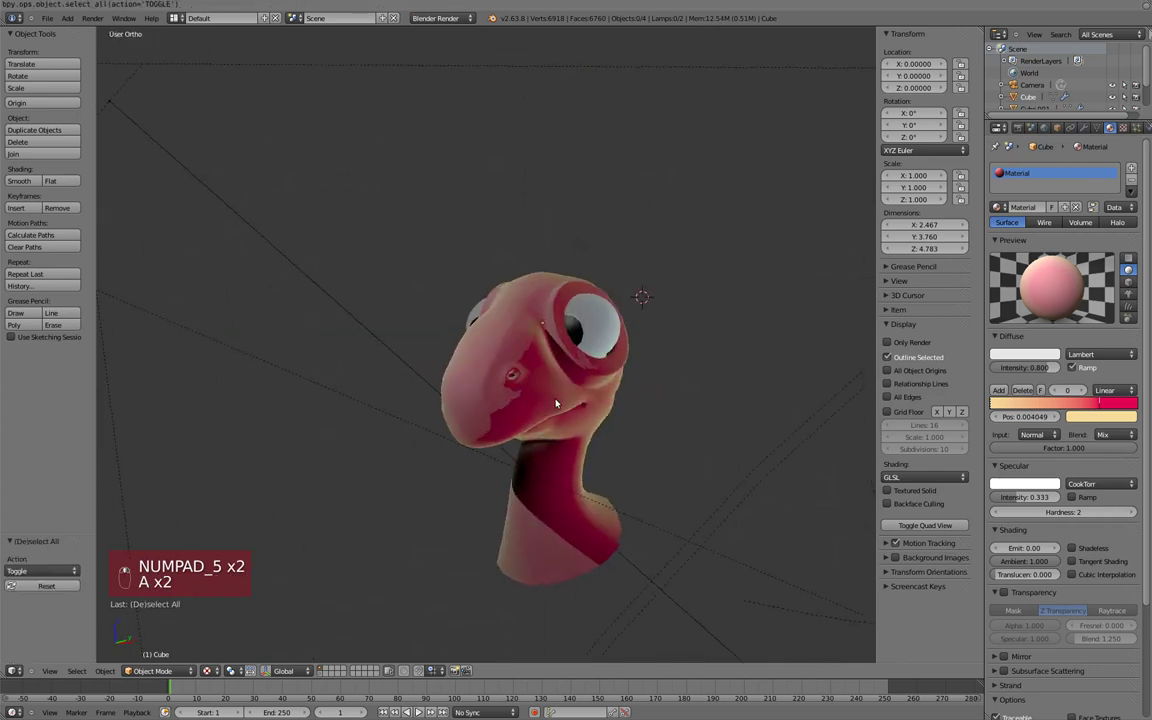
pyautogui.press('z')
pyautogui.press('z')
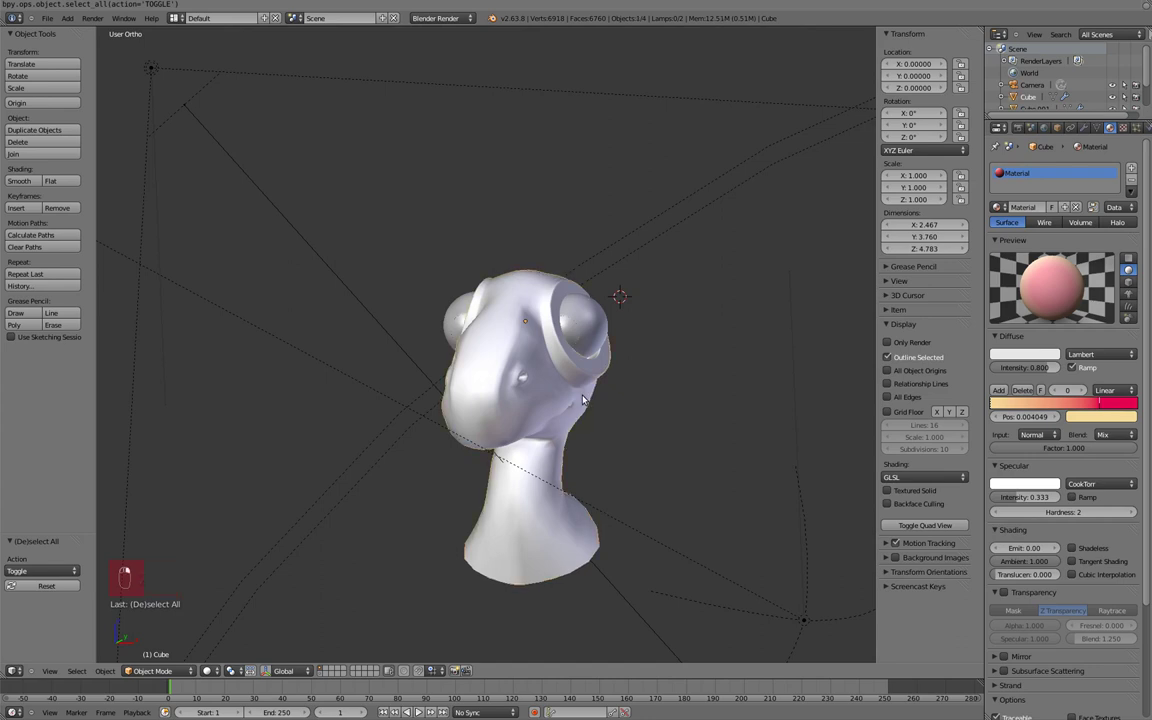
pyautogui.press('ctrl+c')
pyautogui.press('ctrl+v')
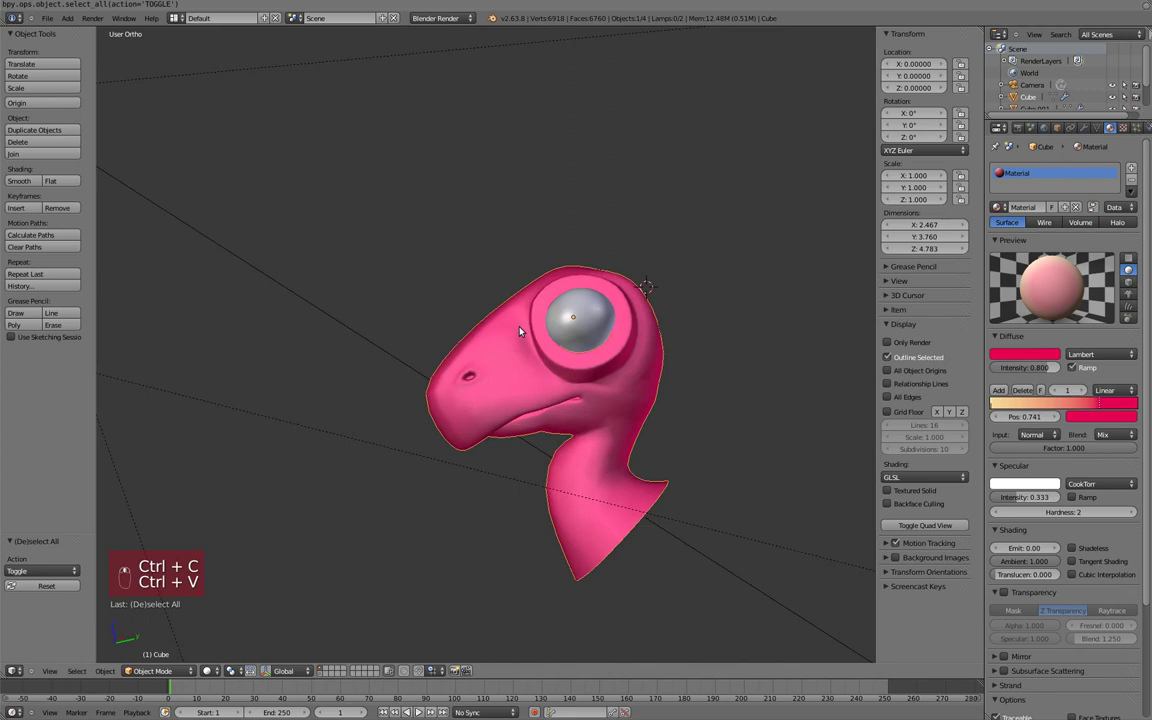
# Step: Set the lamp back to Point with No Shadow and move it closer to the head
pyautogui.press('alt+z')
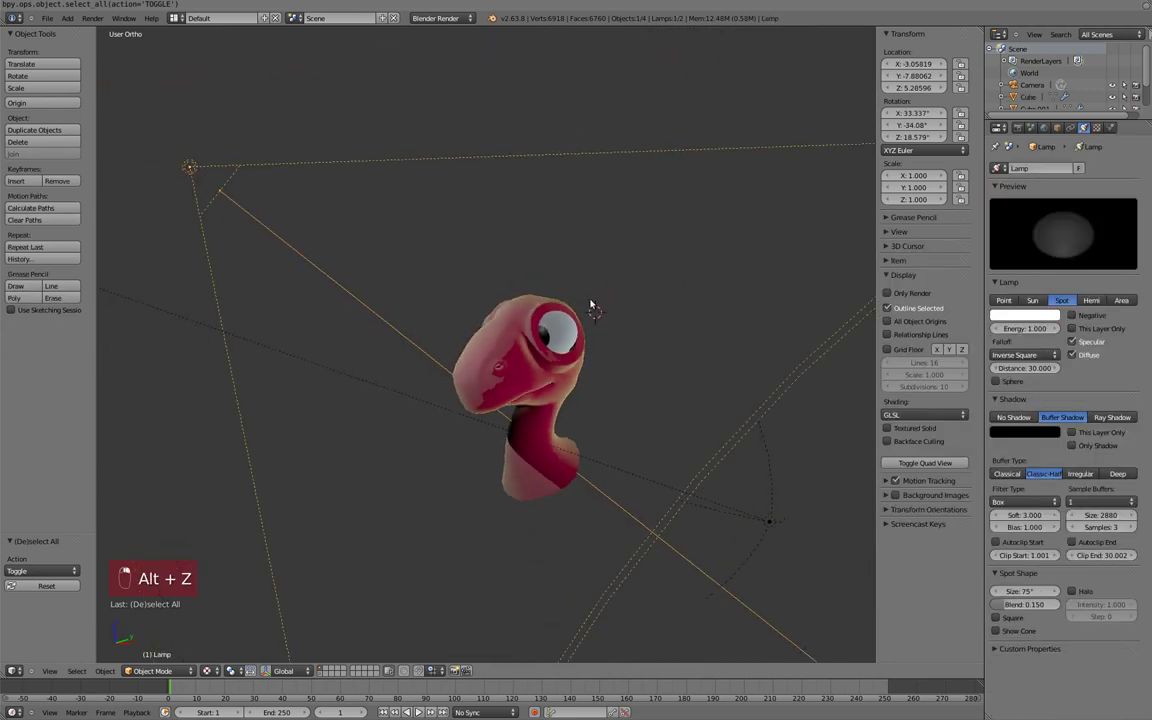
pyautogui.moveTo(1019, 294); pyautogui.dragTo(524, 319)
pyautogui.moveTo(536, 309); pyautogui.dragTo(623, 342)
pyautogui.press('KP_3')
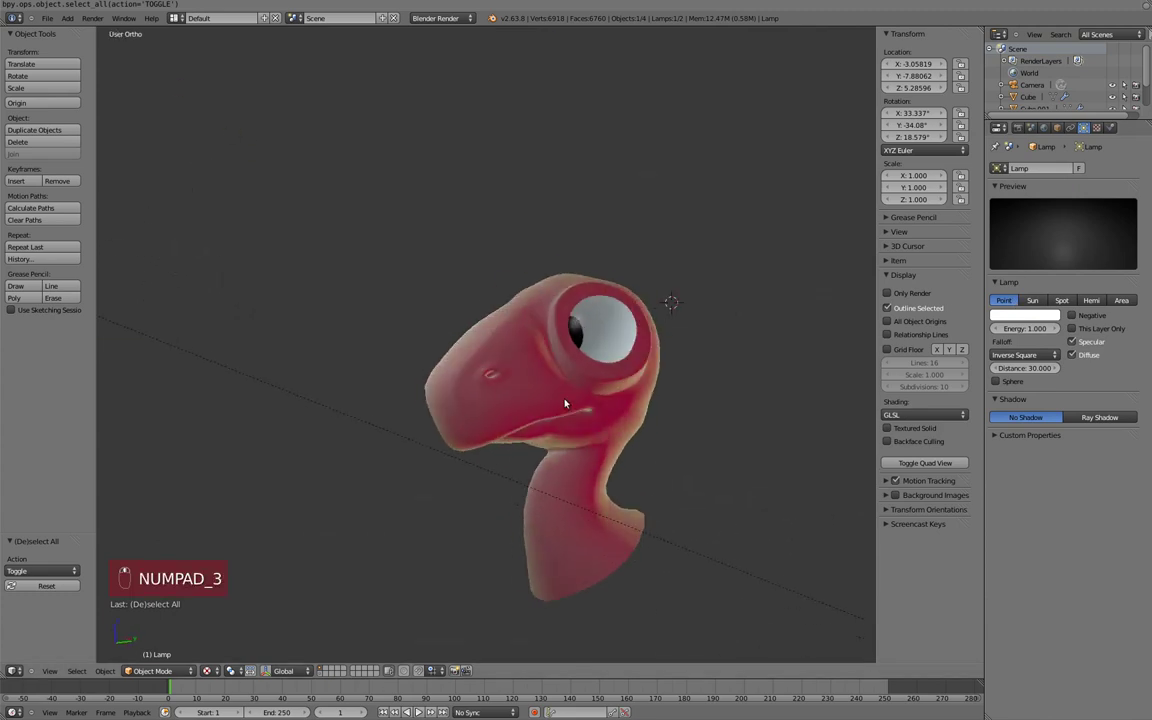
pyautogui.press('g')
pyautogui.moveTo(784, 502); pyautogui.dragTo(649, 423)
pyautogui.press('KP_1')
pyautogui.press('g')
pyautogui.press('KP_3')
pyautogui.press('KP_5')
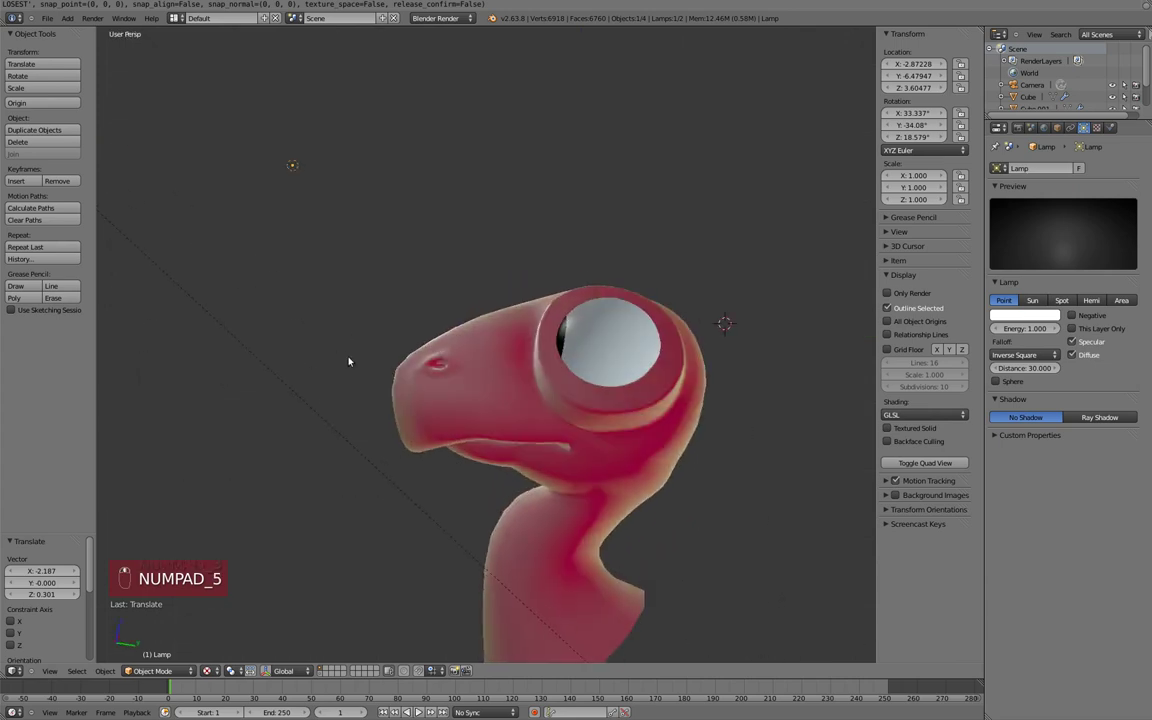